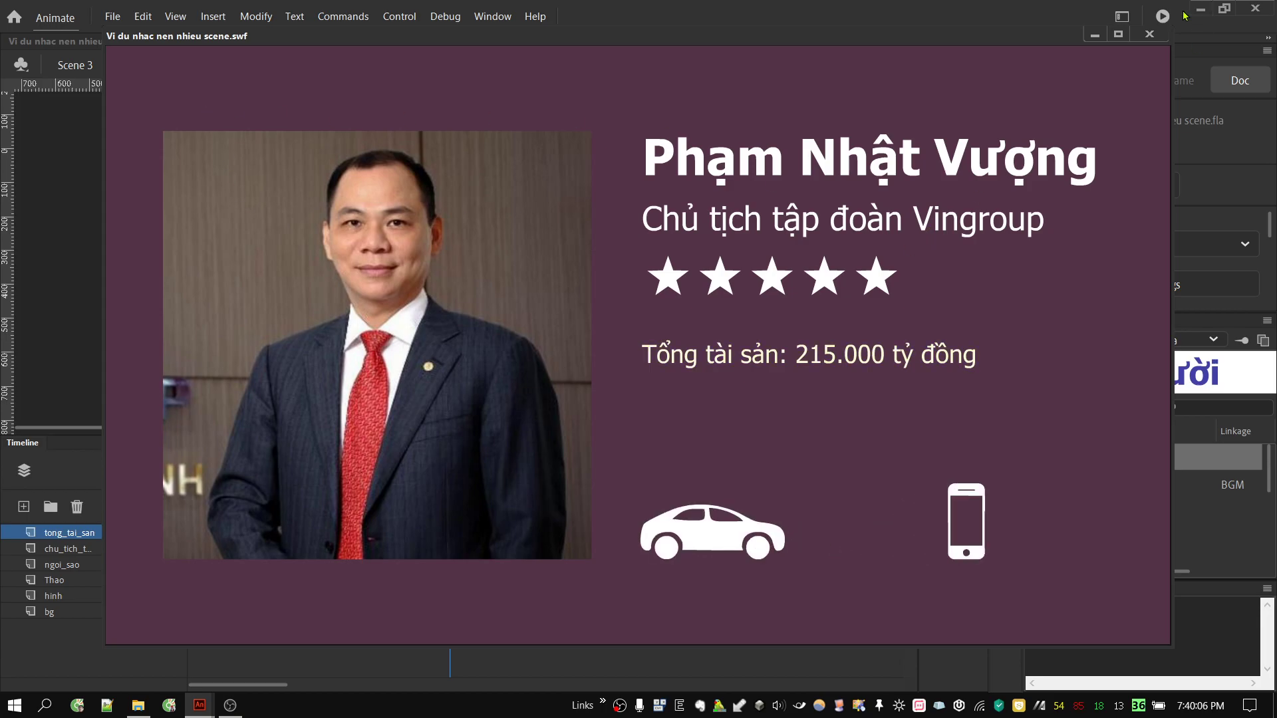
Close the SWF test playback window, returning to the Scene 3 stage
left_click(1149, 42)
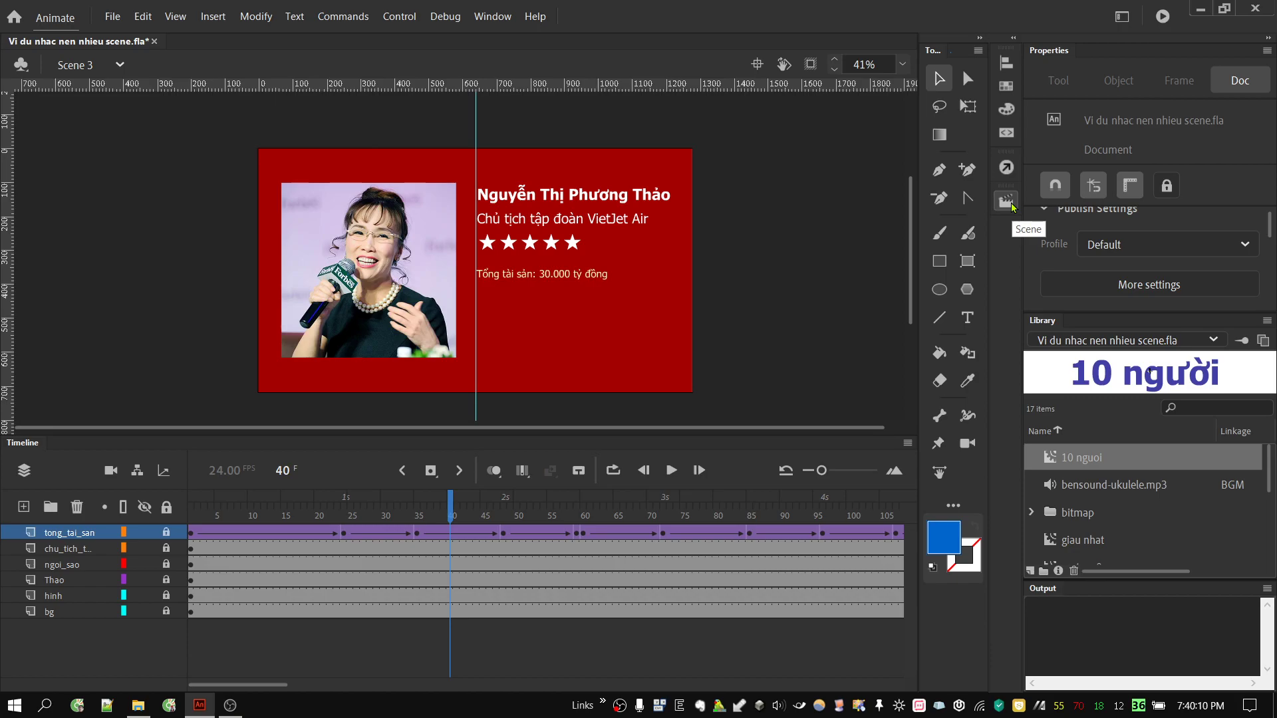
Show the Scene panel listing Scenes 1-3, then bring up the New Document dialog
left_click(1016, 207)
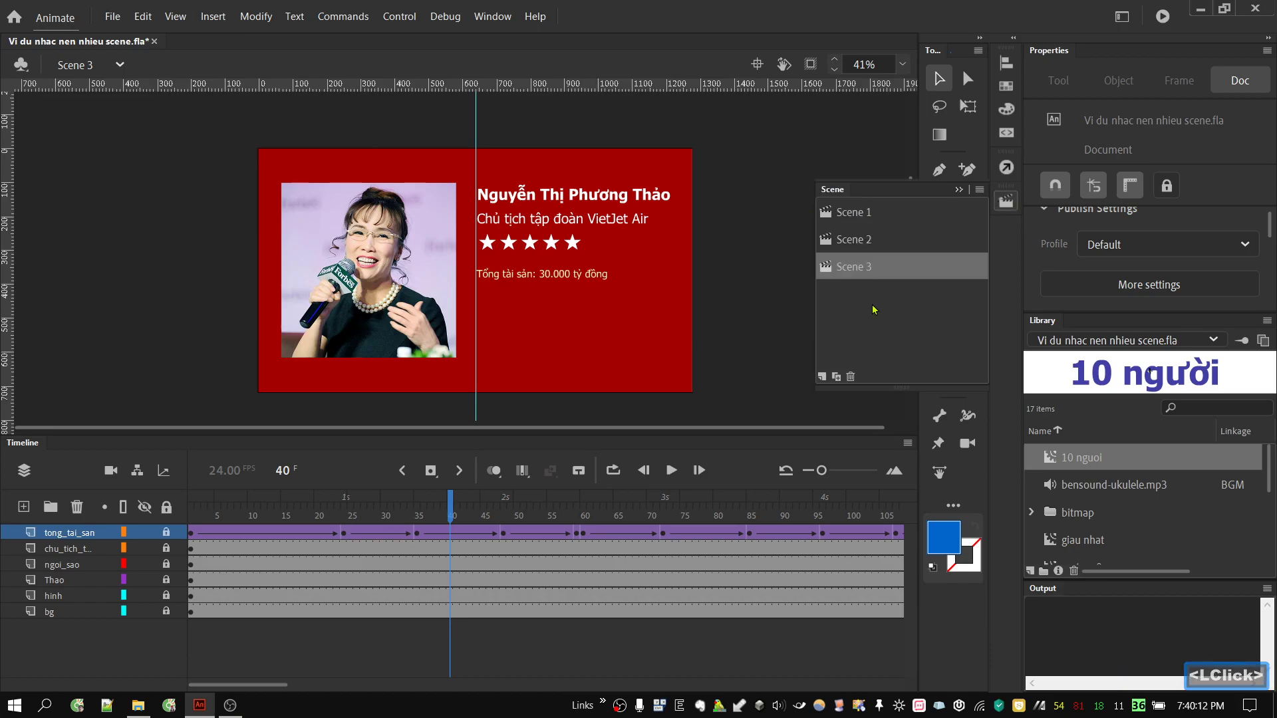
left_click(127, 12)
left_click(129, 41)
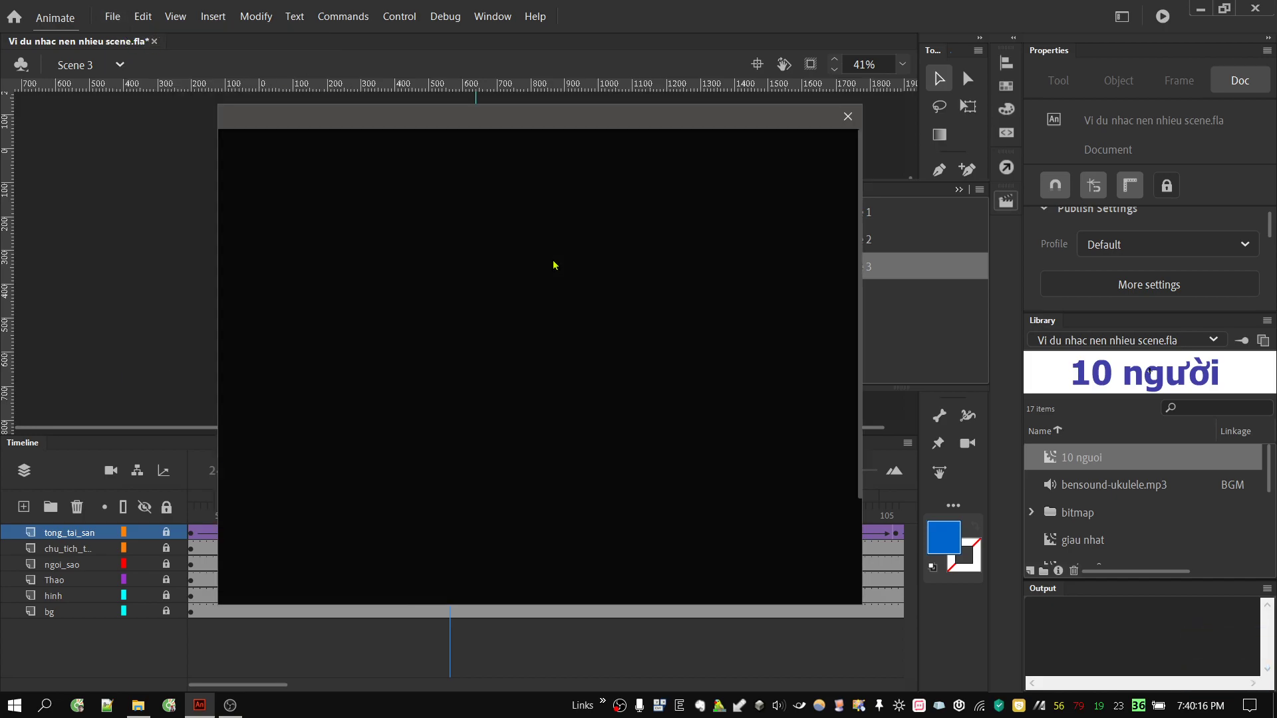
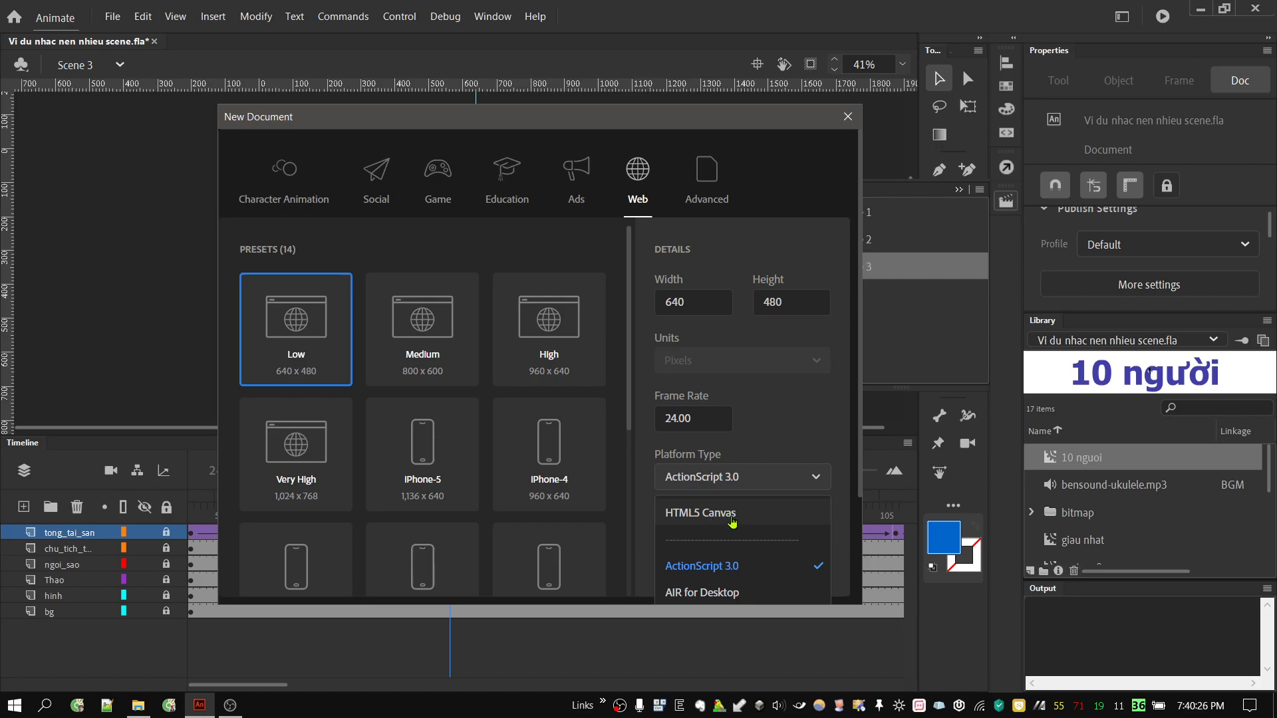
Review the Web presets and platform types, then close New Document without creating a file
left_click(685, 115)
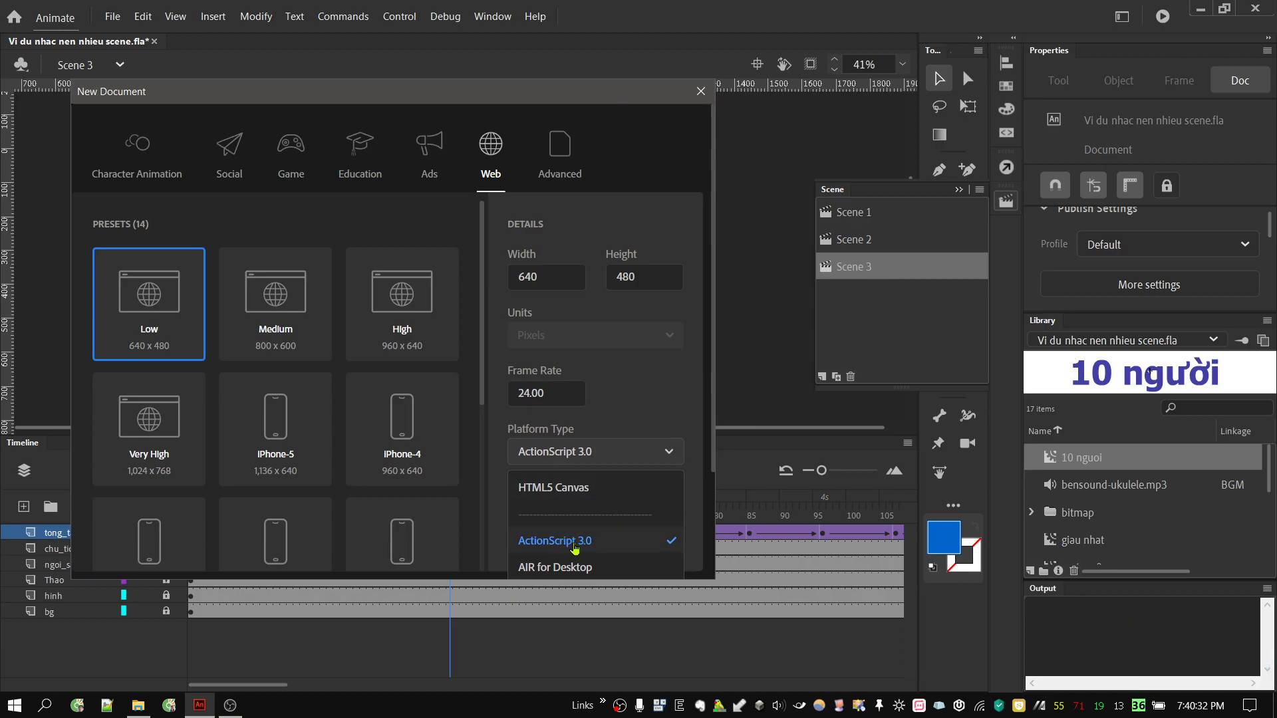
left_click(662, 405)
left_click(704, 91)
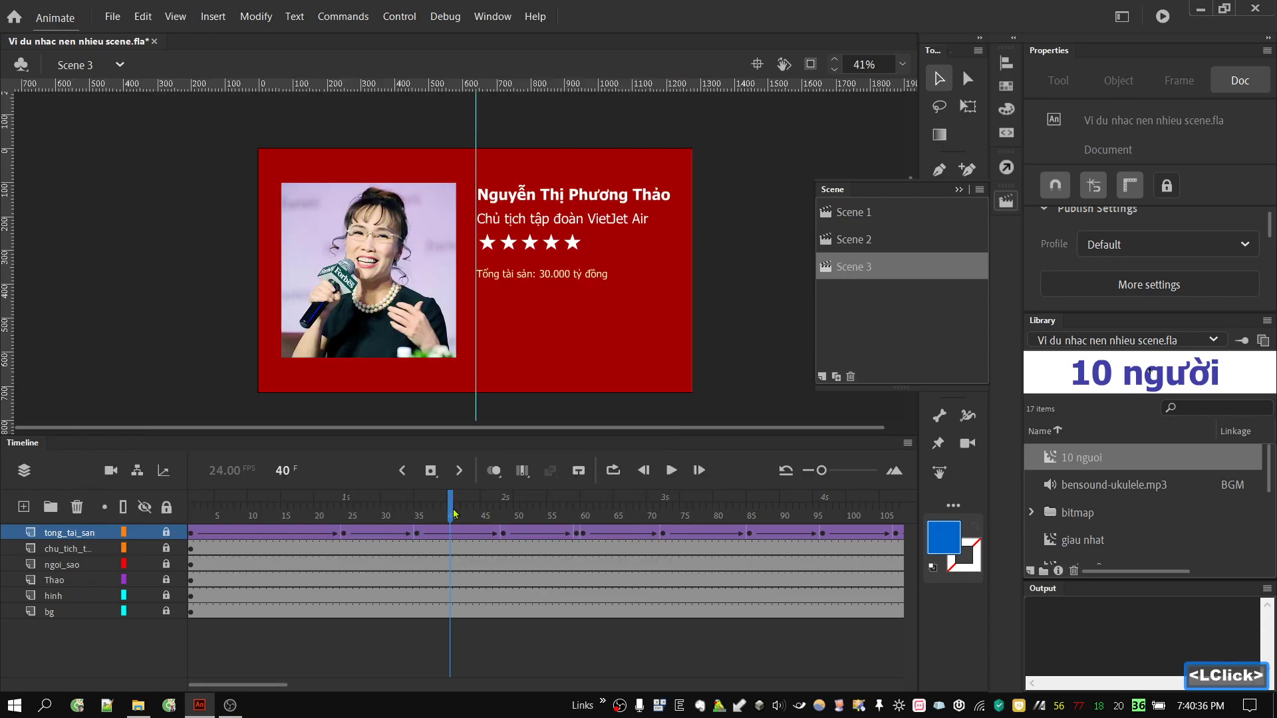
Zoom the timeline frames and test-play the whole movie with Ctrl+Enter
left_click(829, 473)
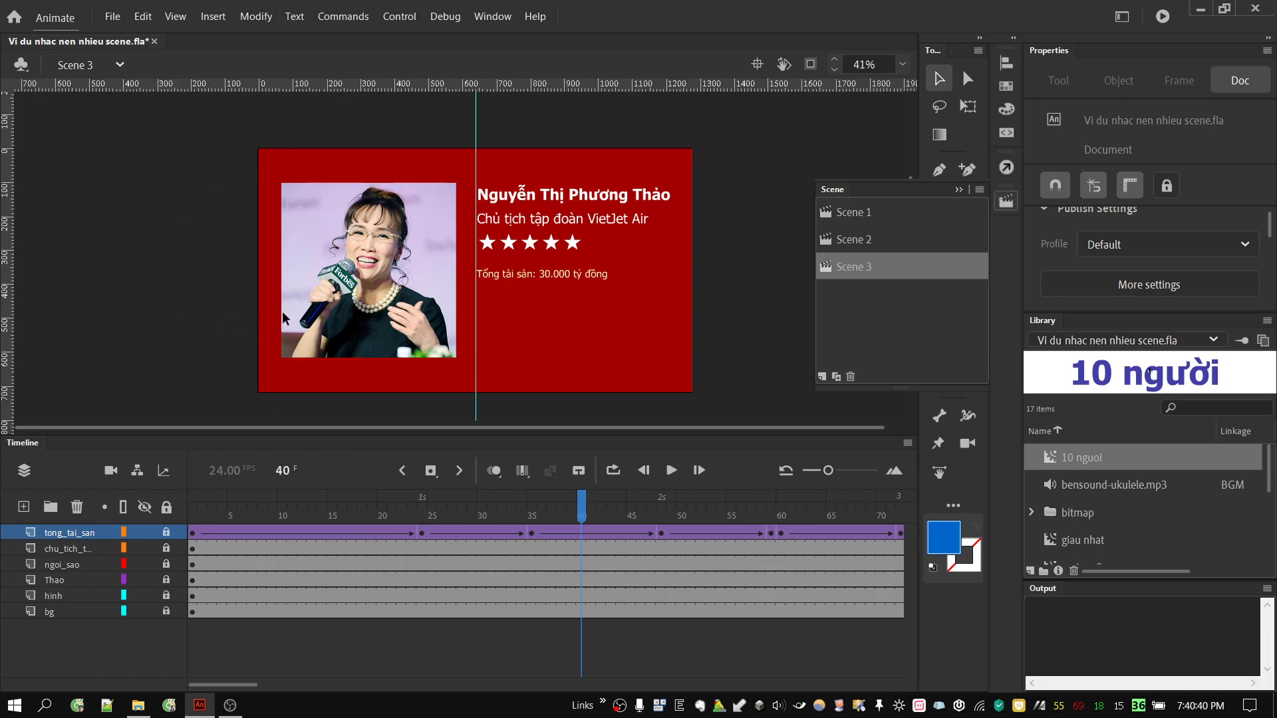
key("ctrl+Return")
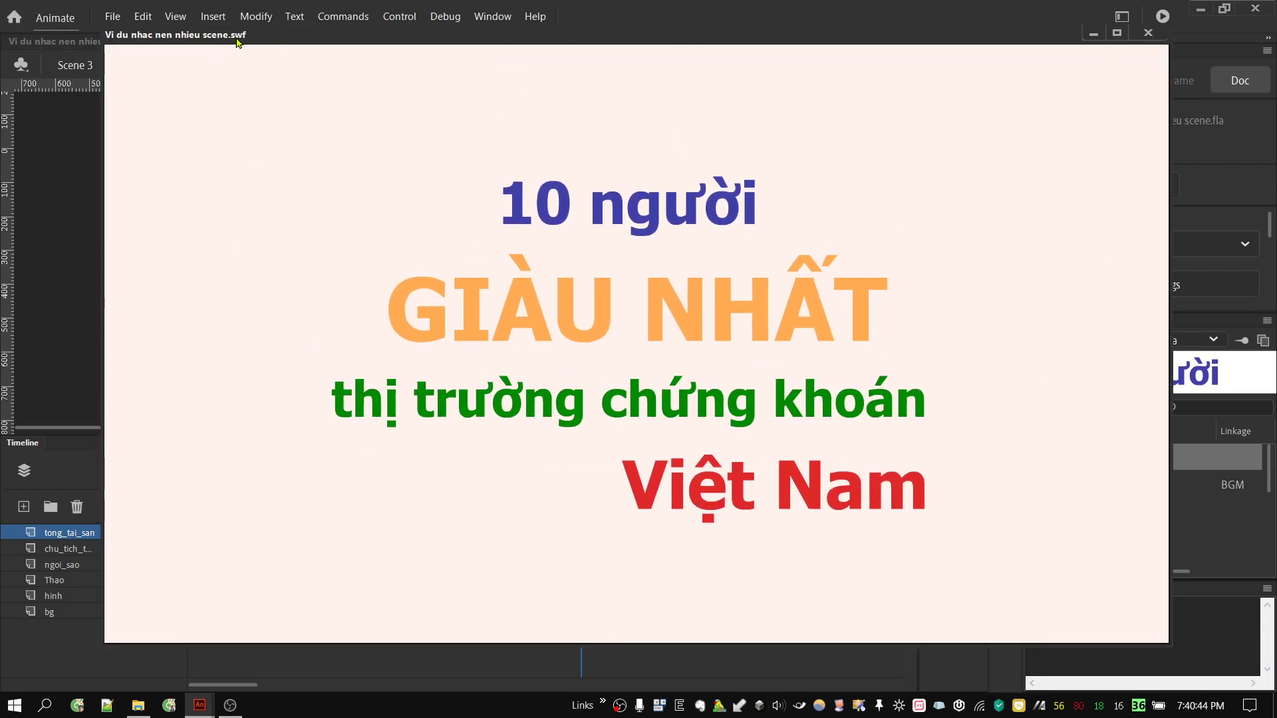
Browse to the Downloads folder in File Explorer and check the exported .swf
left_click(139, 707)
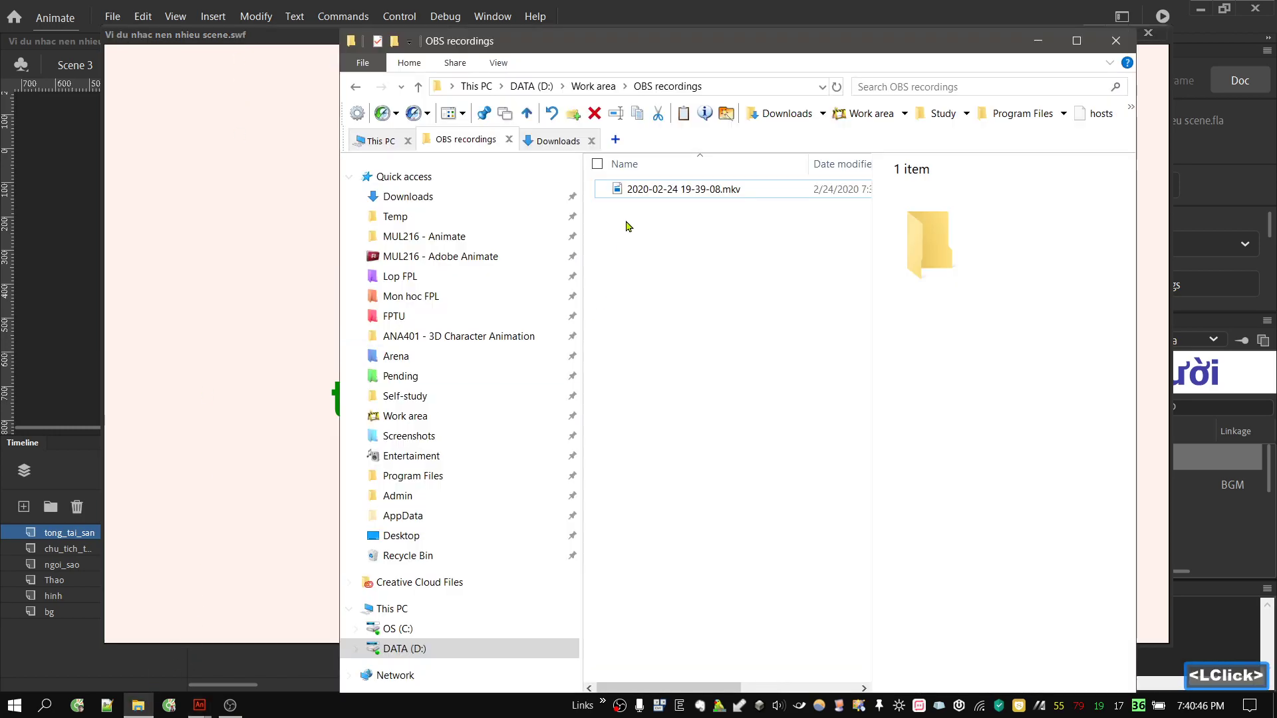
left_click(535, 147)
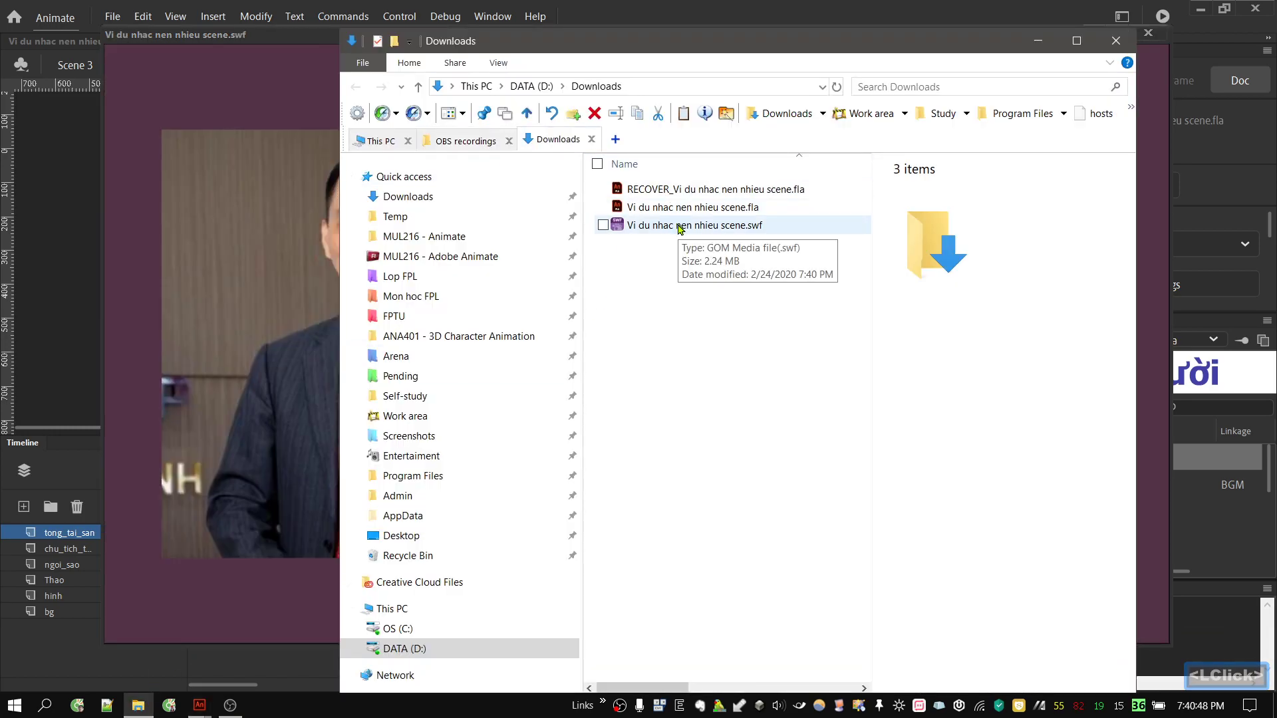
left_click(681, 229)
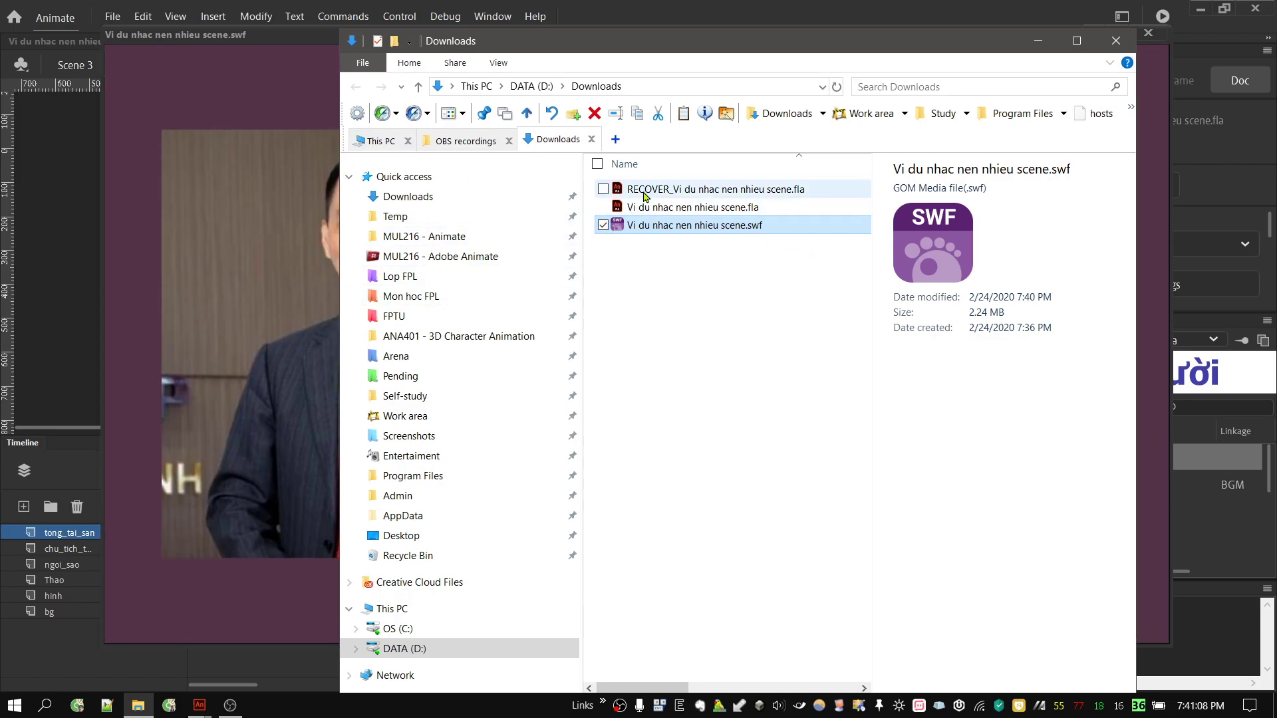
Delete RECOVER_Vi du nhac nen nhieu scene.fla, leaving only the .fla and .swf
left_click(646, 195)
left_click(603, 118)
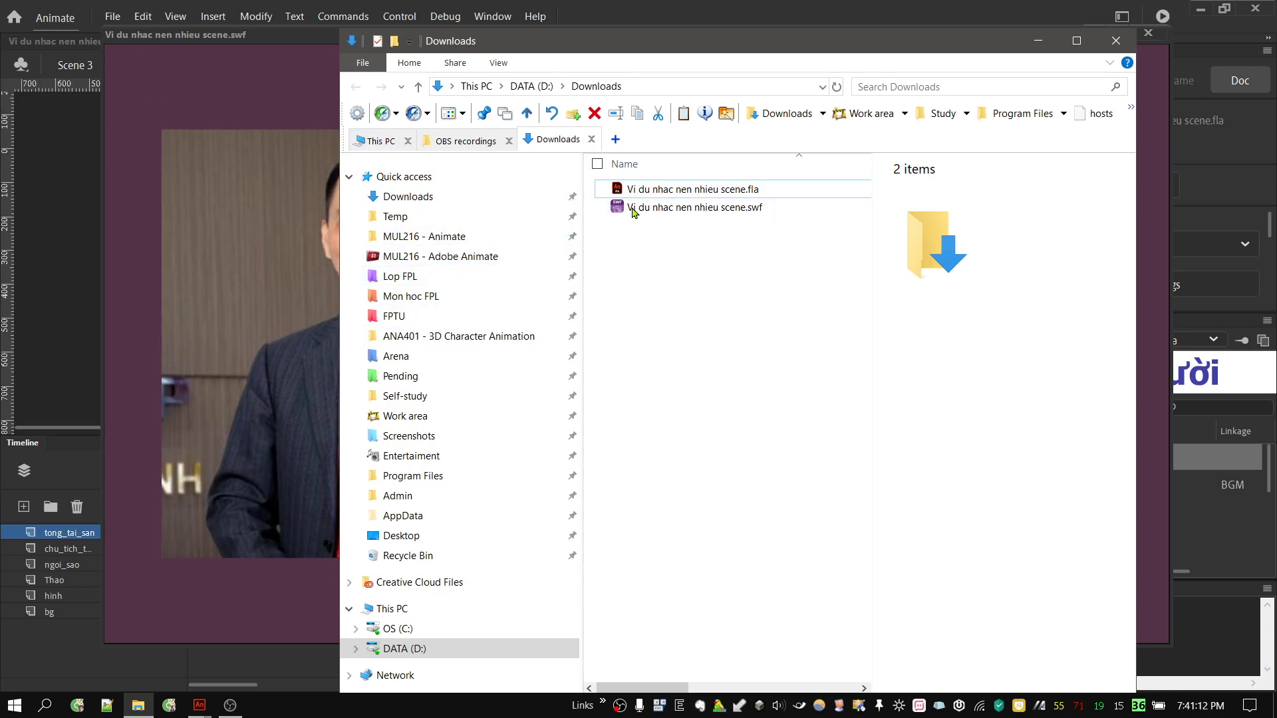
left_click(5, 712)
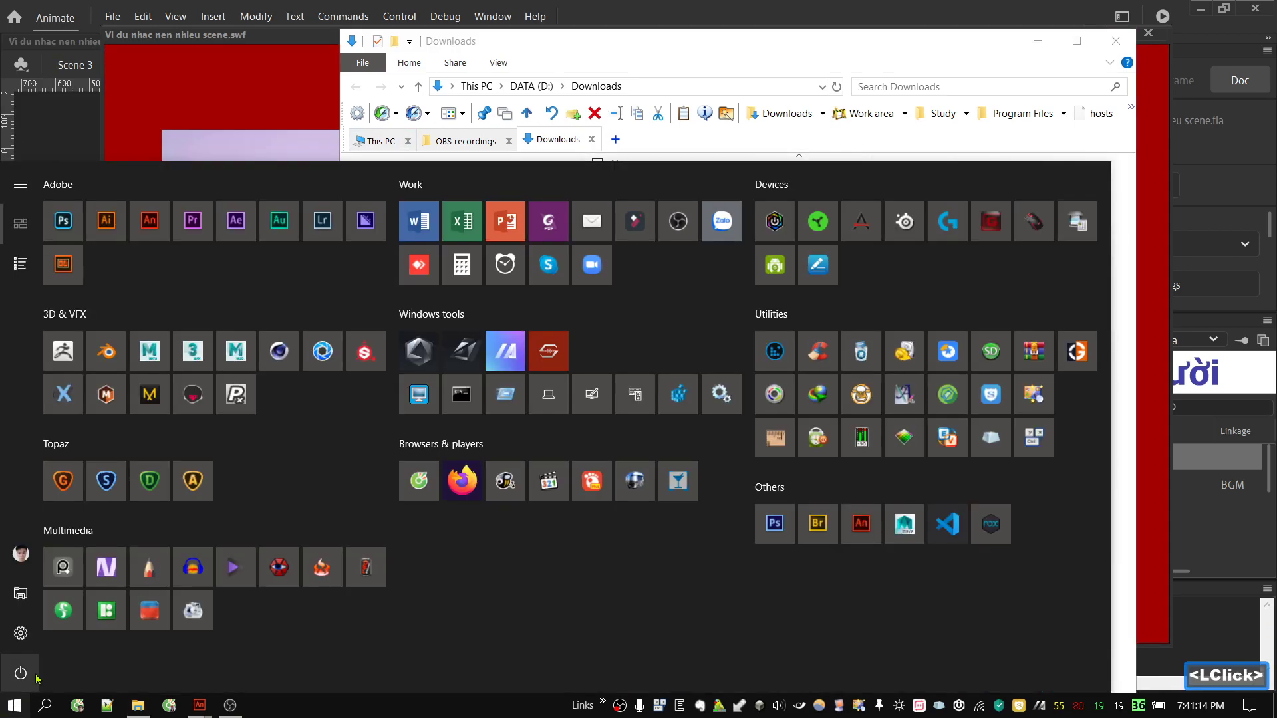
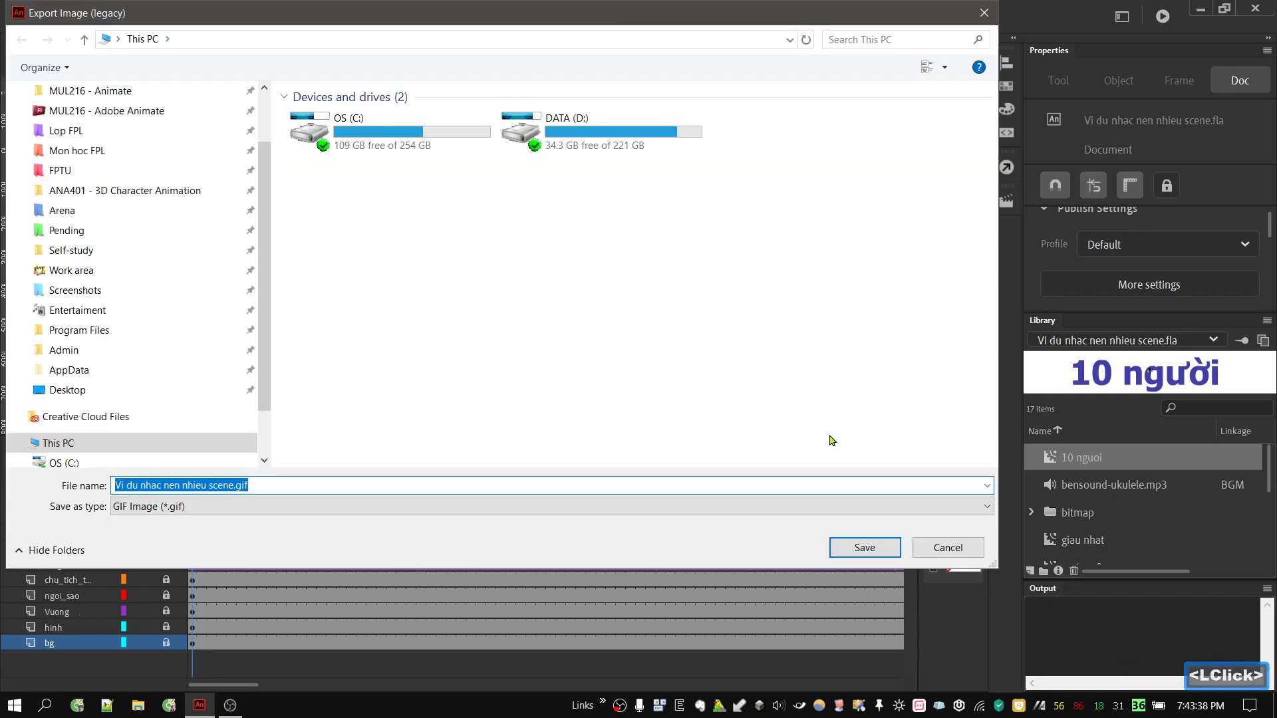
Cancel the legacy GIF export and start File > Export > Export Image for the Scene 2 frame
left_click(939, 552)
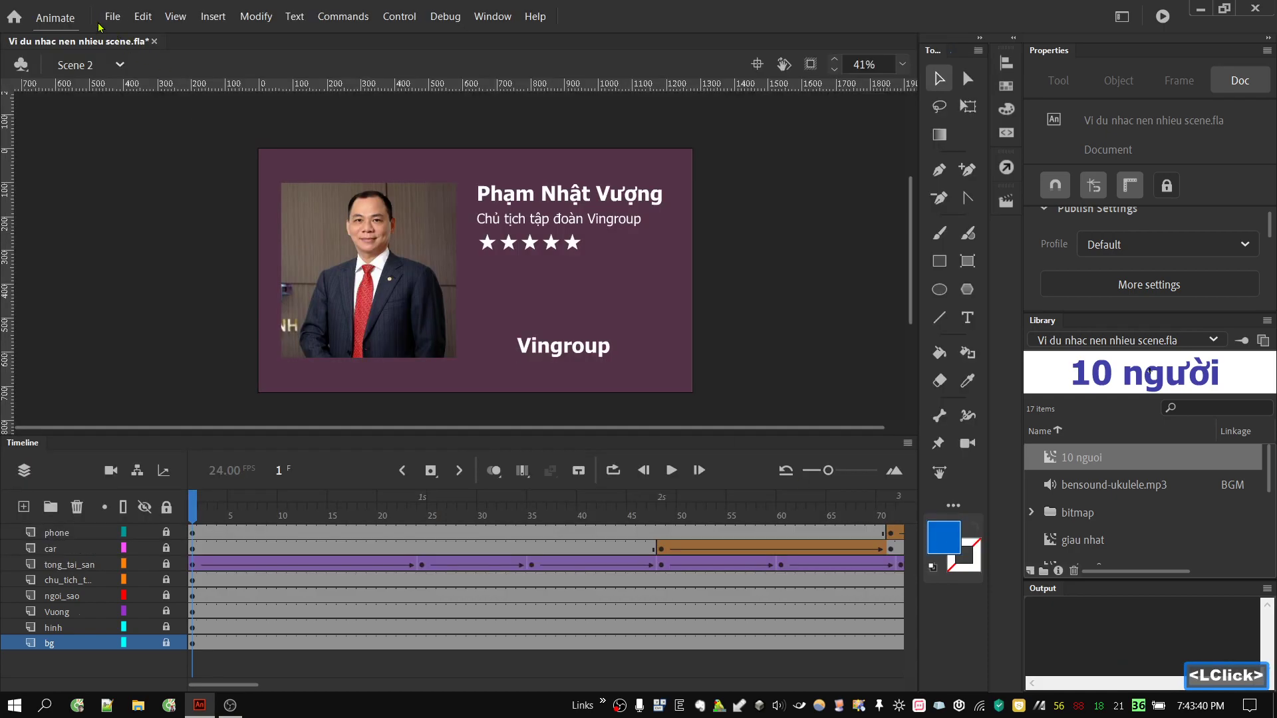
left_click(114, 26)
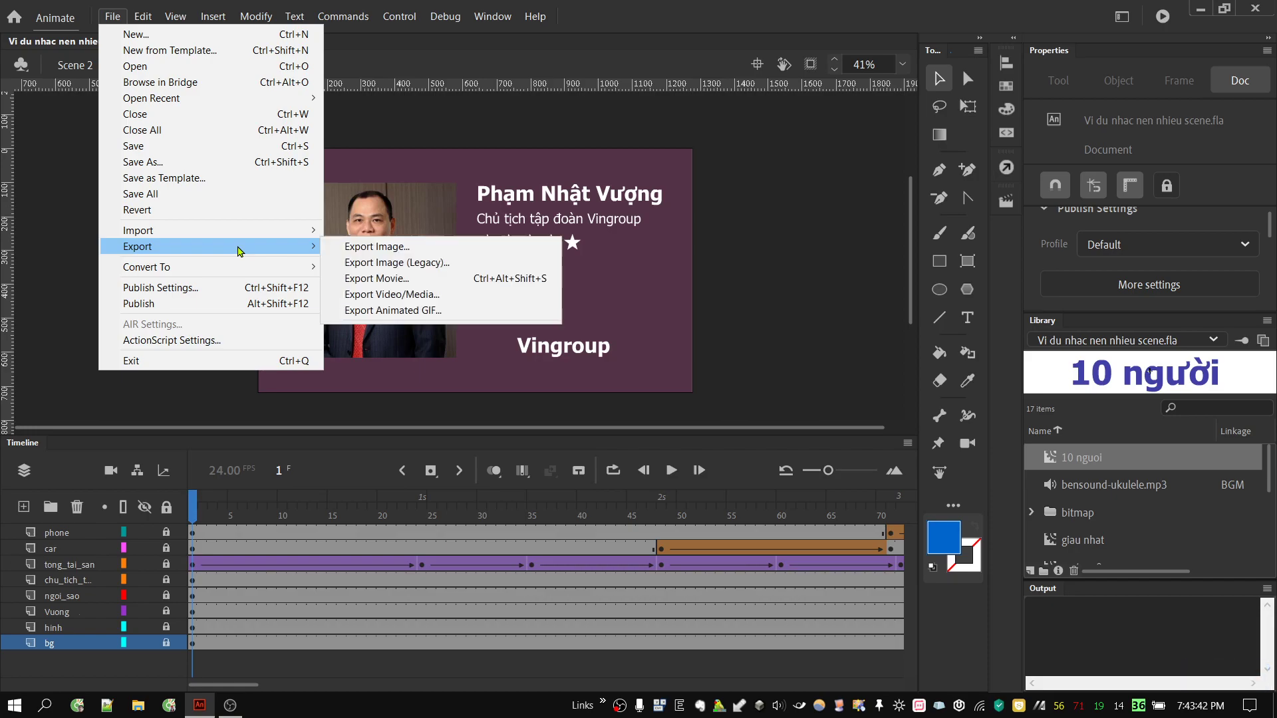
left_click(444, 250)
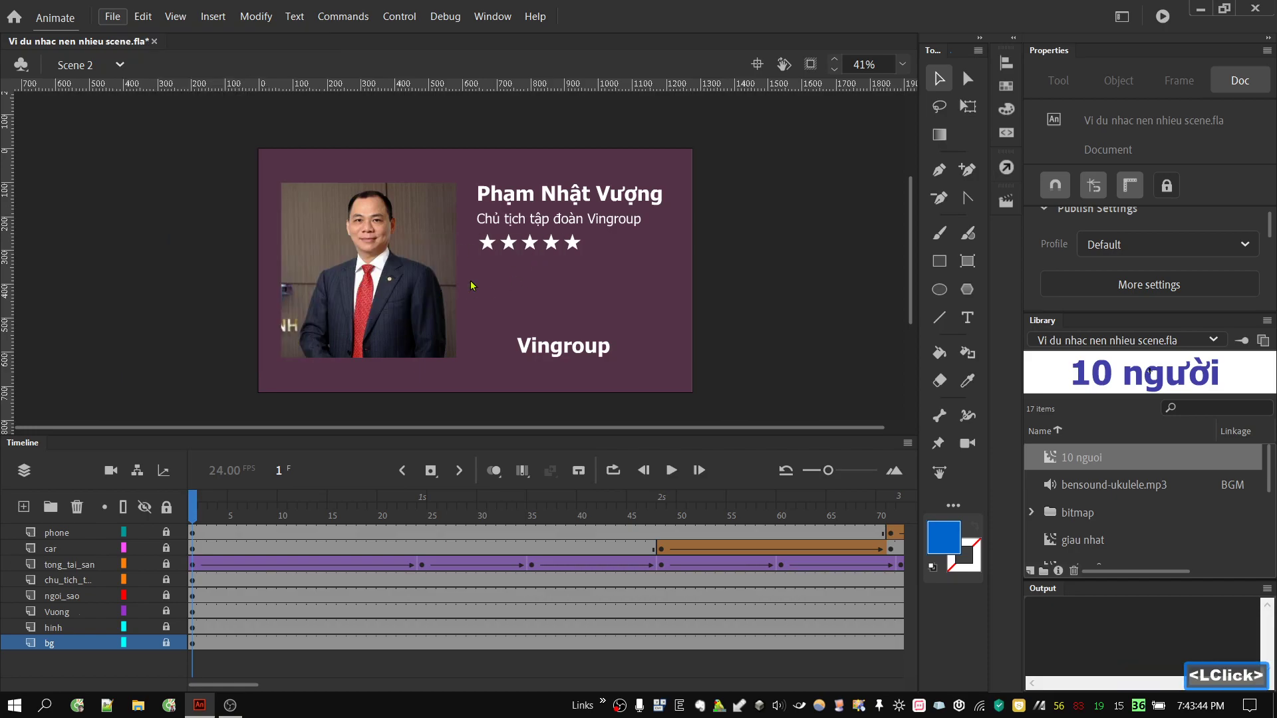
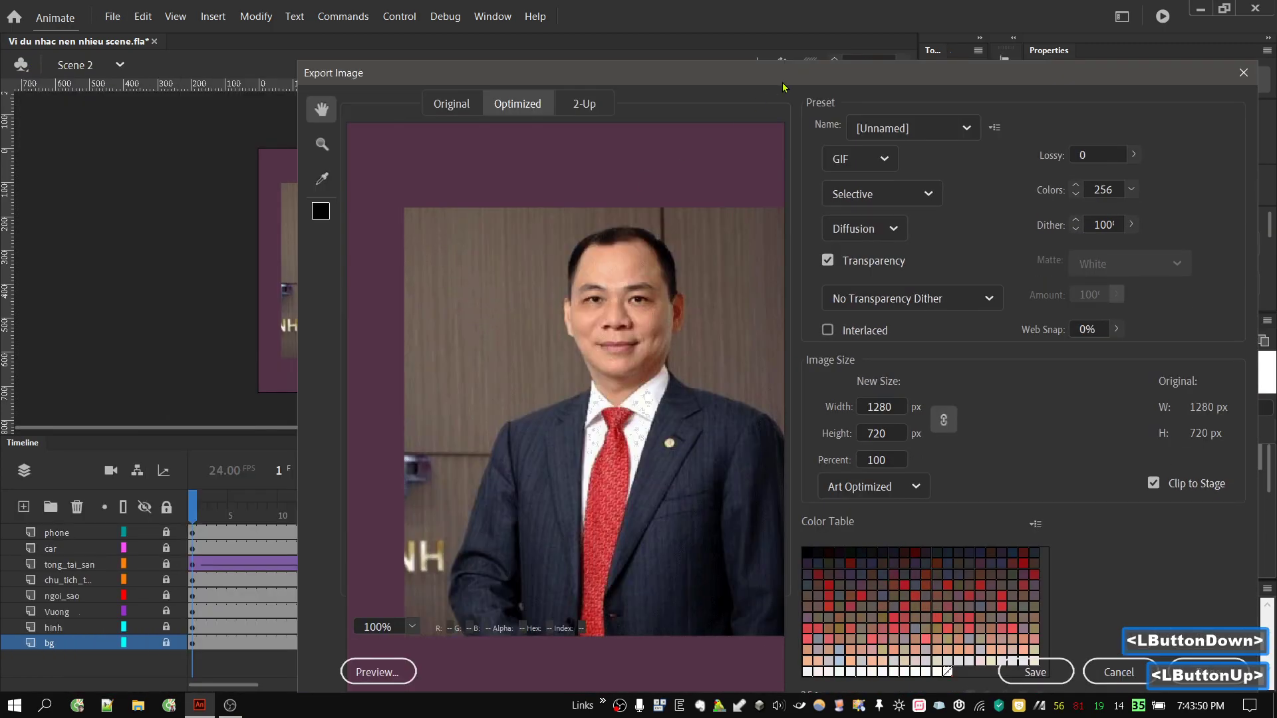
Look through the saved presets in the Export Image window for the 1280×720 GIF
left_click(794, 85)
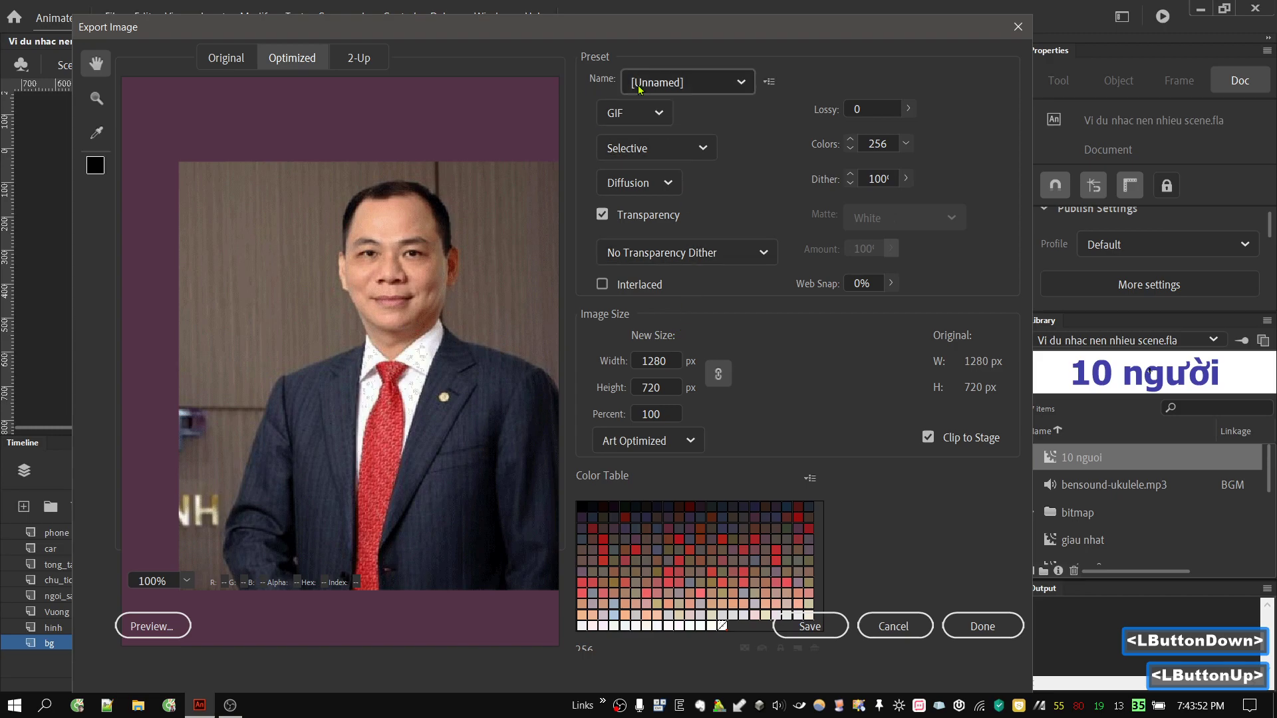
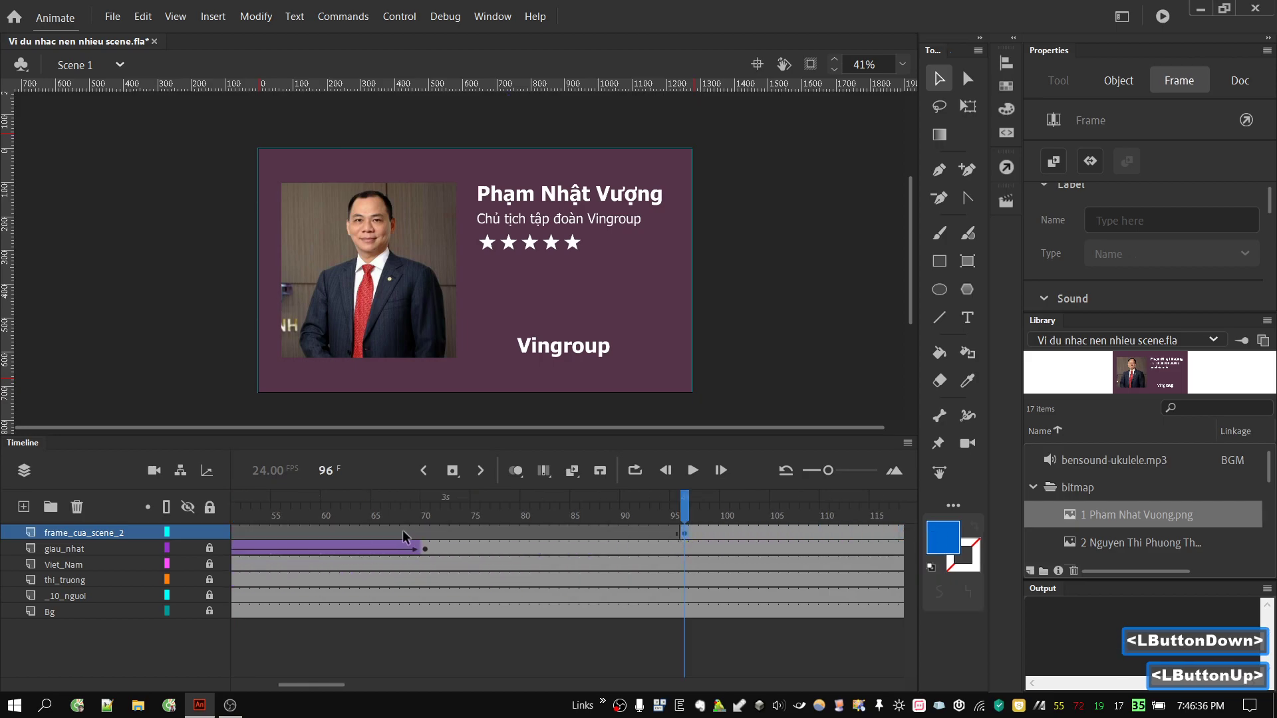
Add a new layer above frame_cua_scene_2 and rename it mat_na
left_click(359, 515)
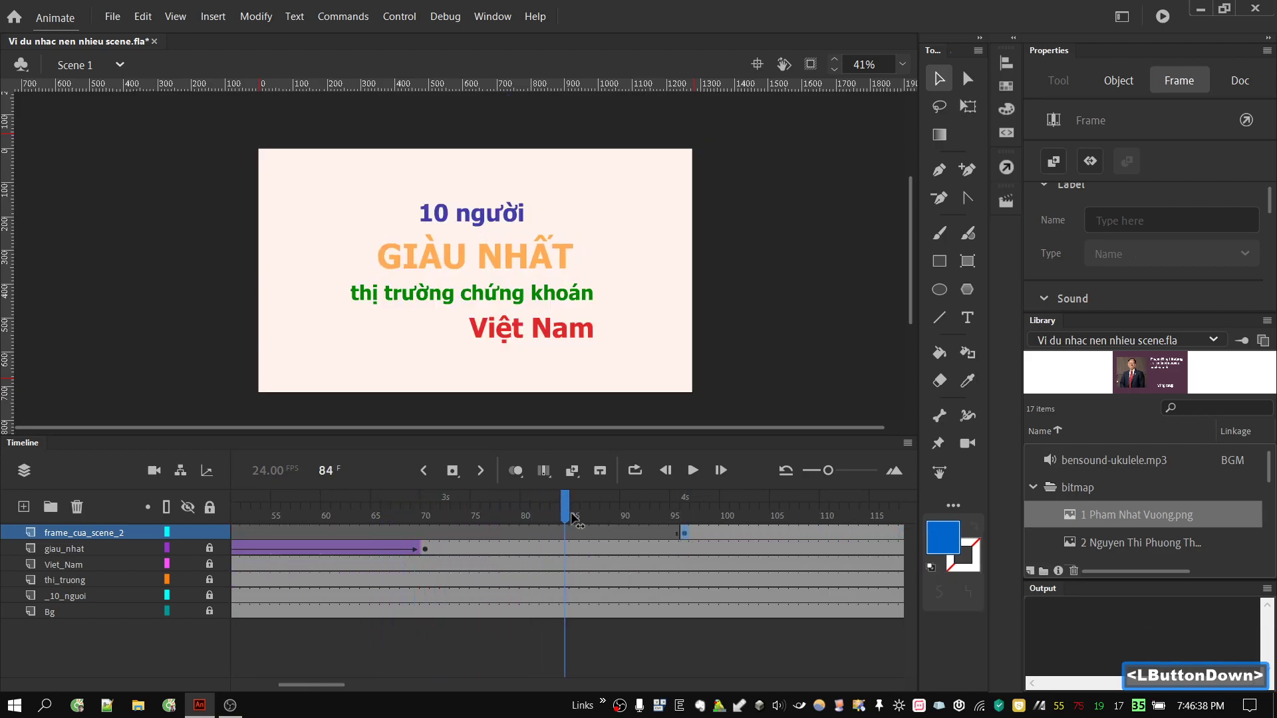
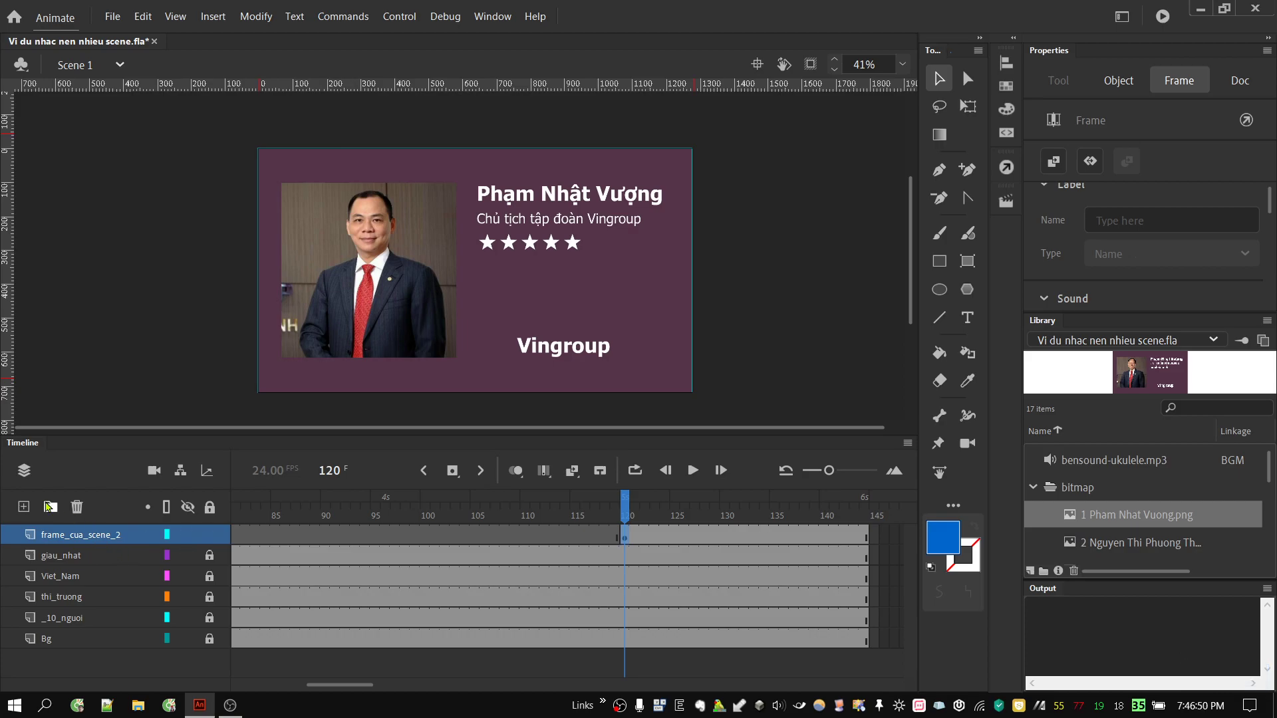
left_click(29, 510)
left_click(82, 538)
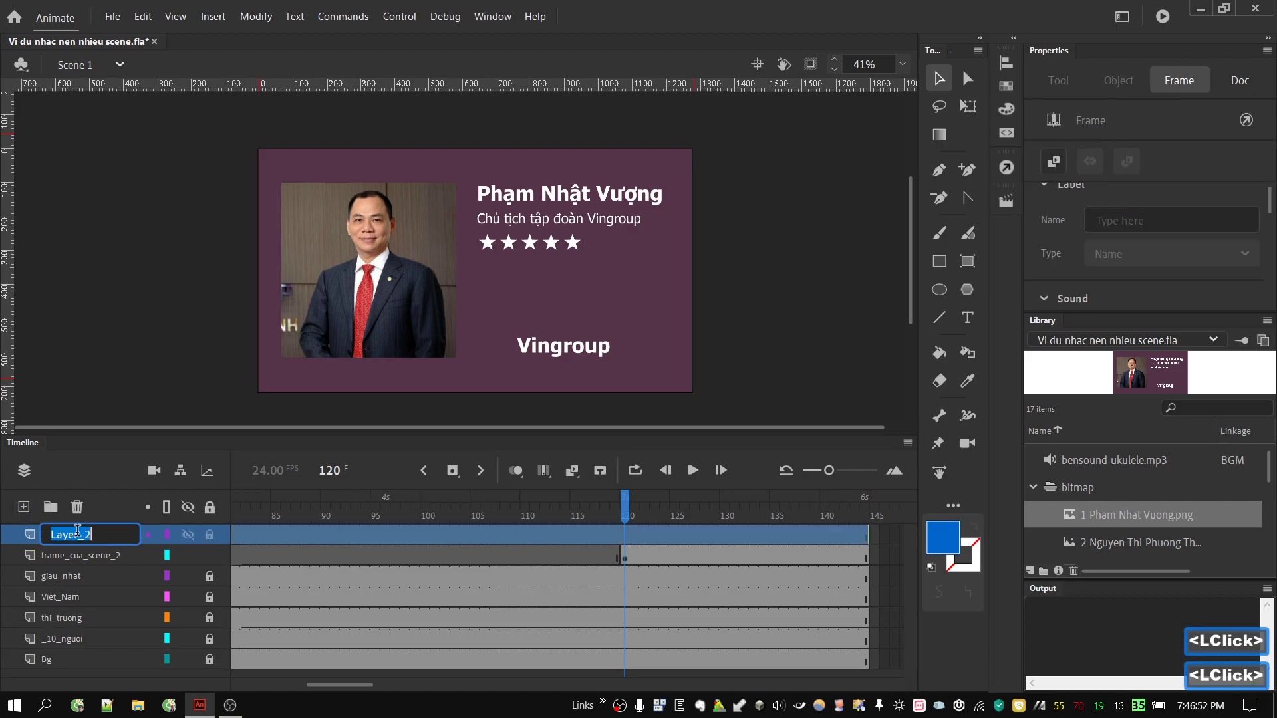
type("mat")
key("space")
type("a")
key("Return")
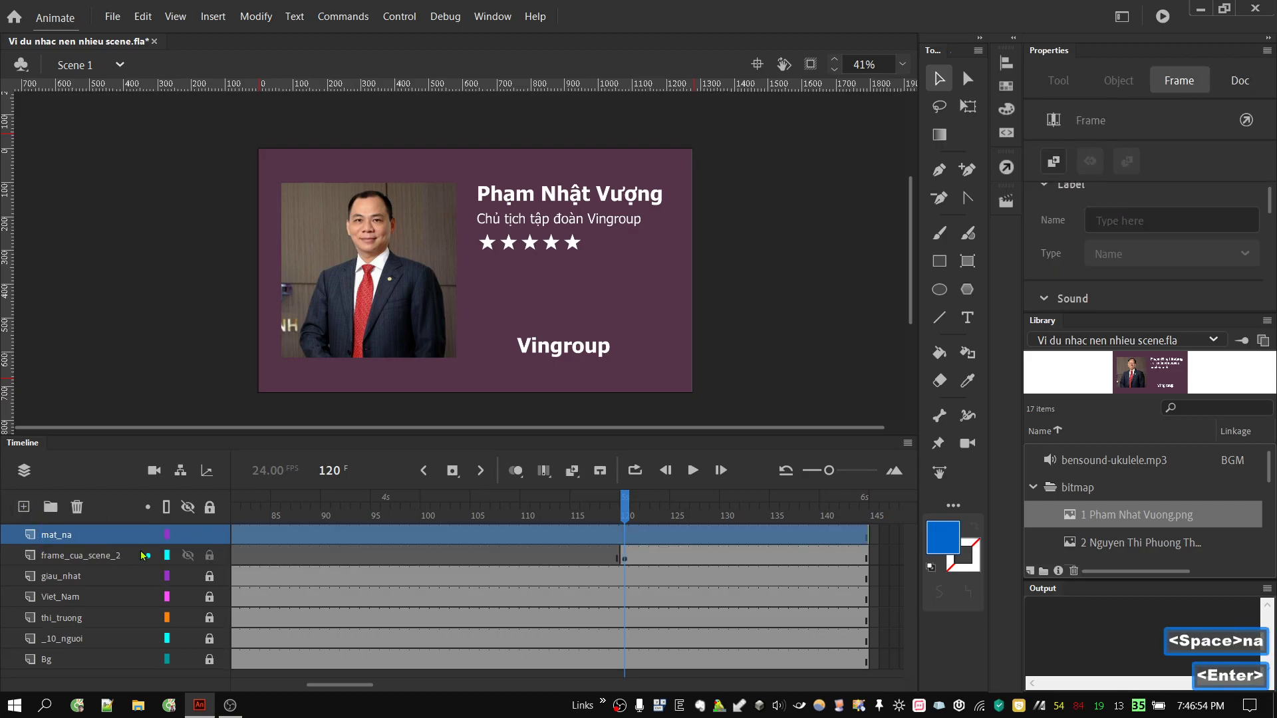
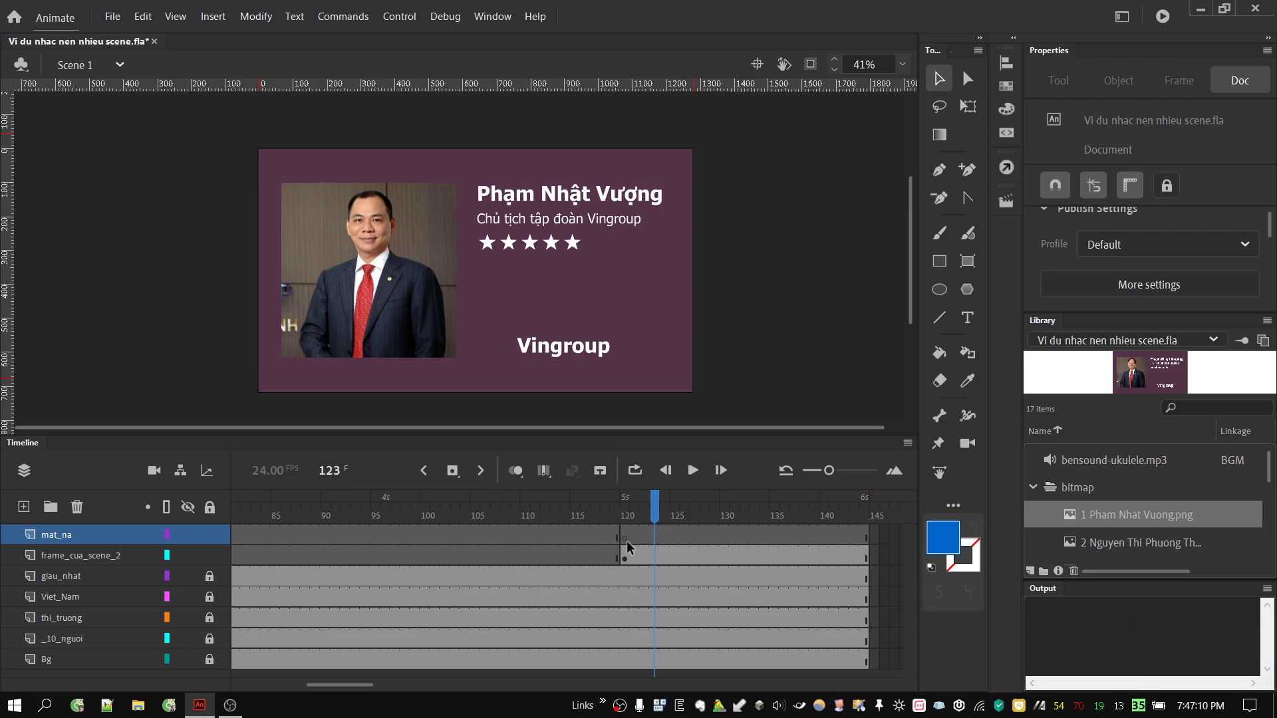
Add a keyframe at frame 120 on mat_na and select the blue rectangle on the stage
left_click(633, 507)
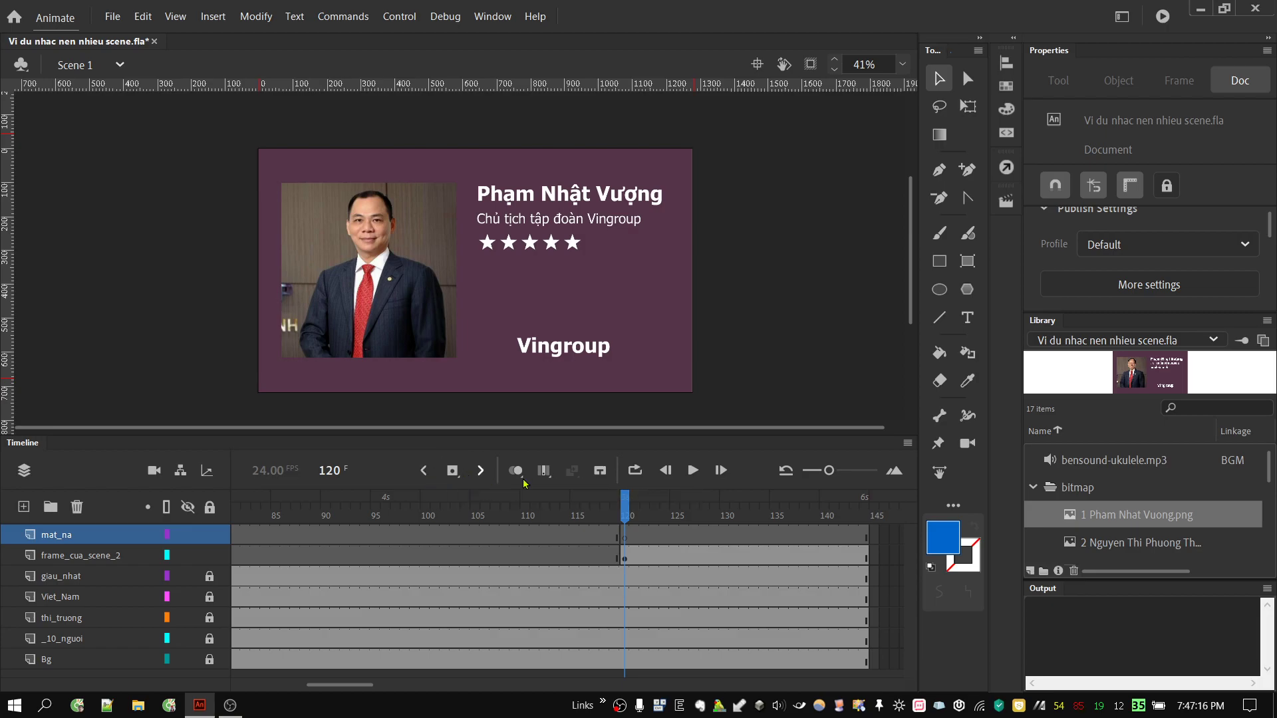
left_click(629, 512)
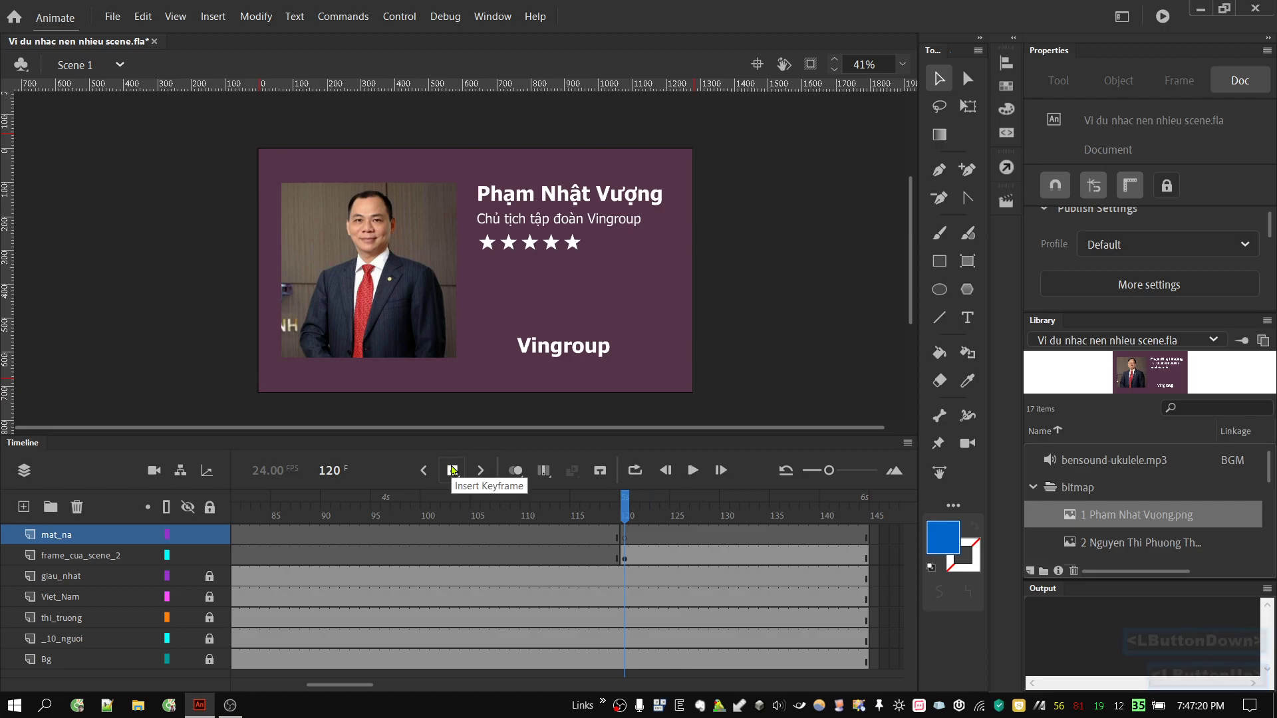
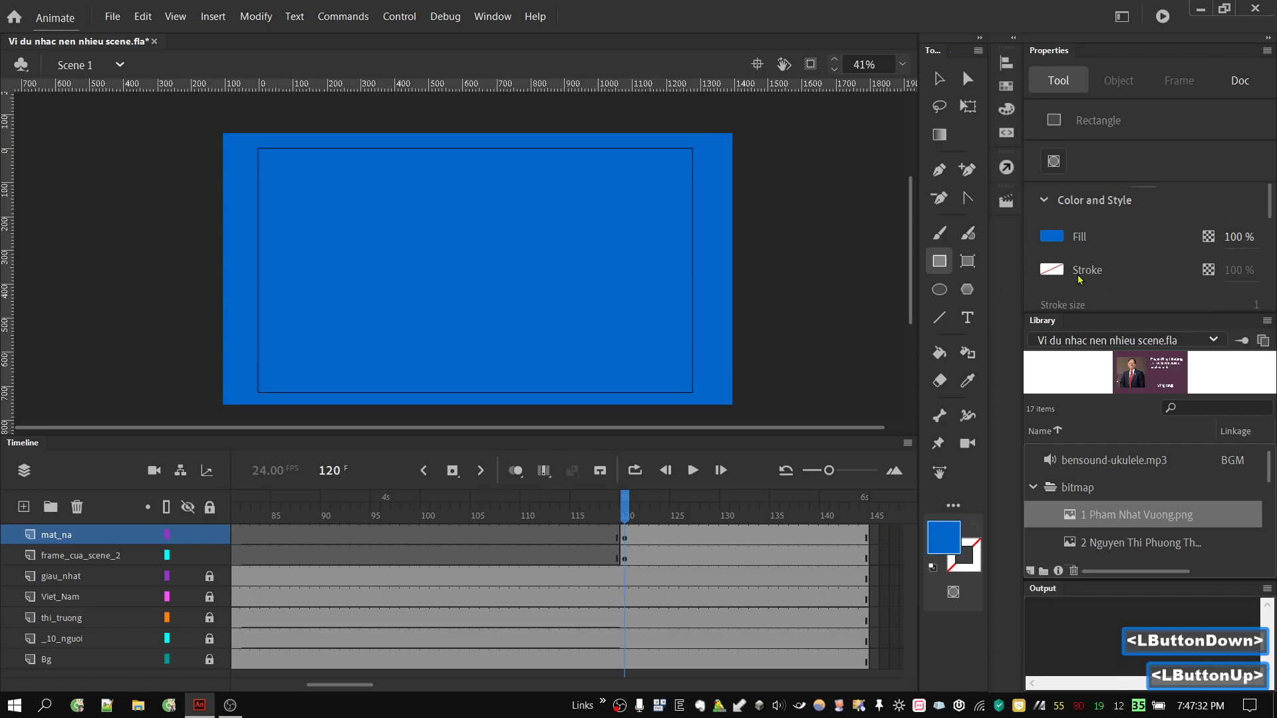
left_click(1063, 270)
left_click(1014, 292)
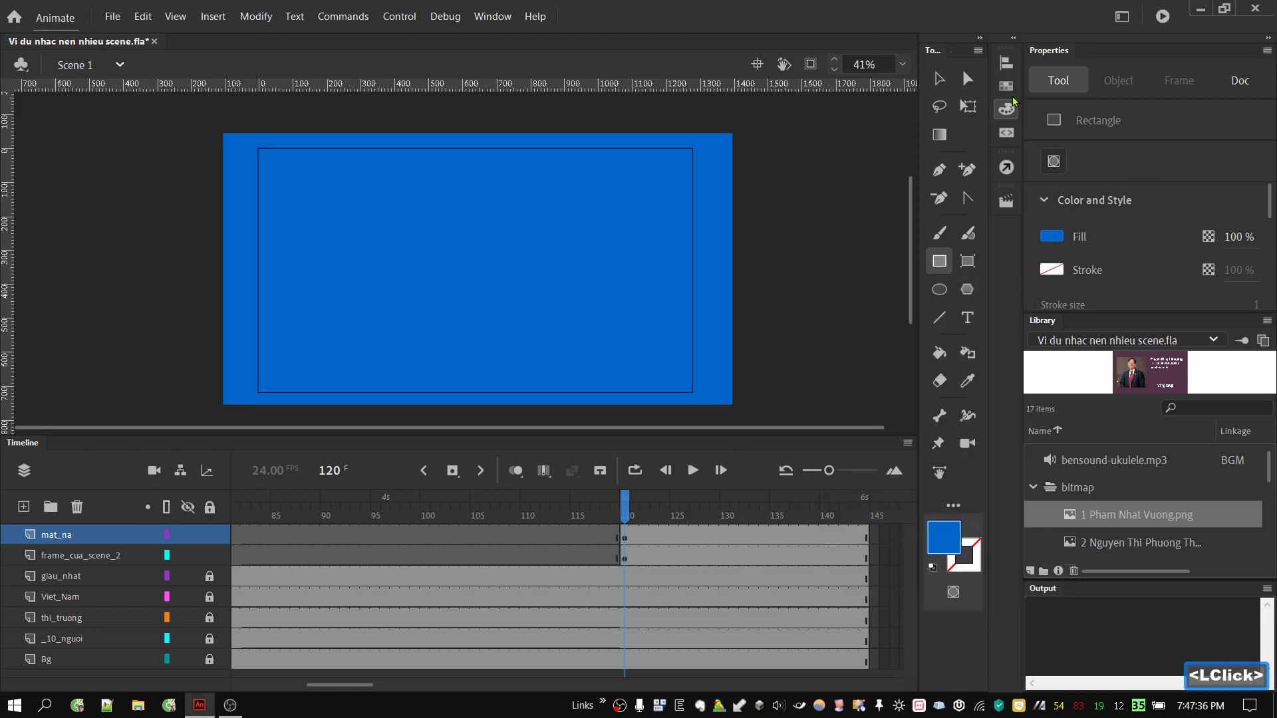
left_click(940, 84)
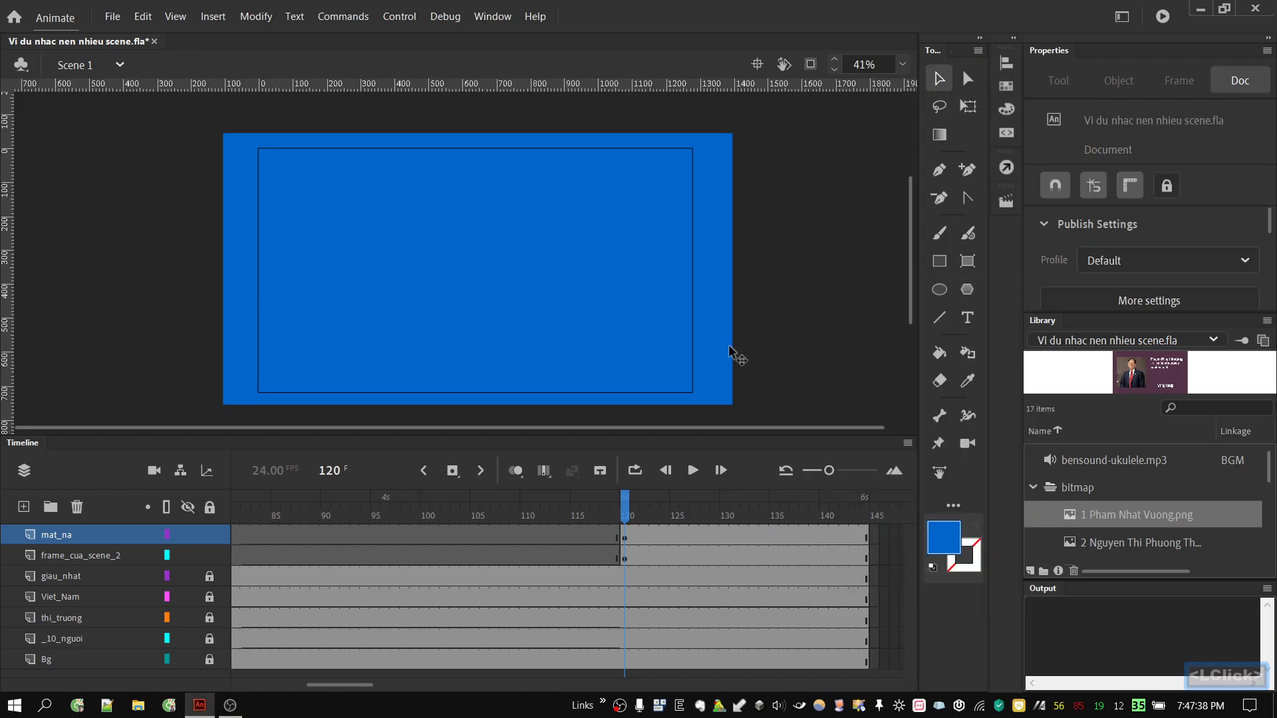
left_click(724, 359)
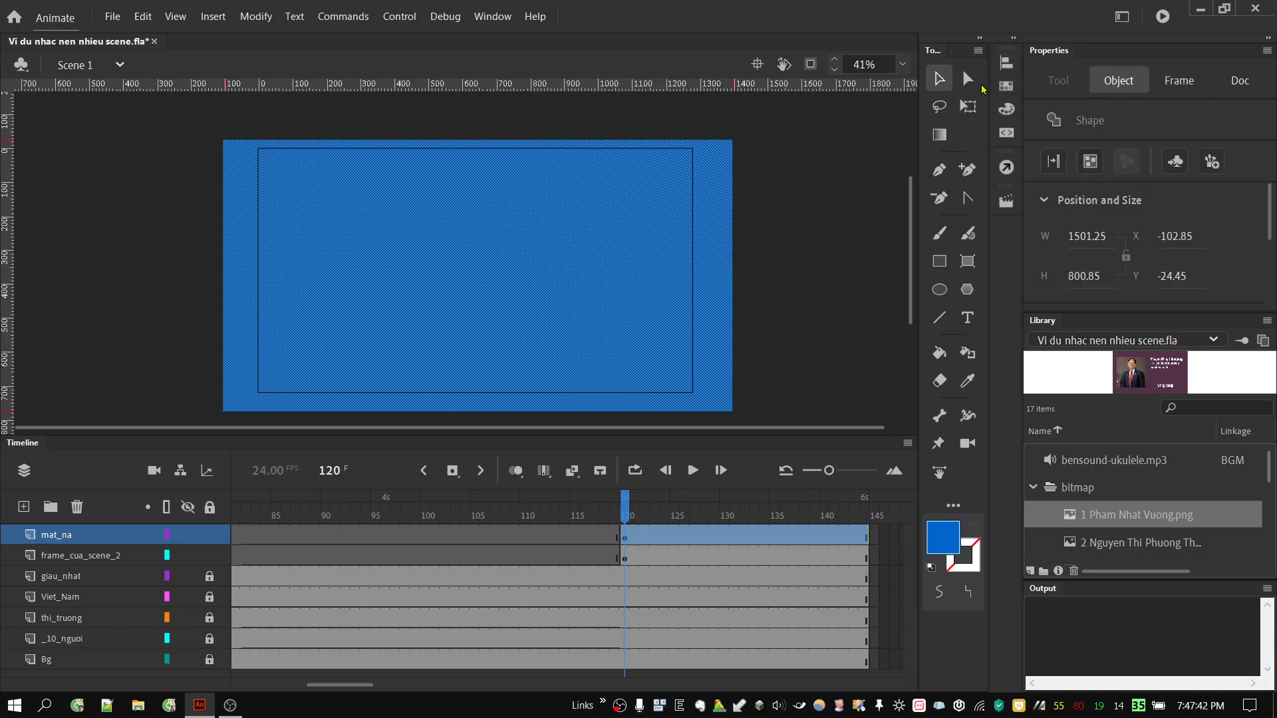
Centre the rectangle horizontally and vertically on the stage with the Align panel
left_click(1010, 73)
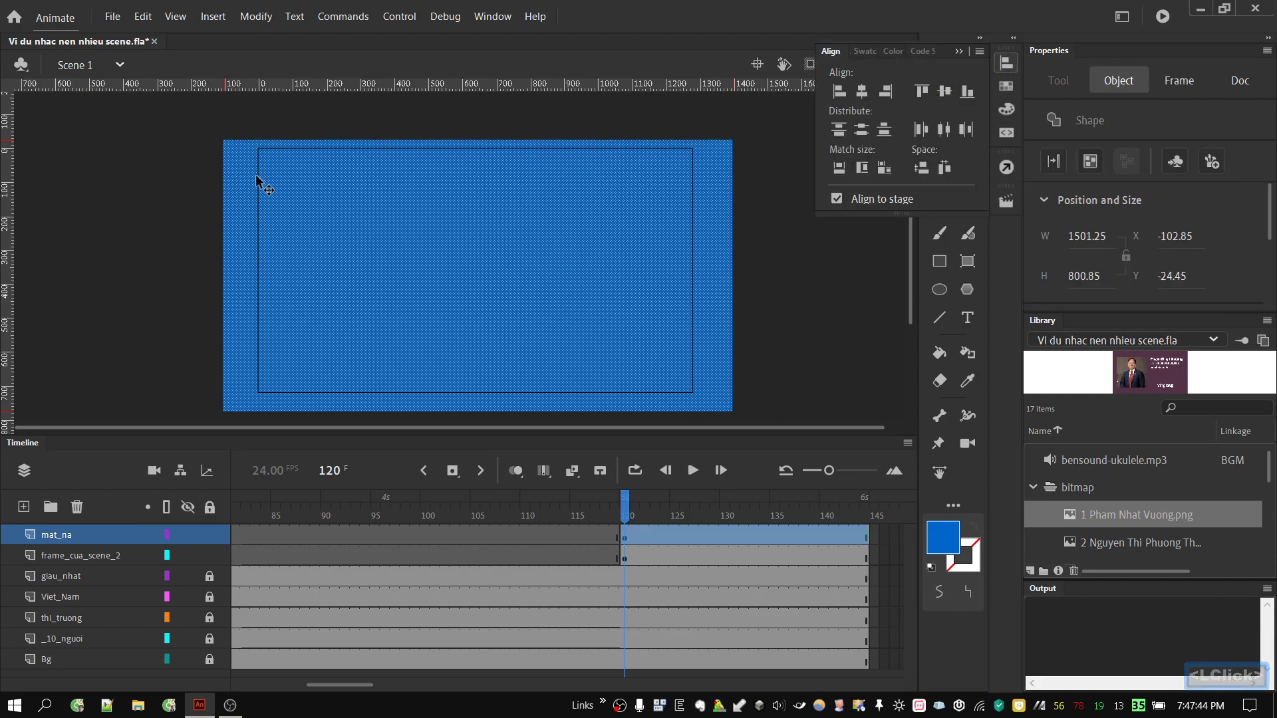
left_click(863, 95)
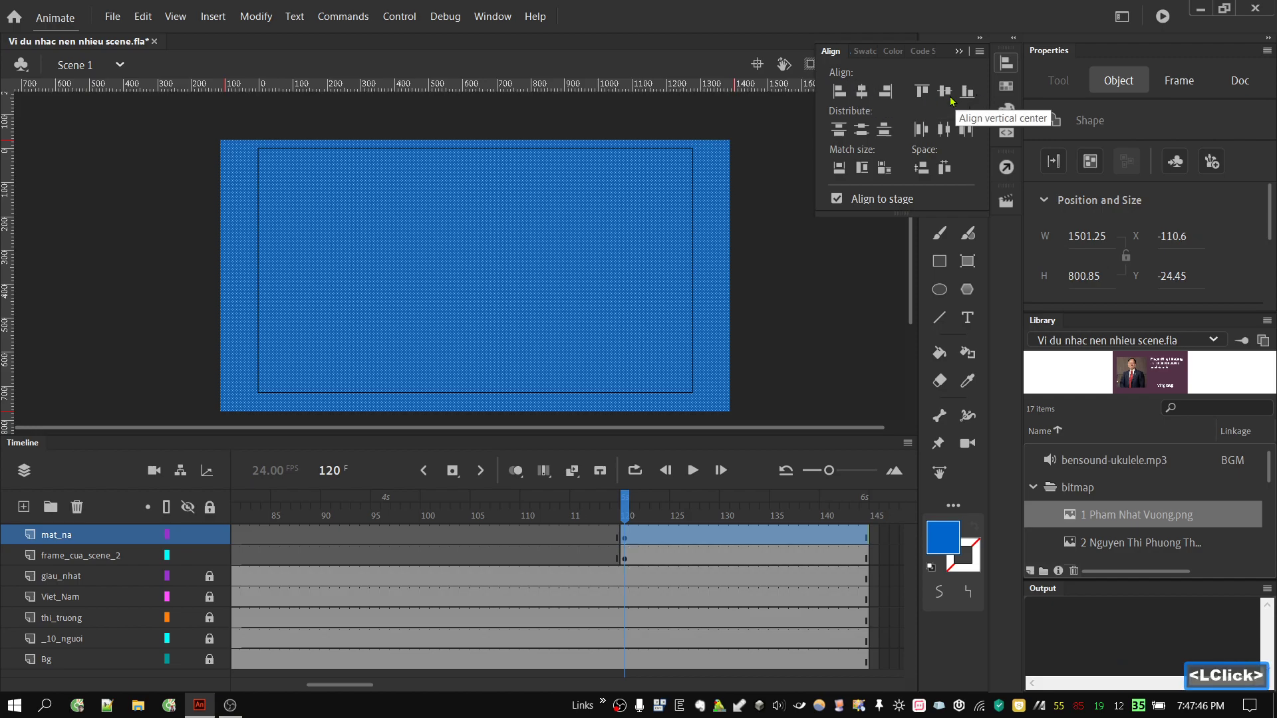
left_click(955, 100)
left_click(1008, 68)
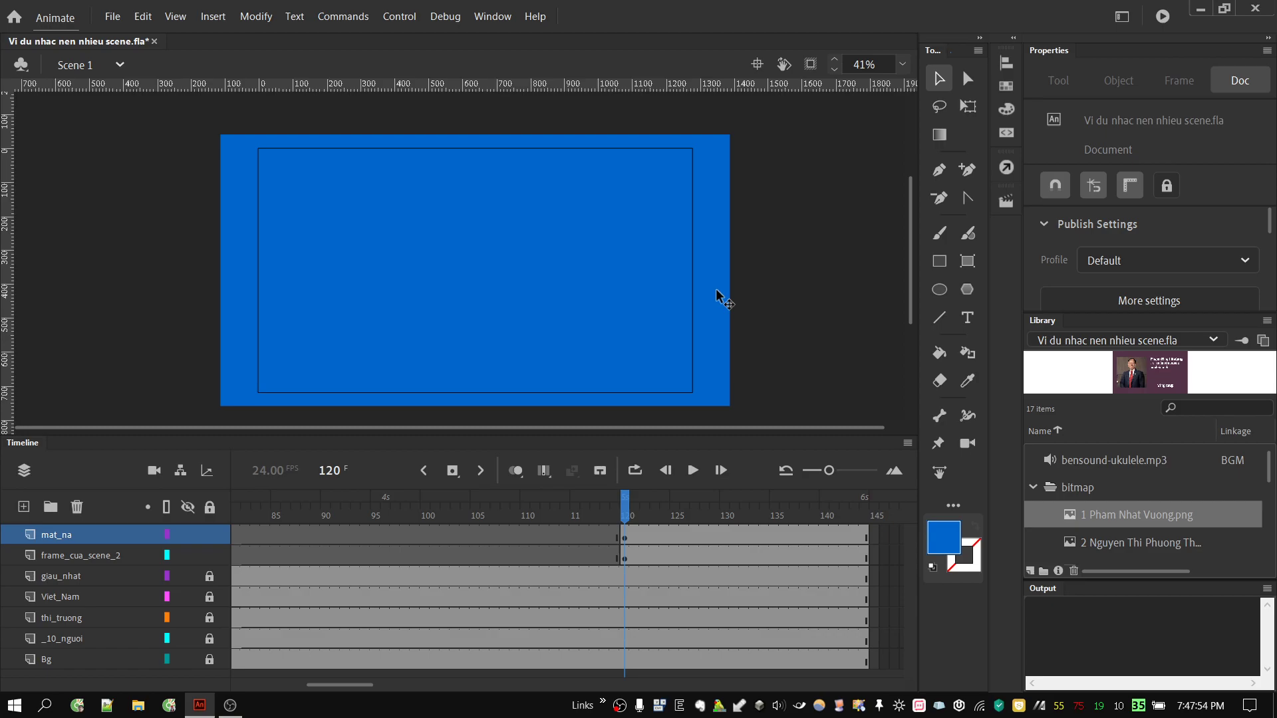
left_click(721, 295)
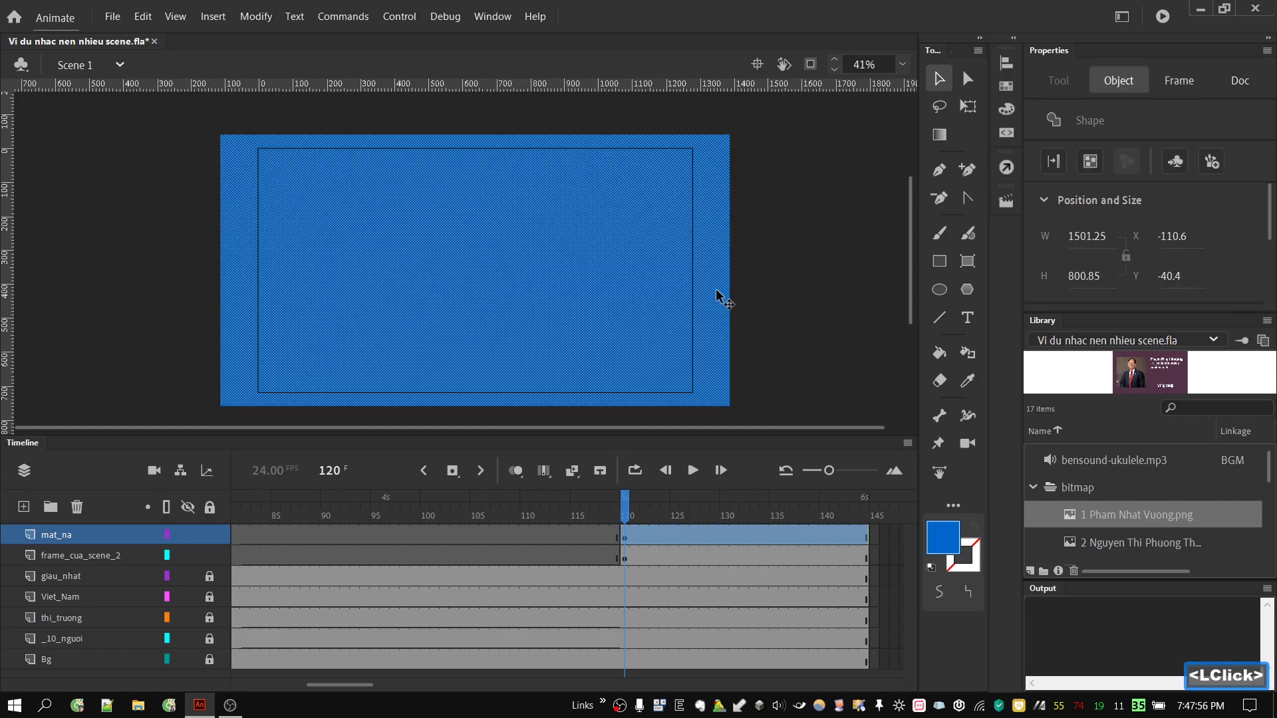
right_click(727, 309)
Convert the rectangle to a Movie Clip symbol named 'mat na 1'
left_click(787, 671)
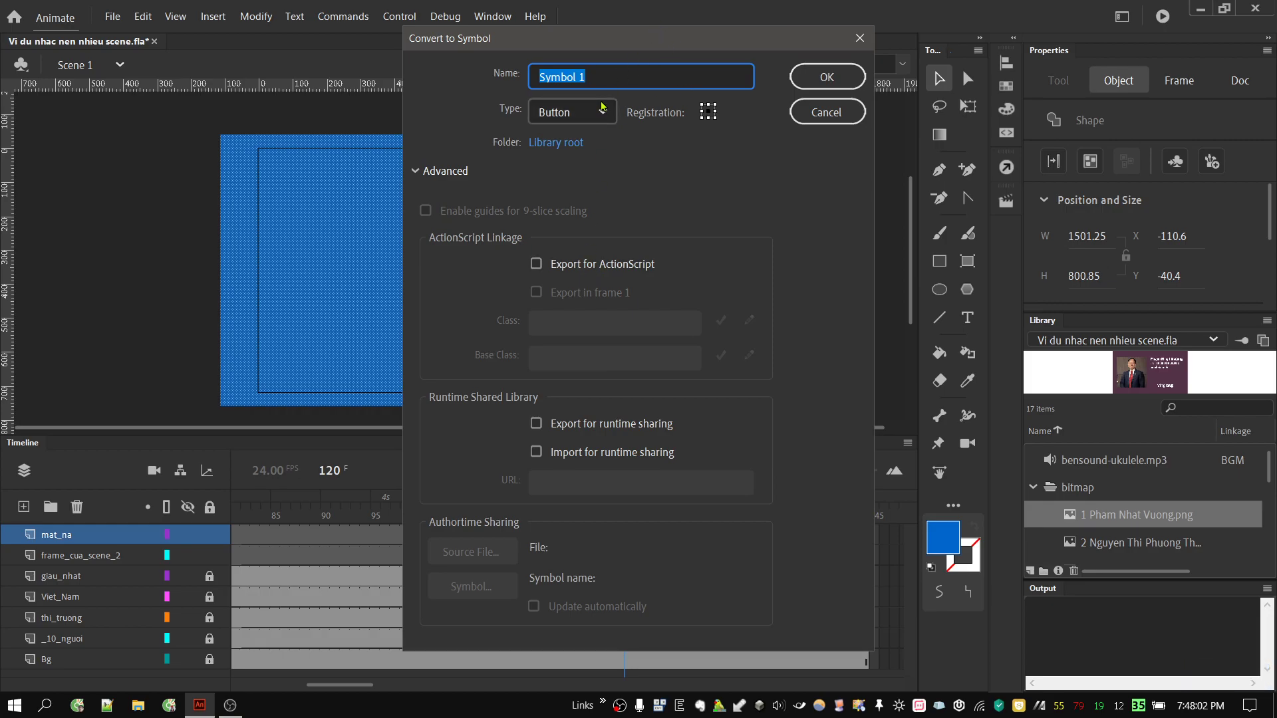
left_click(602, 112)
left_click(581, 152)
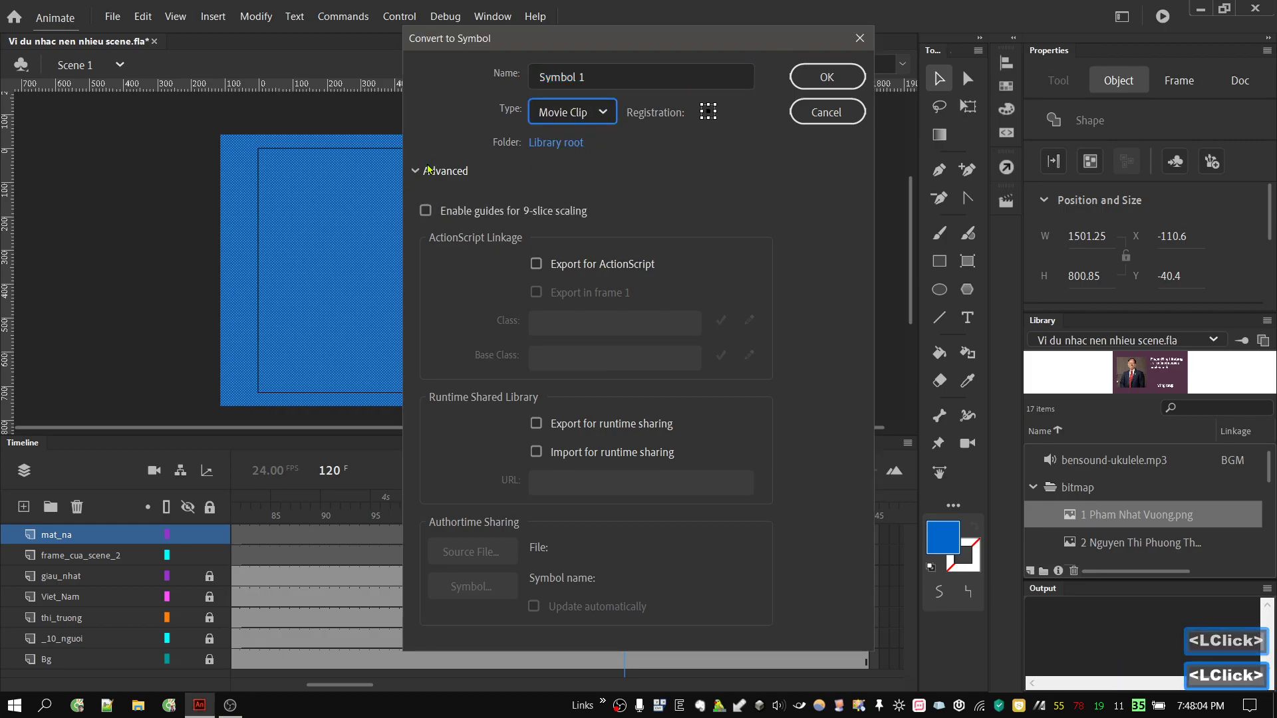
left_click(439, 173)
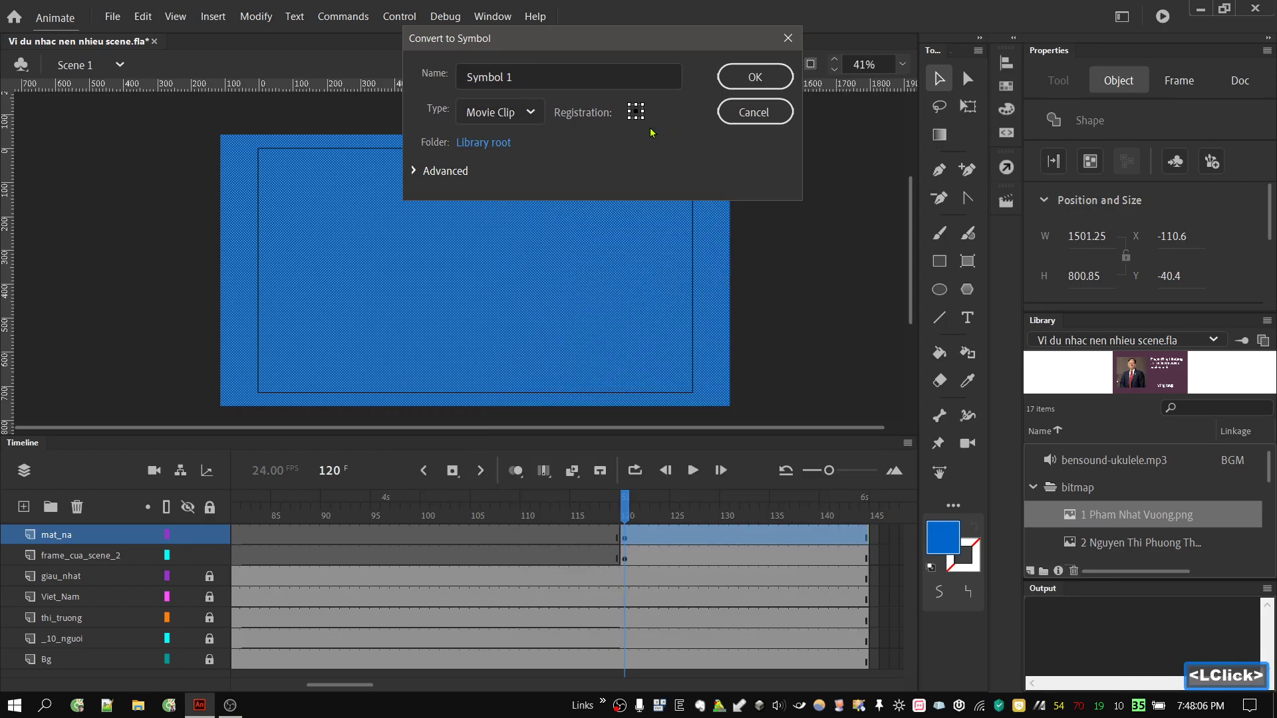
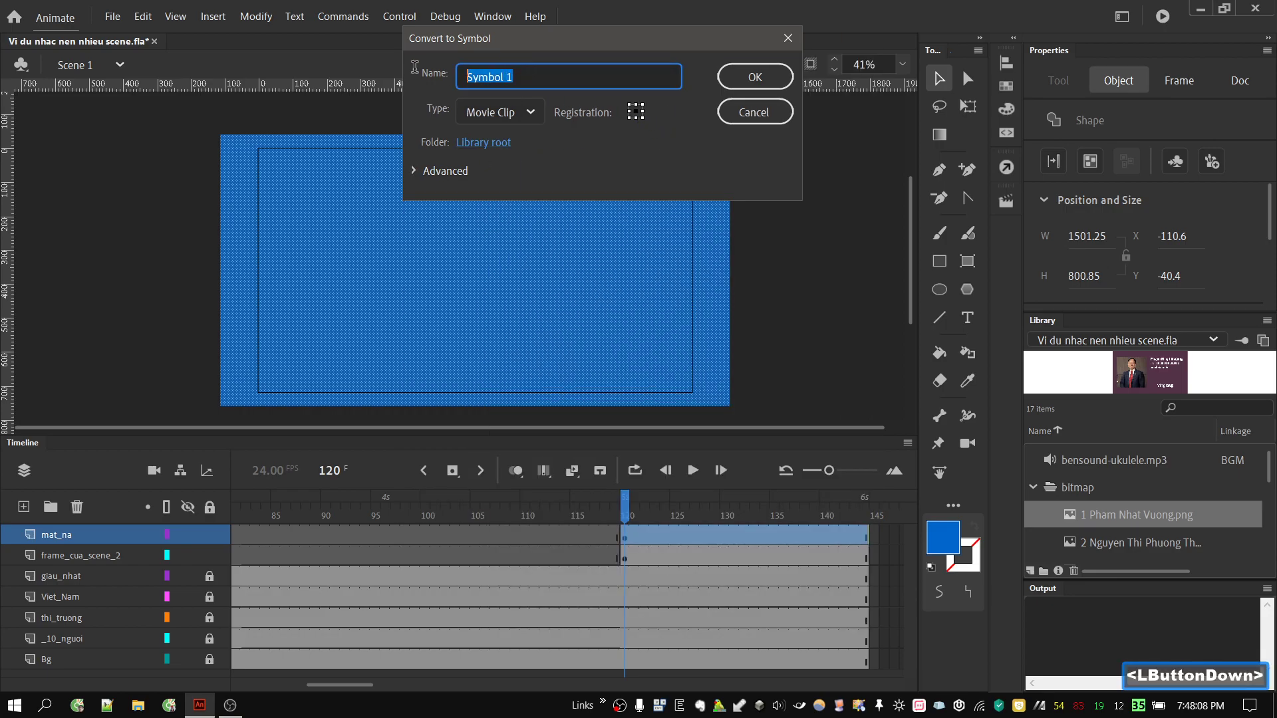
type("mat")
key("space")
type("a")
key("space")
left_click(736, 75)
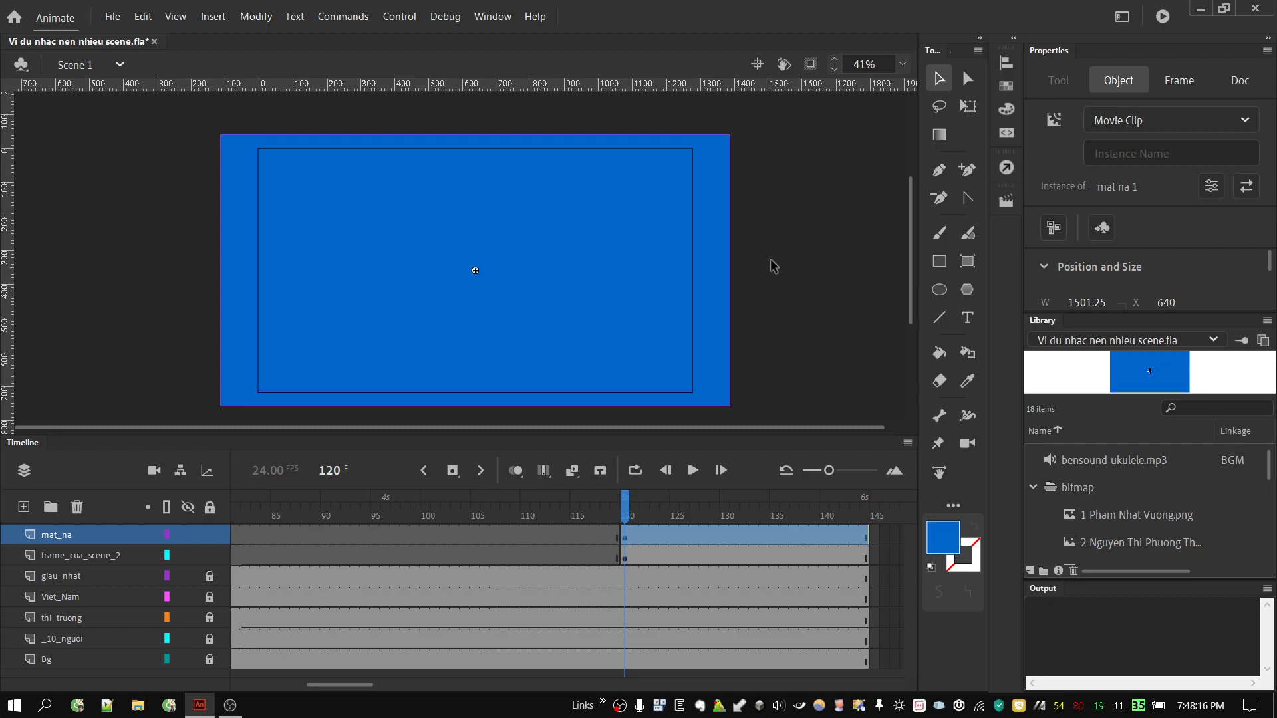
With the Free Transform tool (Q), squeeze the mat na 1 clip into a thin left-edge bar
left_click(776, 264)
left_click(727, 280)
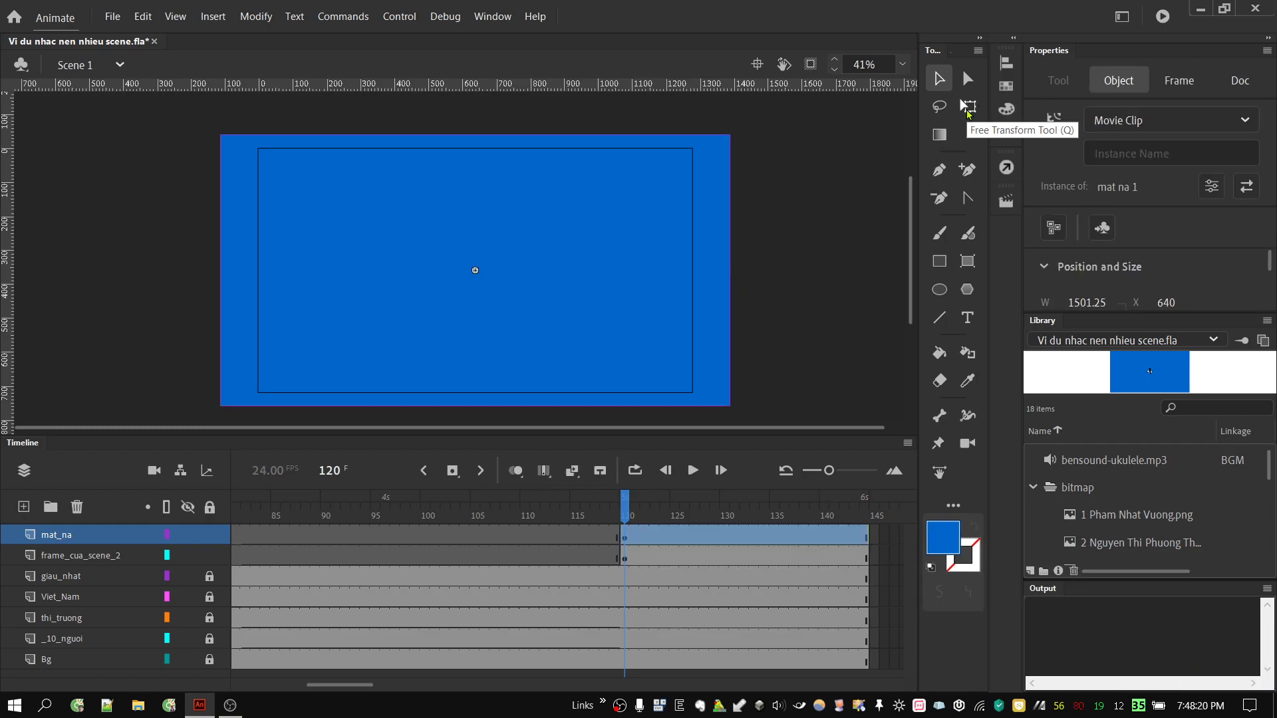
key("q")
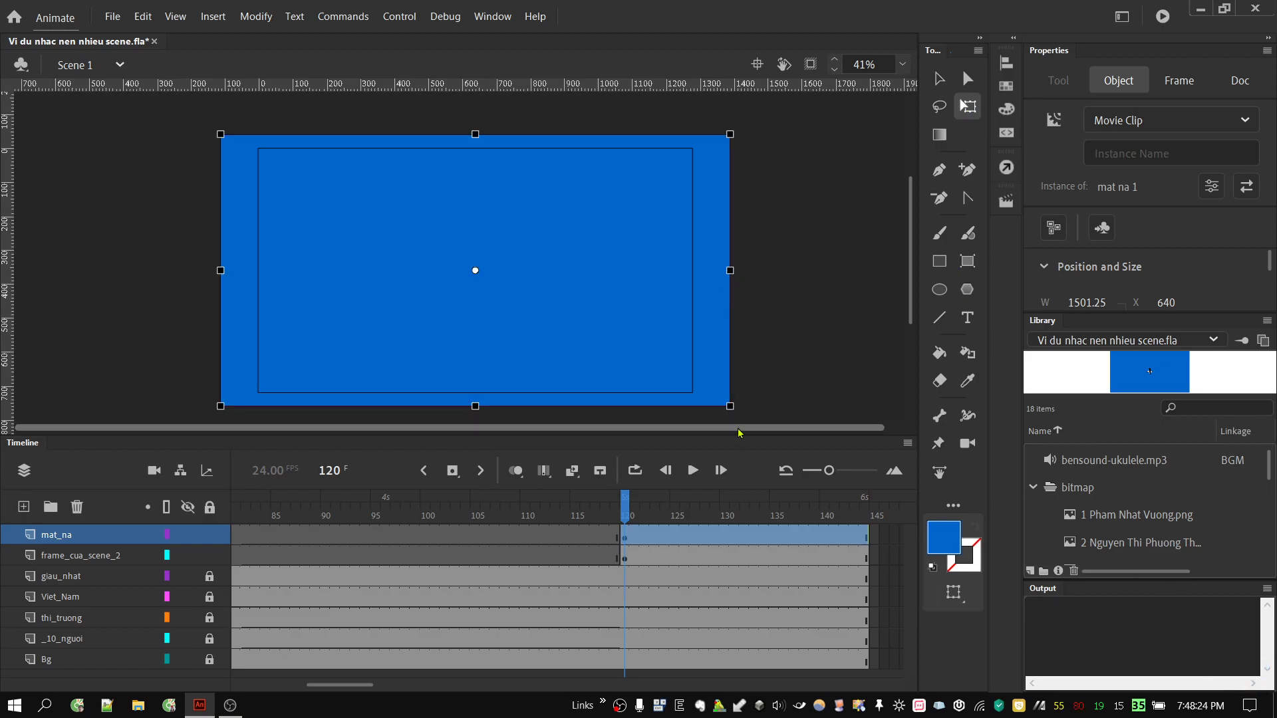
key("q")
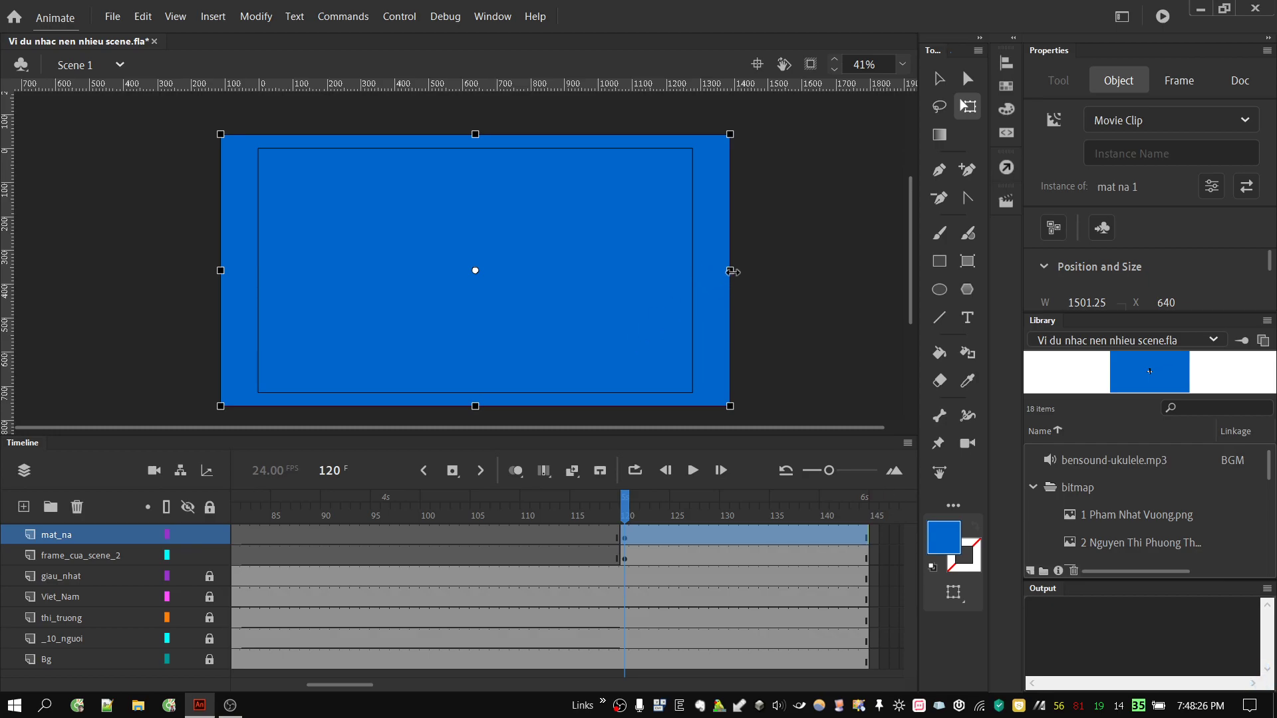
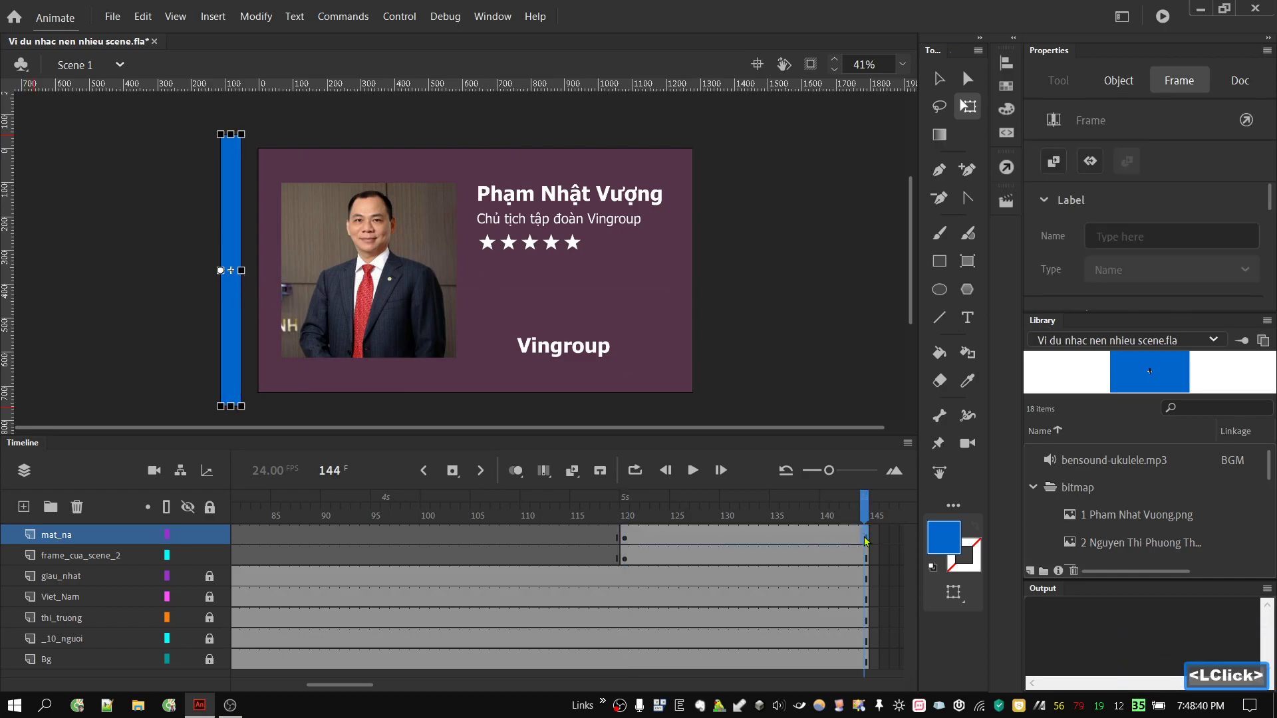
left_click(453, 481)
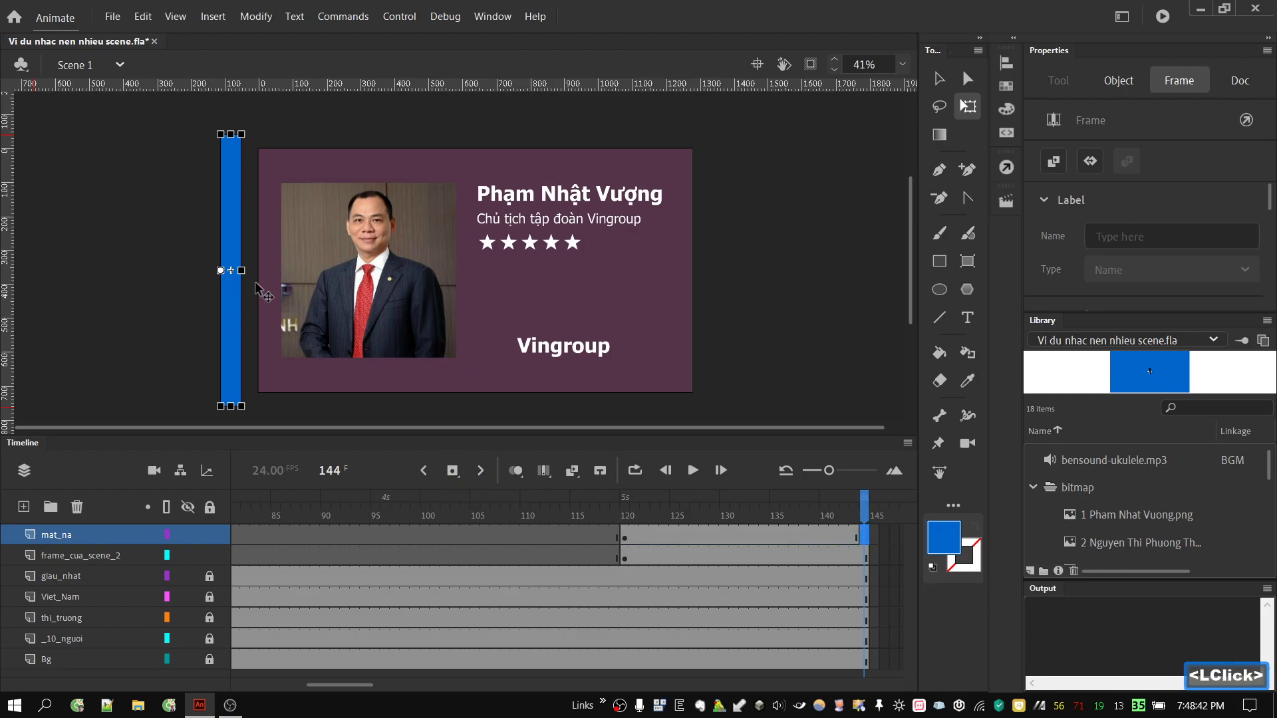
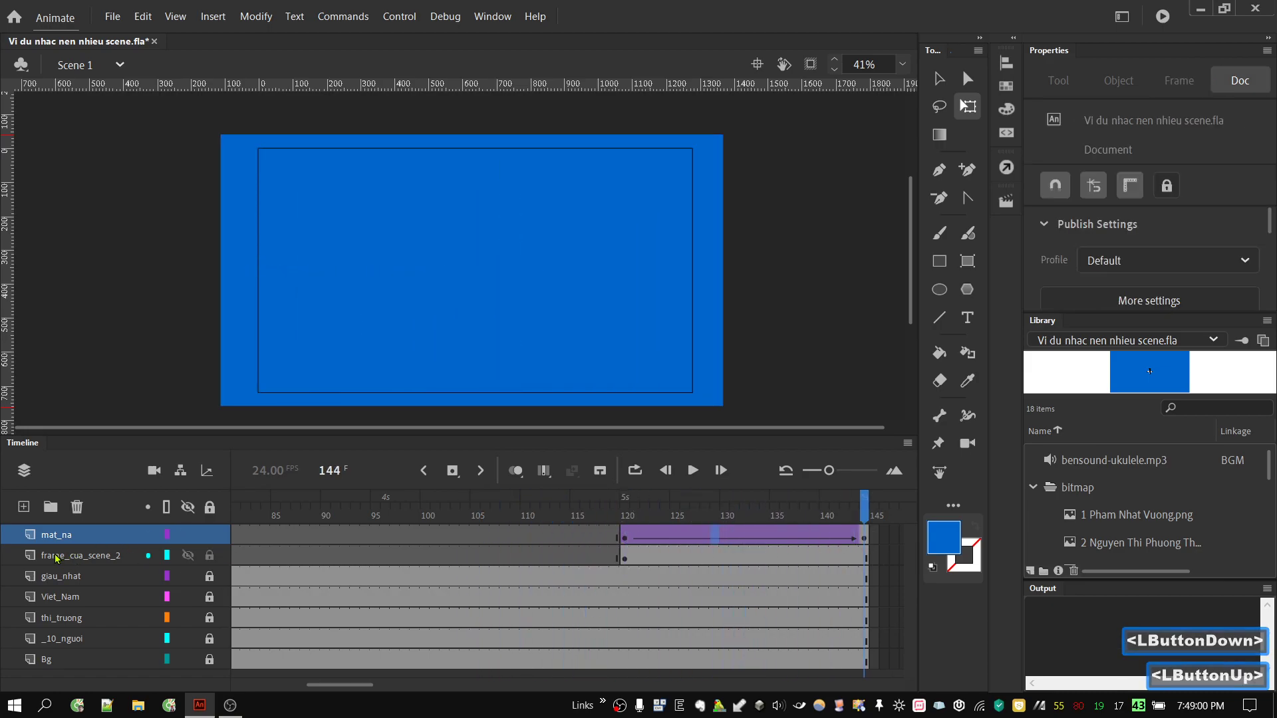
Turn the mat_na layer into a mask over frame_cua_scene_2, then switch to Scene 2 via the Scenes panel
right_click(73, 537)
left_click(118, 390)
left_click(567, 509)
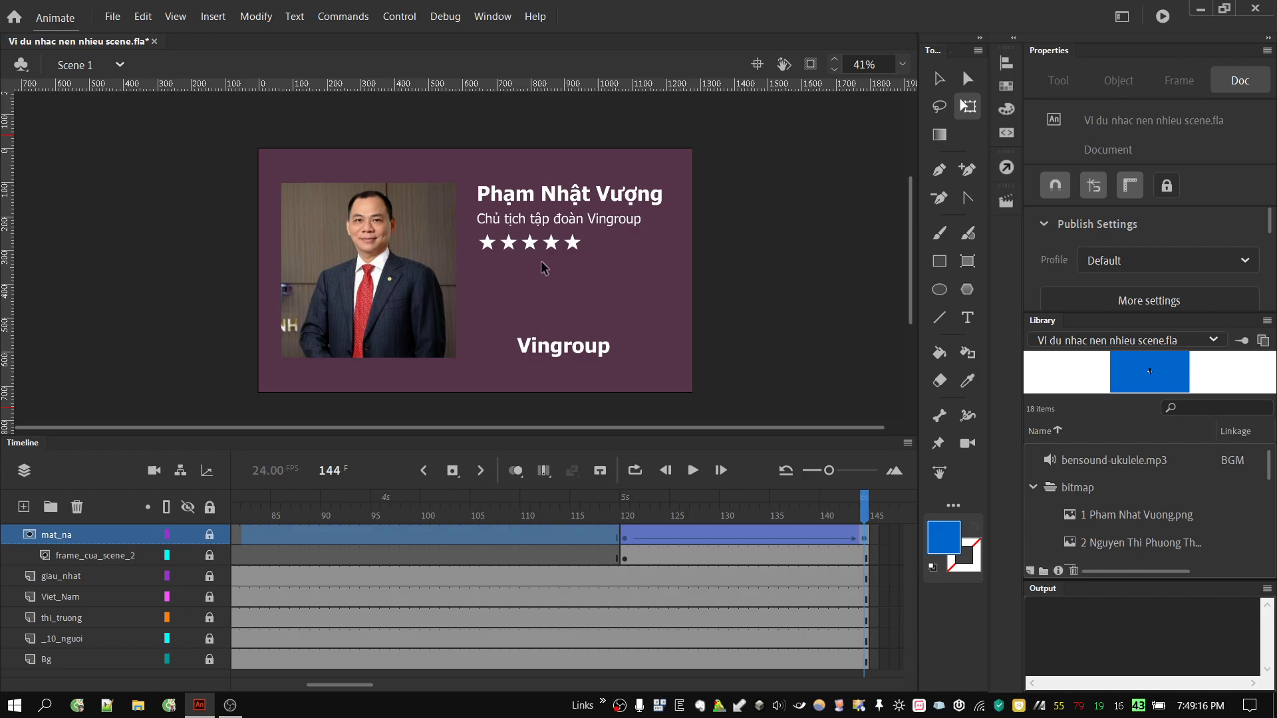
left_click(1006, 211)
left_click(853, 248)
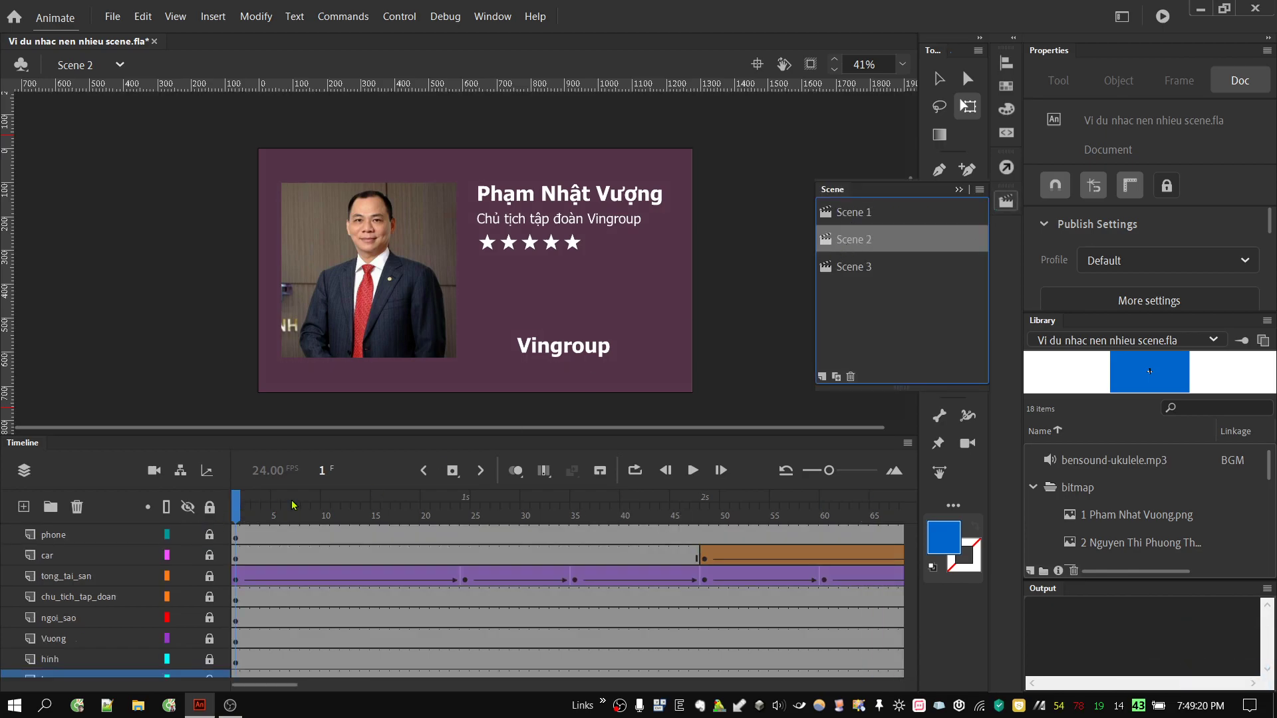
Test the movie with Ctrl+Enter, close the preview and return to Scene 1
key("ctrl+Return")
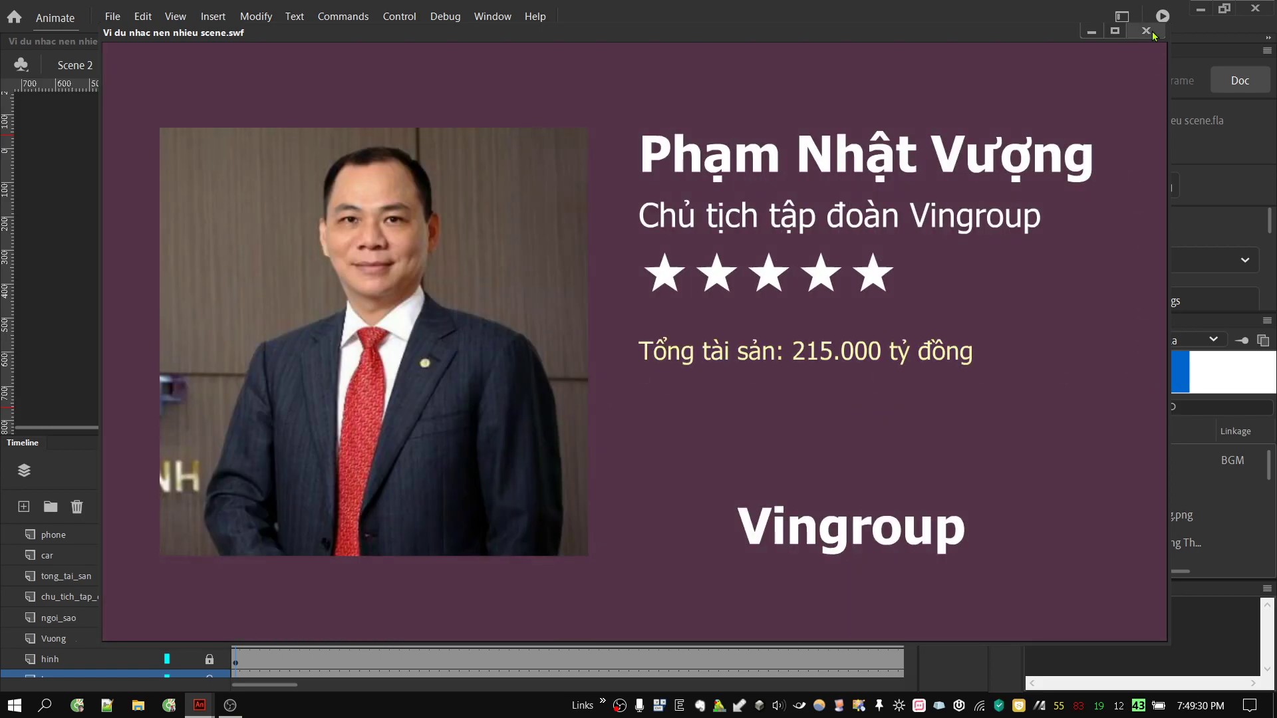
left_click(1158, 36)
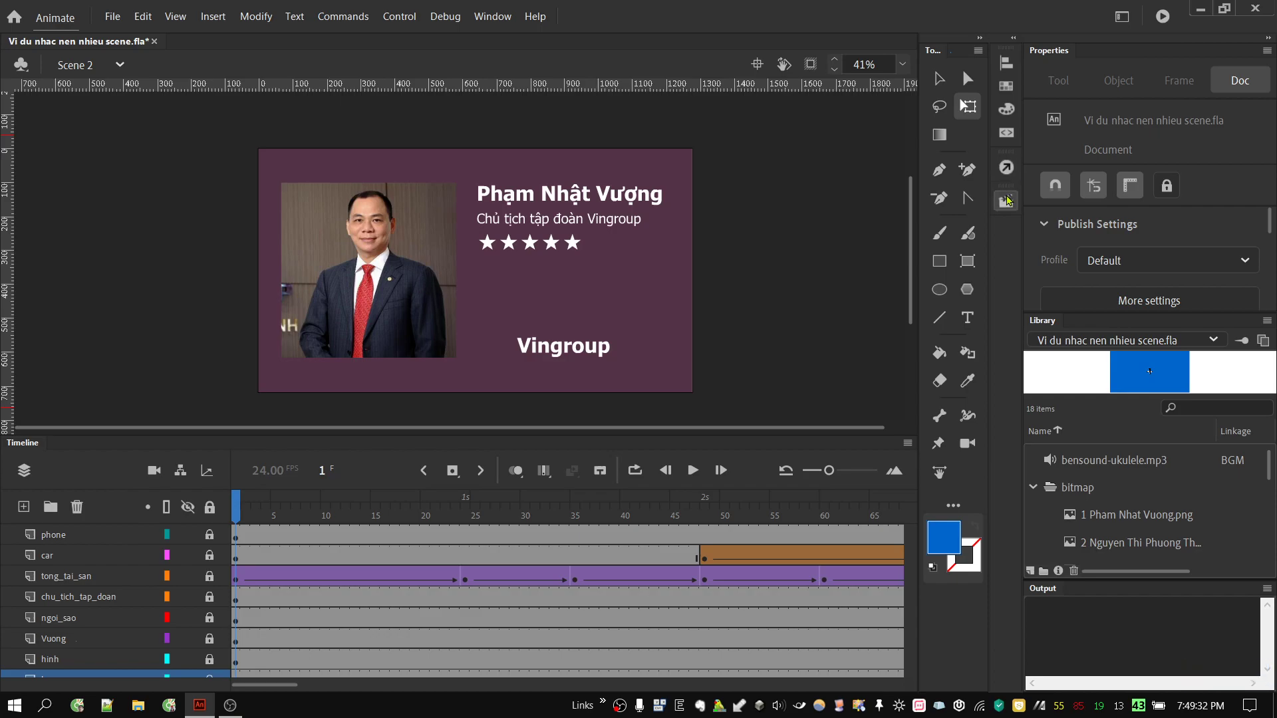
left_click(1008, 202)
left_click(882, 211)
left_click(1012, 205)
left_click(432, 688)
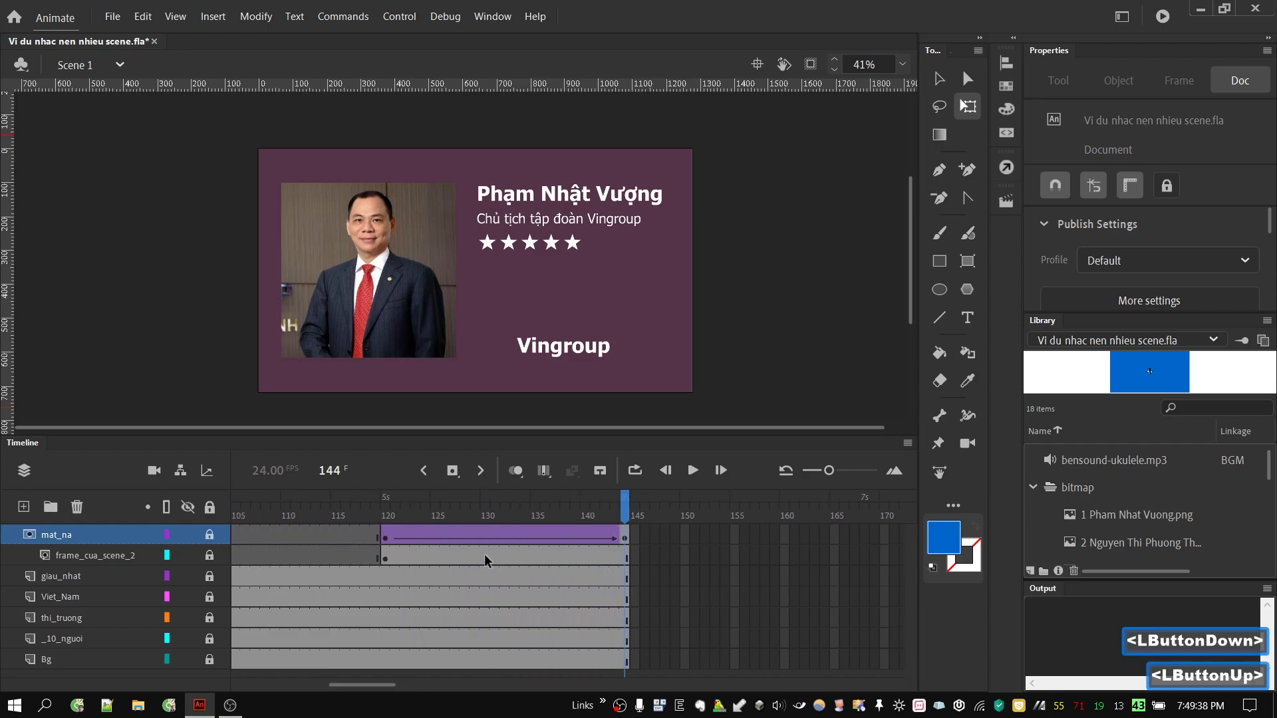
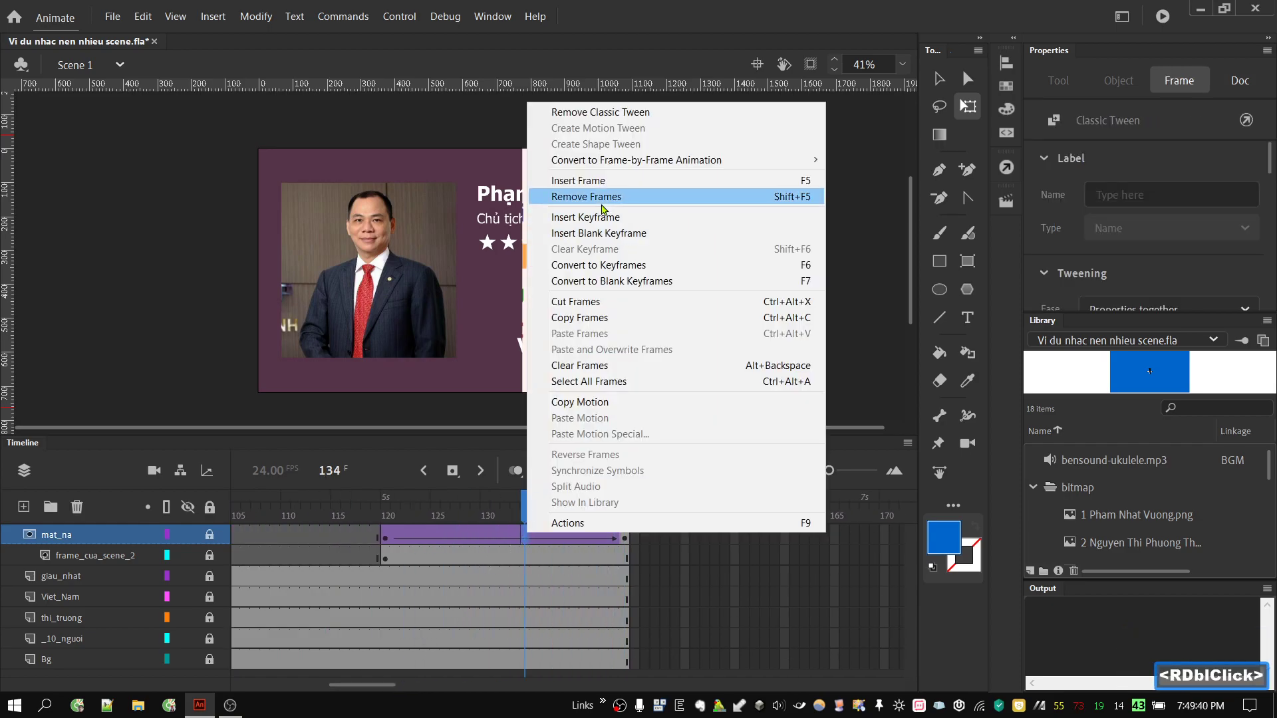
Remove the existing tween from the mat_na layer's span
left_click(218, 540)
left_click(412, 519)
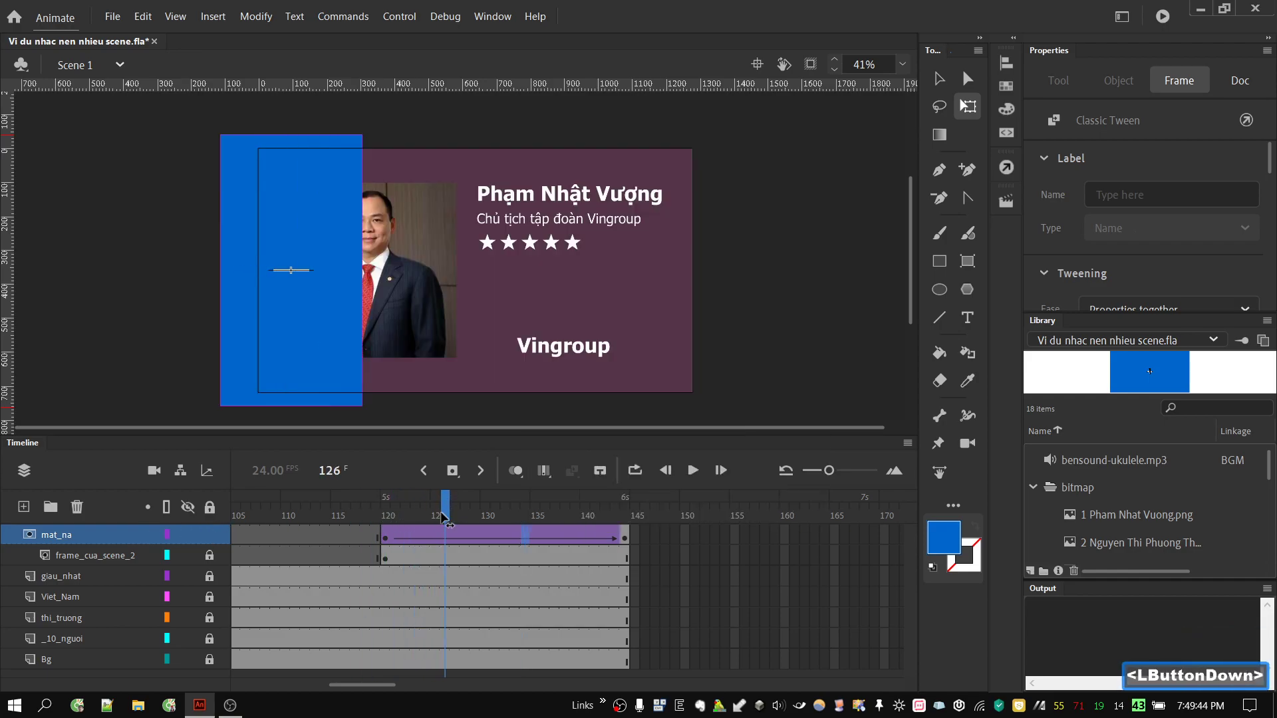
double_click(522, 540)
right_click(522, 542)
right_click(521, 542)
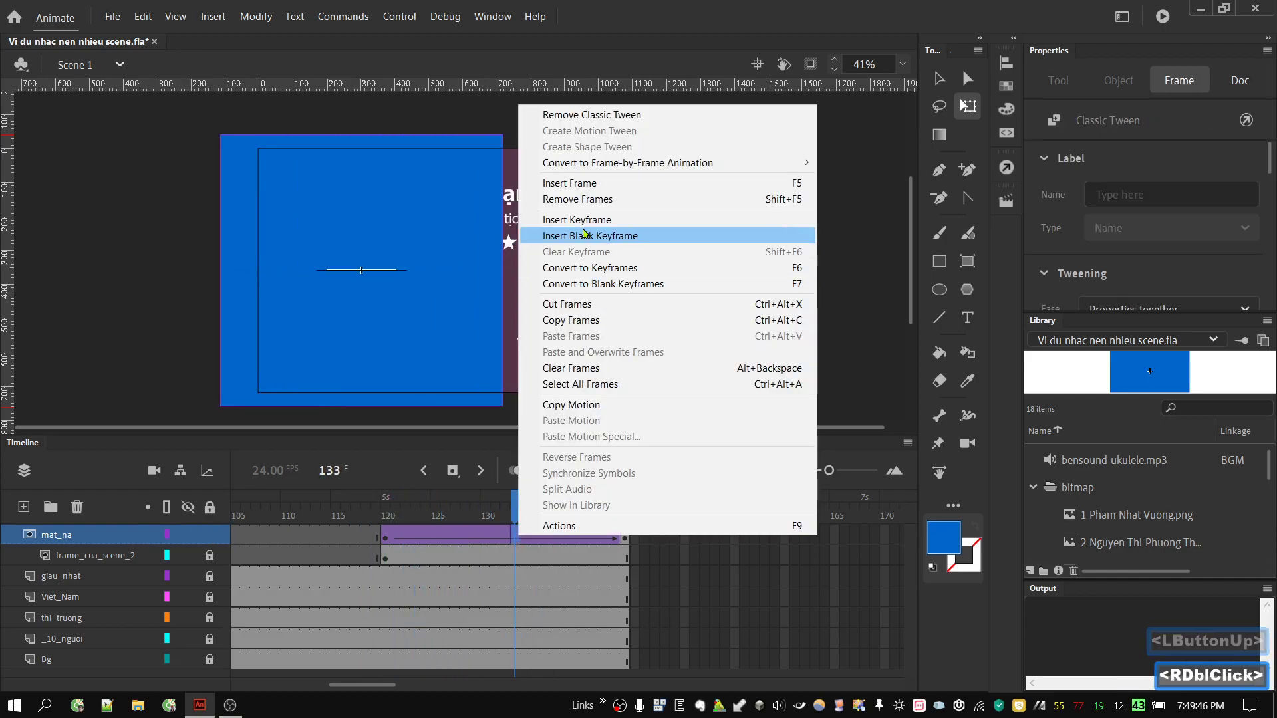
left_click(585, 123)
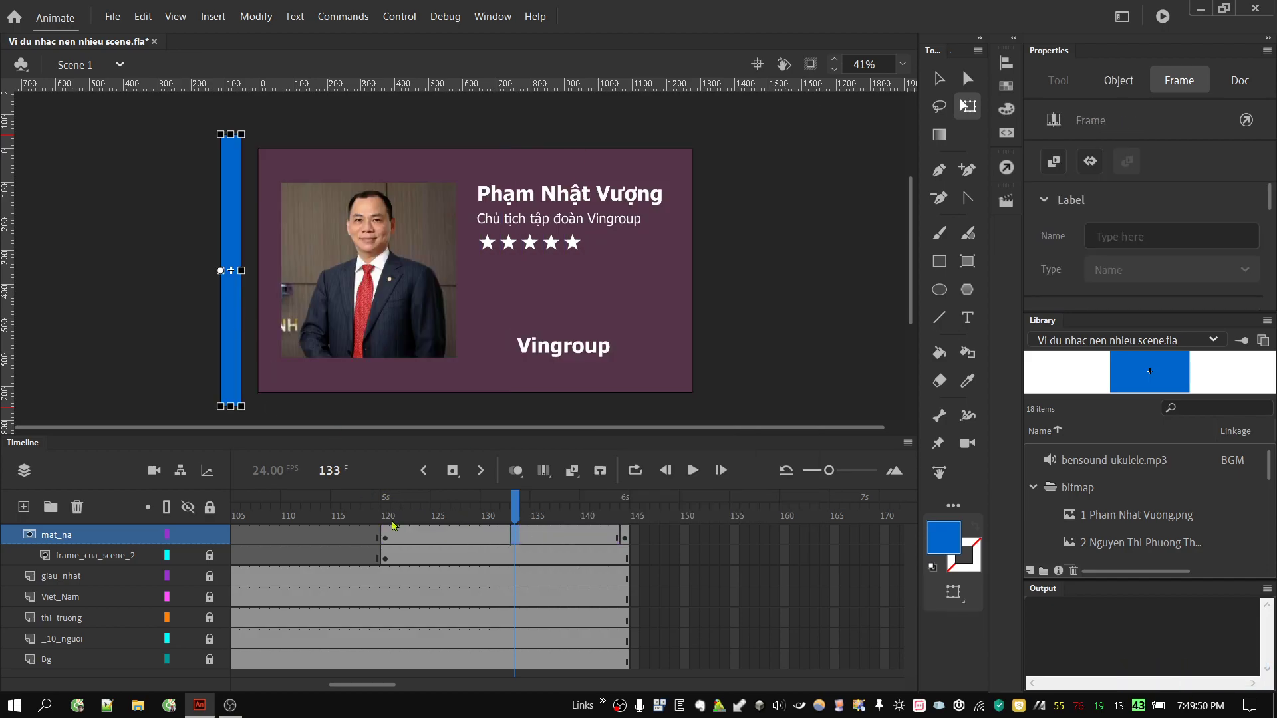
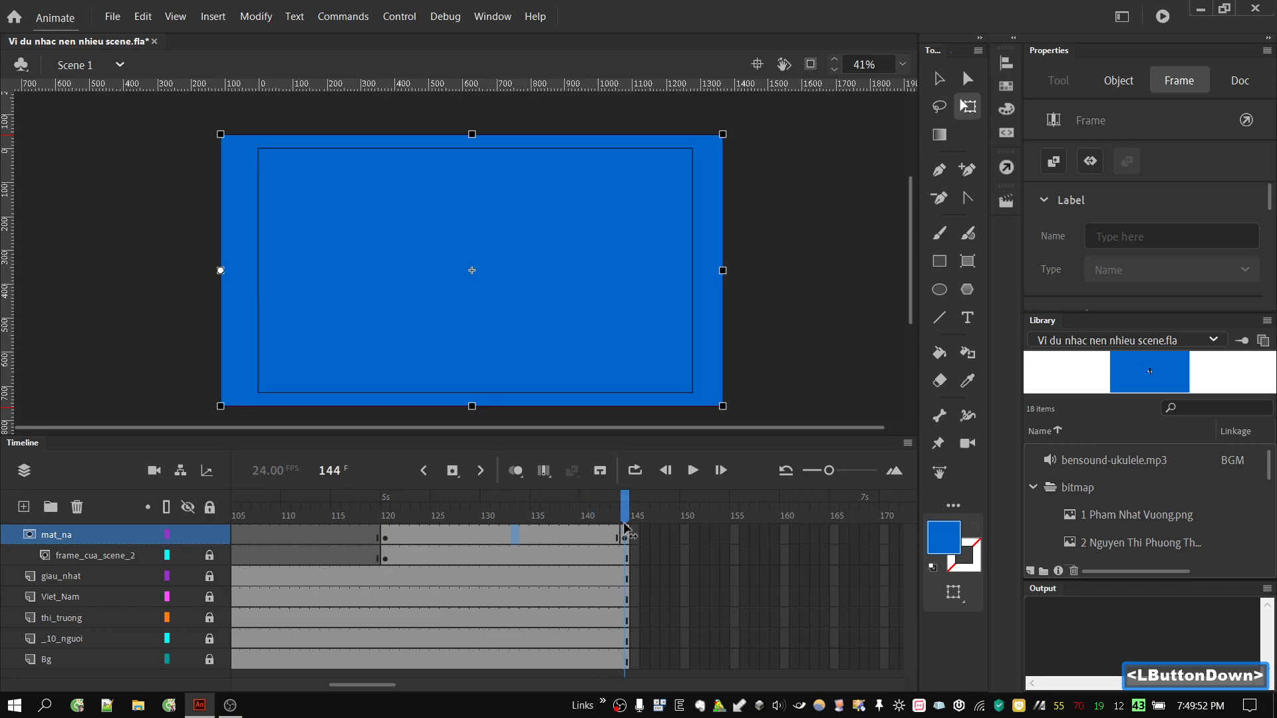
Clear mat_na's frame-144 keyframe and move the frame-120 blue bar to the stage's right edge
double_click(630, 544)
right_click(631, 541)
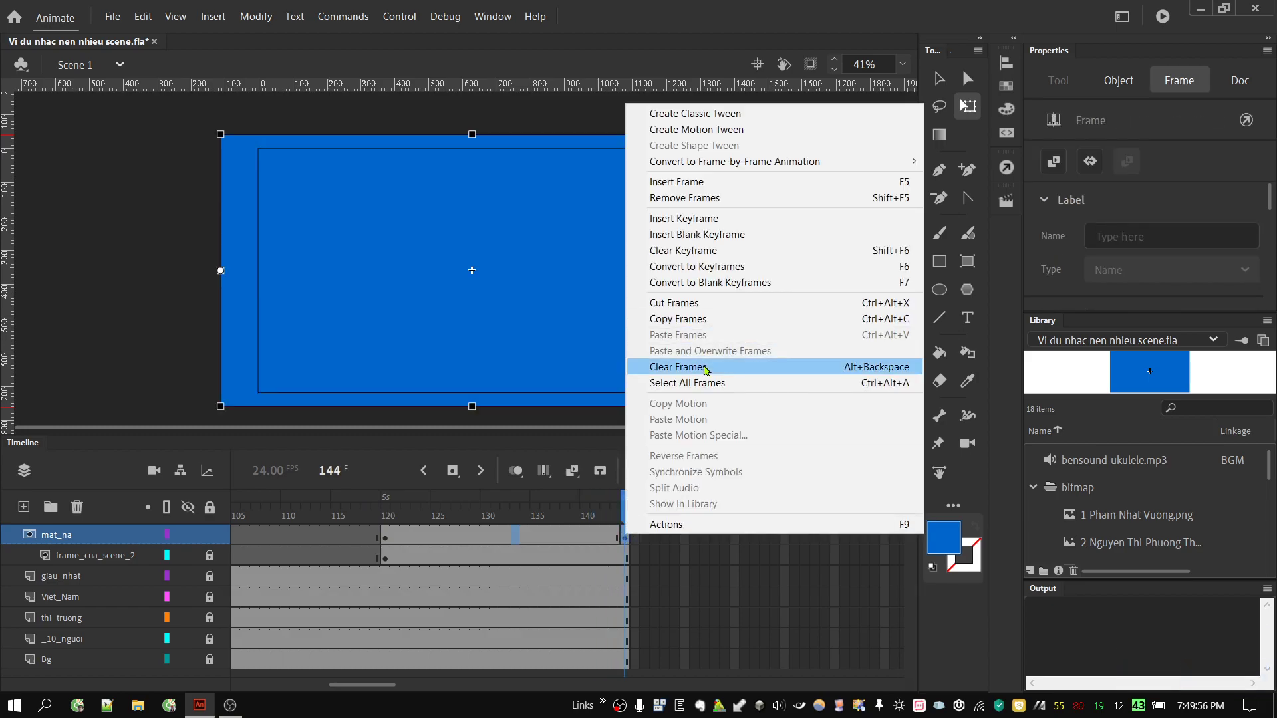
left_click(708, 261)
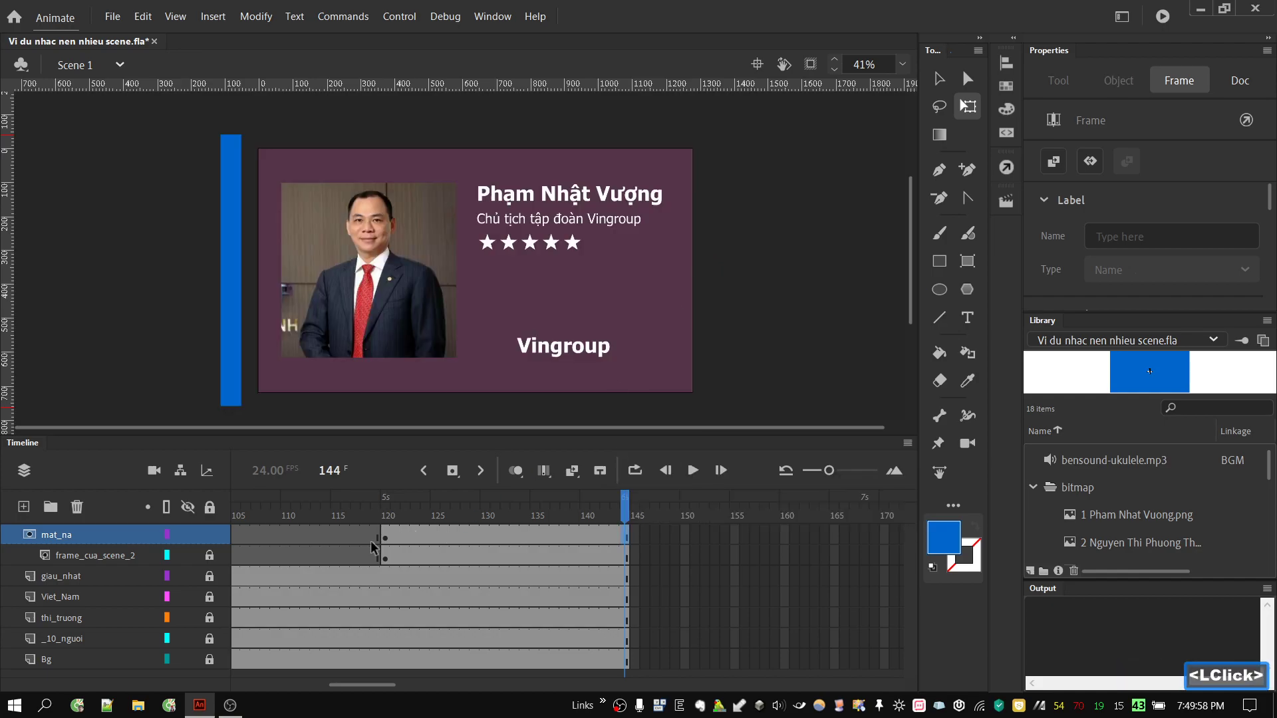
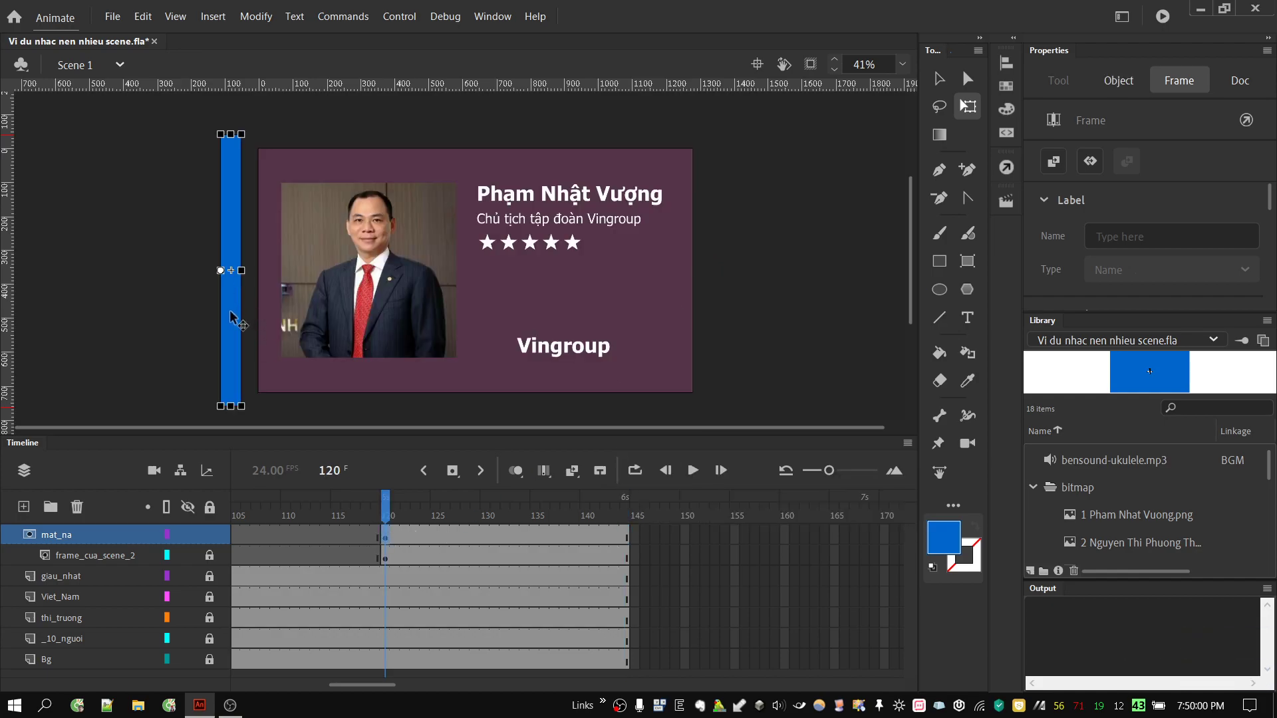
left_click(237, 319)
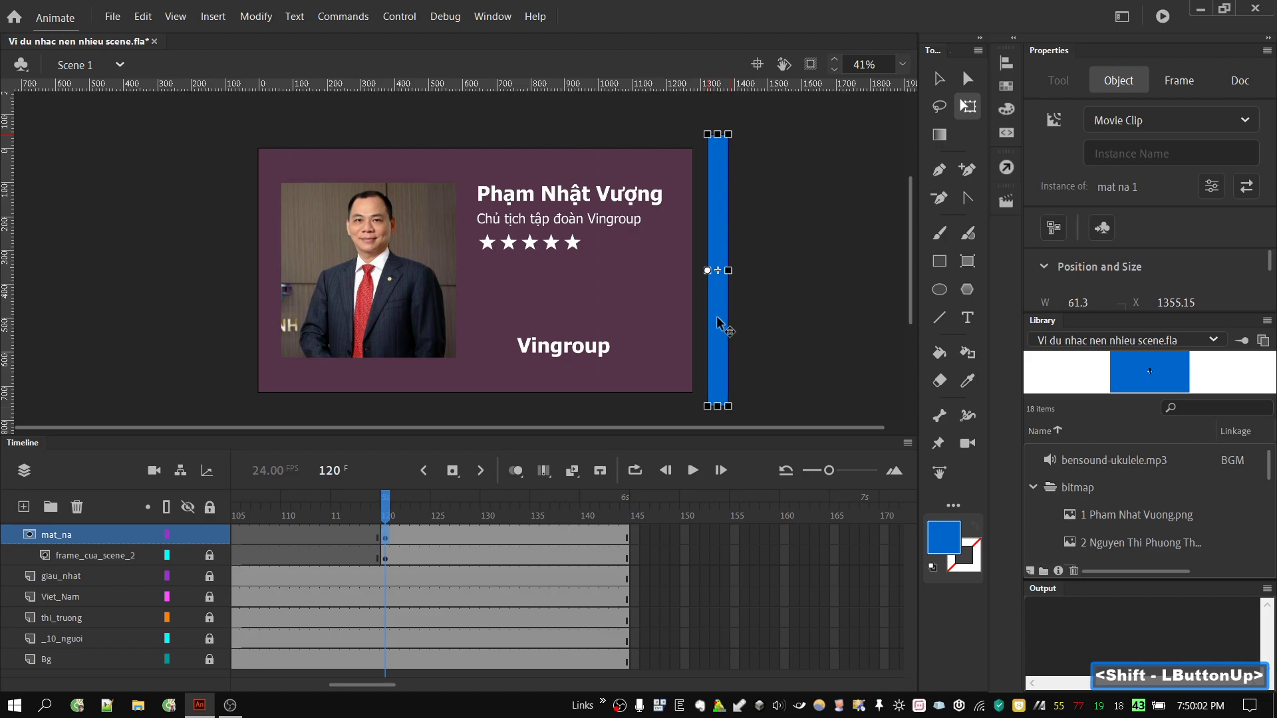
left_click(715, 276)
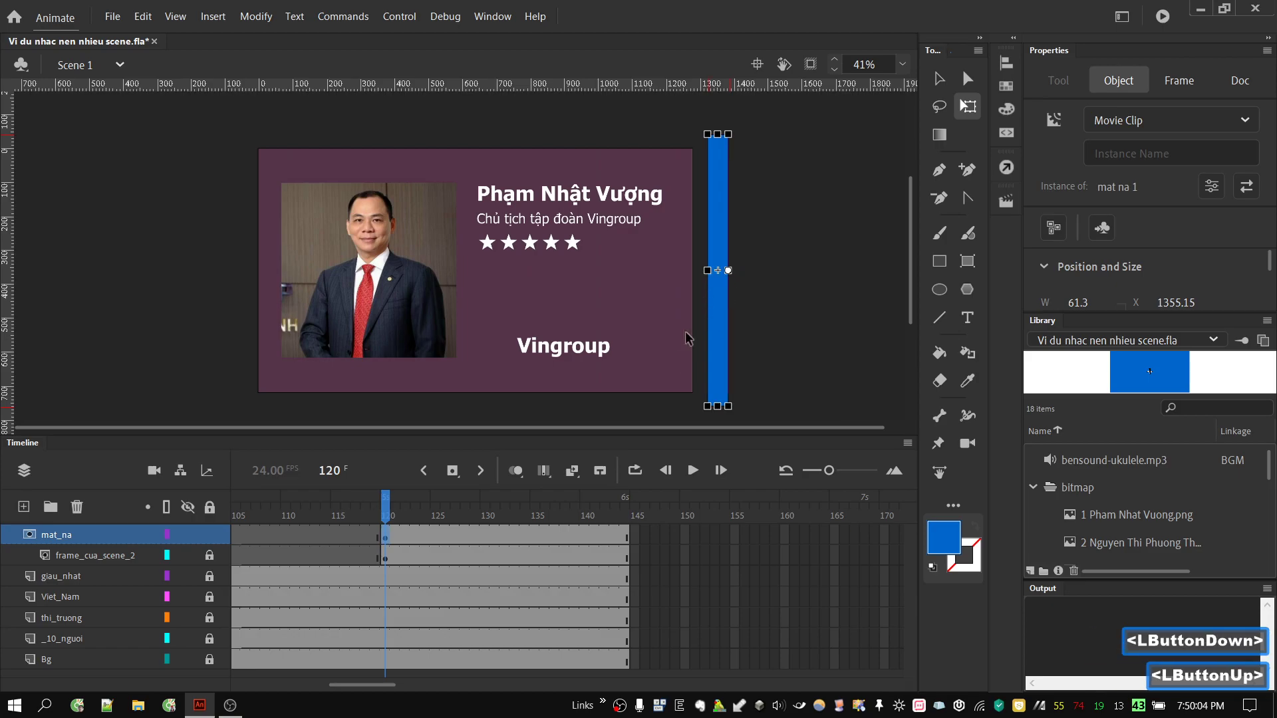
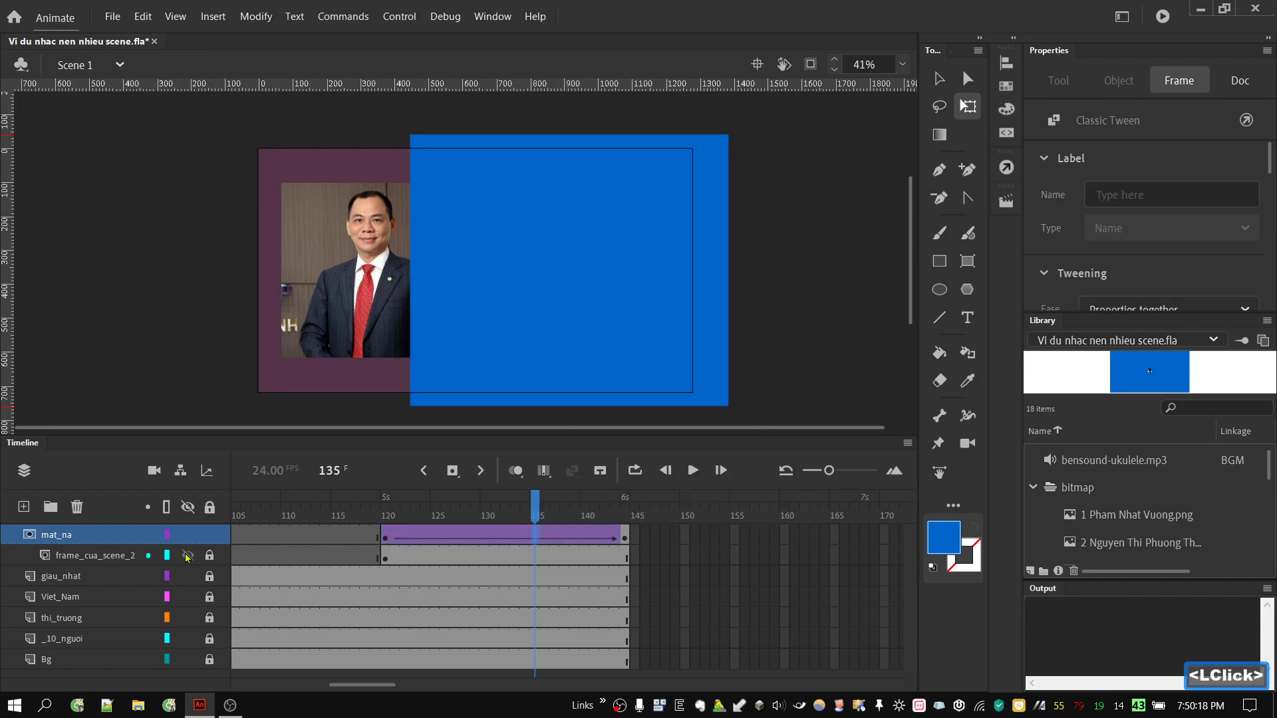
Check the end of the wipe tween, deselect the stage and save the document
left_click(215, 540)
left_click(334, 517)
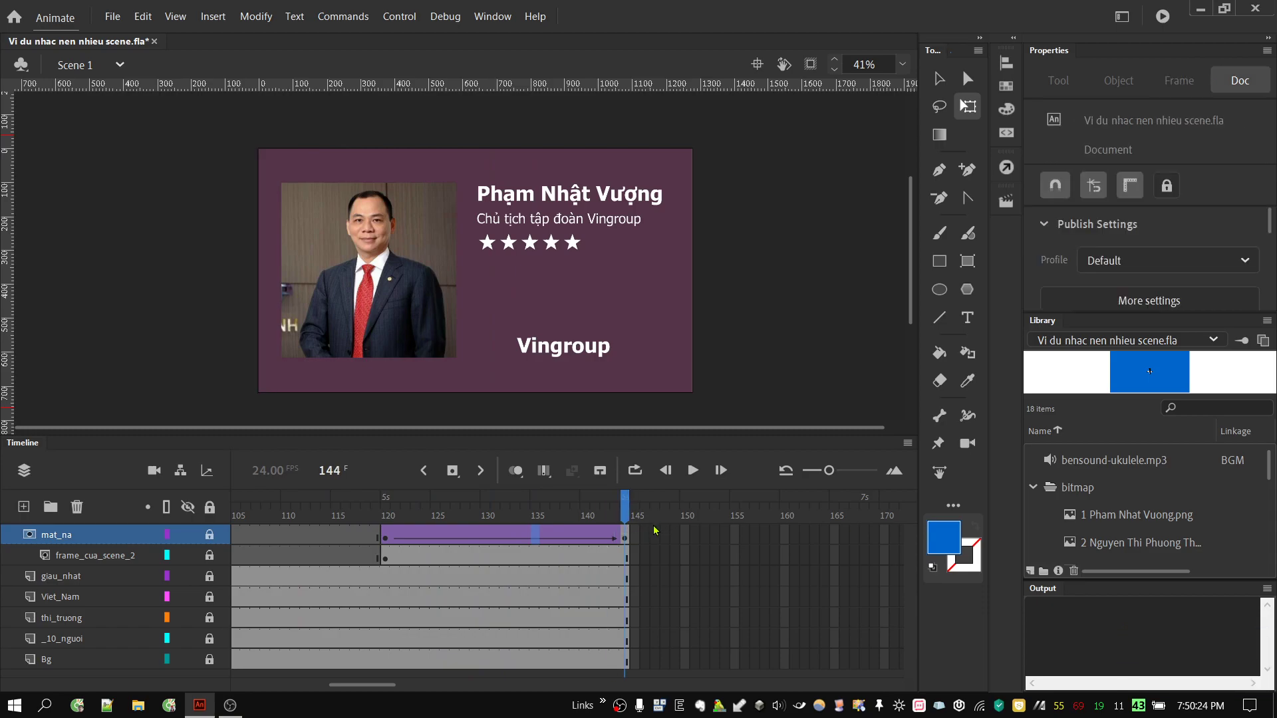
key("ctrl+s")
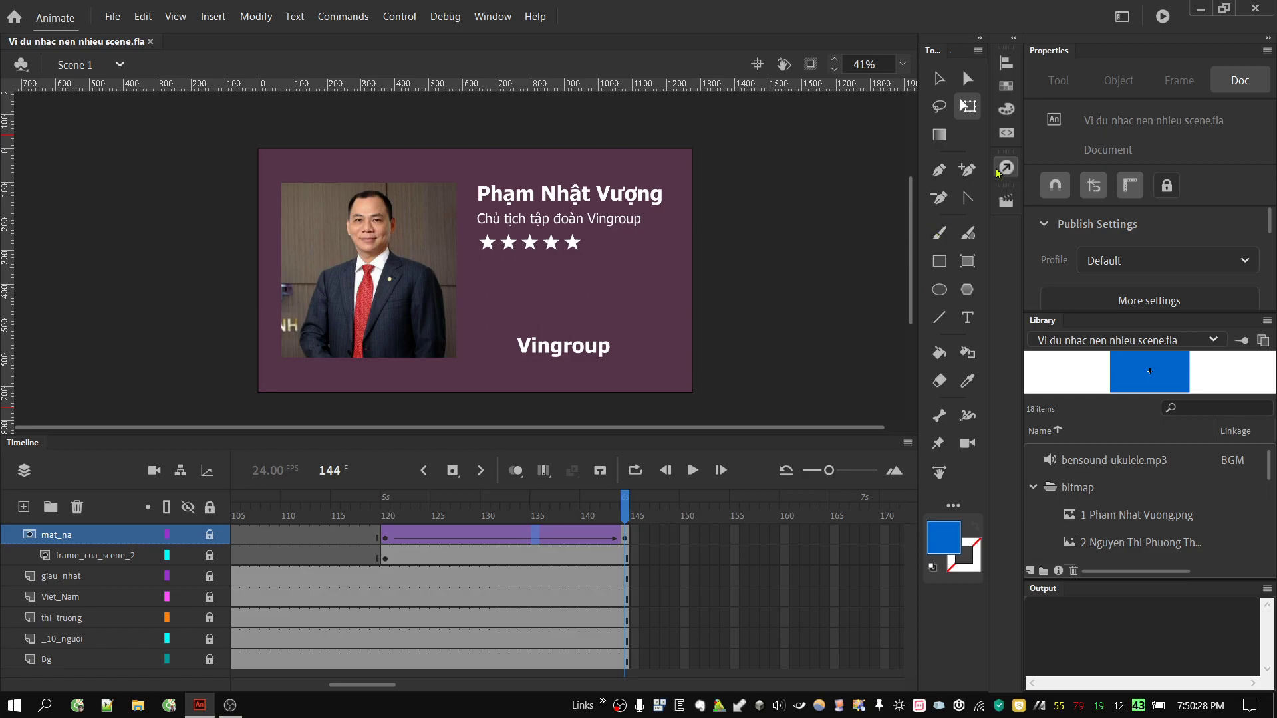
Switch to Scene 2 and jump to its last frame, 159
left_click(1012, 199)
left_click(859, 243)
left_click(242, 509)
left_click(1006, 210)
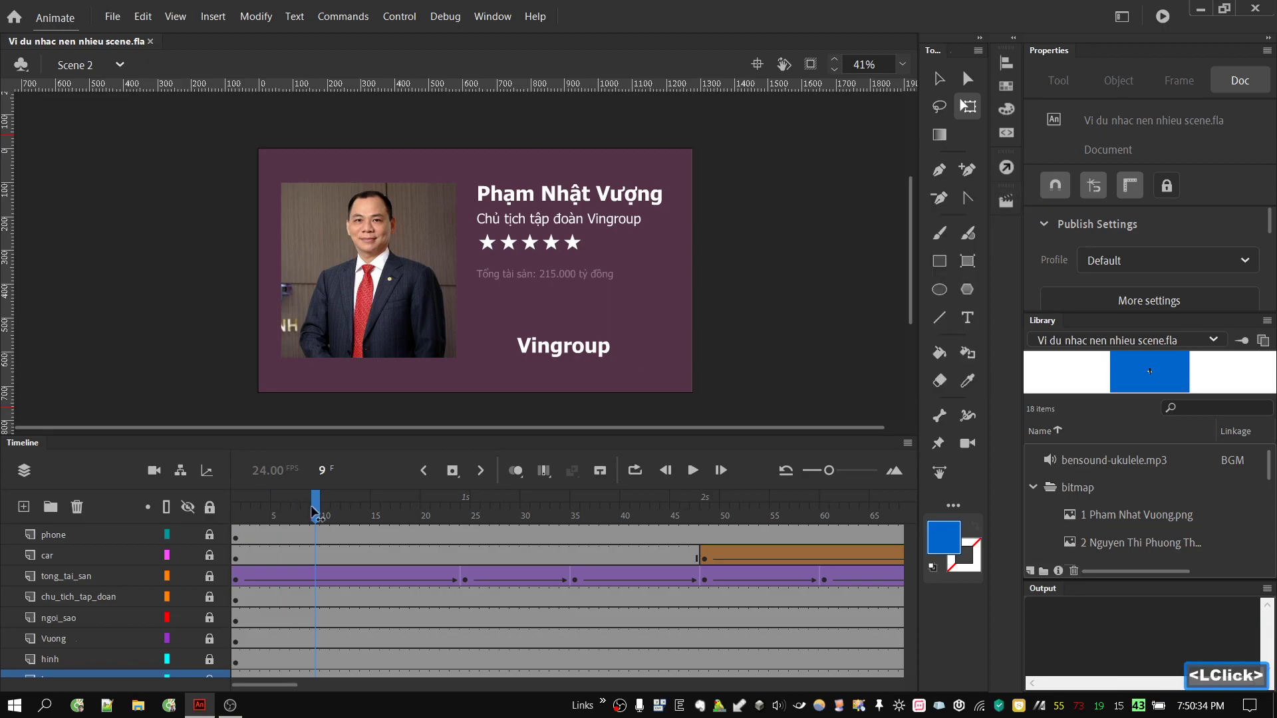
left_click(322, 511)
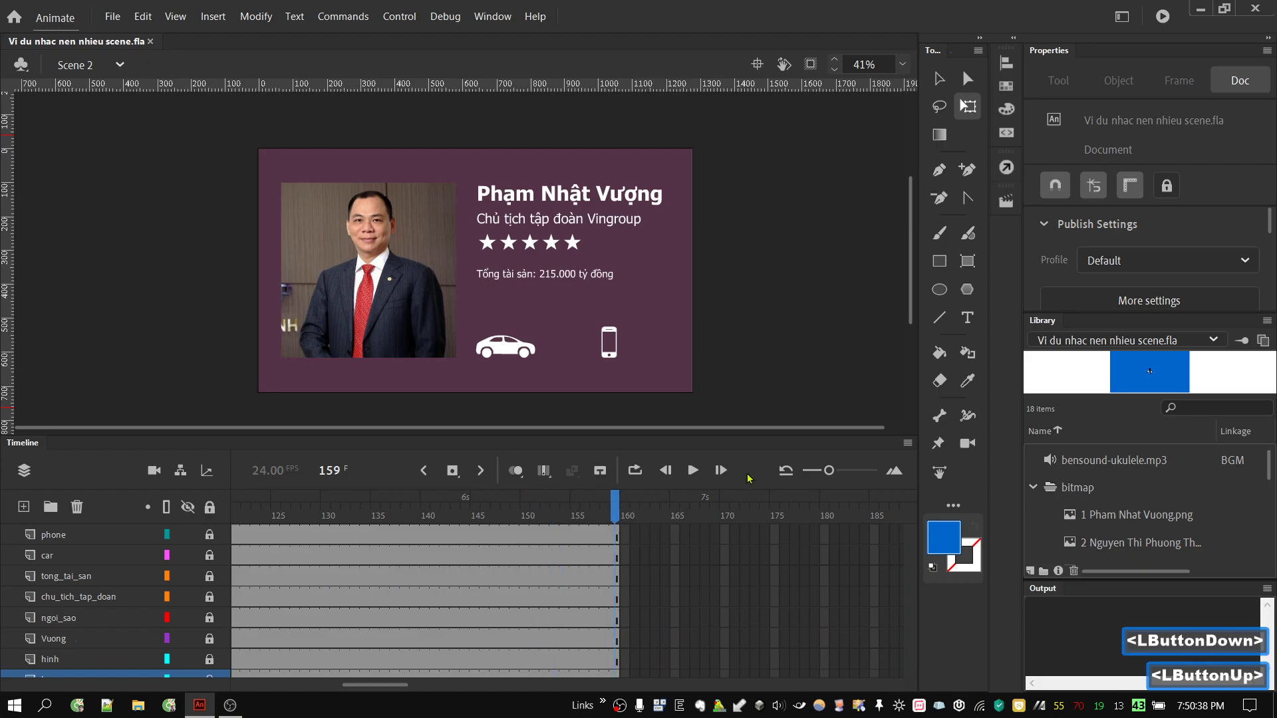
Switch to Scene 3 and select its first frame
double_click(1004, 210)
left_click(859, 273)
left_click(1018, 208)
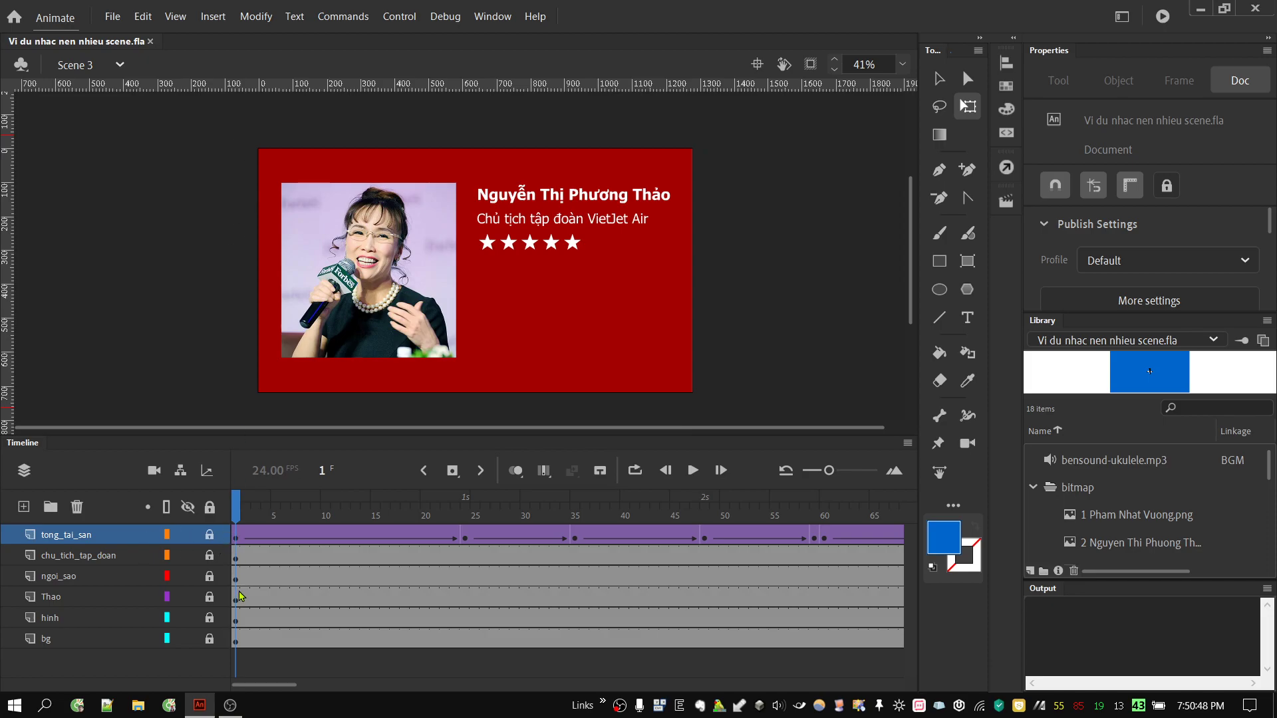
Export Scene 3's current frame as a 1280x720 JPEG image to the Desktop
left_click(113, 20)
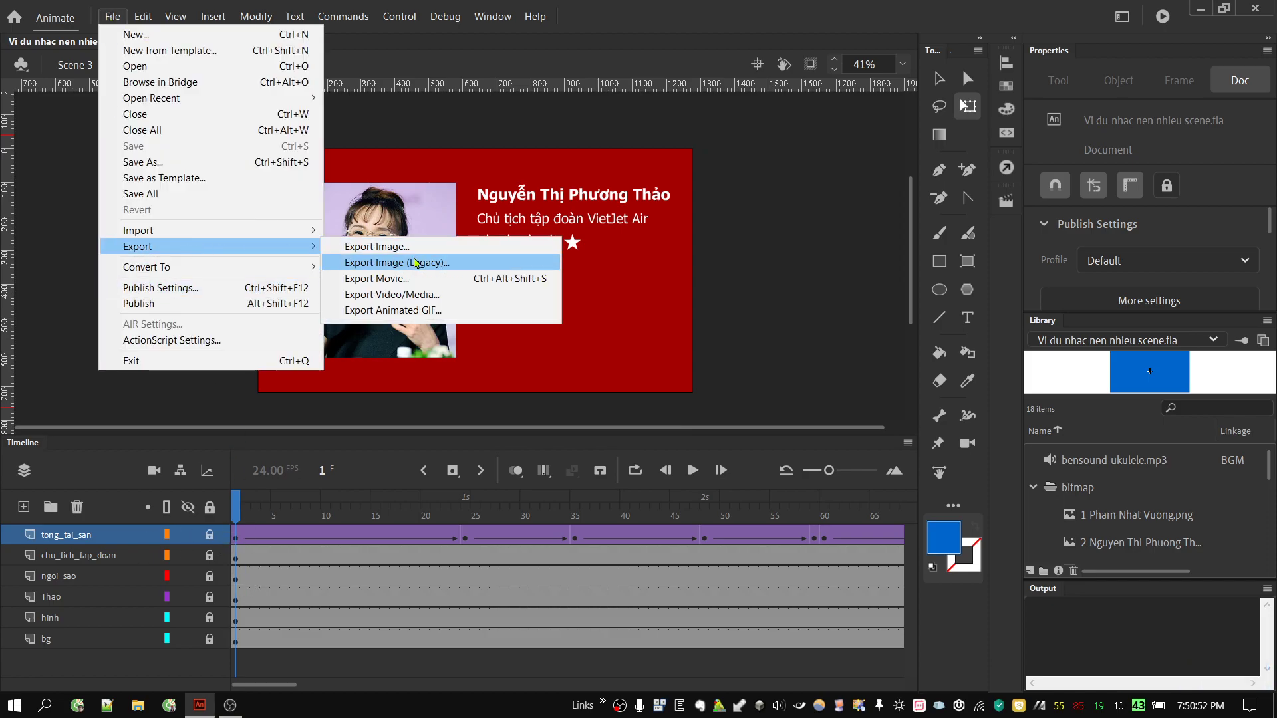
left_click(420, 258)
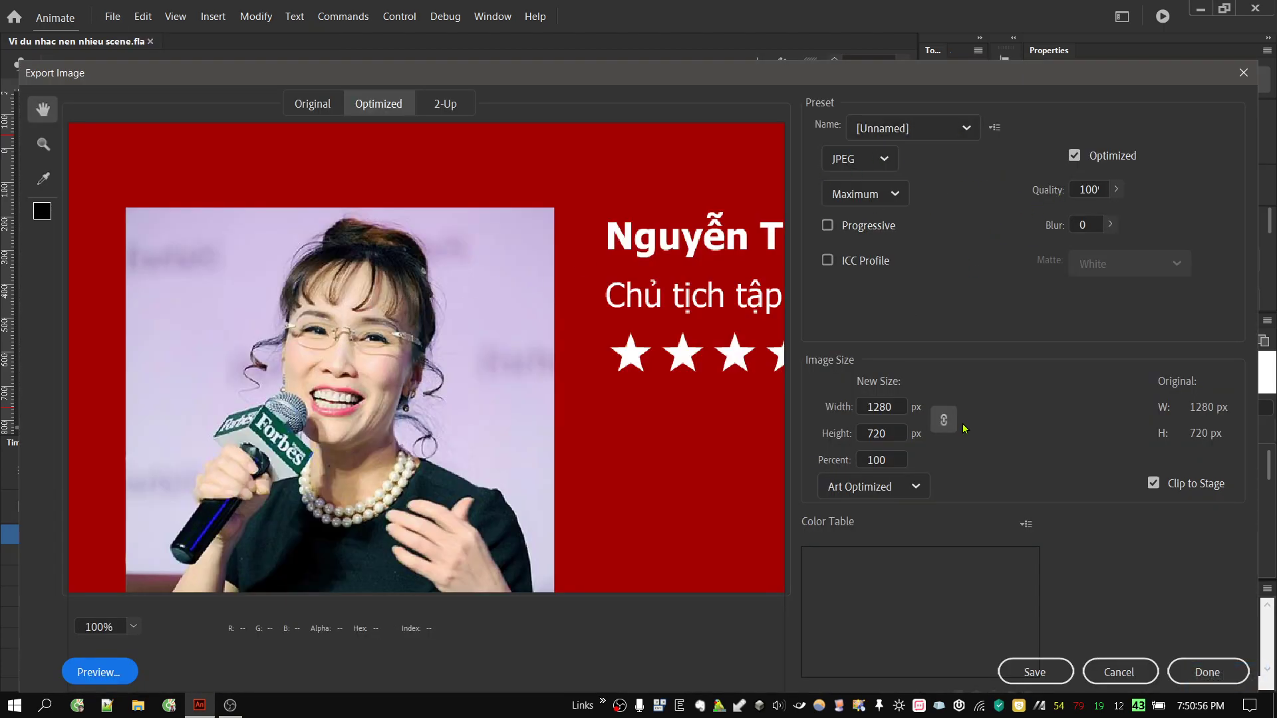
left_click(1049, 675)
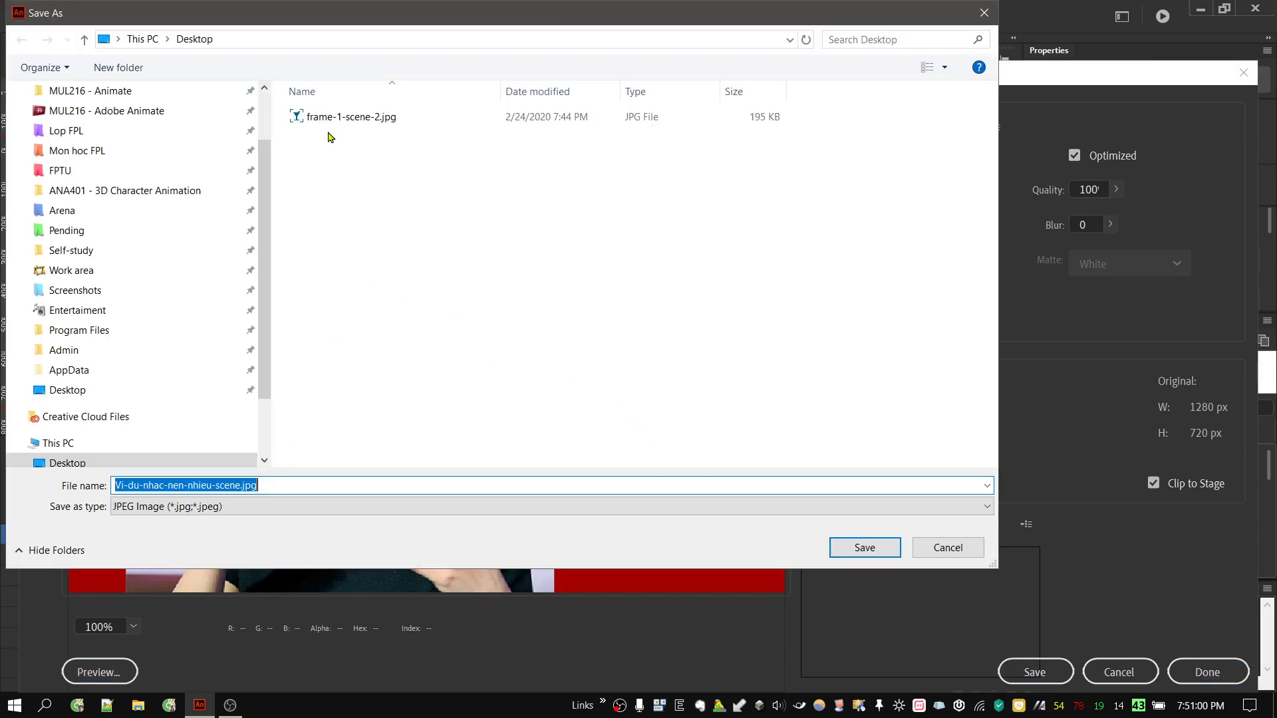
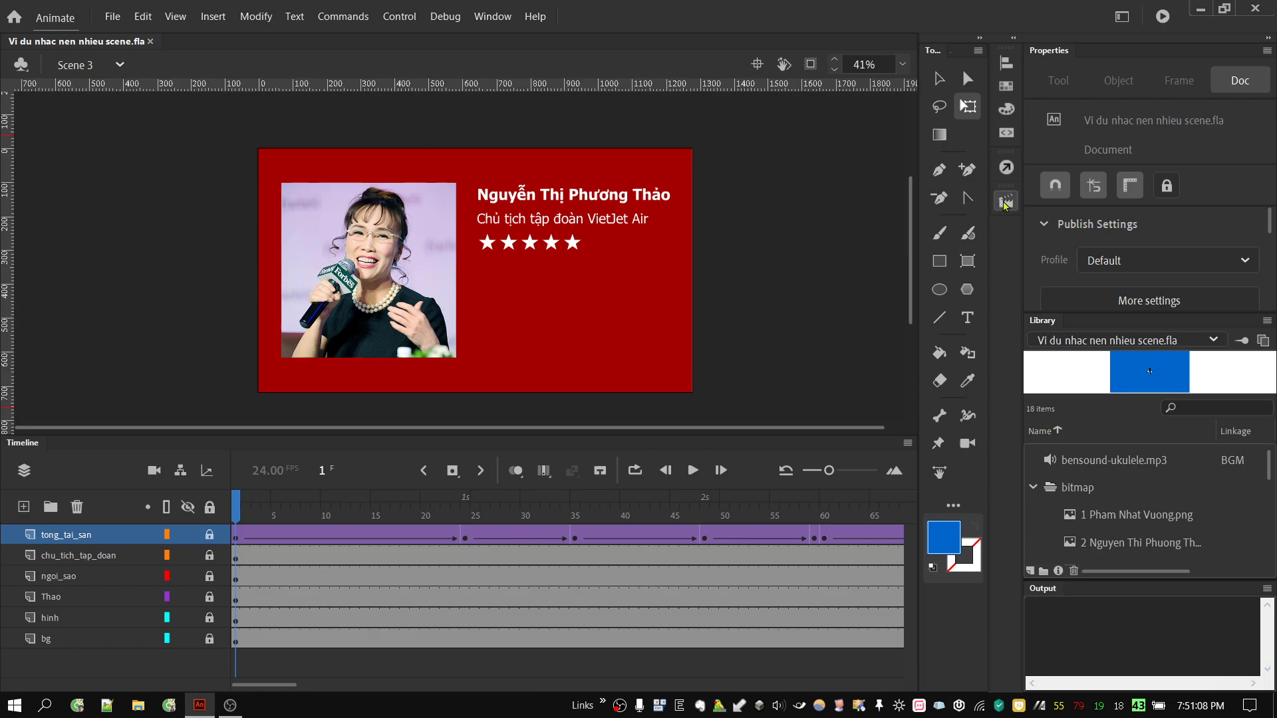
Switch back to Scene 2 through the Scenes panel
left_click(1009, 206)
left_click(884, 249)
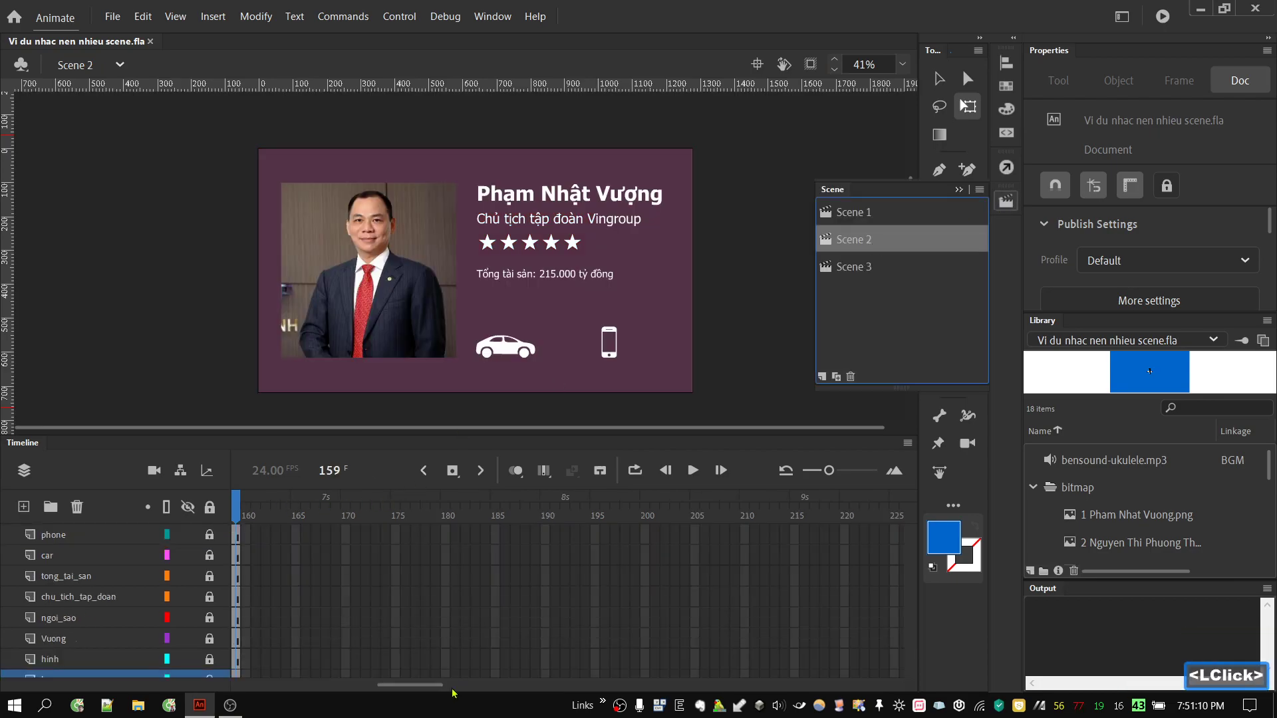
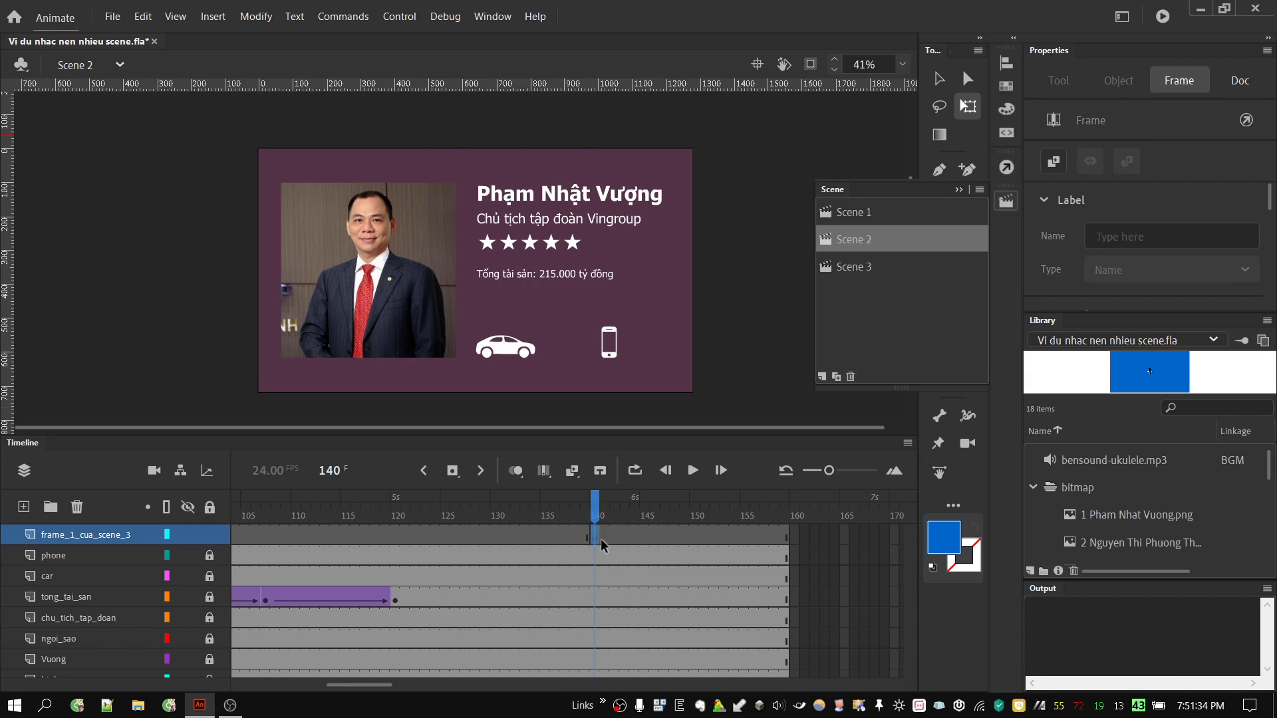
left_click(1009, 204)
Import the exported Scene 3 JPG to the library and place it on the Scene 2 stage
left_click(112, 8)
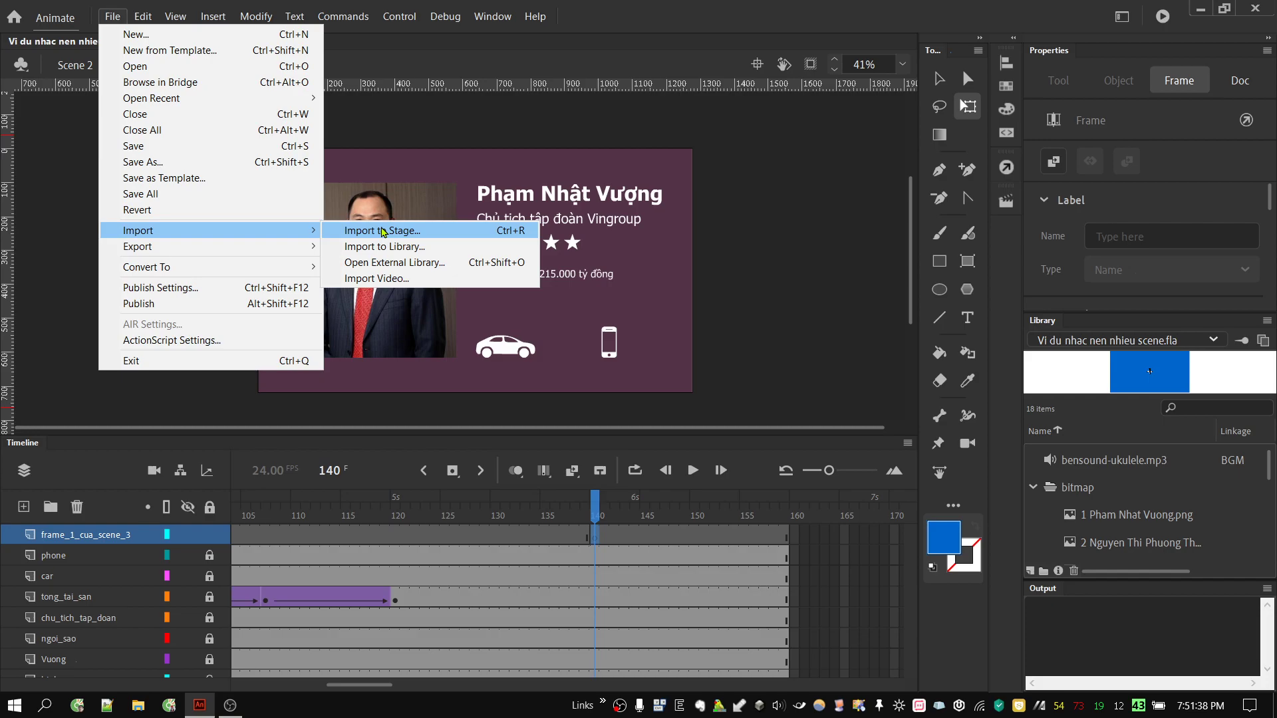
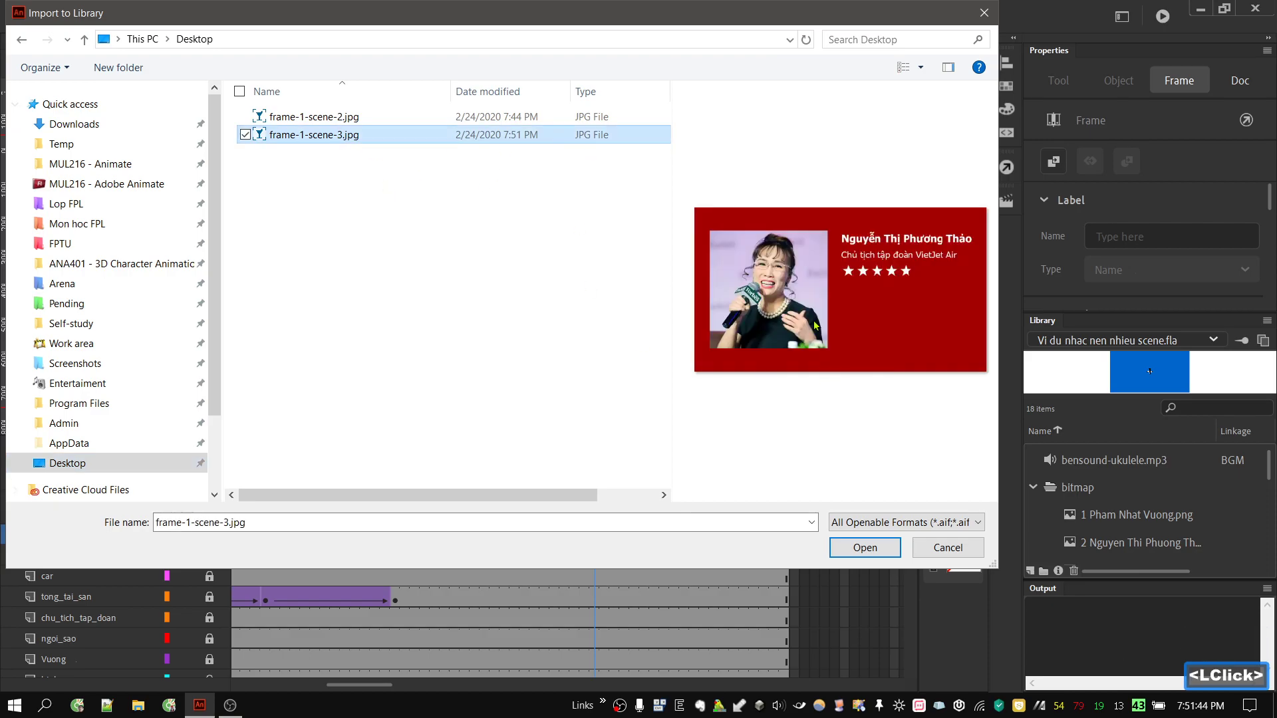
left_click(938, 558)
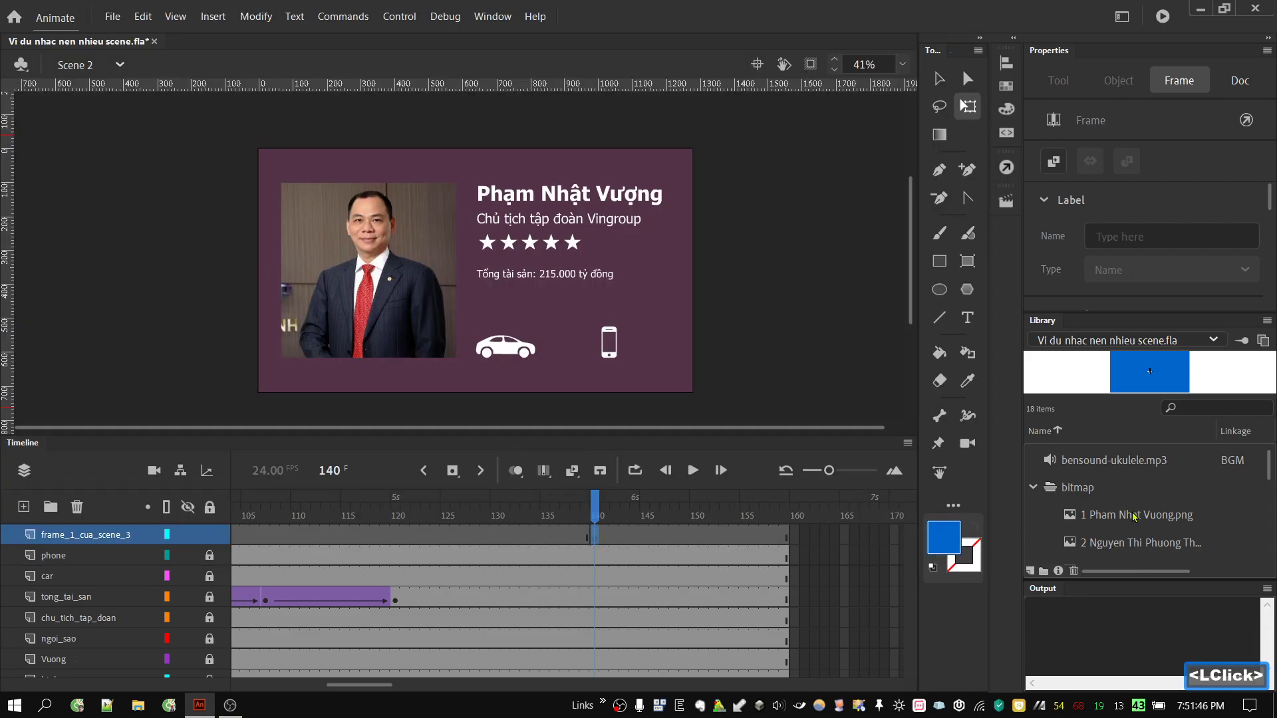
left_click(1132, 545)
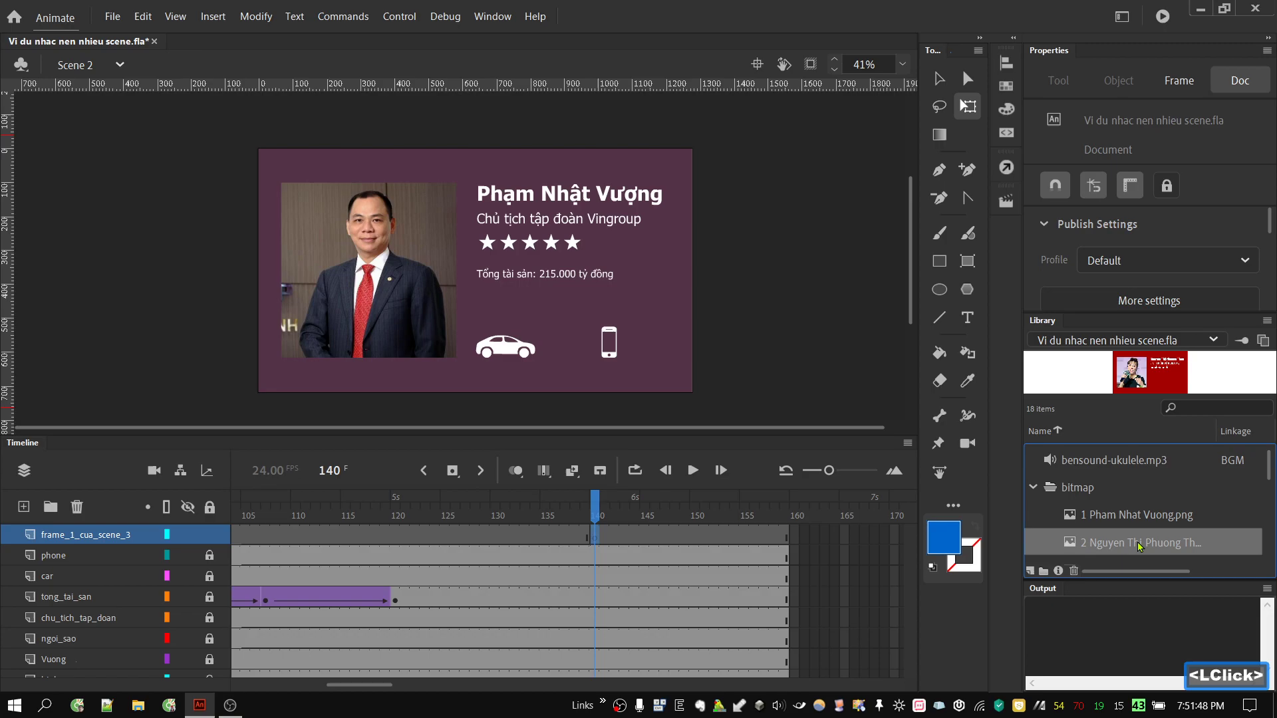
left_click(1141, 548)
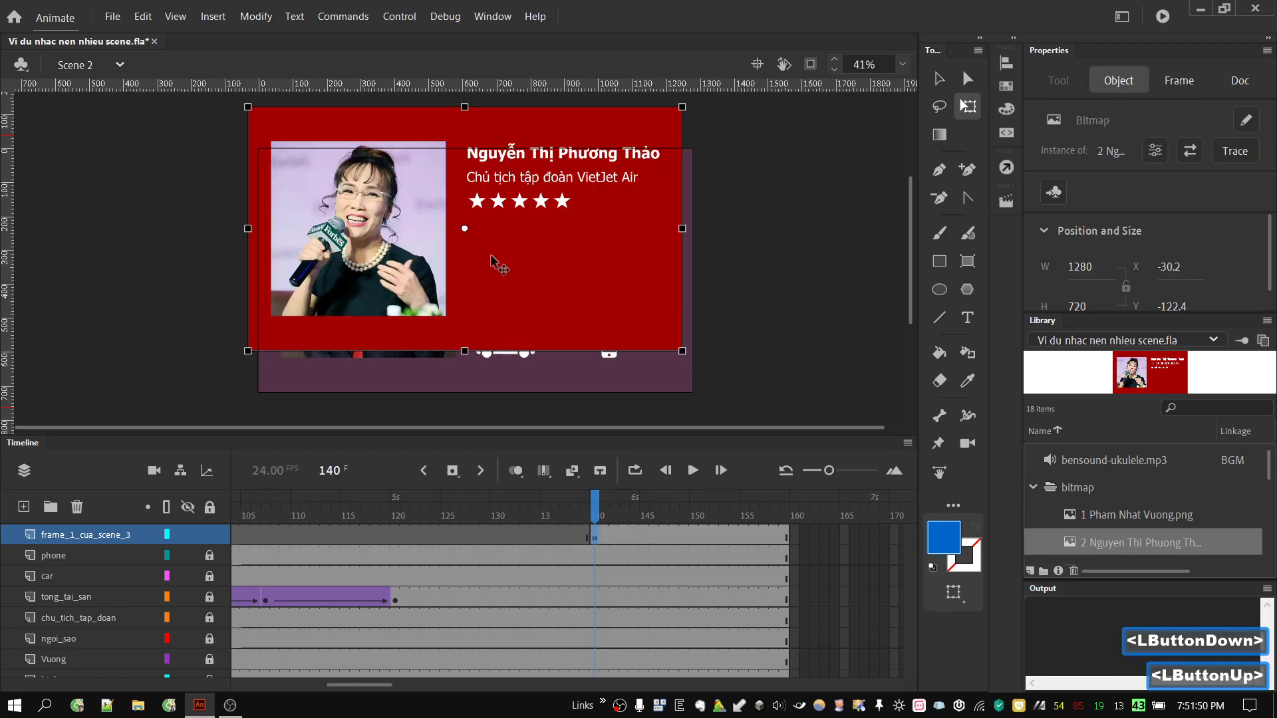
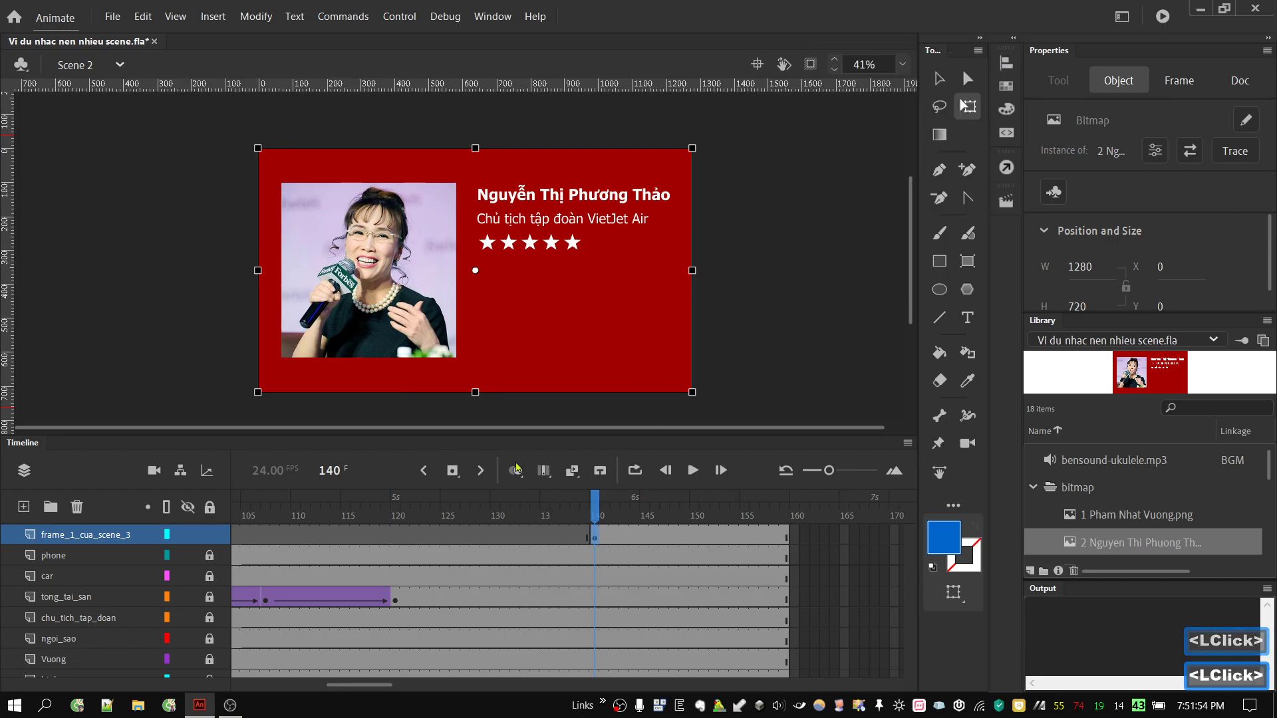
Add a new layer above the image and rename it mat_na
left_click(28, 513)
double_click(79, 541)
type("mat")
key("space")
type("a")
key("Return")
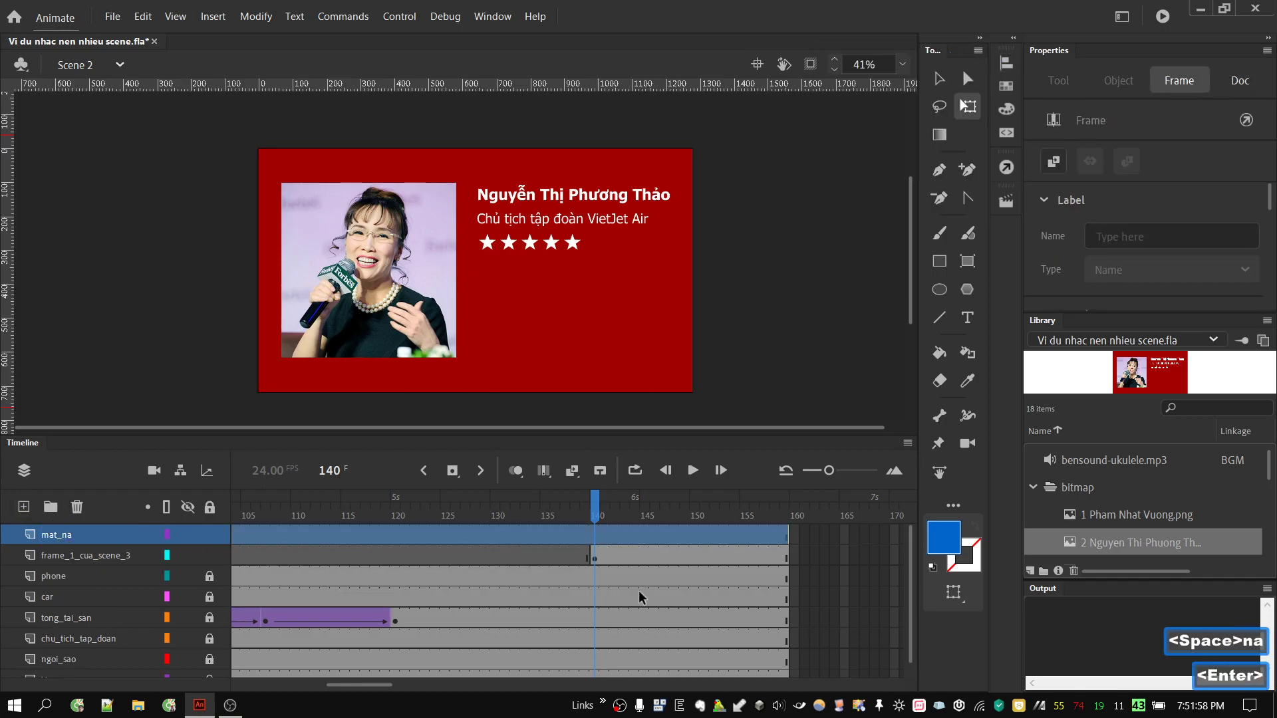
Keyframe mat_na at frame 140, draw a small blue rectangle and centre it on the card
left_click(596, 545)
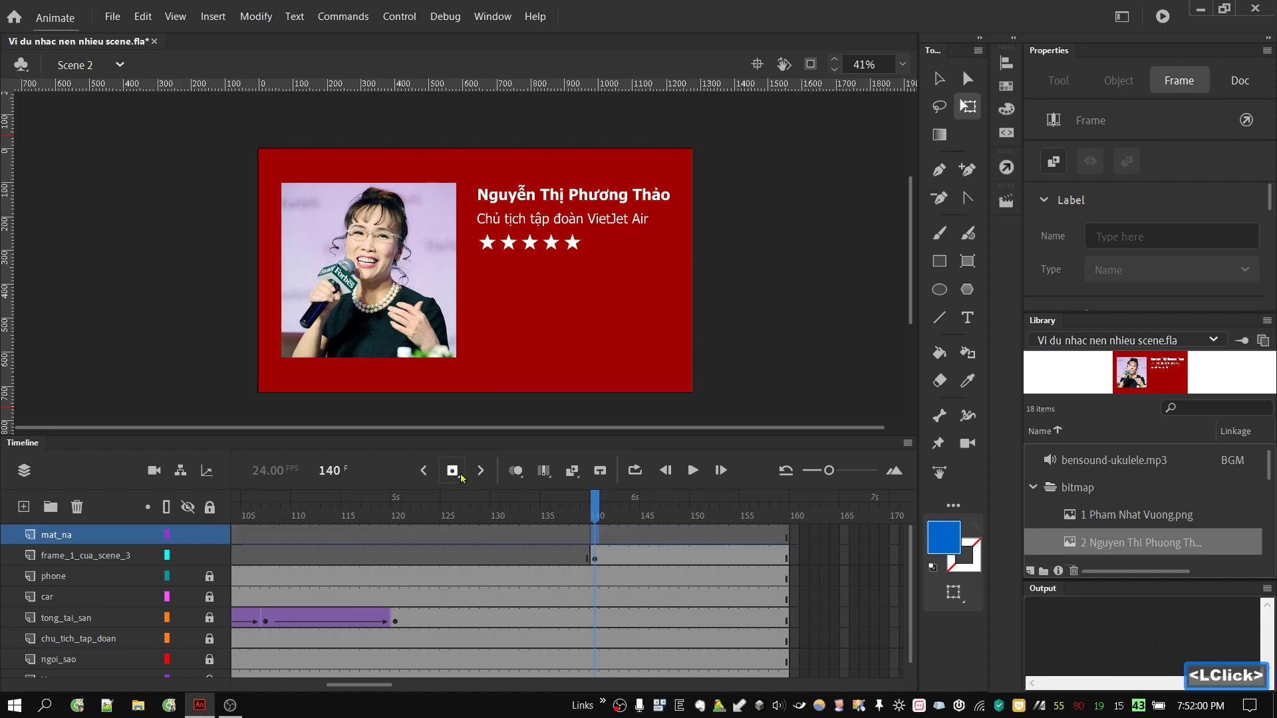
left_click(464, 477)
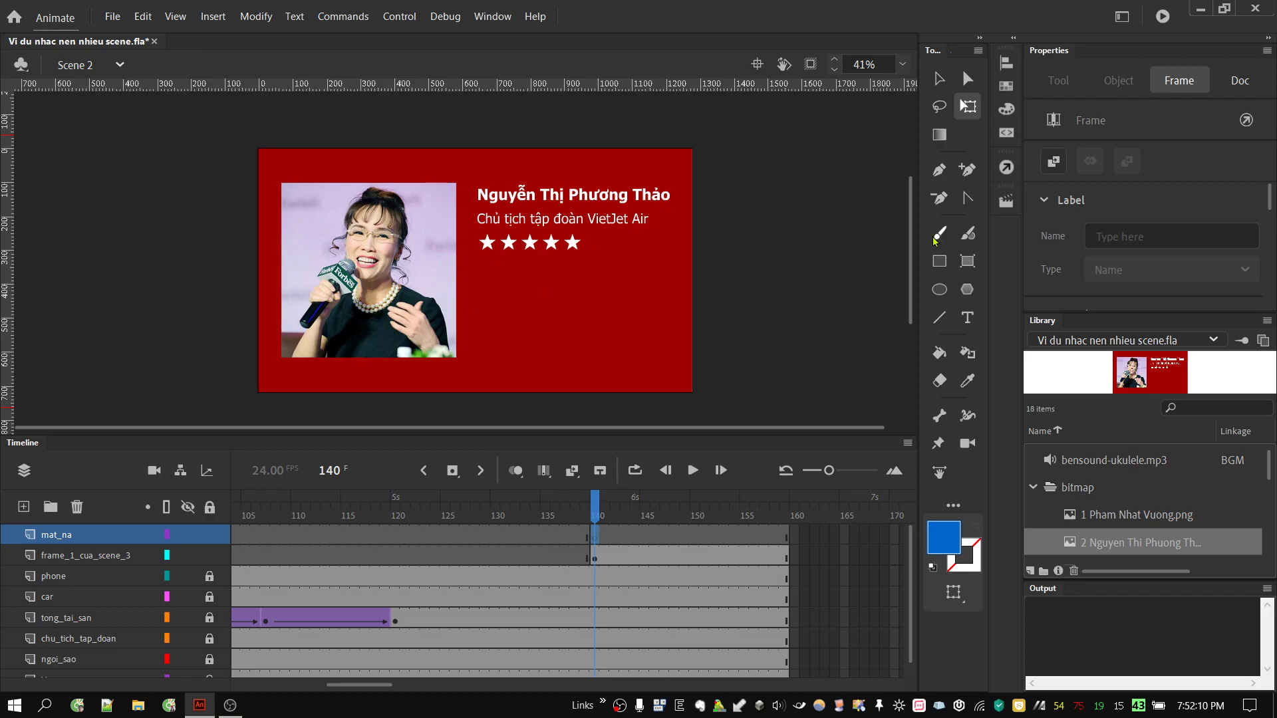
left_click(940, 264)
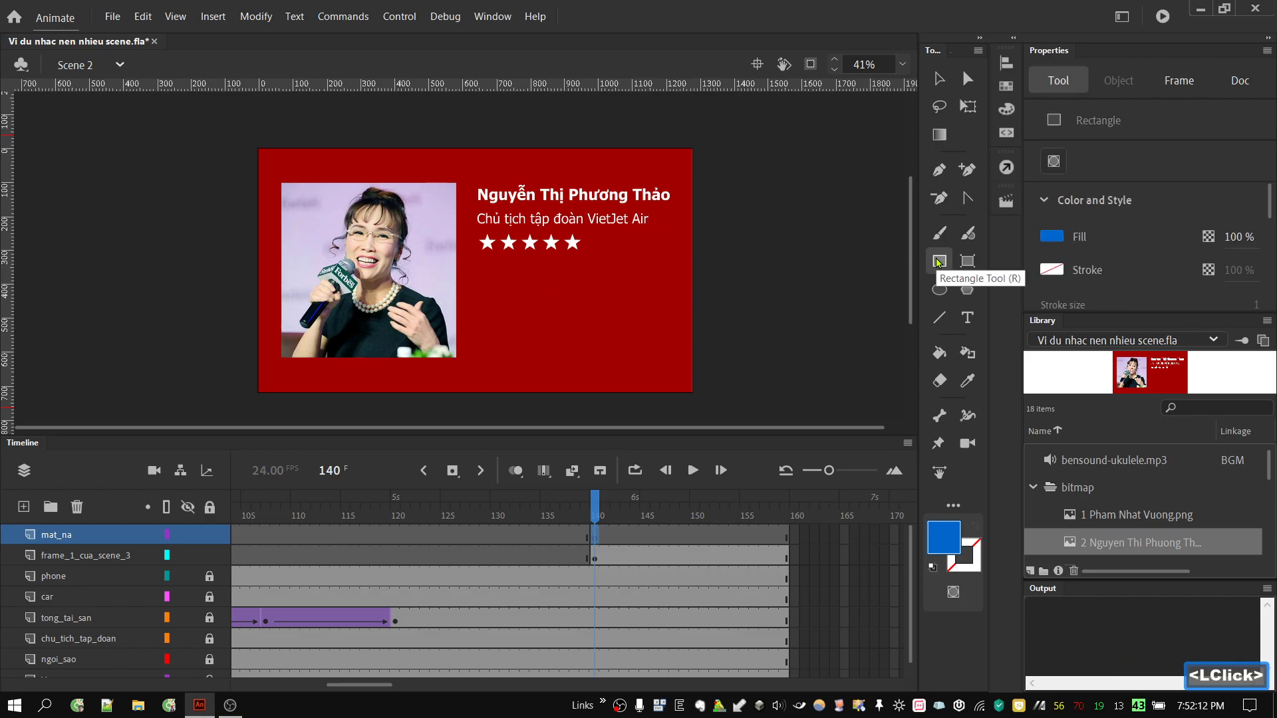
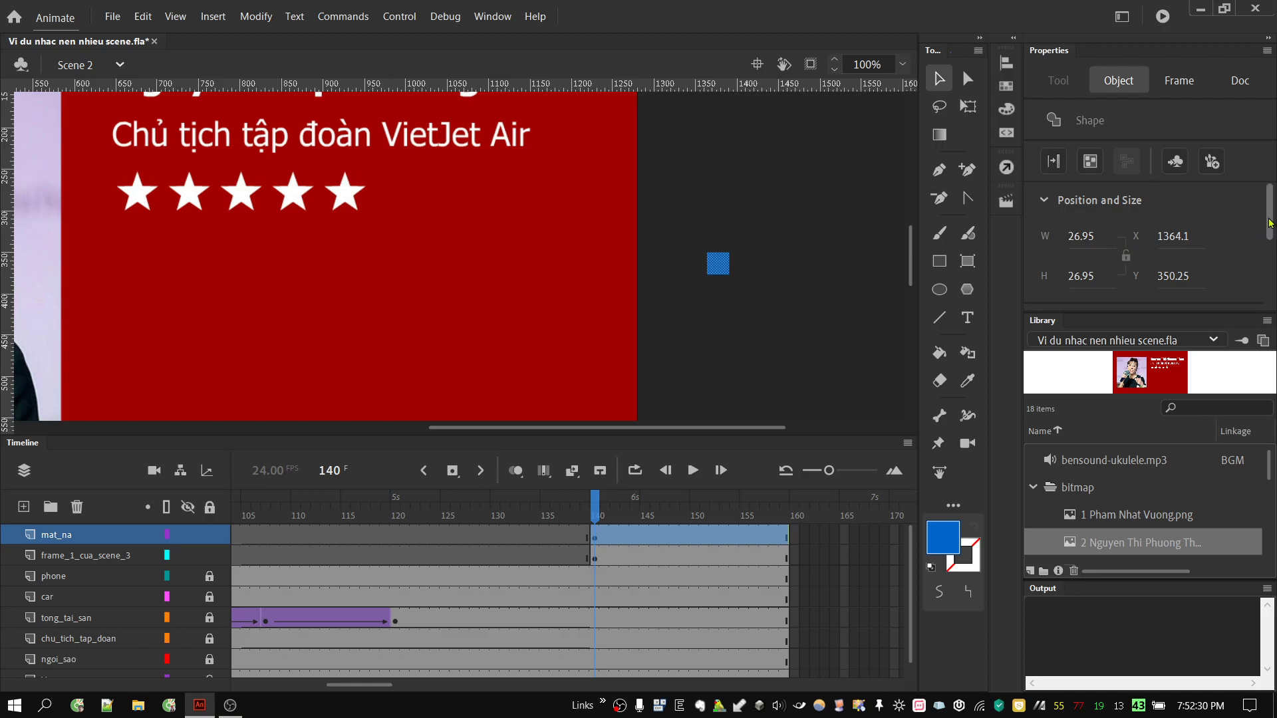
scroll("down", 3)
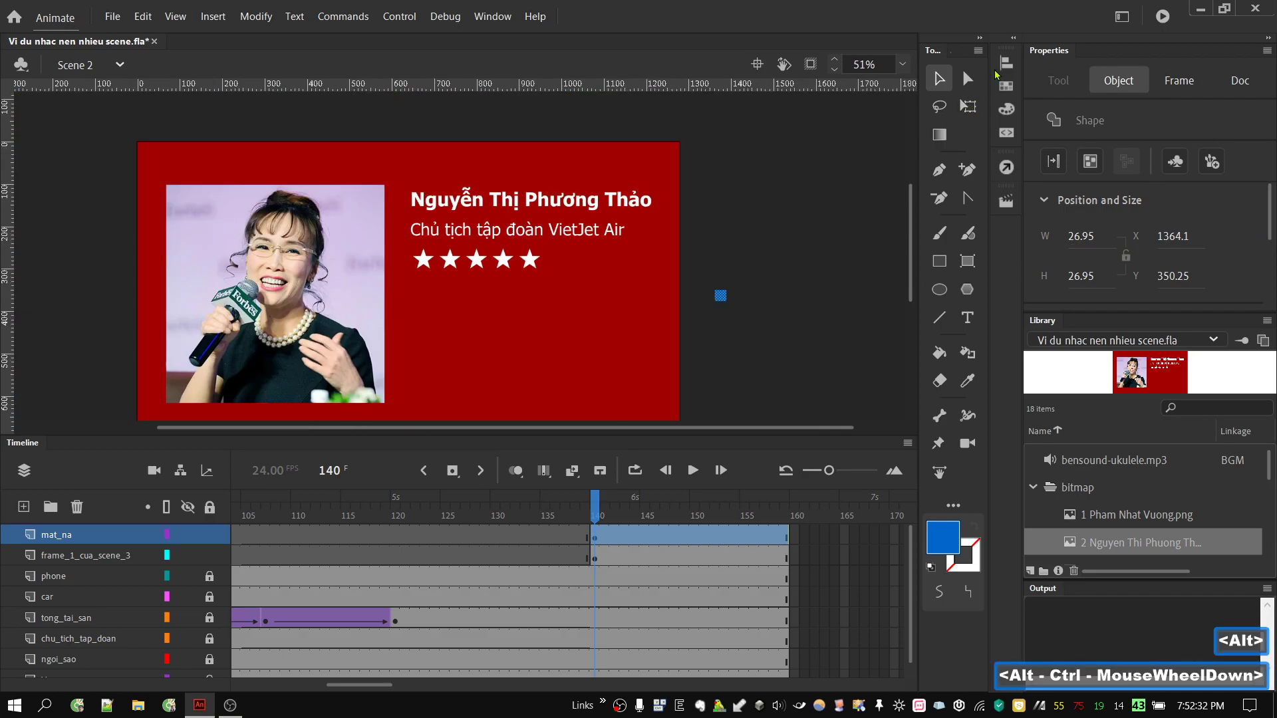
left_click(1007, 64)
left_click(862, 96)
left_click(949, 96)
left_click(1006, 72)
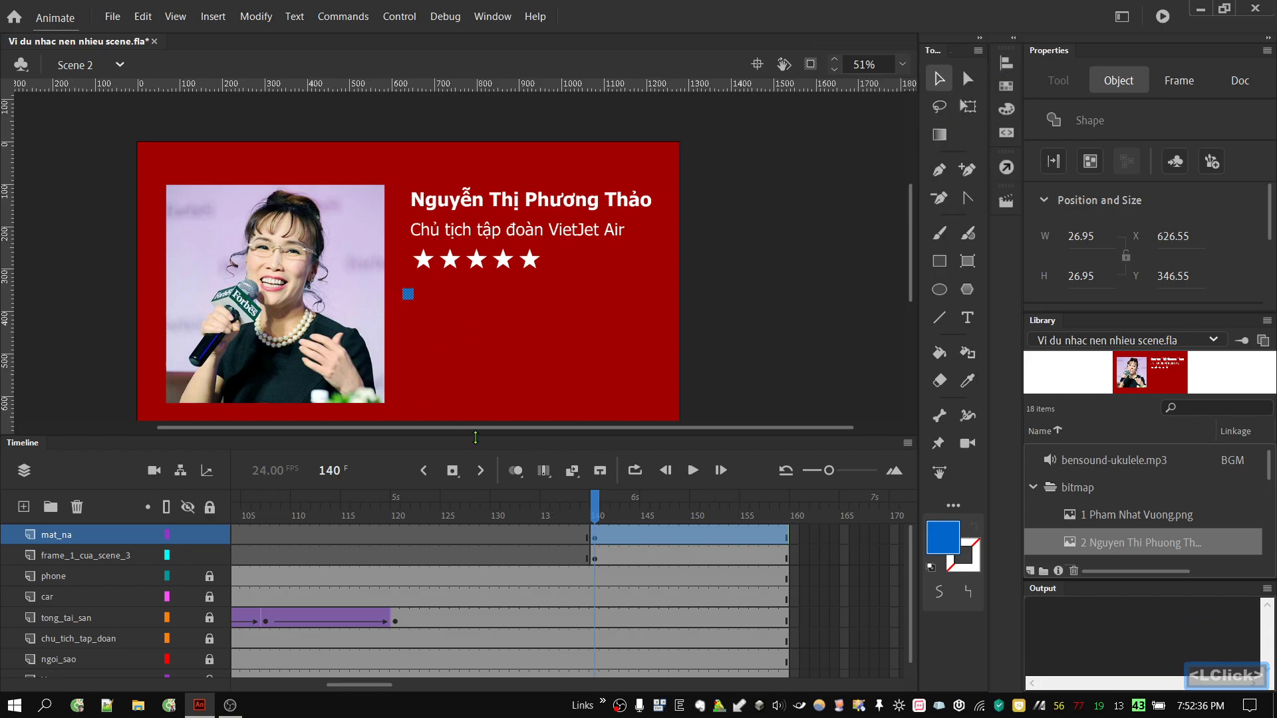
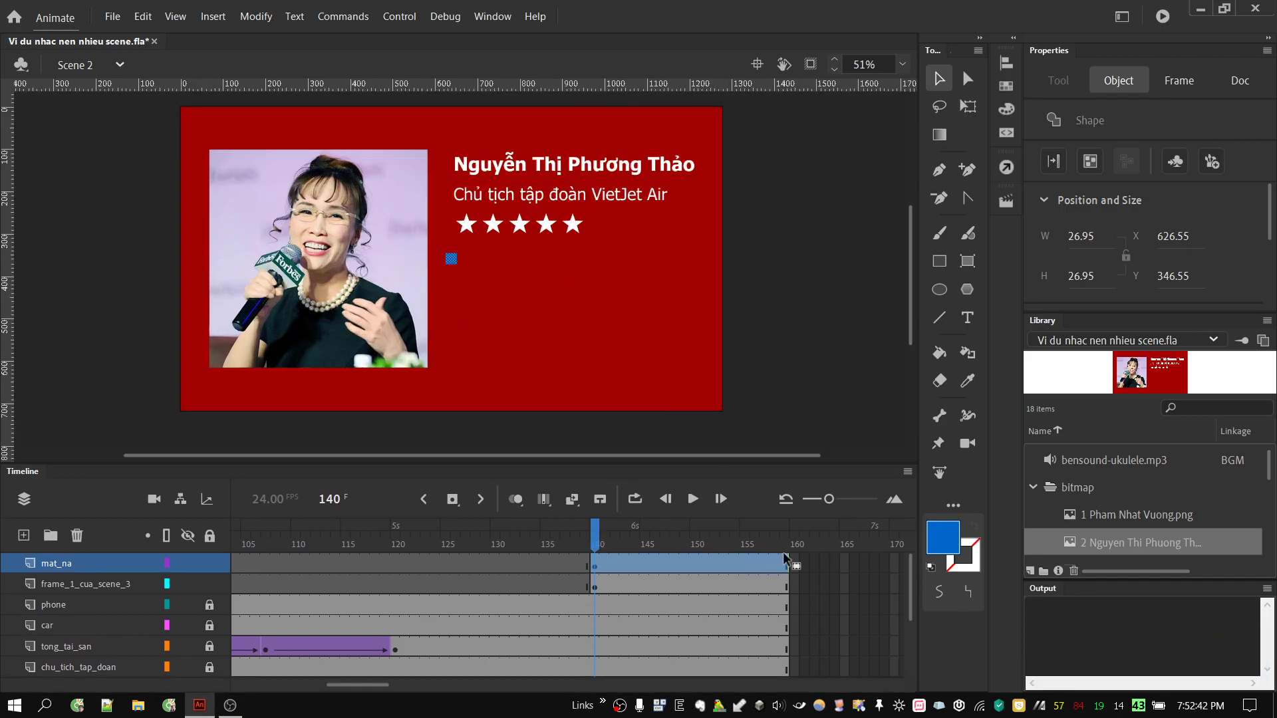
left_click(785, 566)
right_click(786, 572)
left_click(845, 254)
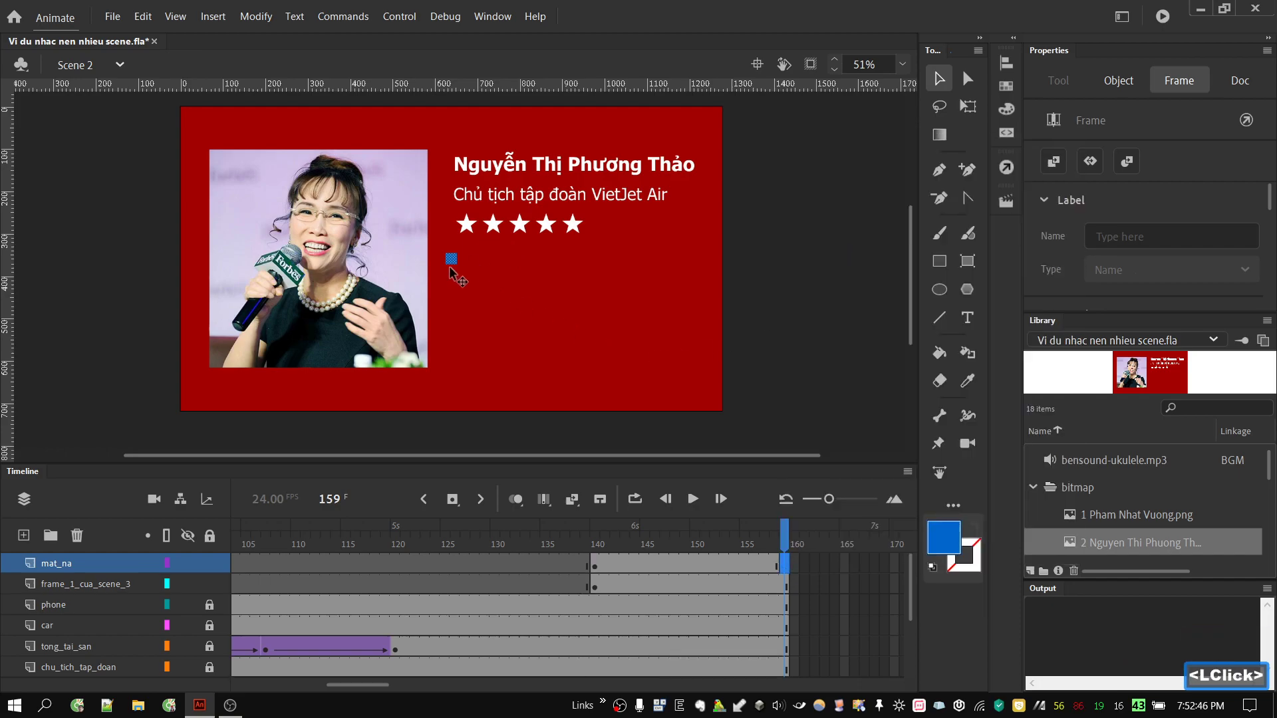
key("q")
scroll("down", 3)
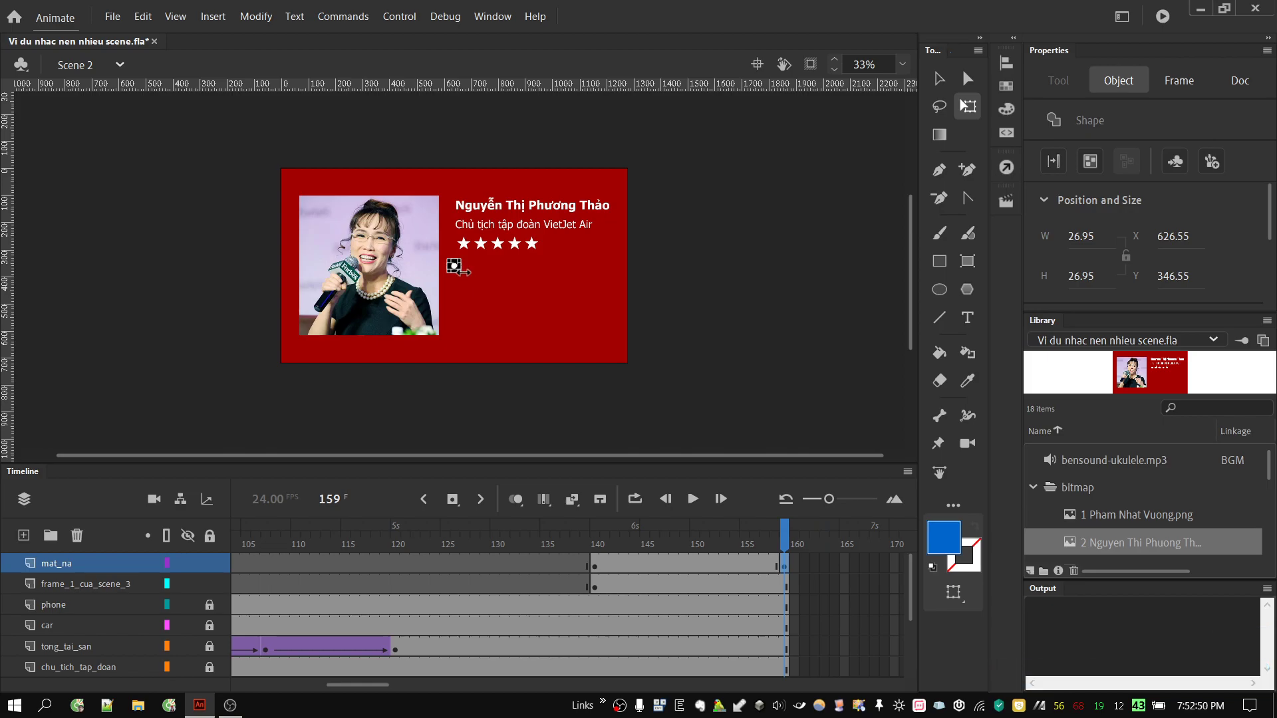
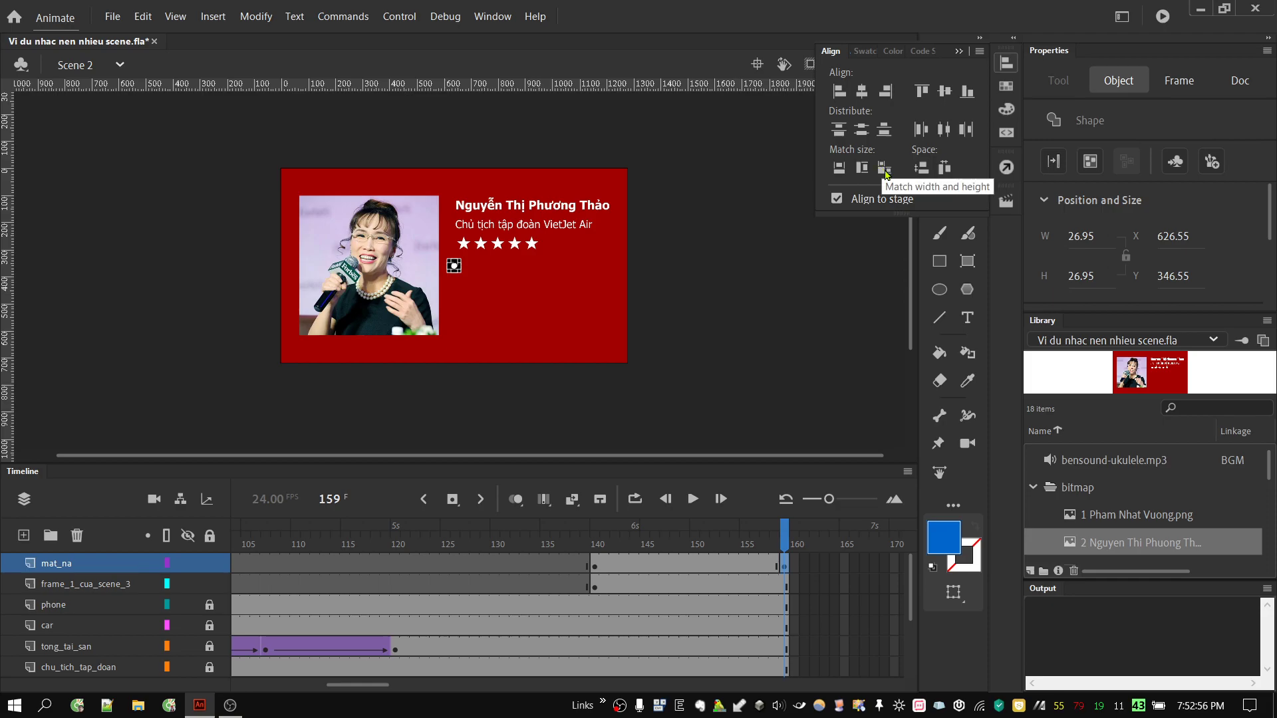
left_click(889, 175)
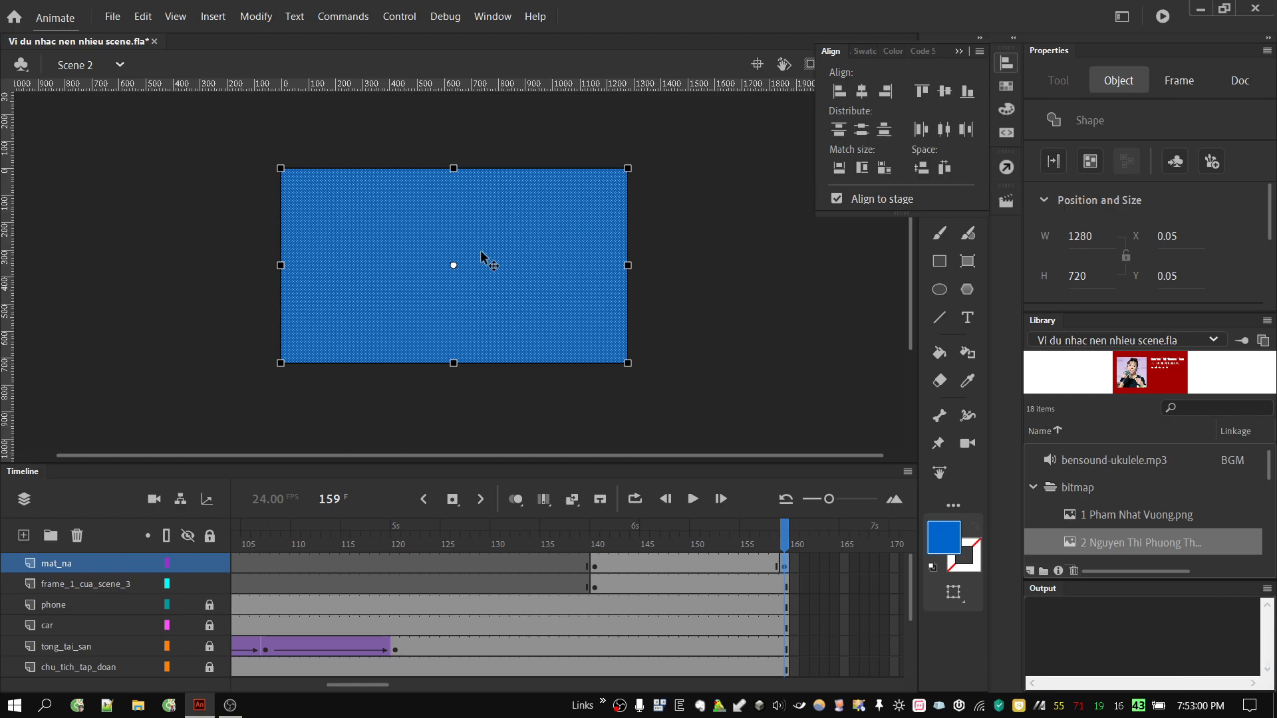
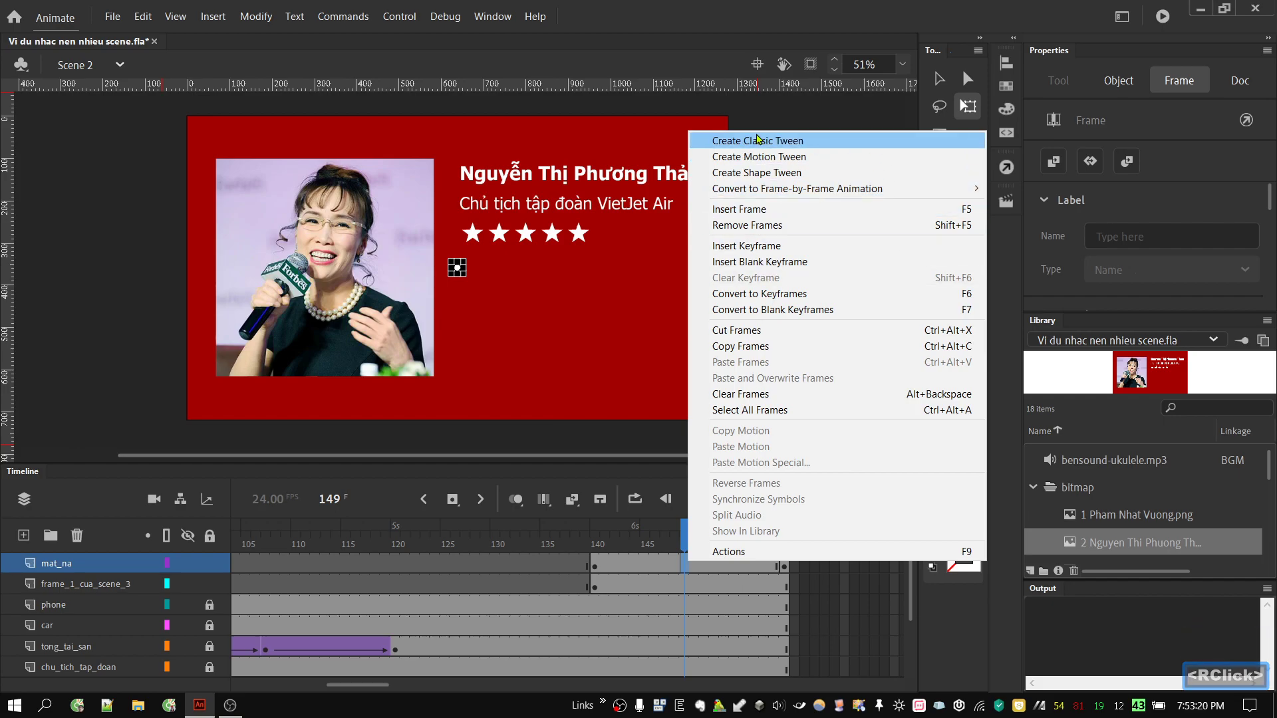
left_click(762, 145)
left_click(788, 406)
left_click(791, 568)
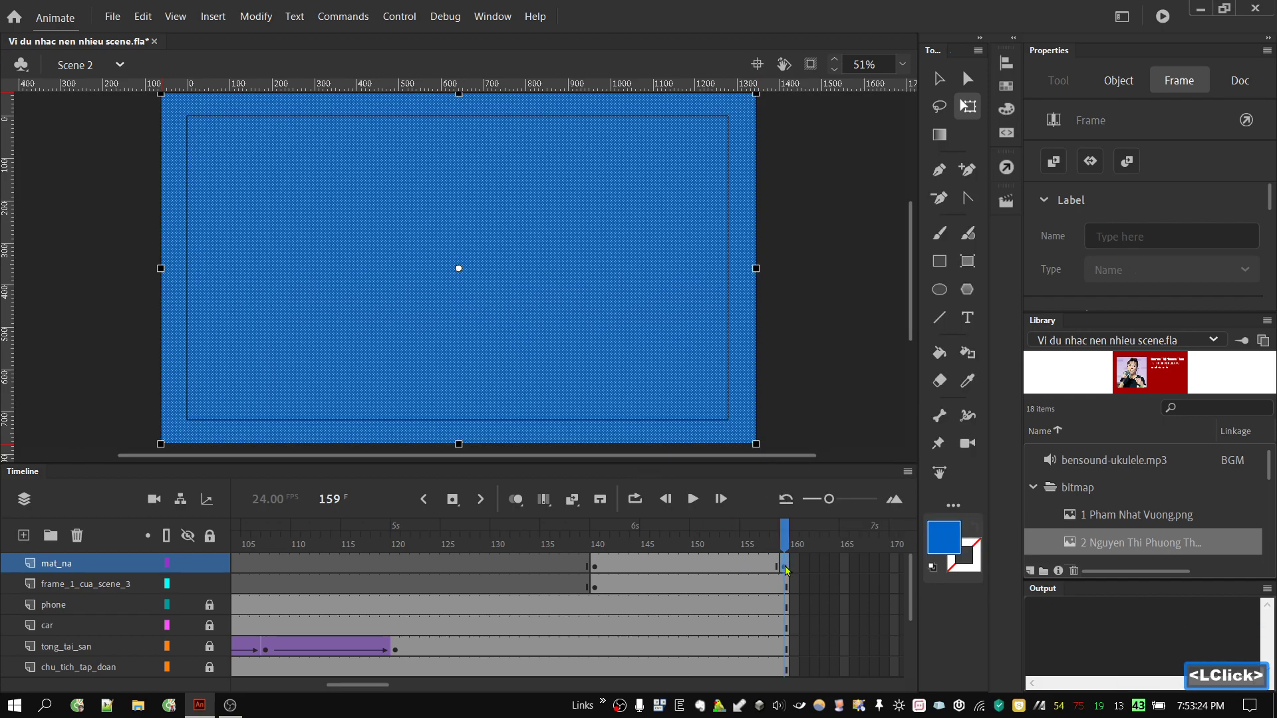
right_click(789, 571)
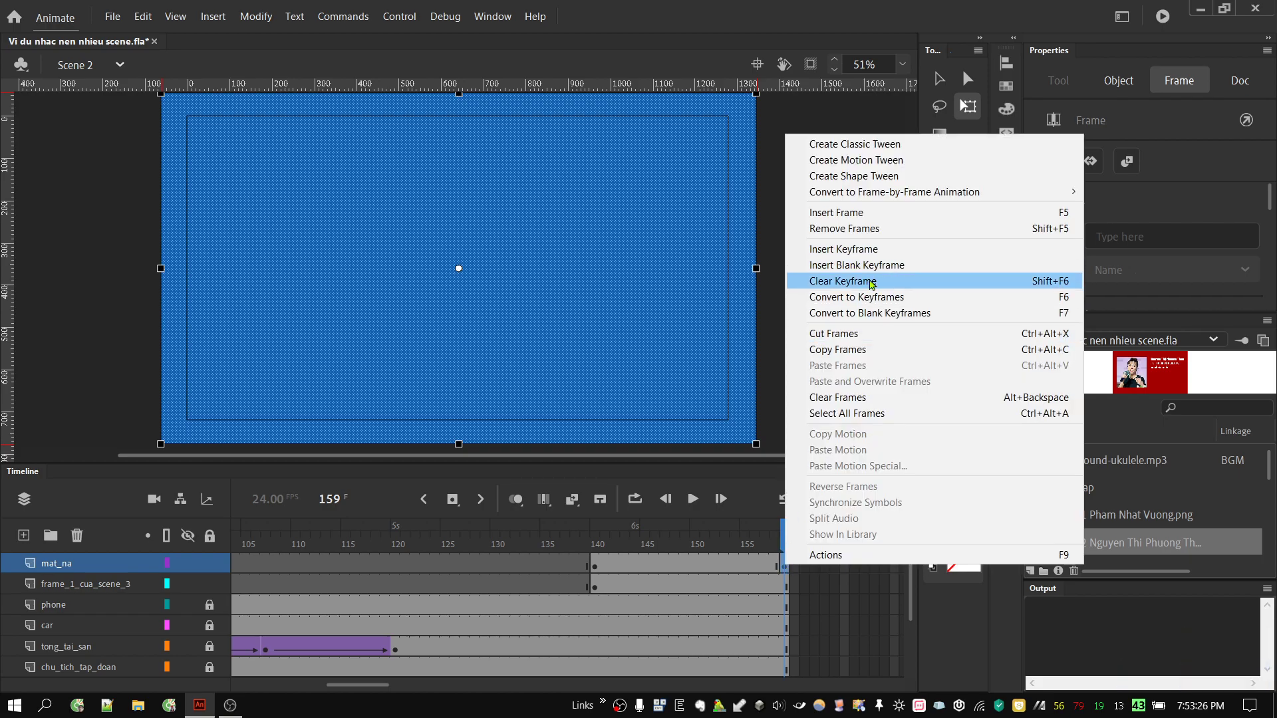
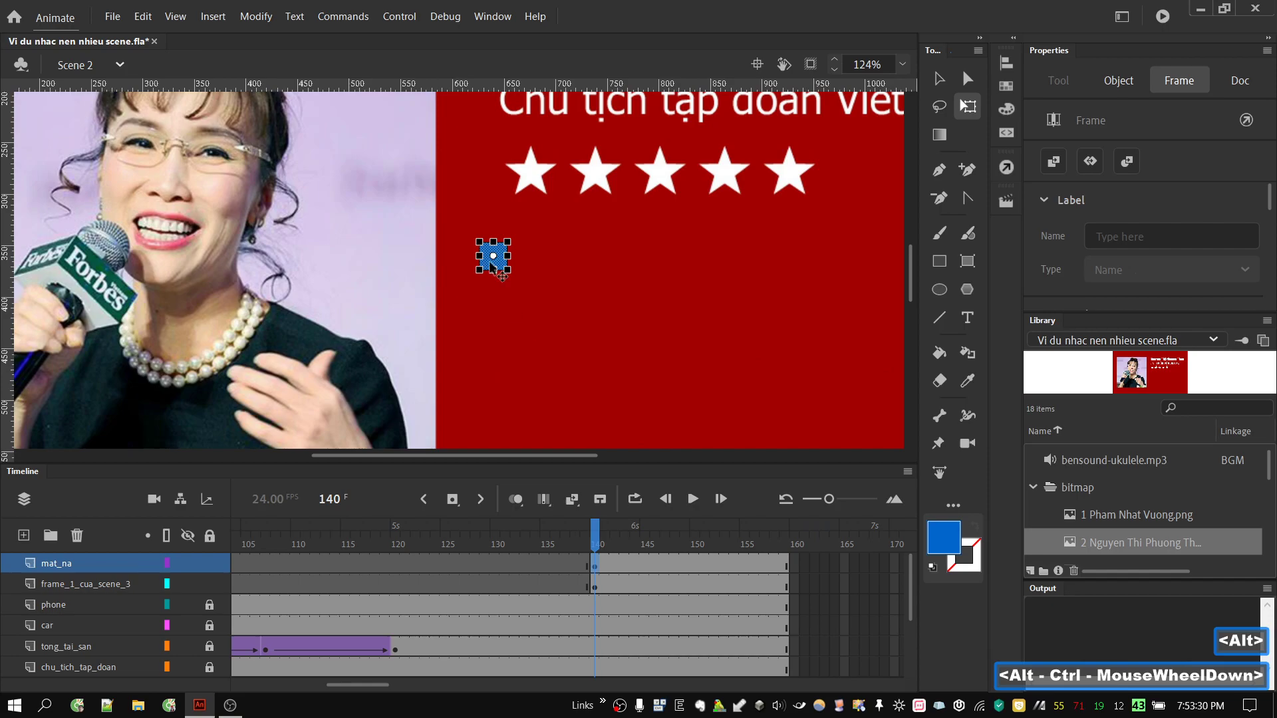
Convert the small blue square into a movie clip symbol named 'mat na 2'
right_click(495, 270)
left_click(565, 631)
type("n")
key("BackSpace")
type("at")
key("space")
type("a")
key("space")
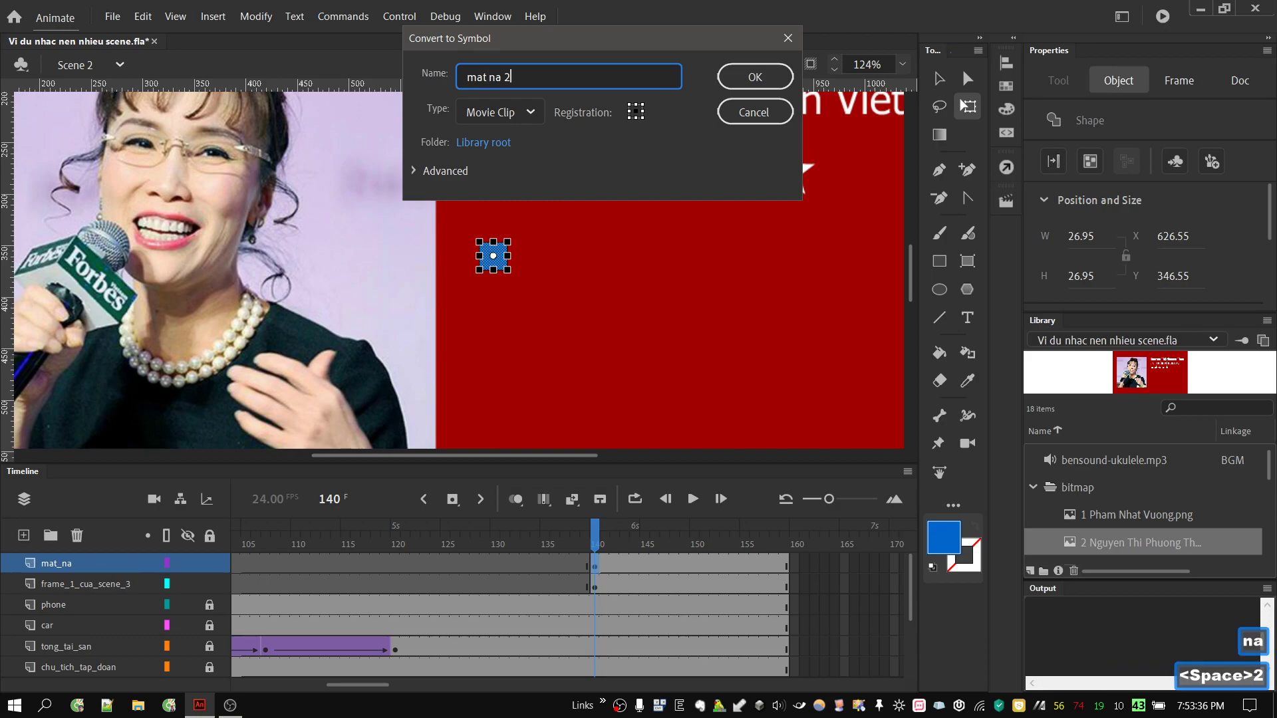
left_click(769, 80)
Insert a keyframe at frame 159 on the mat_na layer
scroll("down", 3)
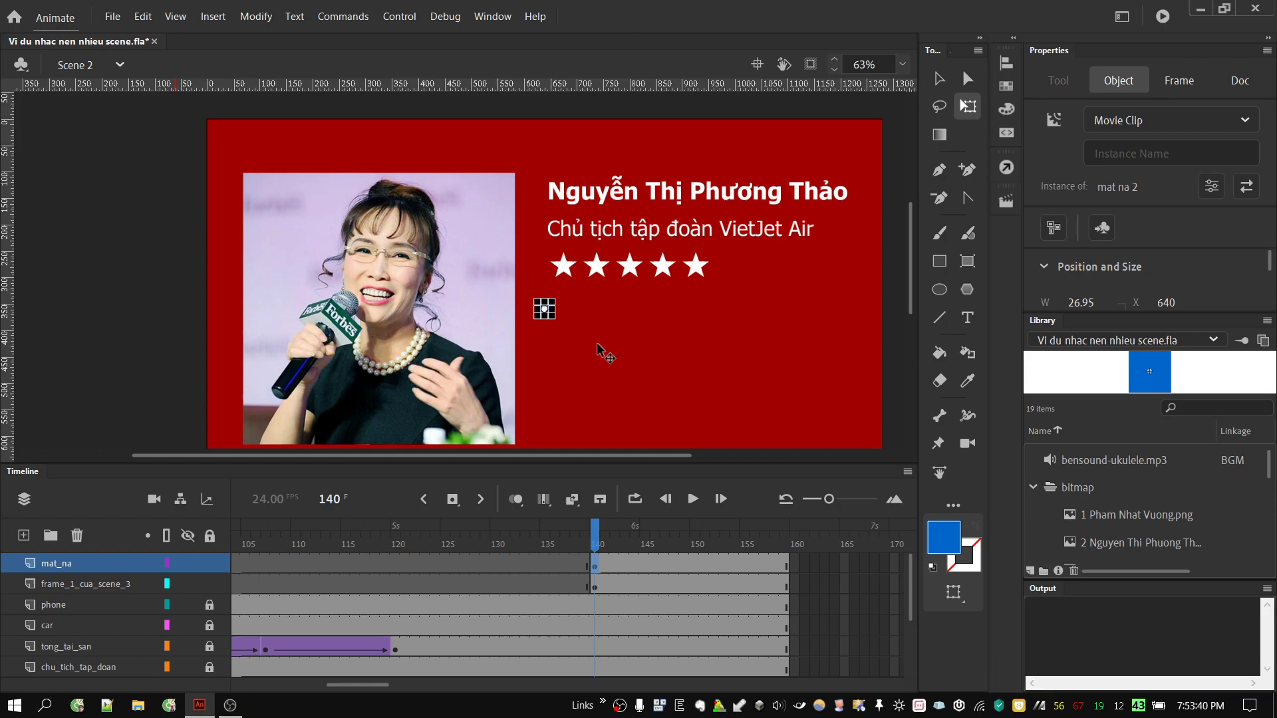
scroll("down", 3)
left_click(788, 569)
right_click(789, 572)
right_click(790, 571)
left_click(860, 261)
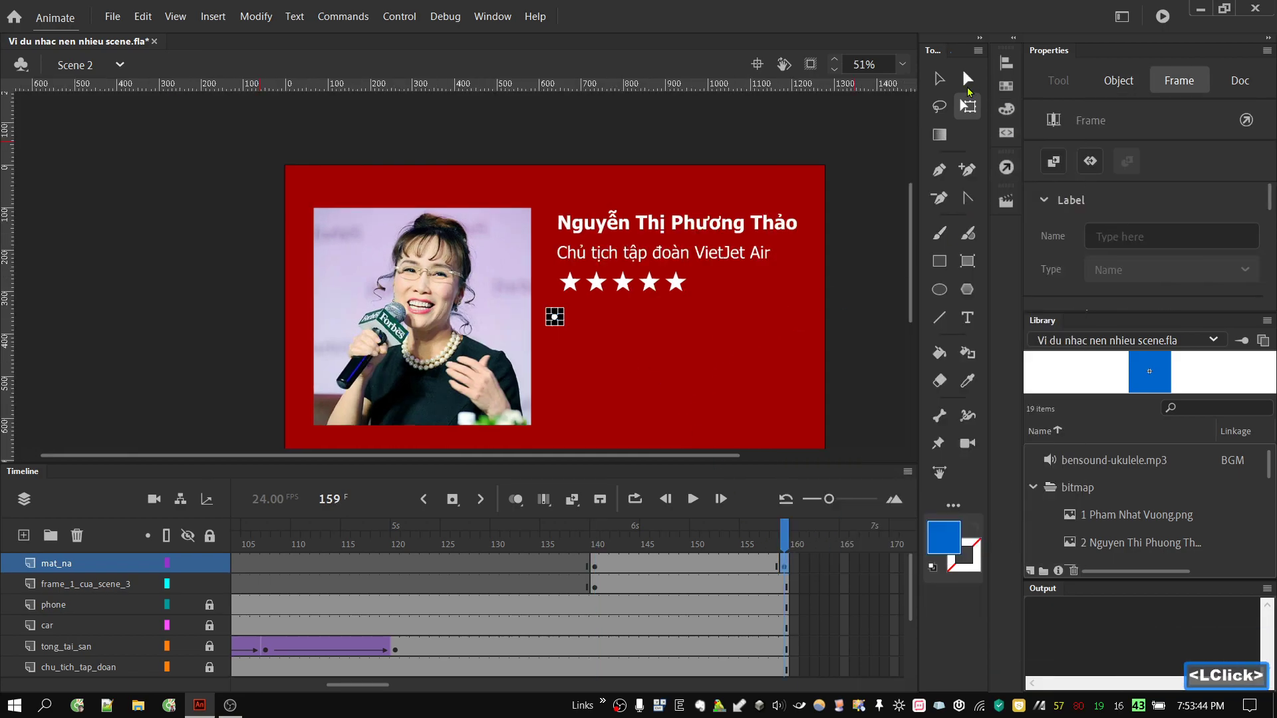
Match the symbol's width and height to the 1280-wide stage with the Align panel
scroll("down", 3)
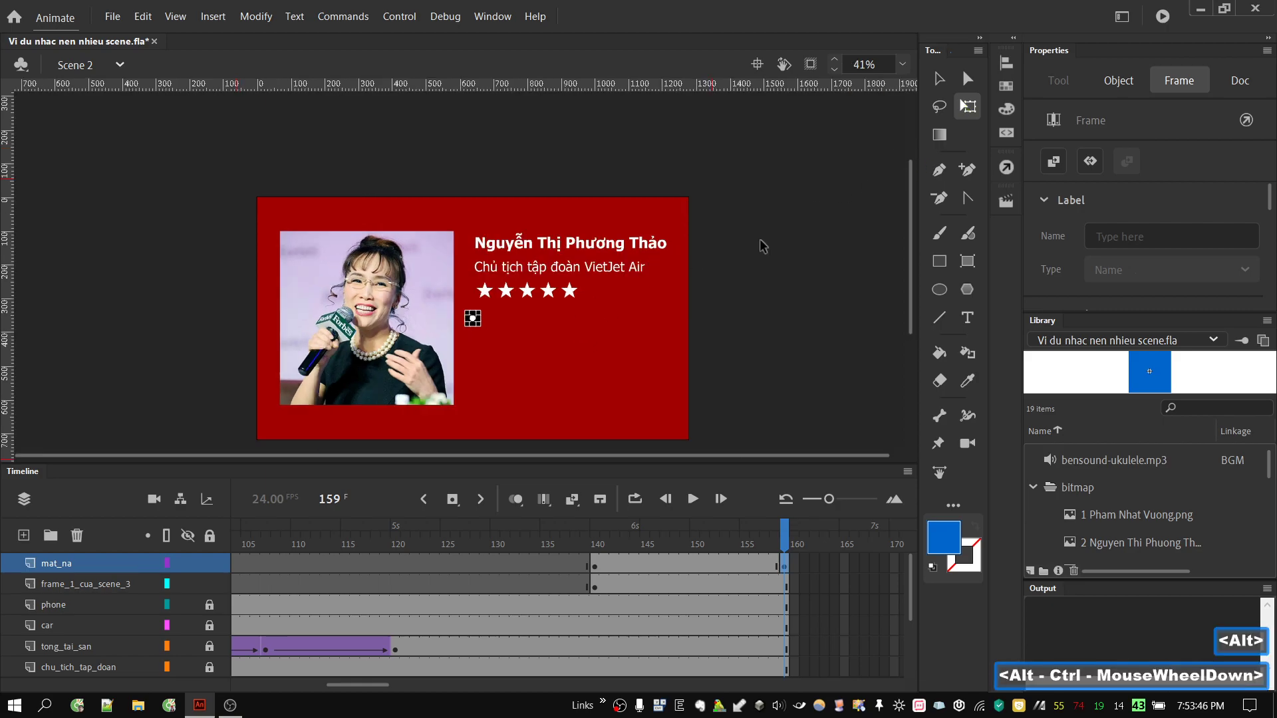
left_click(1012, 79)
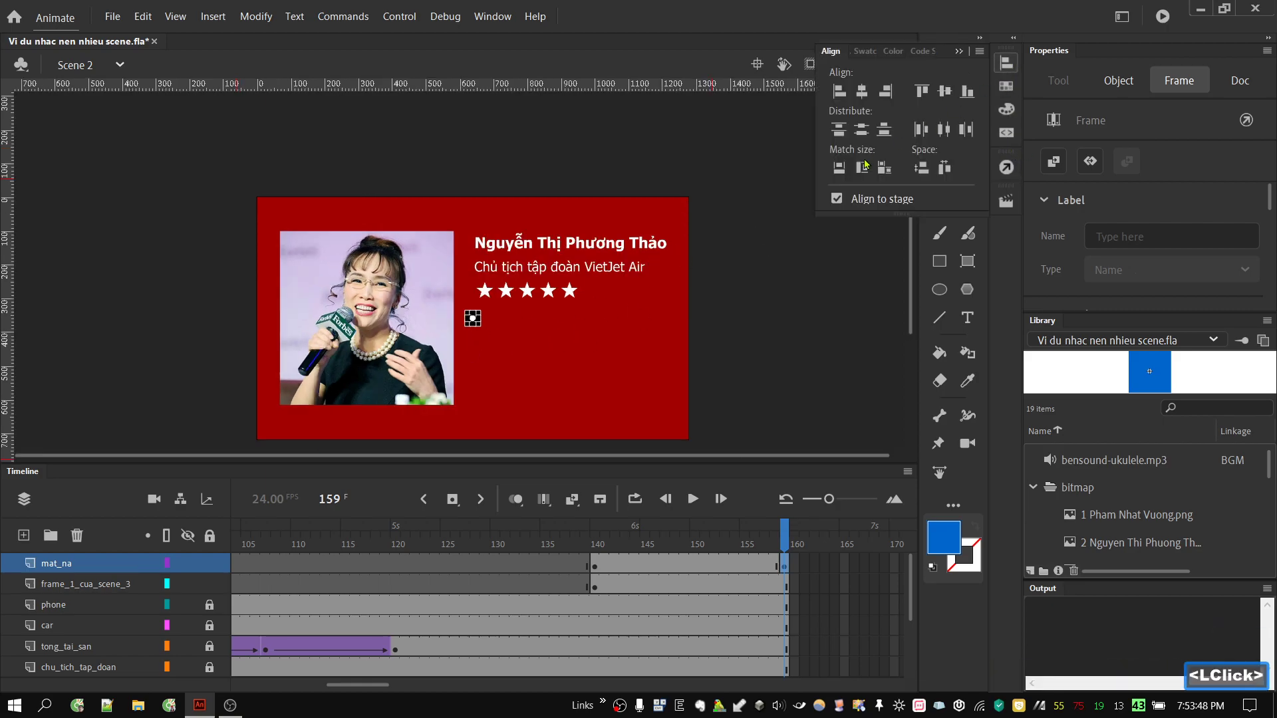
left_click(890, 168)
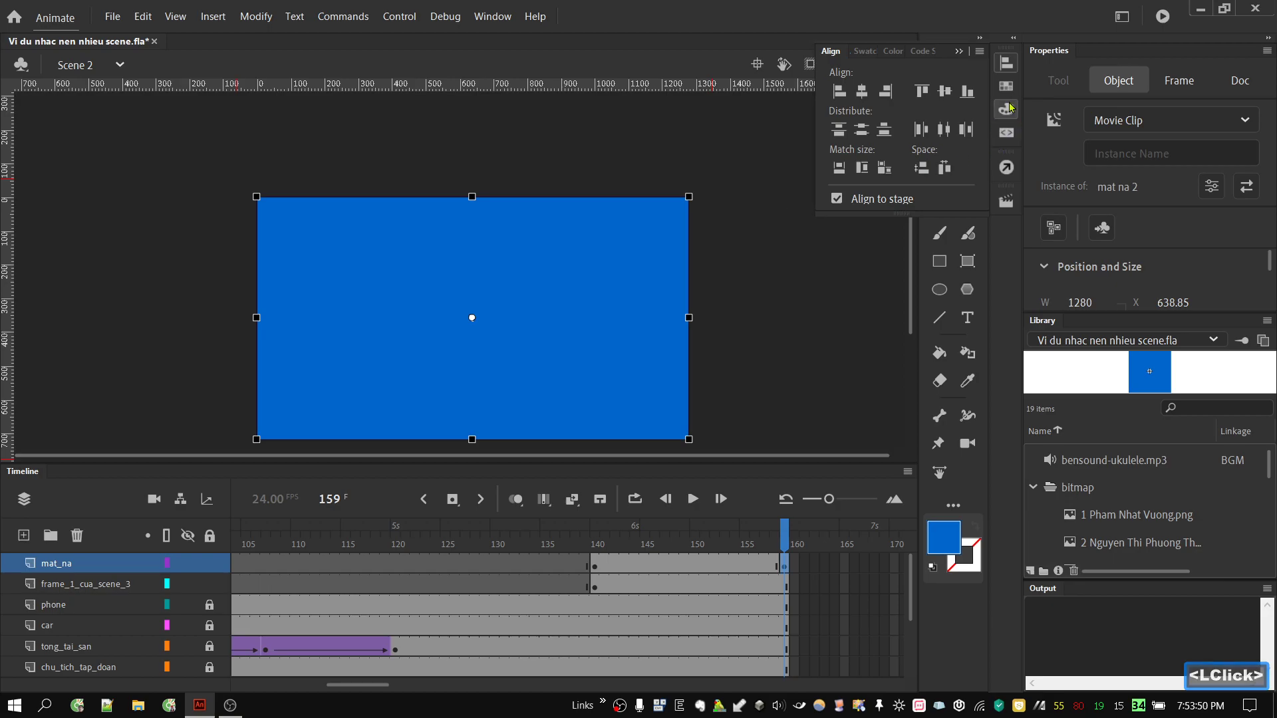
left_click(1009, 66)
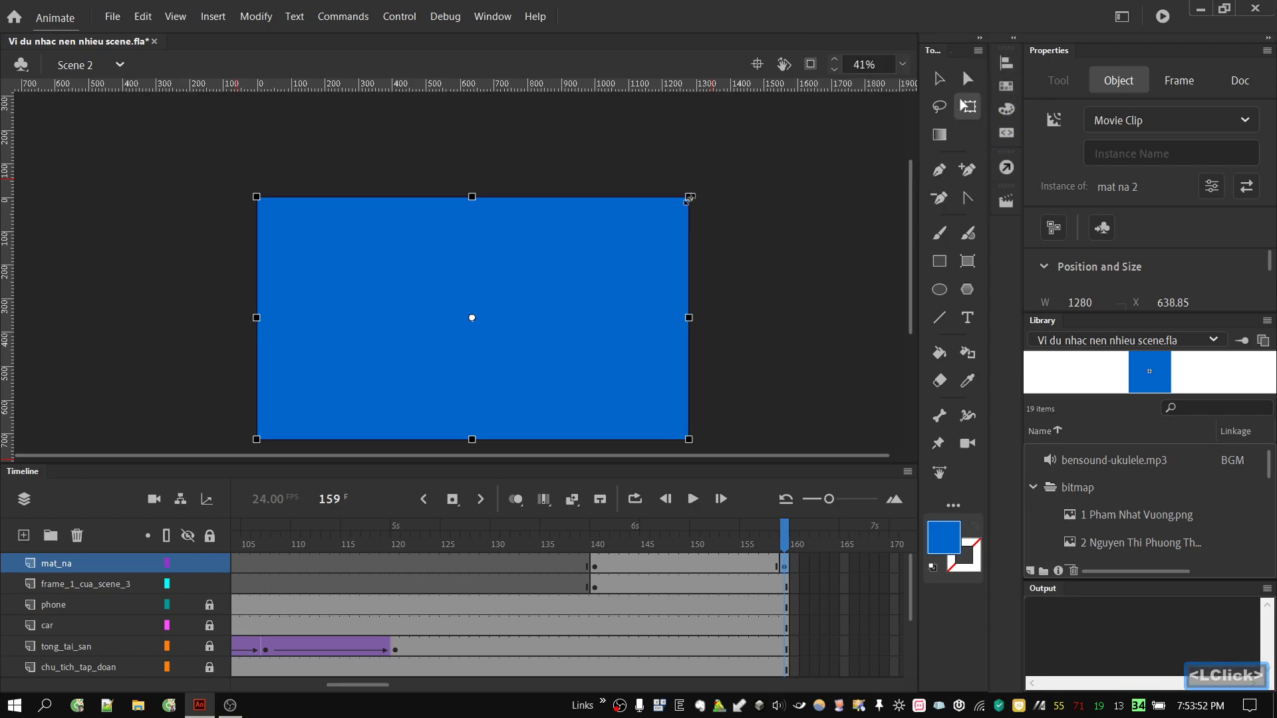
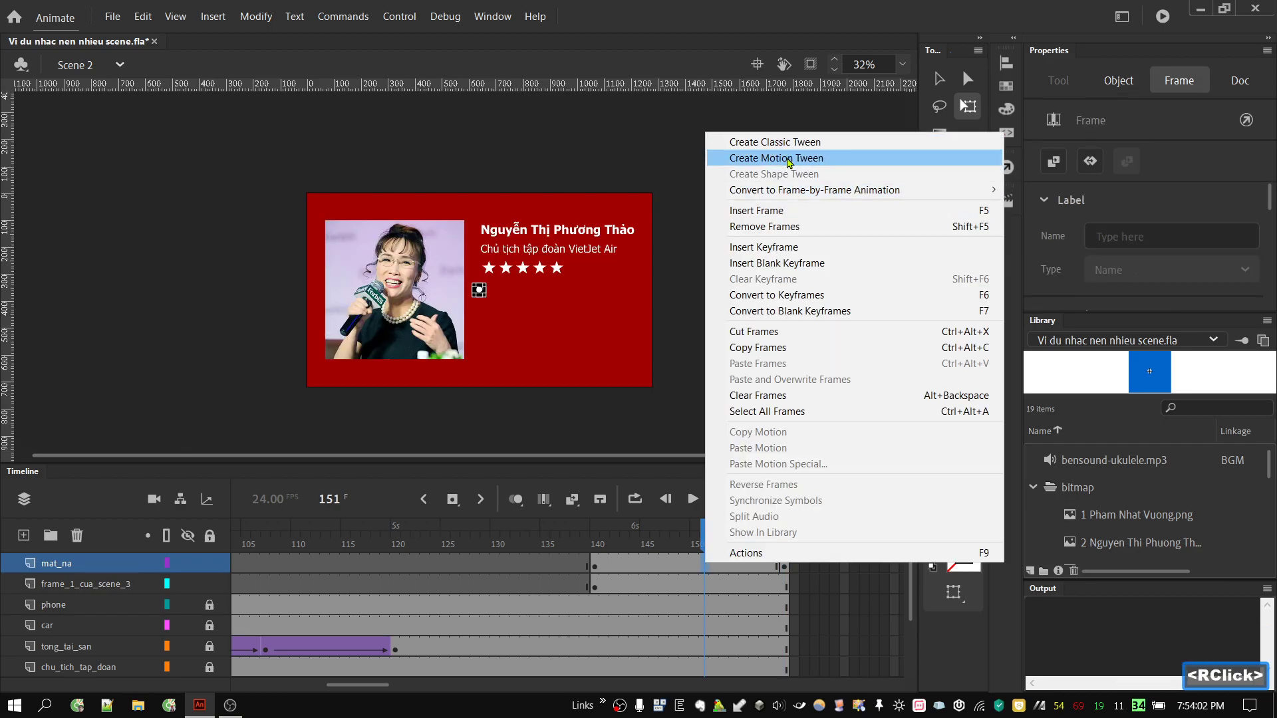
Create a motion tween on the square's 140–159 span and make mat_na a mask layer
left_click(789, 147)
left_click(551, 540)
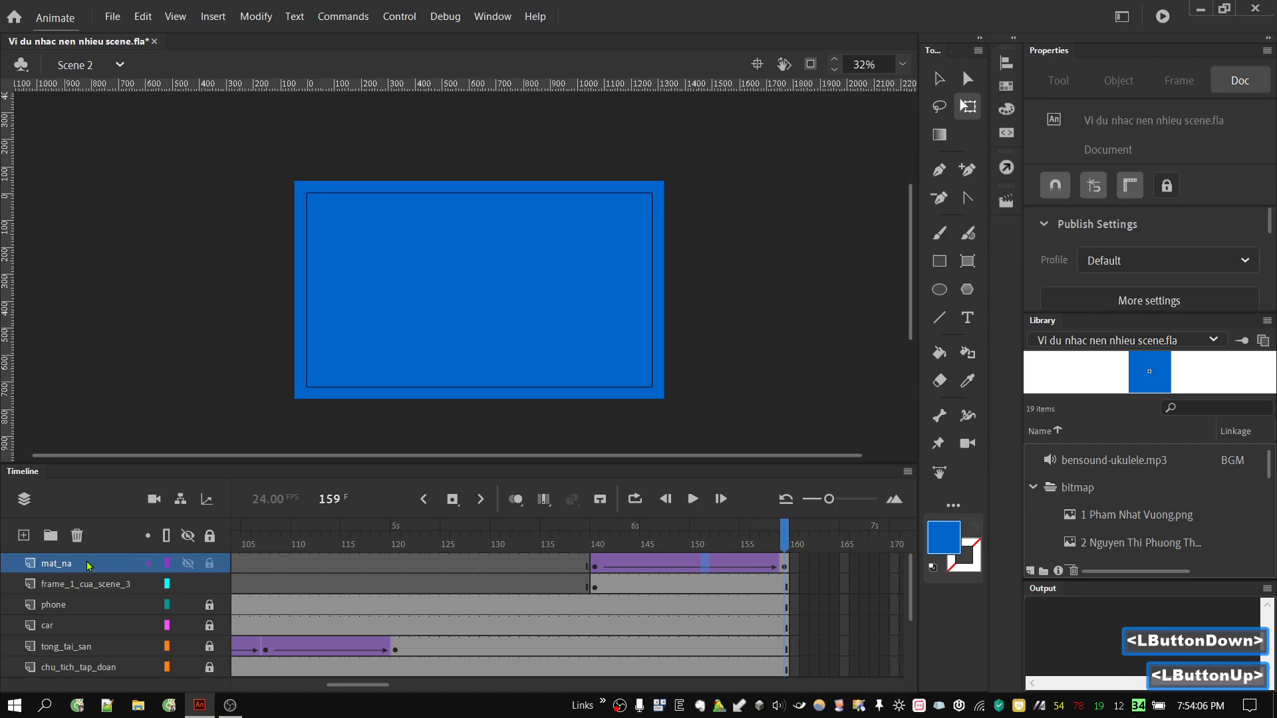
right_click(77, 569)
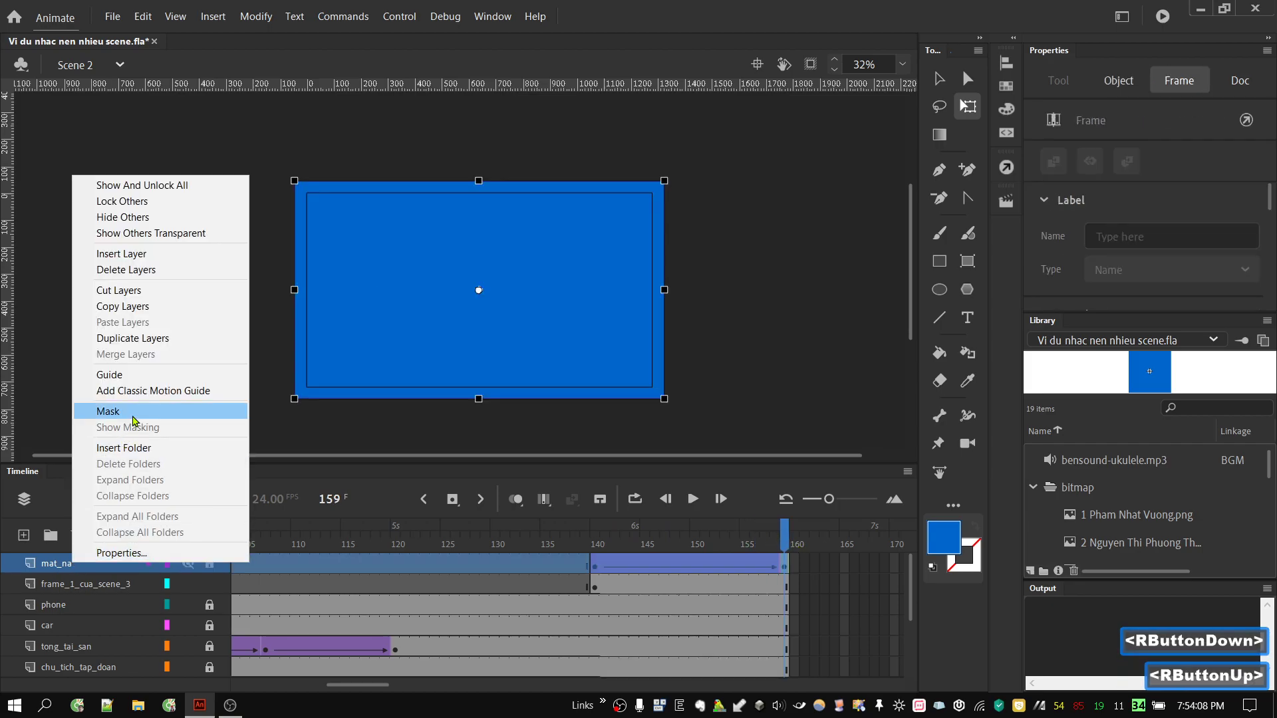
left_click(135, 421)
Scrub the timeline from frame 120 onward to check the mask reveal of the Thao card
left_click(427, 539)
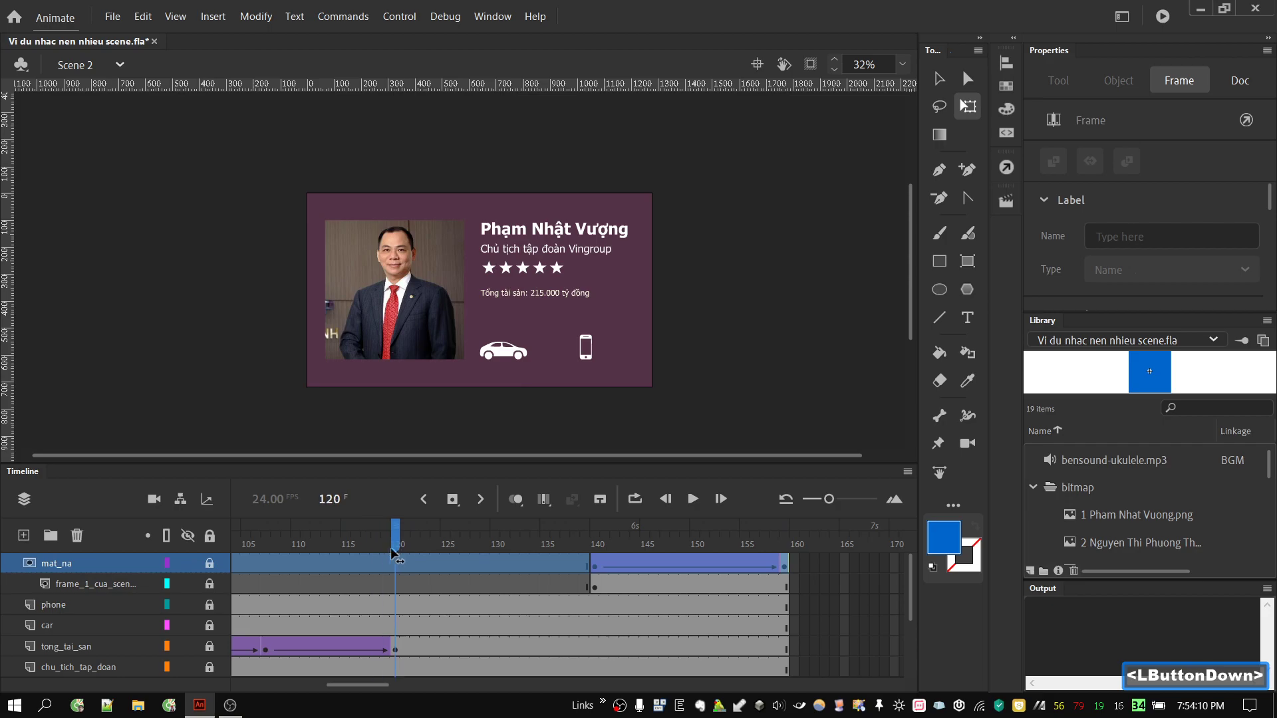
scroll("up", 3)
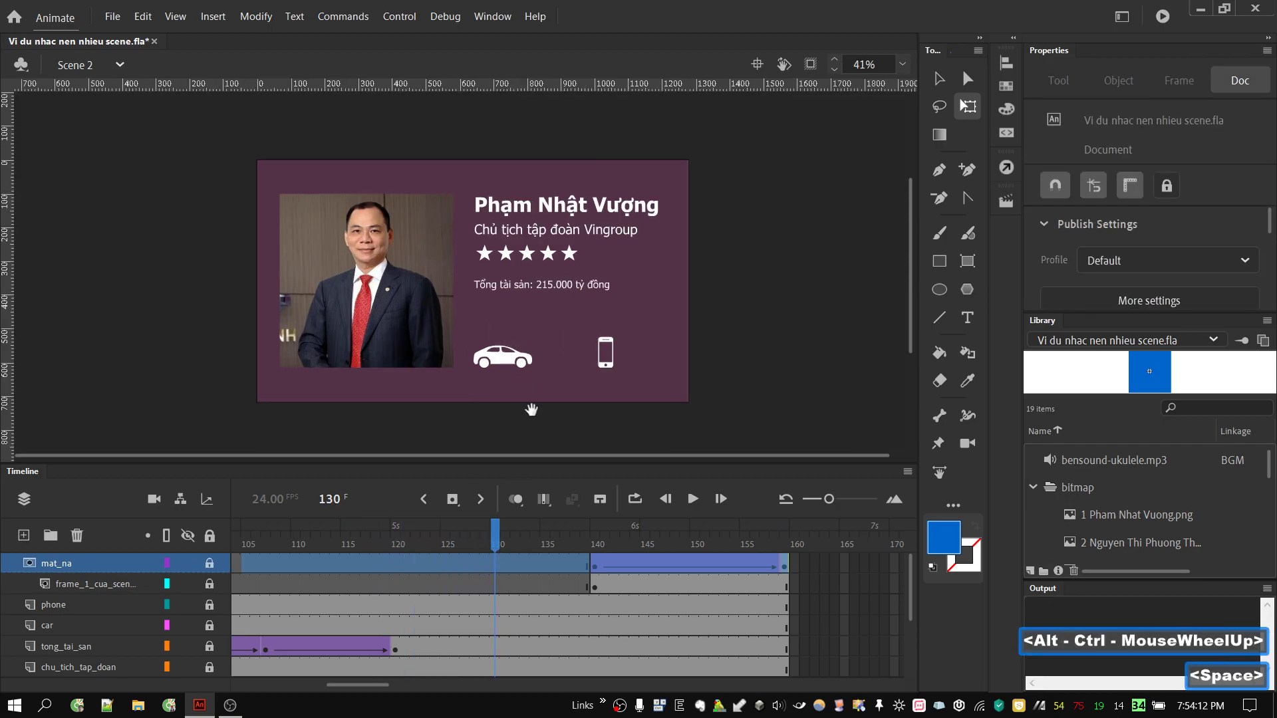
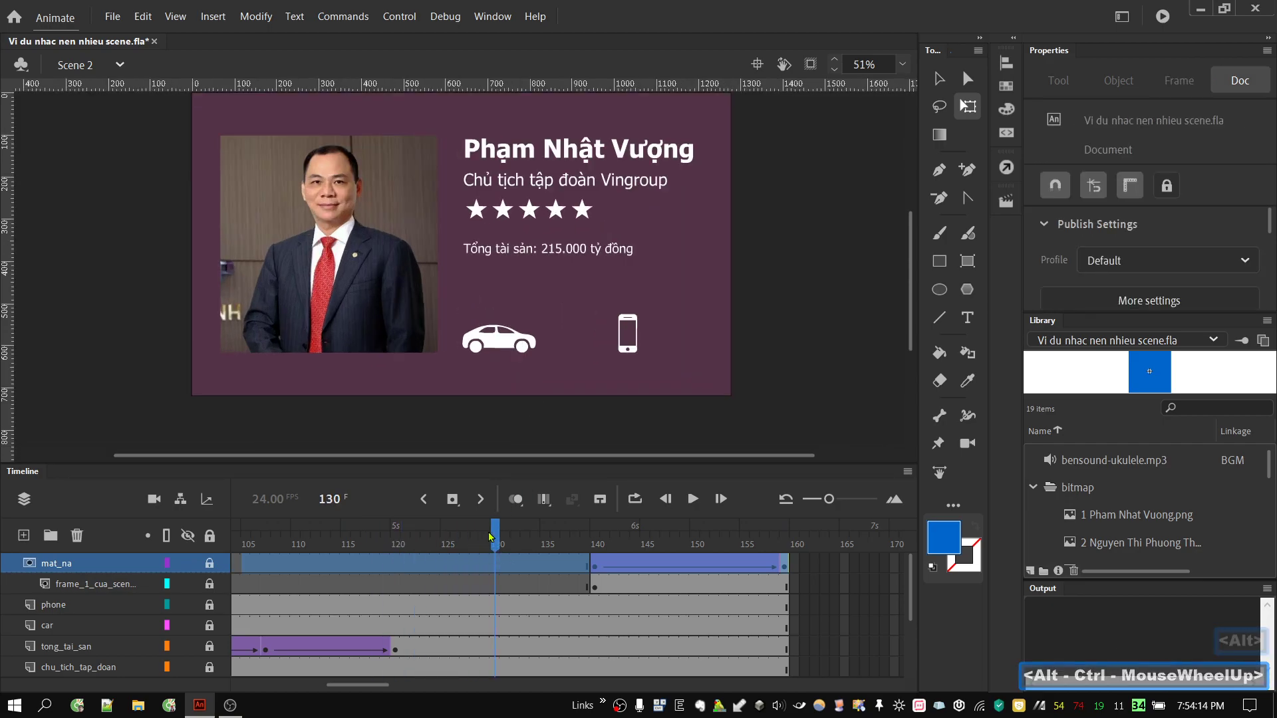
left_click(500, 536)
scroll("down", 3)
left_click(547, 532)
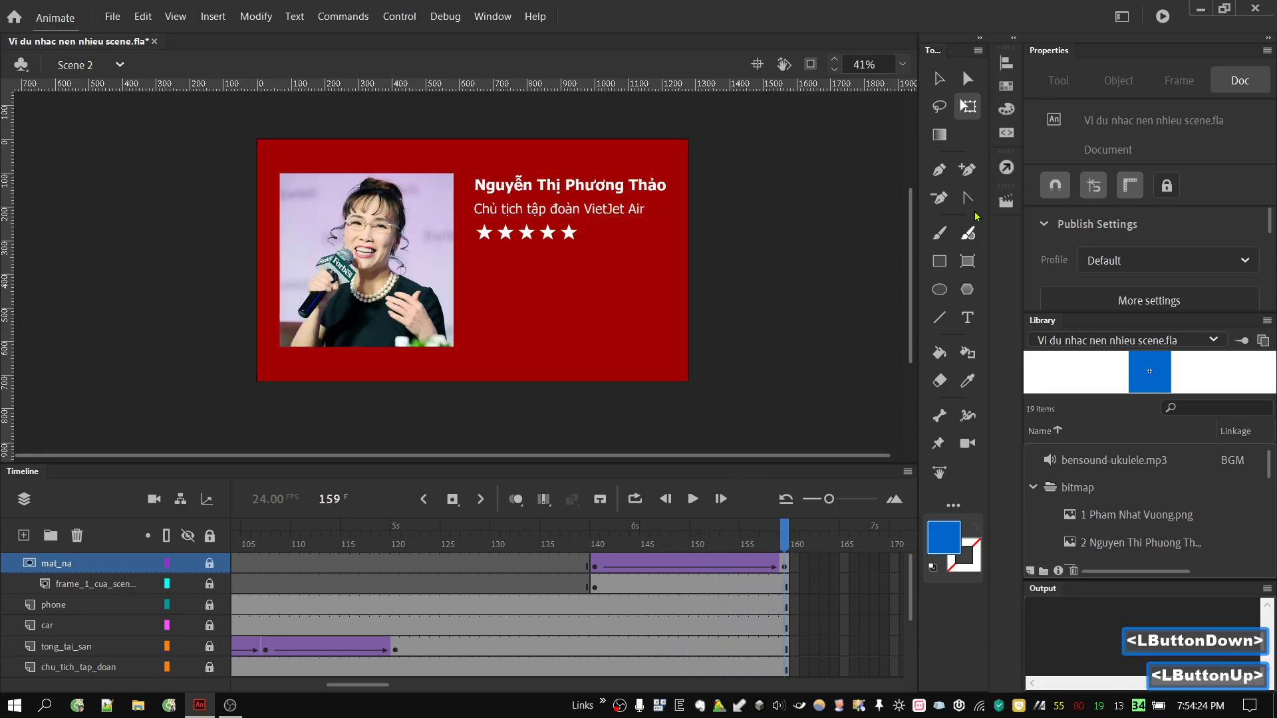
Switch to Scene 3 and scrub to frames 31 and 45 to see the total assets line appear
left_click(1011, 209)
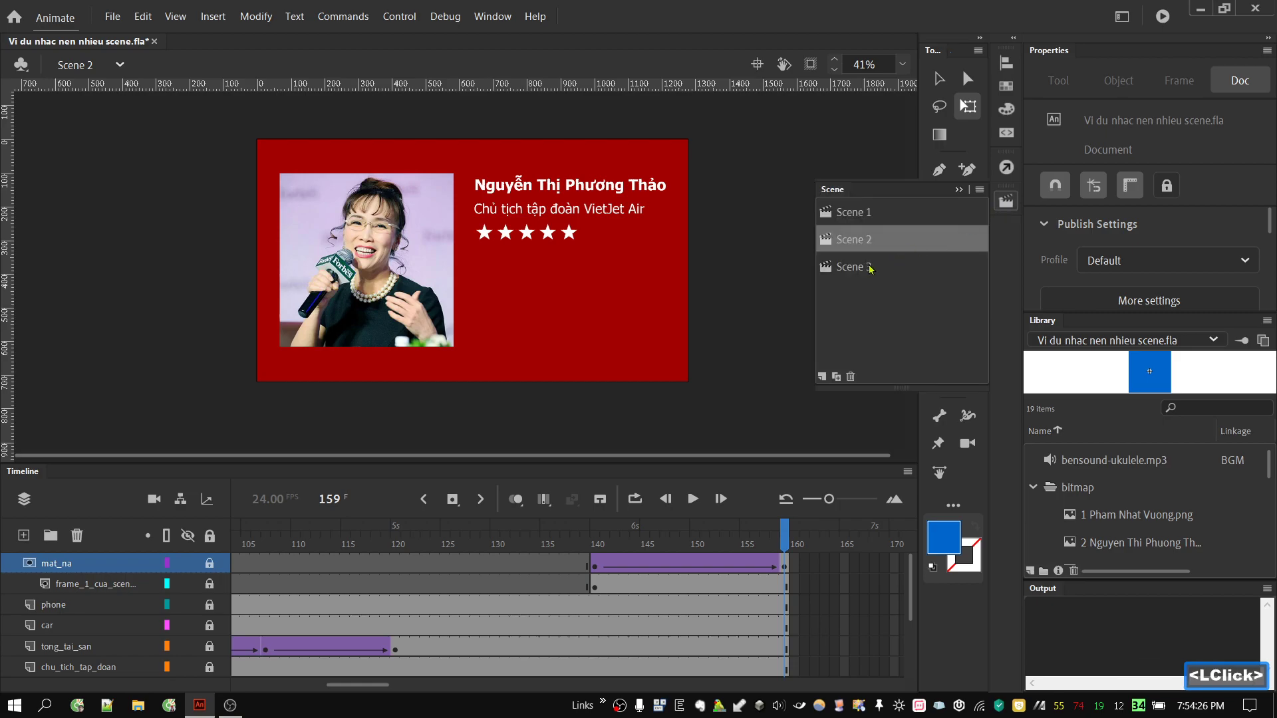
left_click(872, 270)
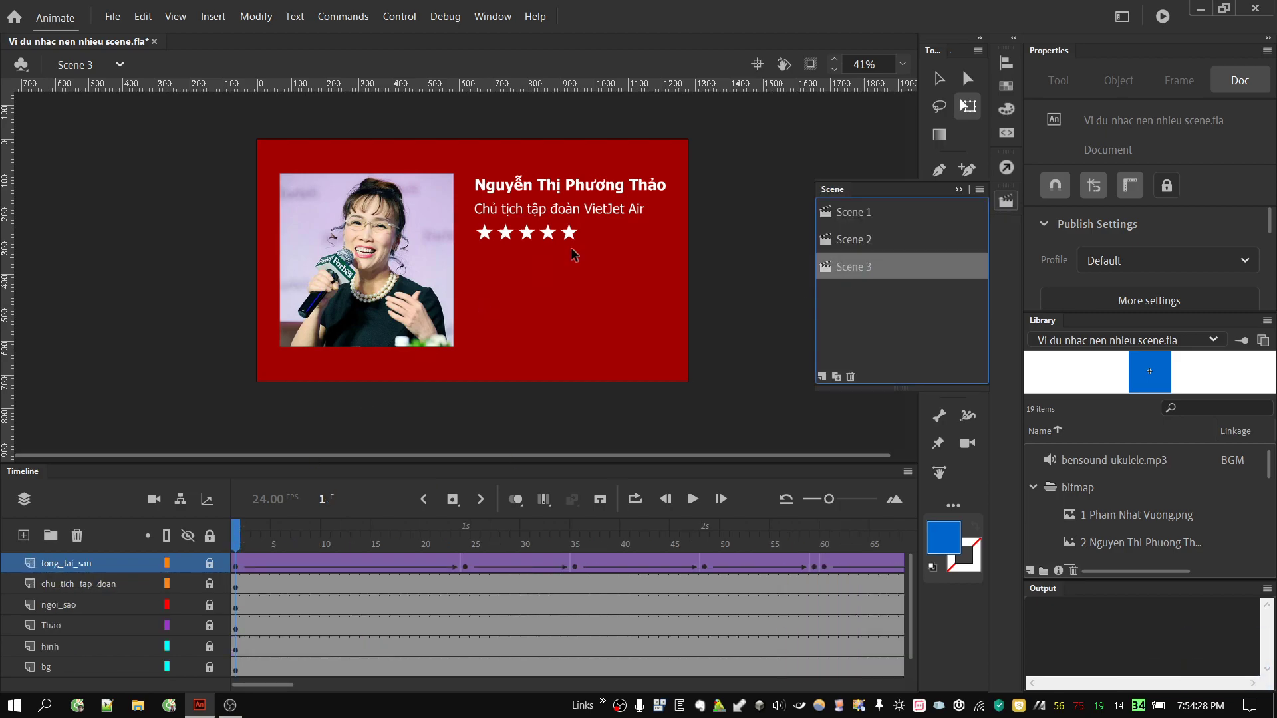
left_click(241, 537)
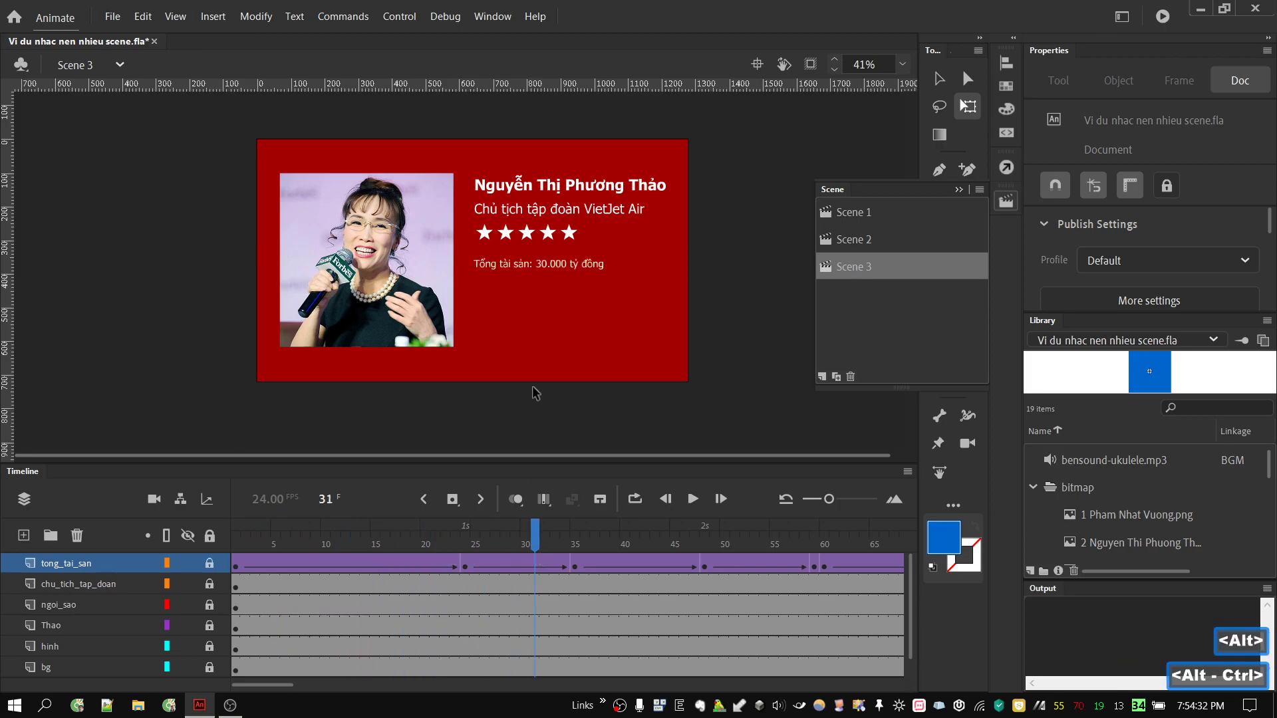
scroll("up", 3)
left_click(540, 536)
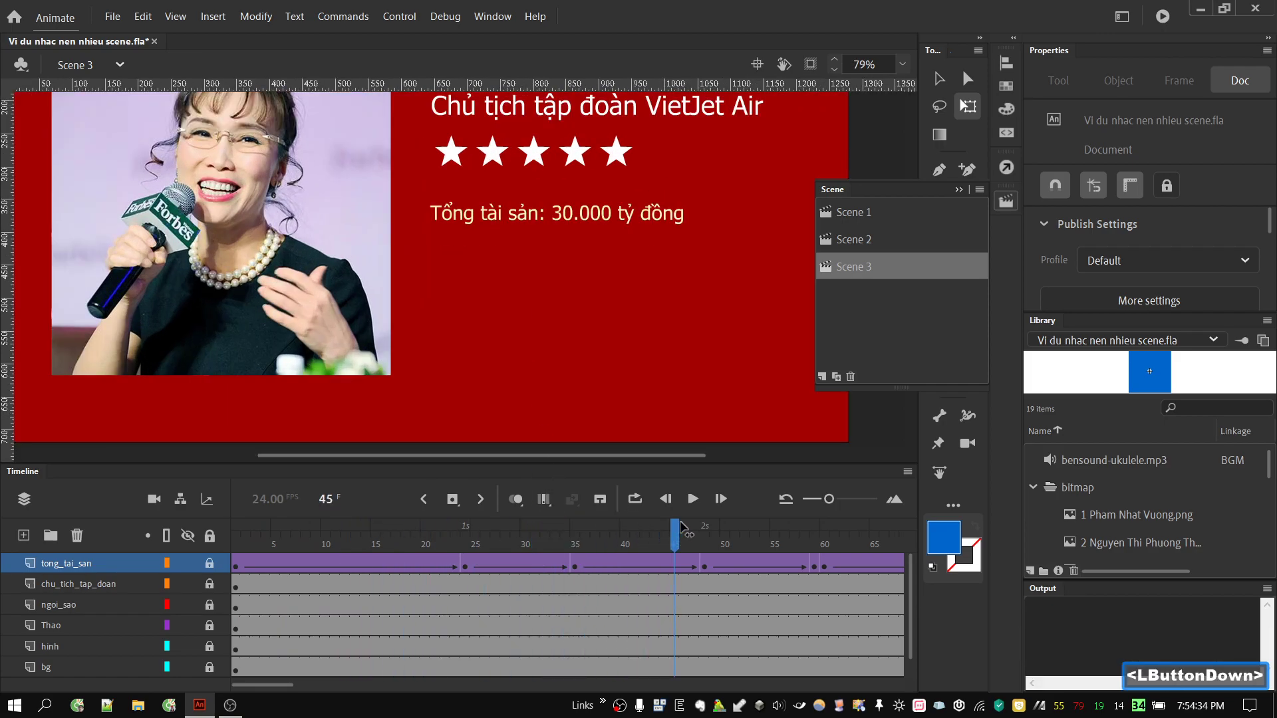
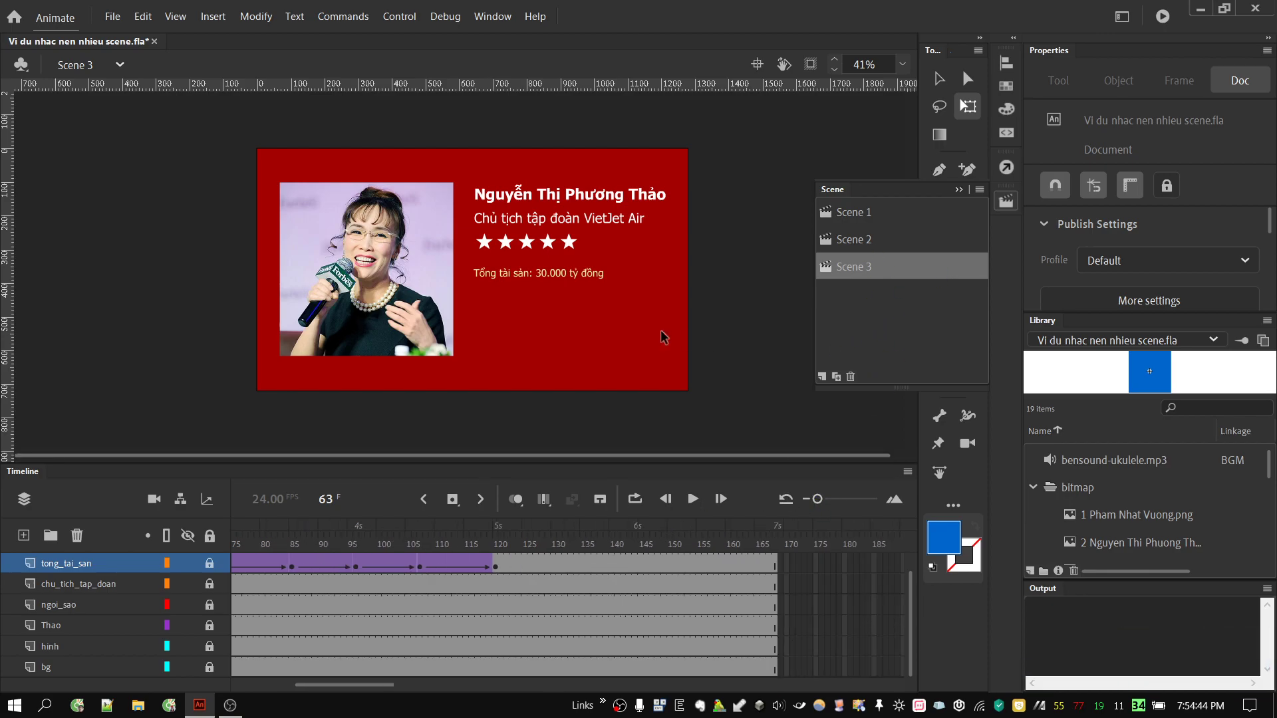
key("ctrl+Return")
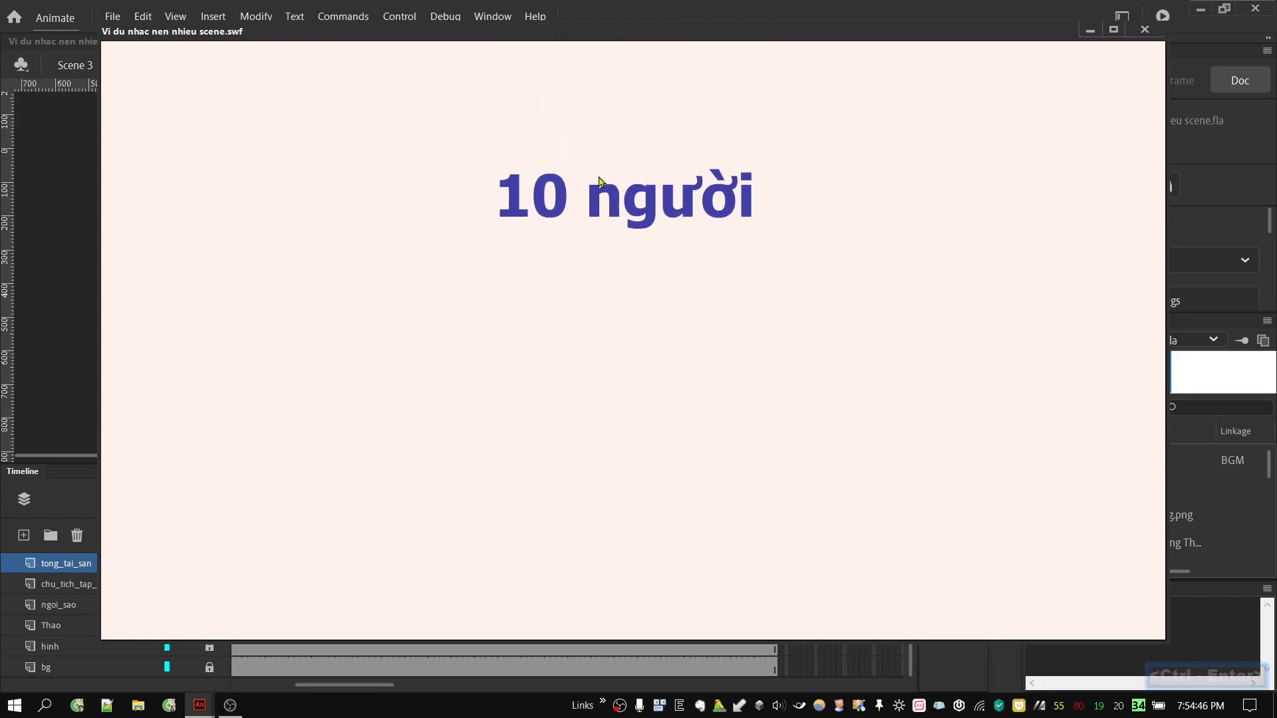
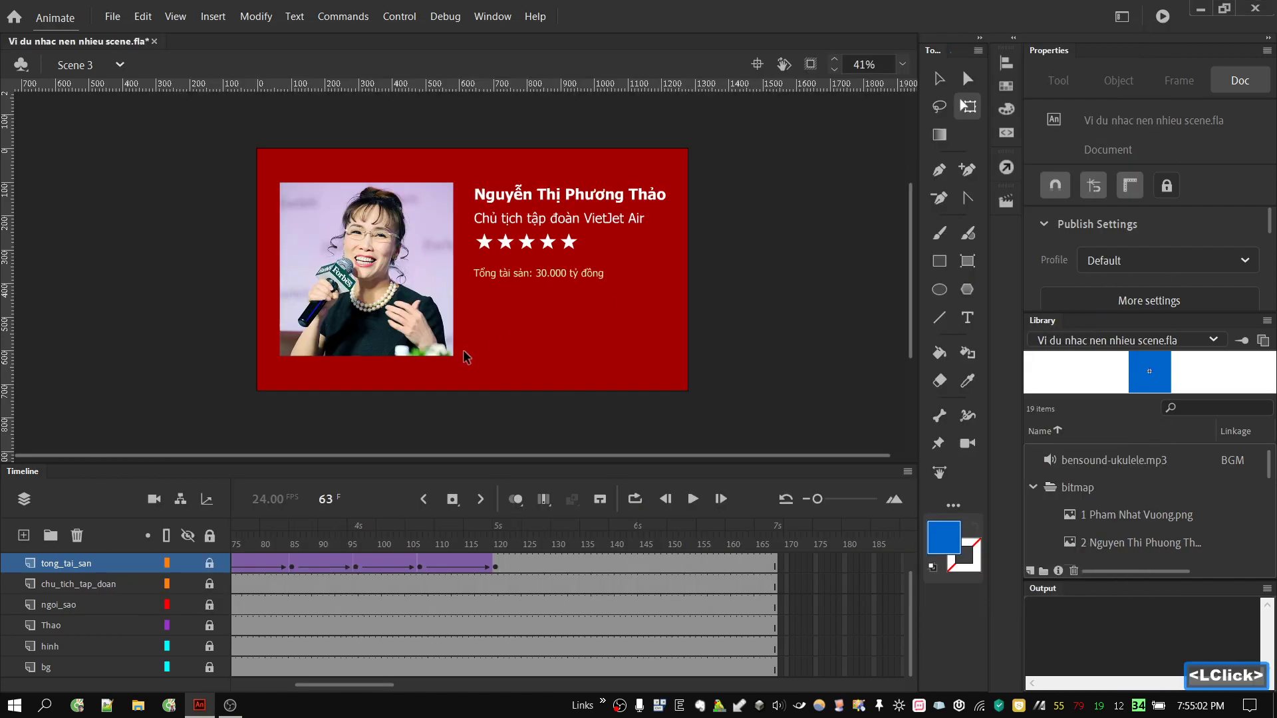
Play the published Vi du nhac nen nhieu scene.swf from Downloads in GOM Player, then return to Animate
left_click(148, 705)
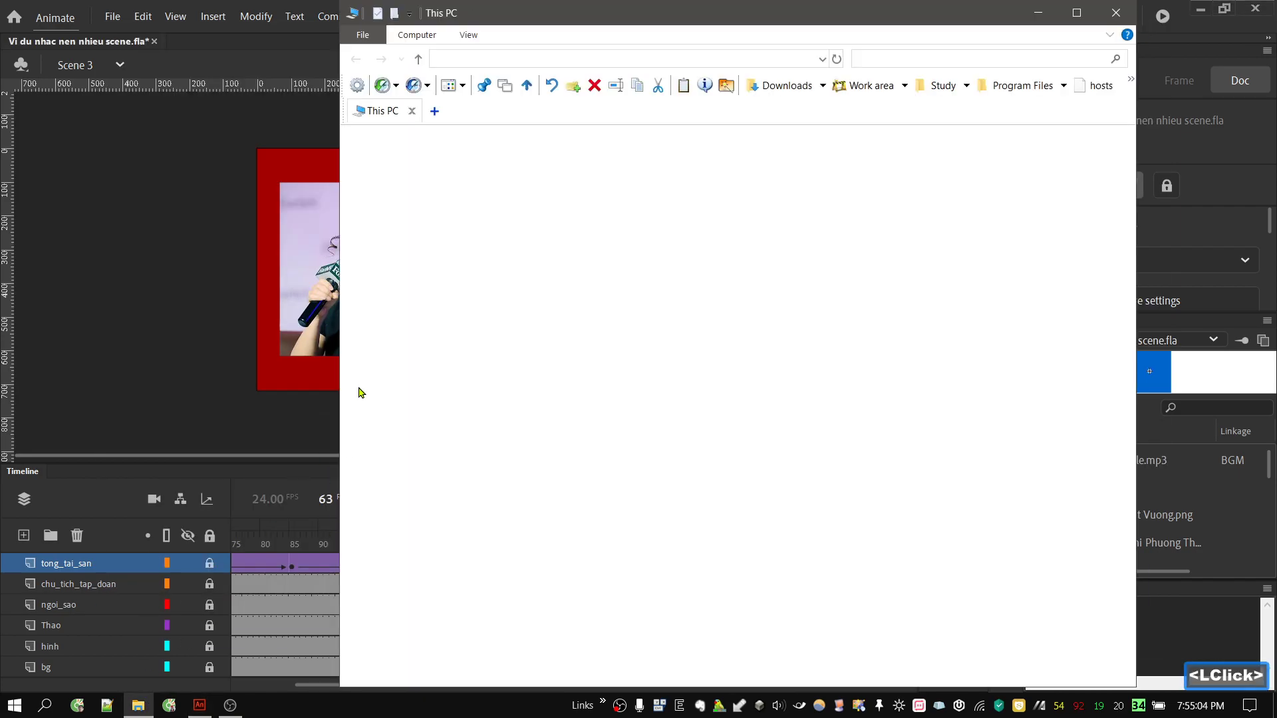
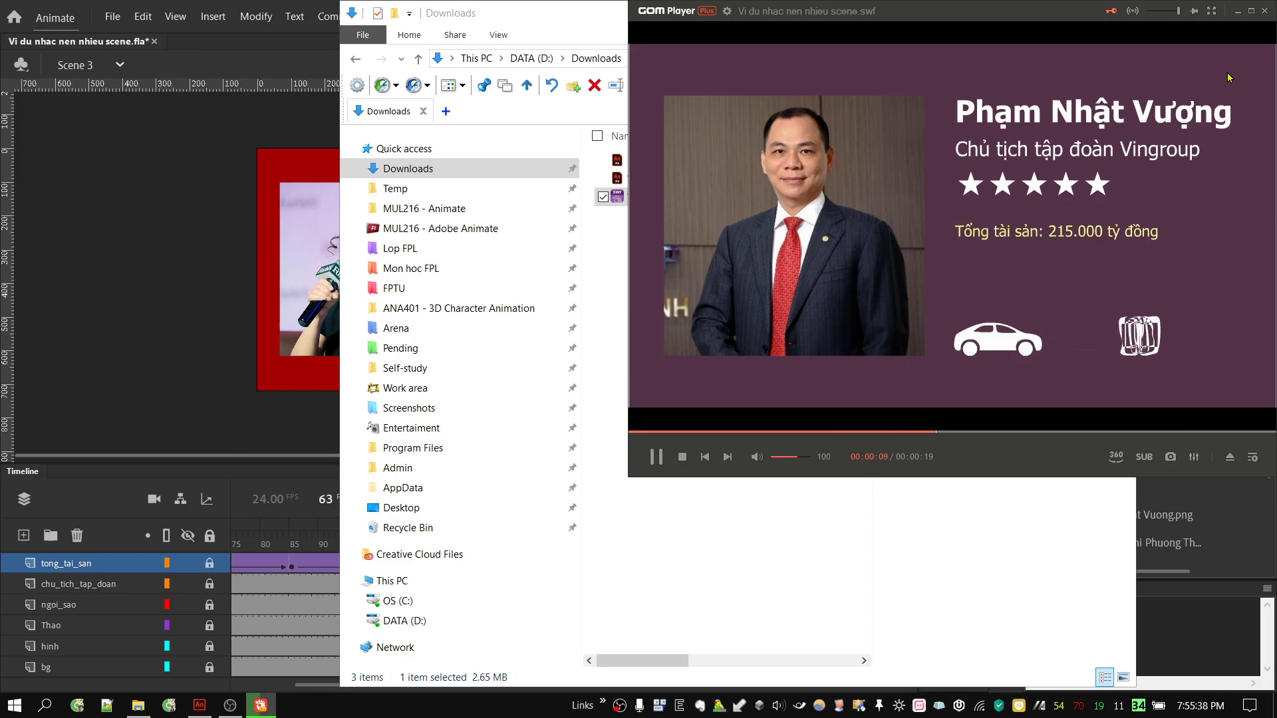
left_click(1272, 14)
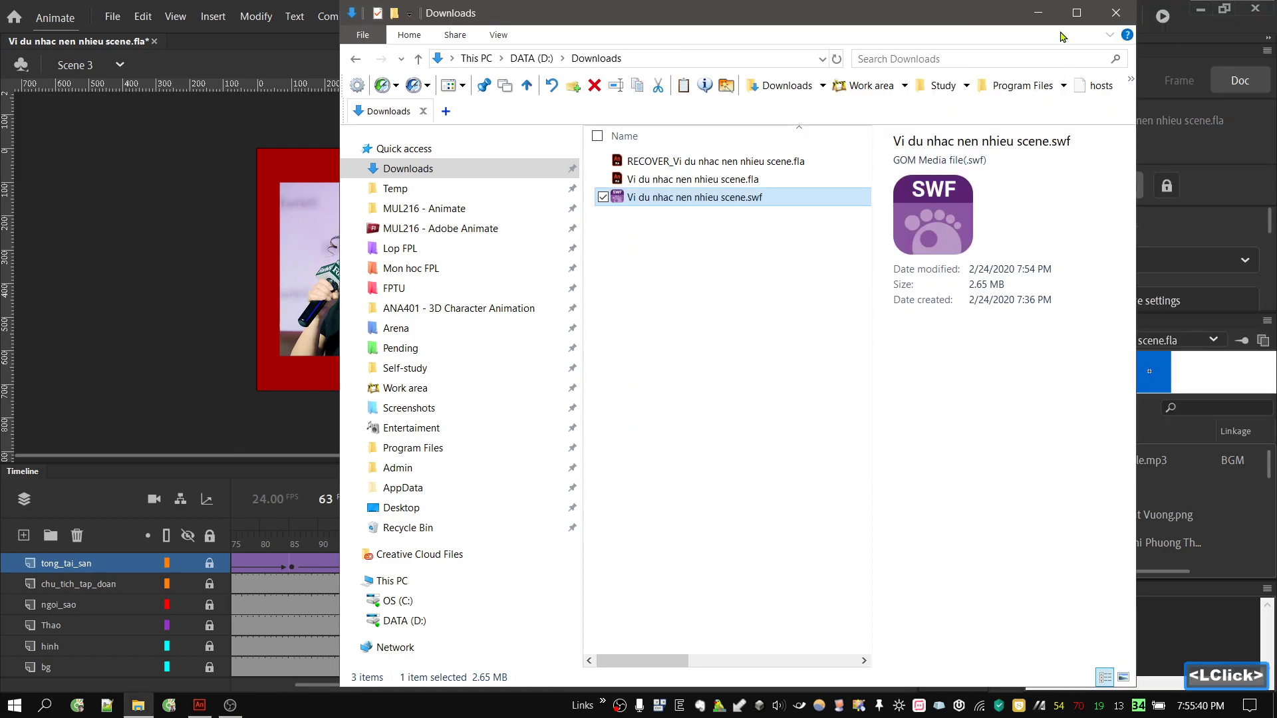
left_click(1051, 19)
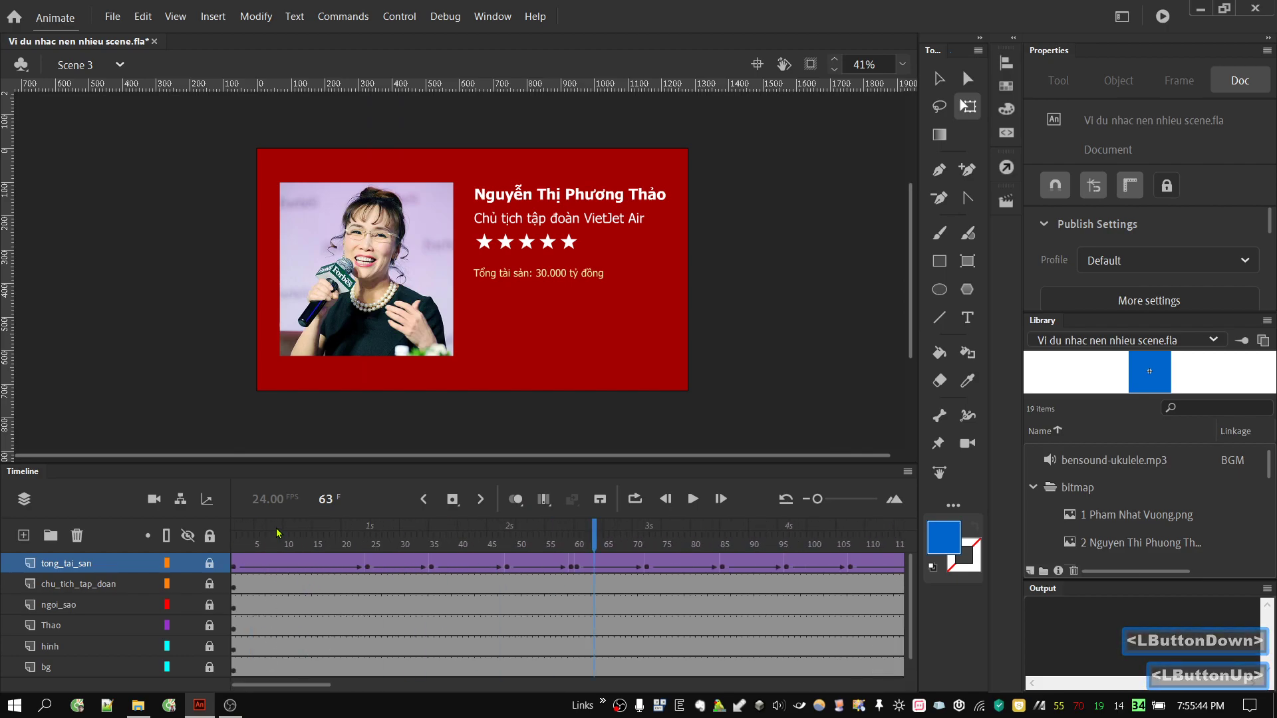
left_click(1015, 207)
left_click(851, 215)
left_click(1017, 204)
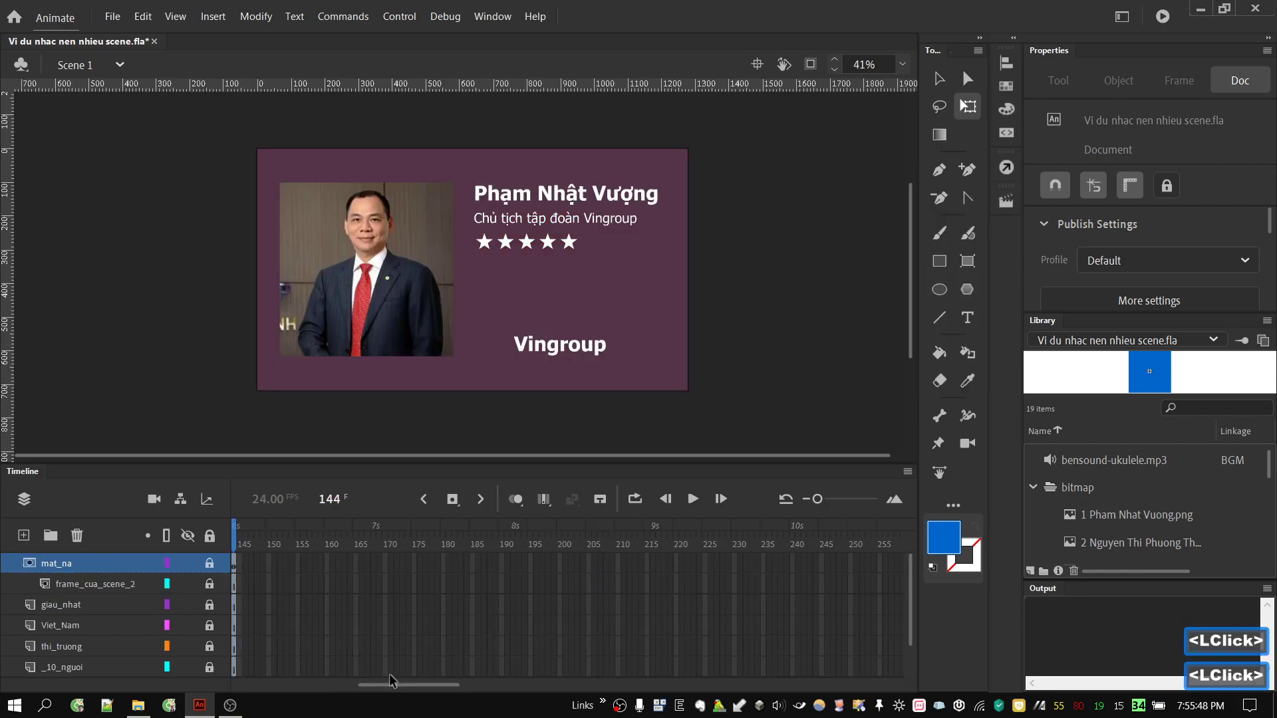
left_click(396, 690)
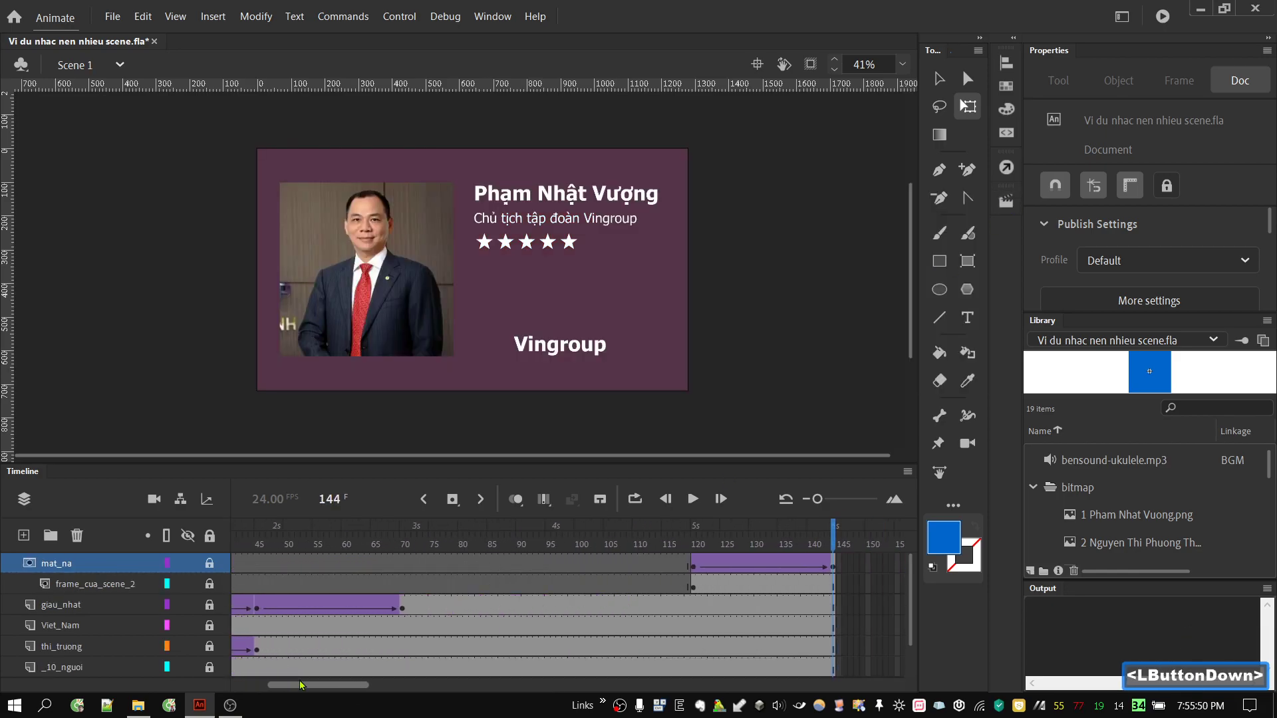
double_click(1015, 207)
left_click(934, 218)
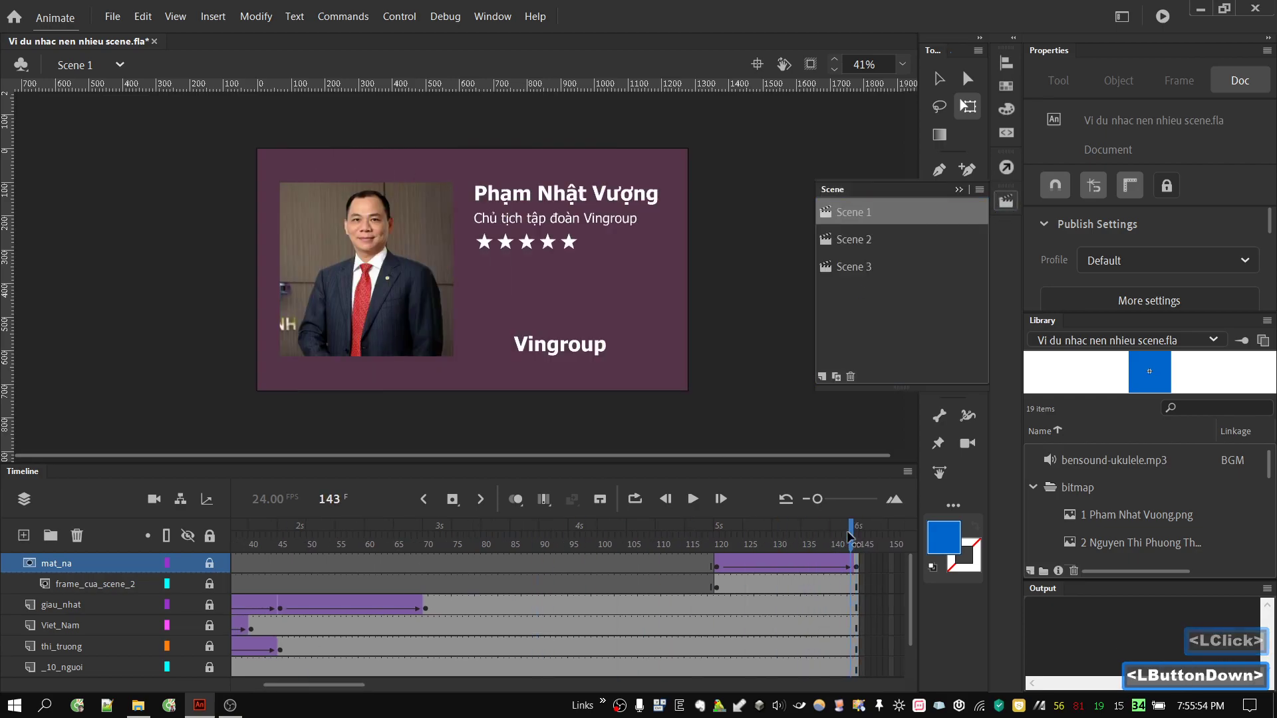
double_click(883, 242)
left_click(456, 690)
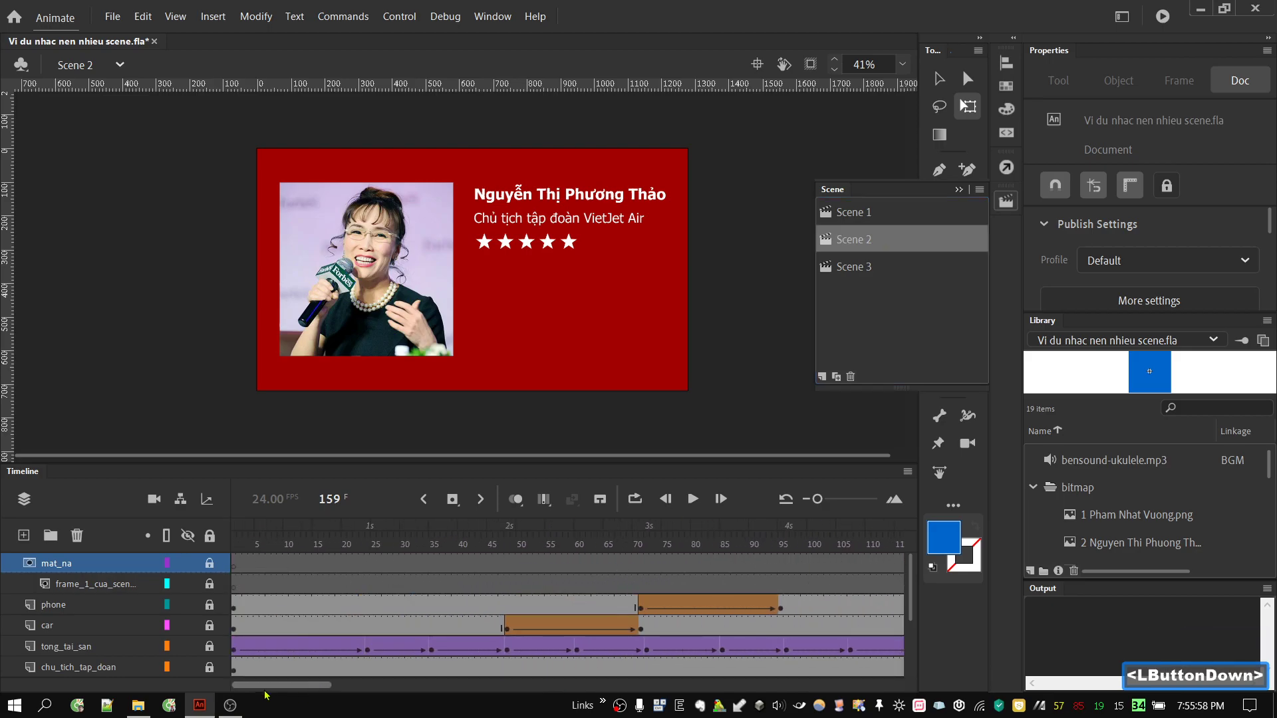
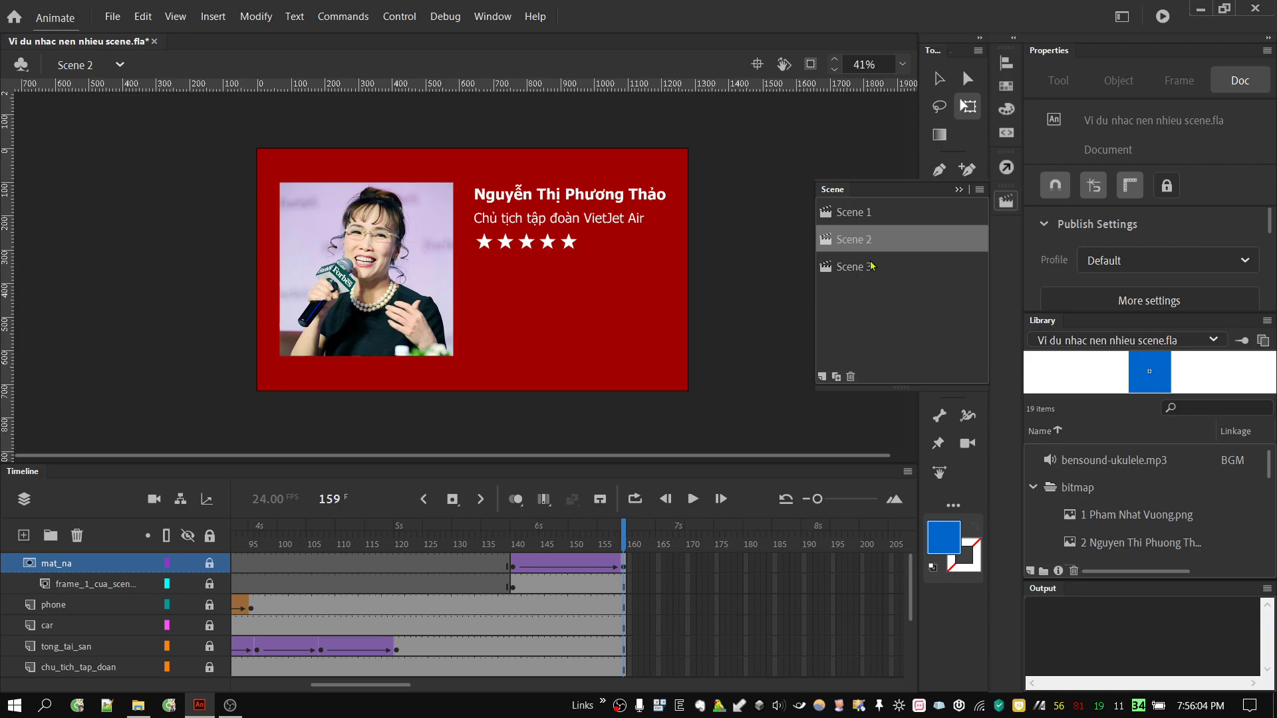
left_click(876, 265)
left_click(296, 694)
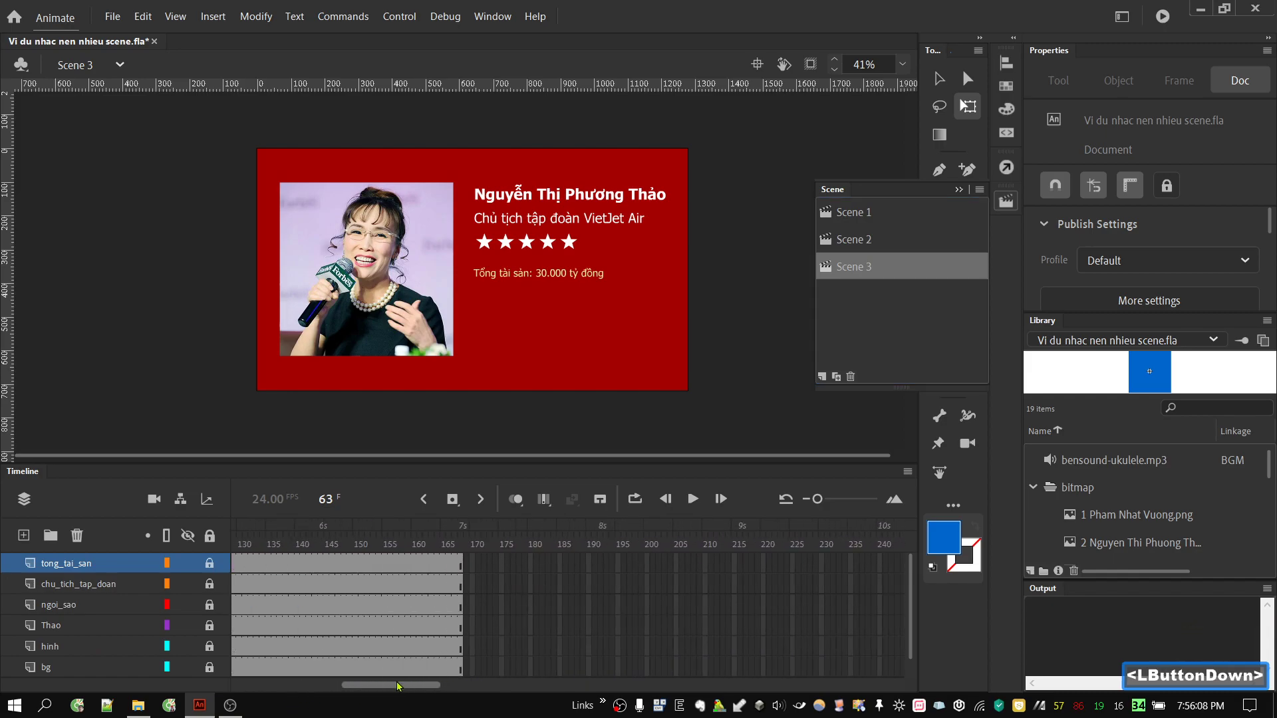
left_click(1010, 204)
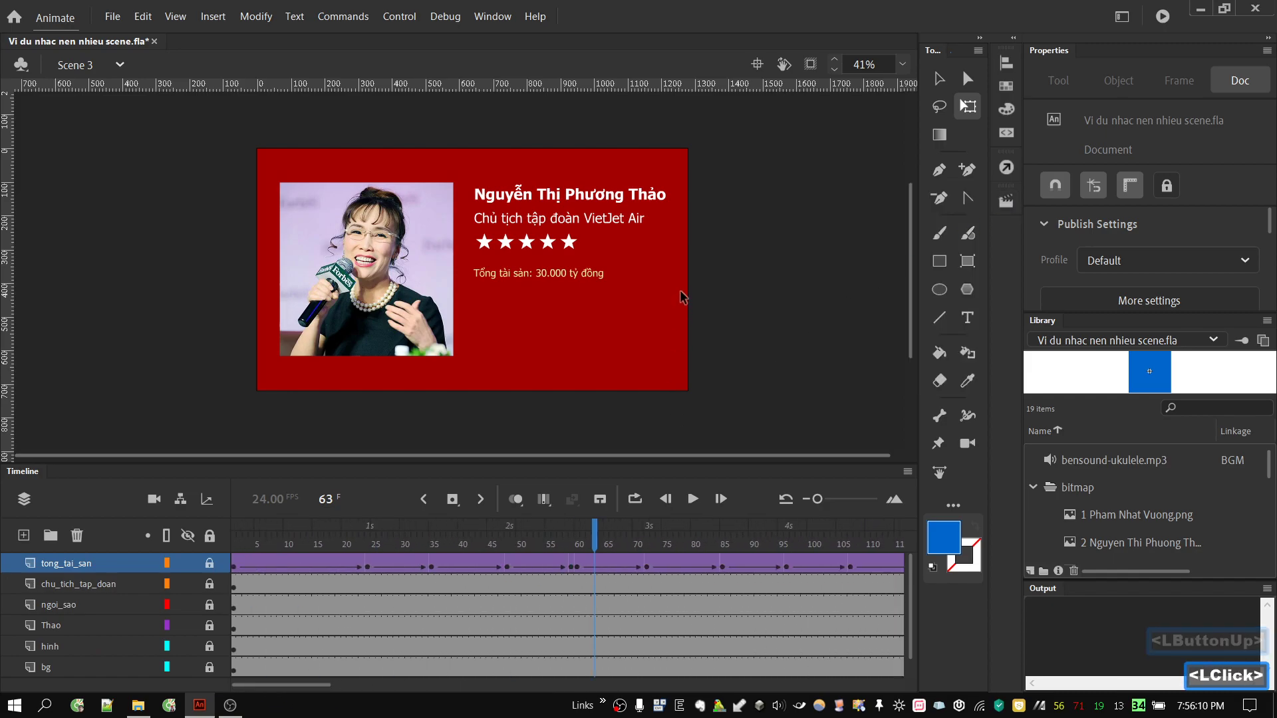
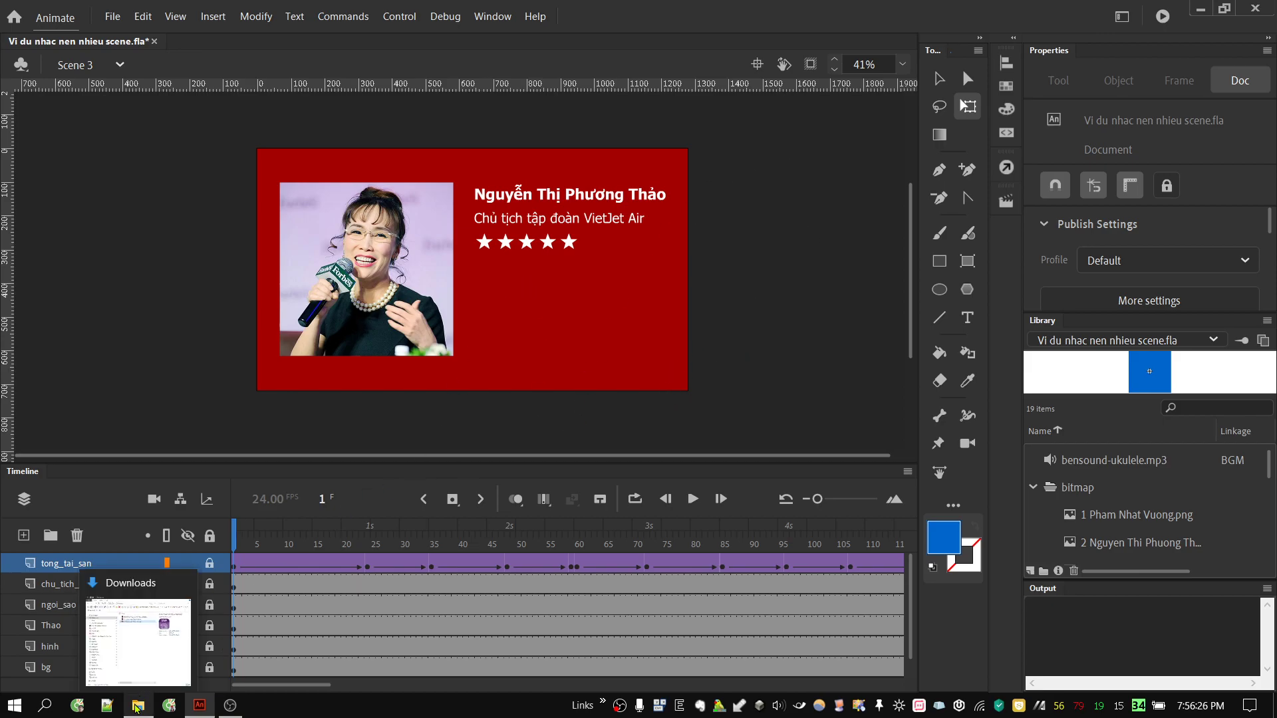
left_click(139, 709)
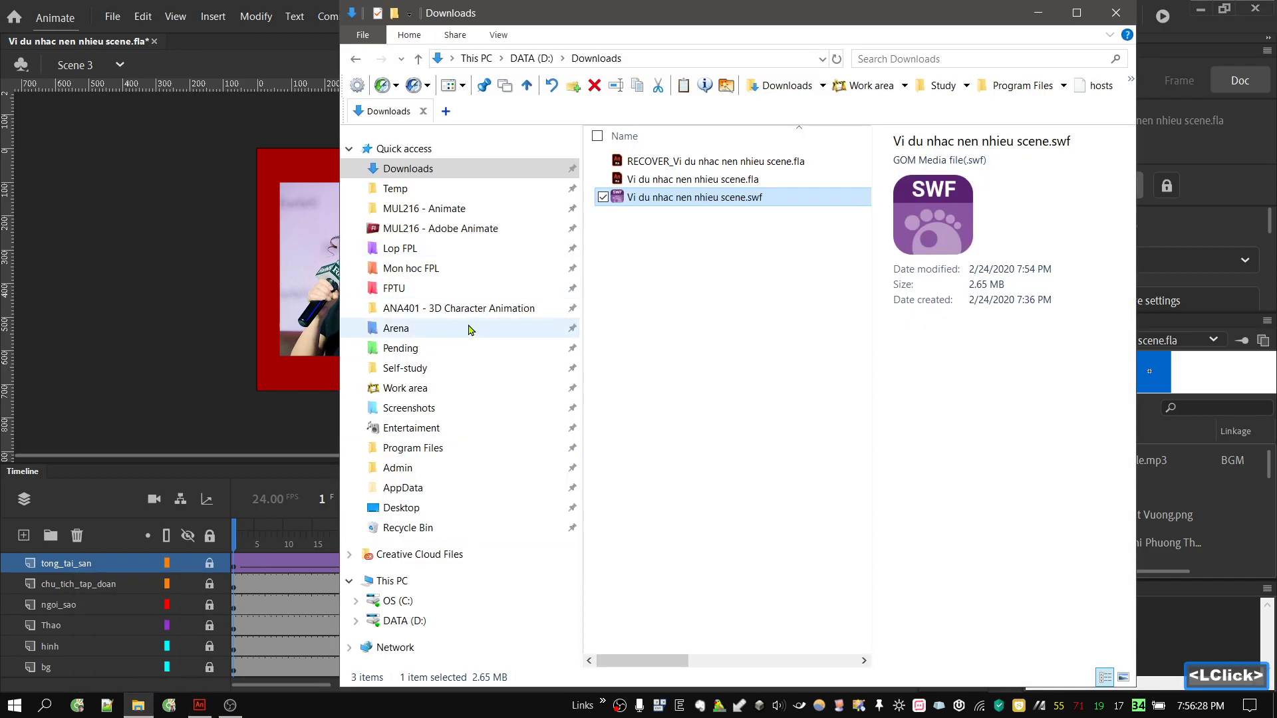
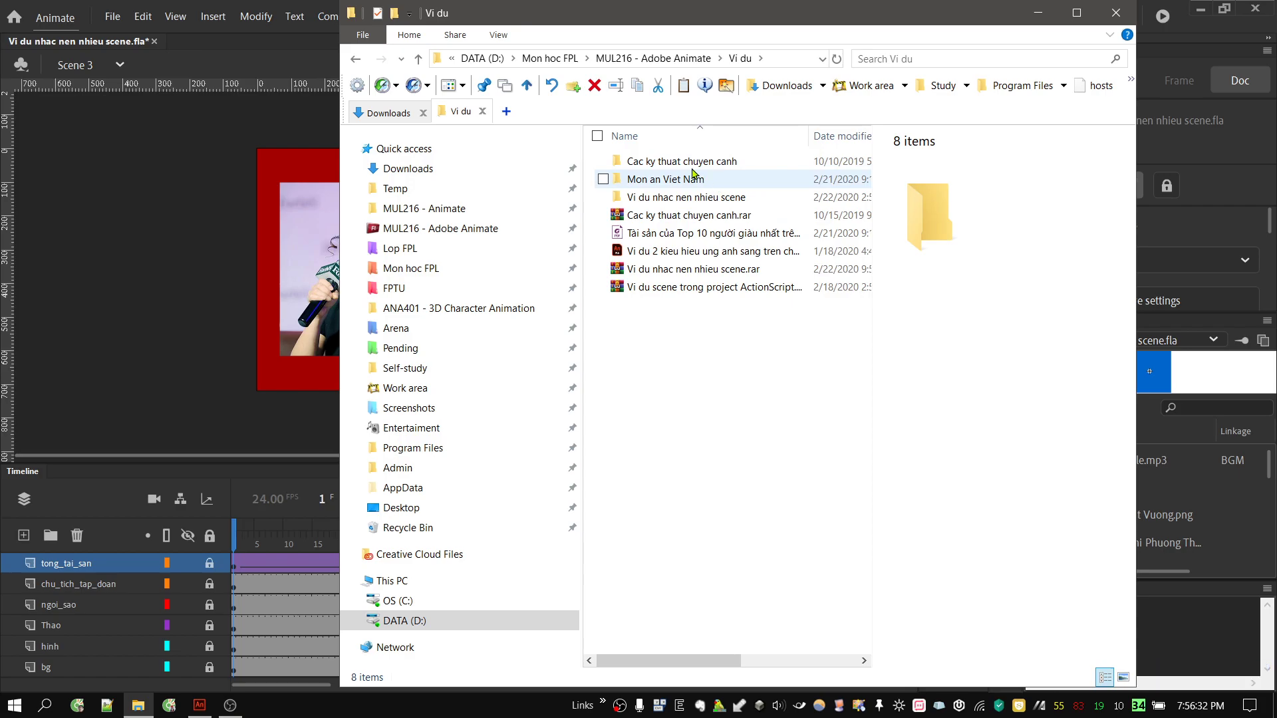
left_click(705, 169)
left_click(705, 168)
double_click(705, 169)
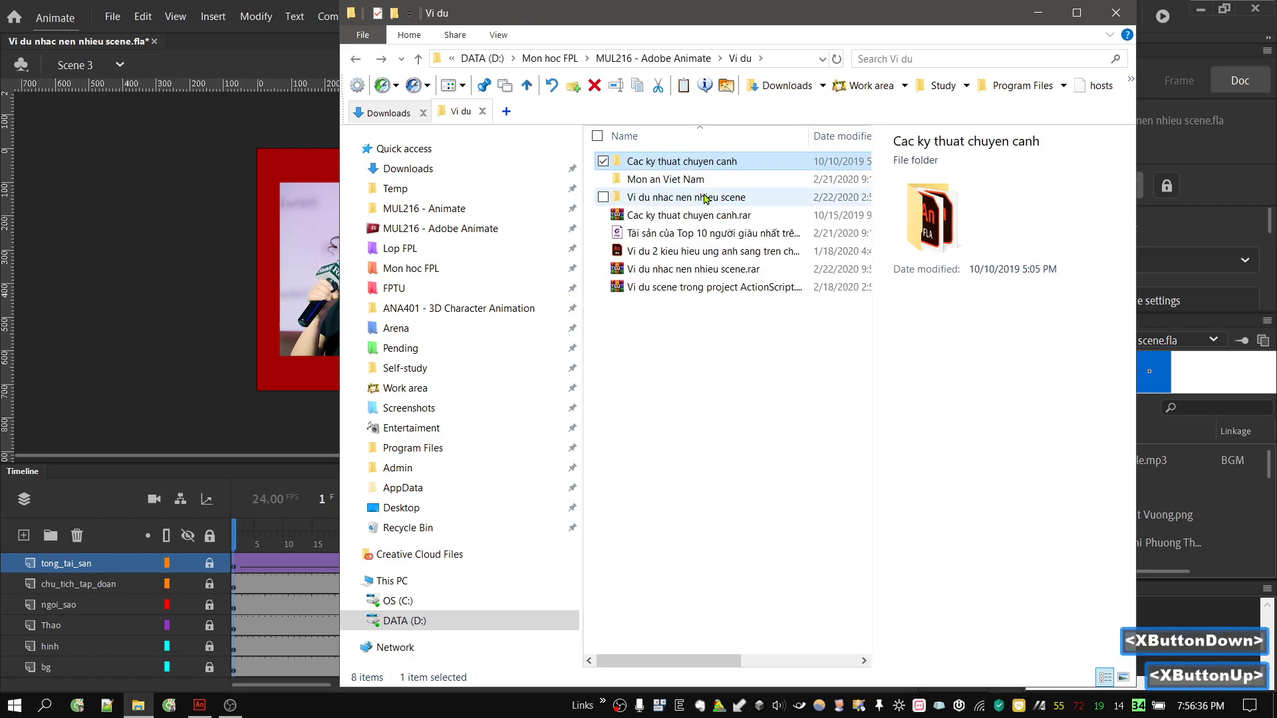
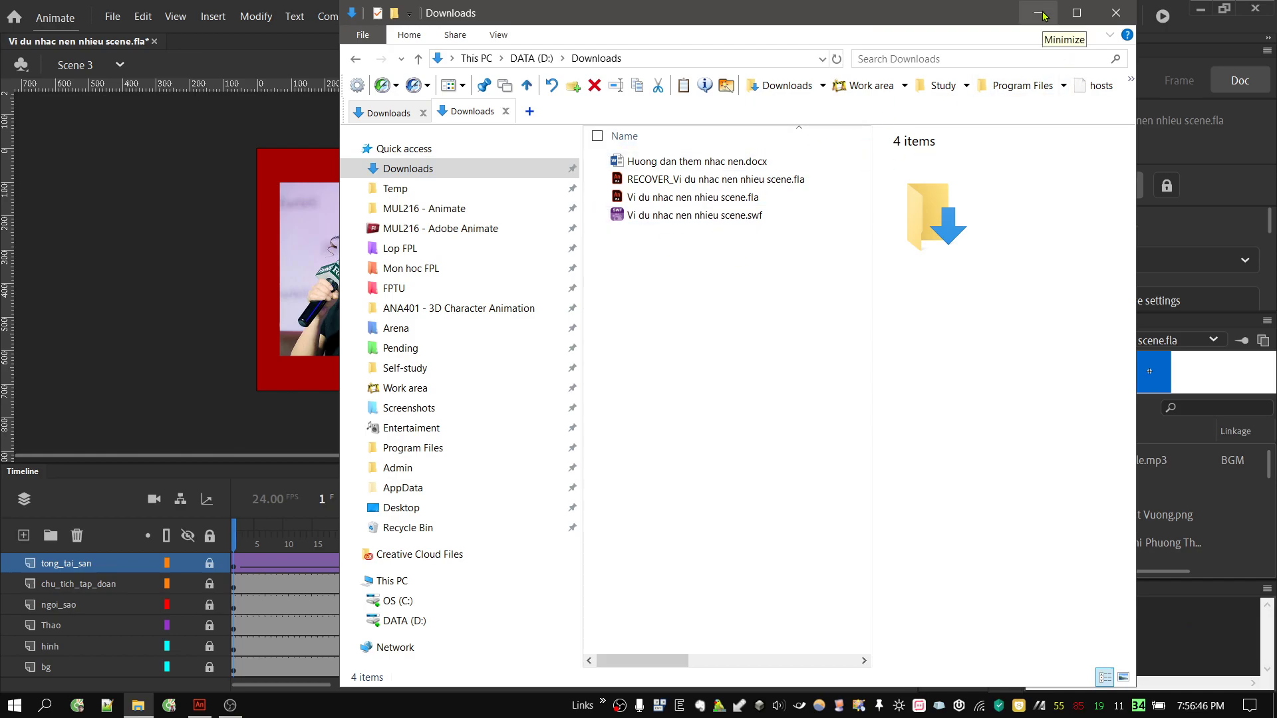
left_click(1048, 16)
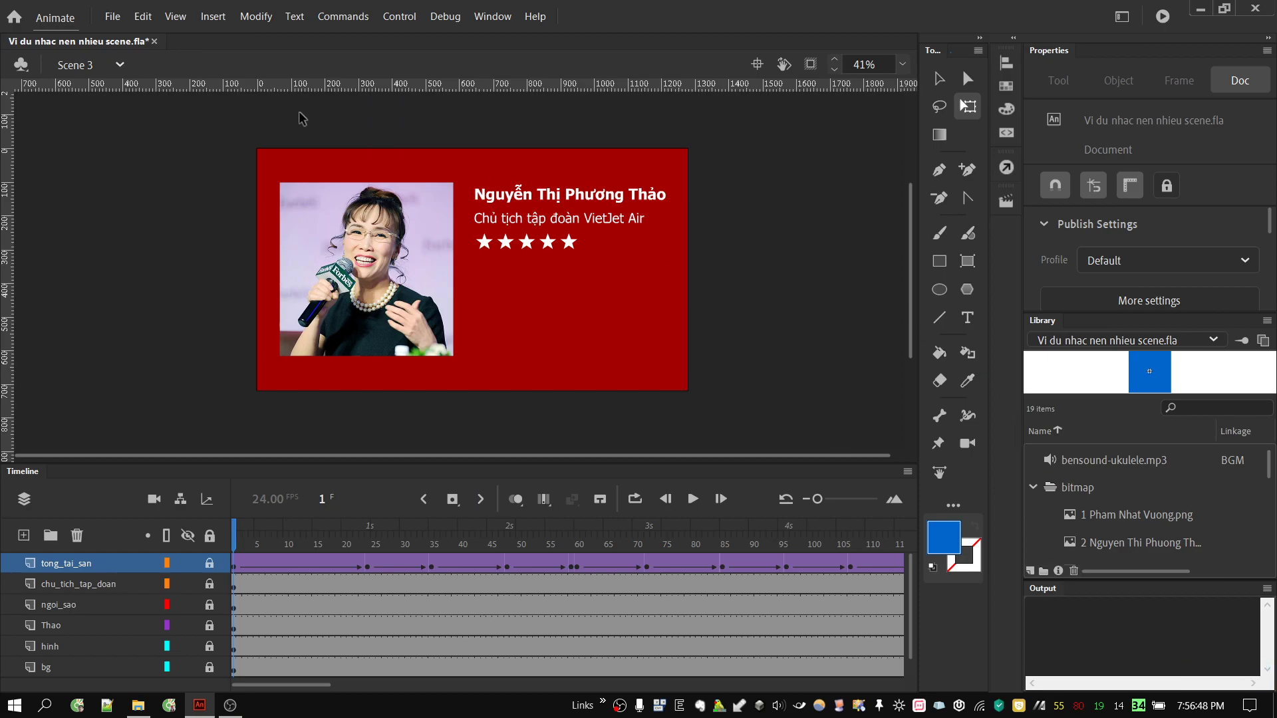
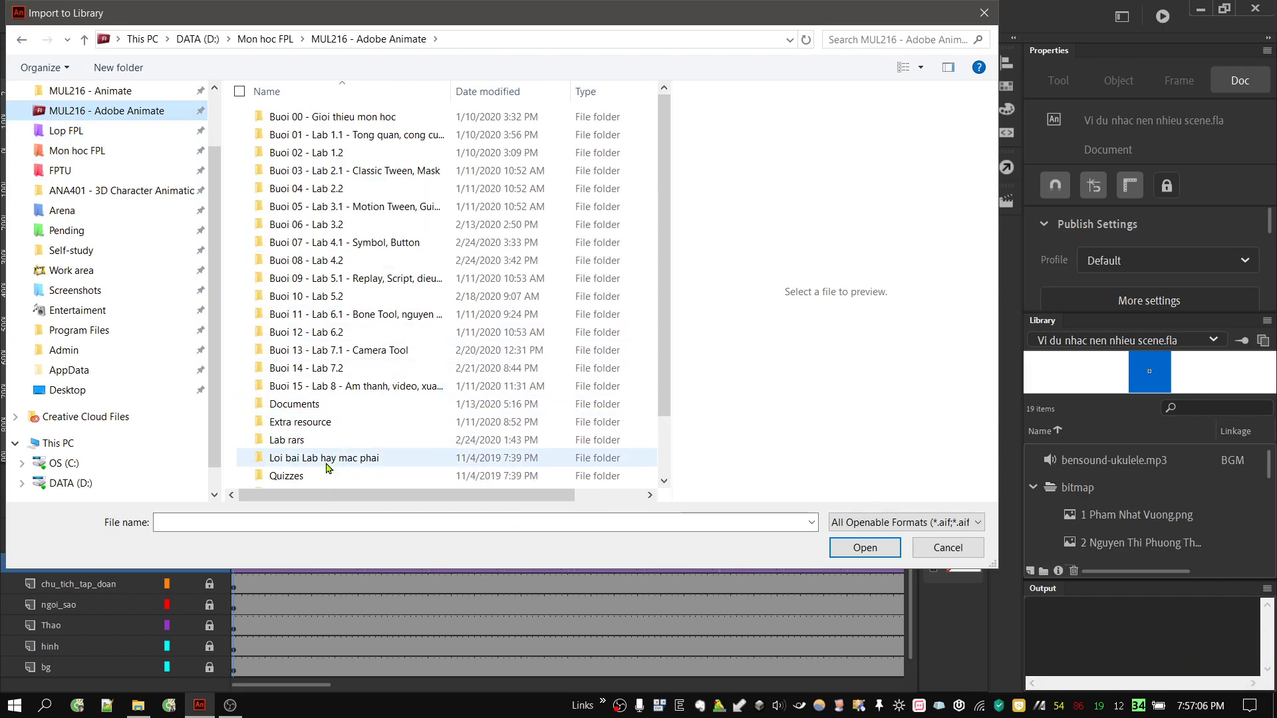
Browse to Vi du > Vi du nhac nen nhieu scene and select bensound-ukulele.mp3
scroll("down", 3)
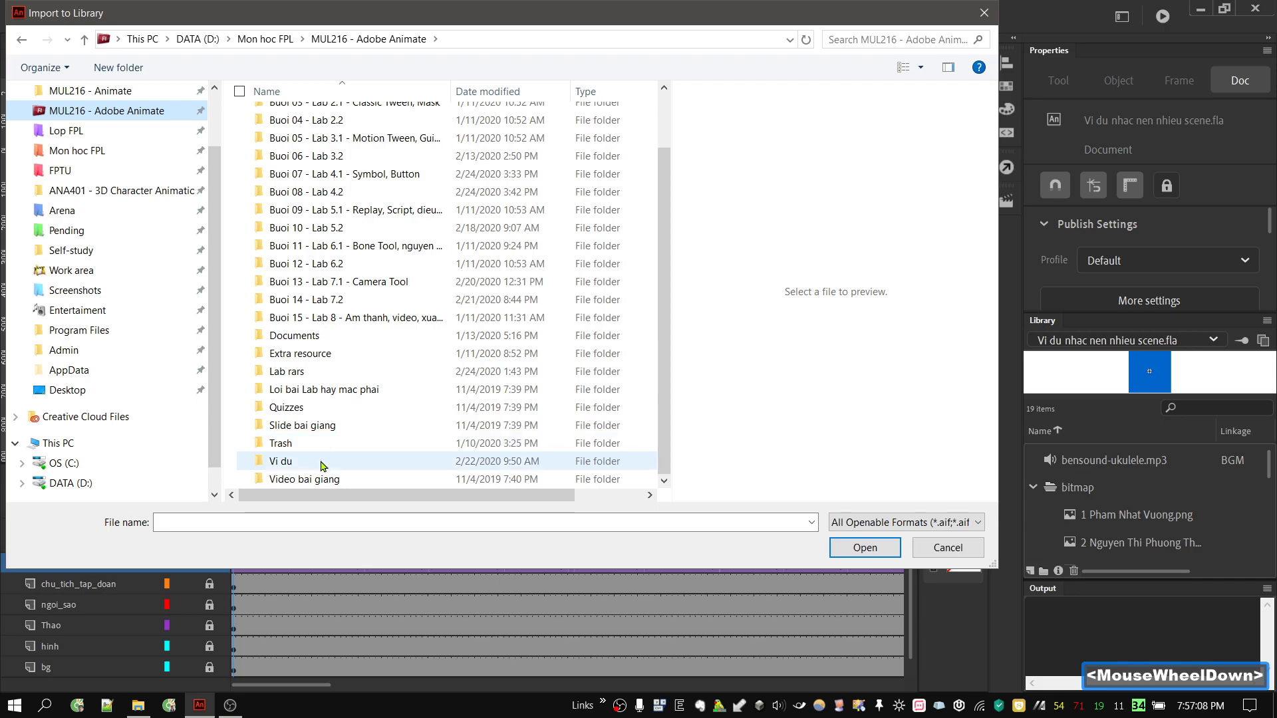
left_click(324, 467)
left_click(324, 467)
double_click(324, 467)
double_click(344, 155)
double_click(344, 155)
double_click(344, 155)
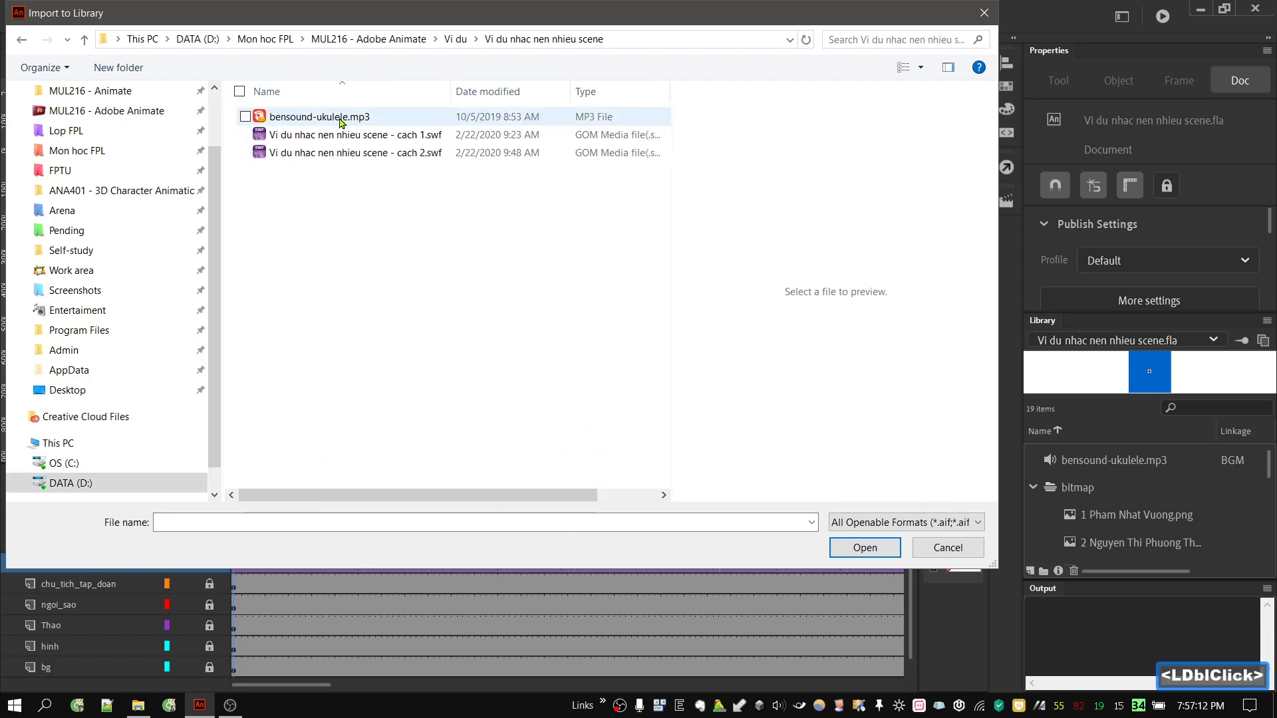
left_click(338, 121)
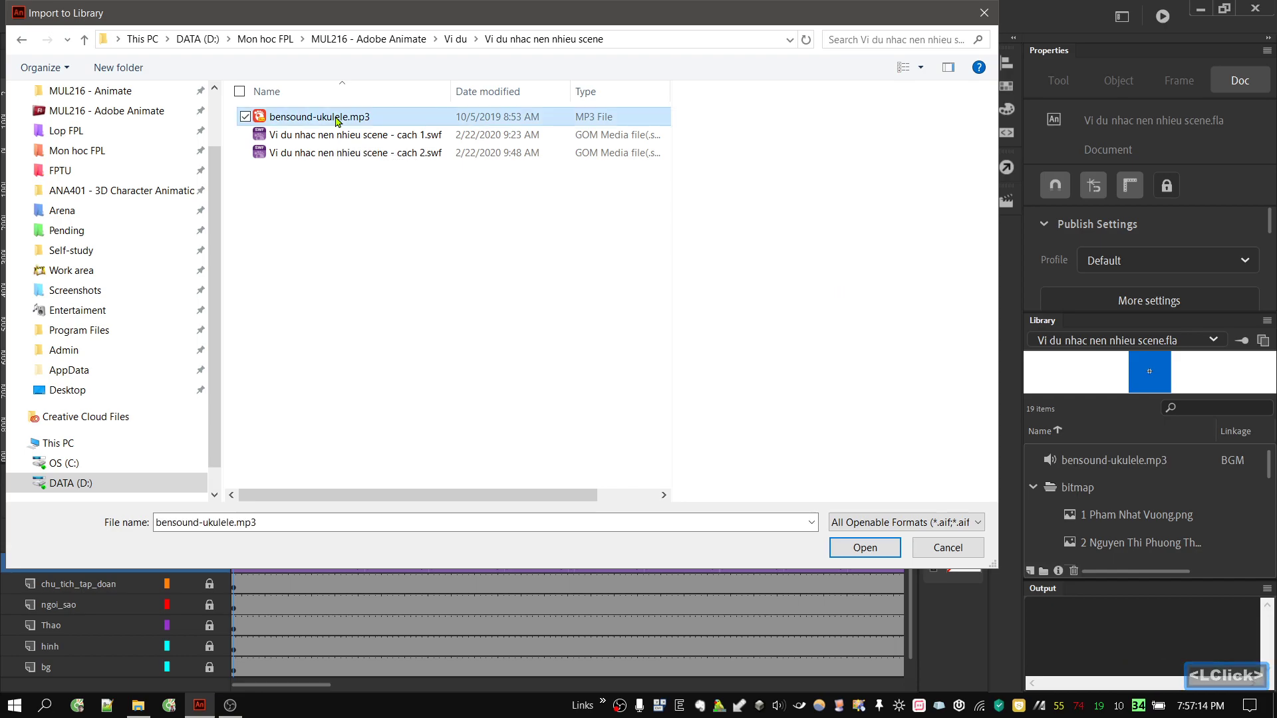
Play bensound-ukulele.mp3 in GOM Player, skip ahead, then cancel the import
right_click(338, 121)
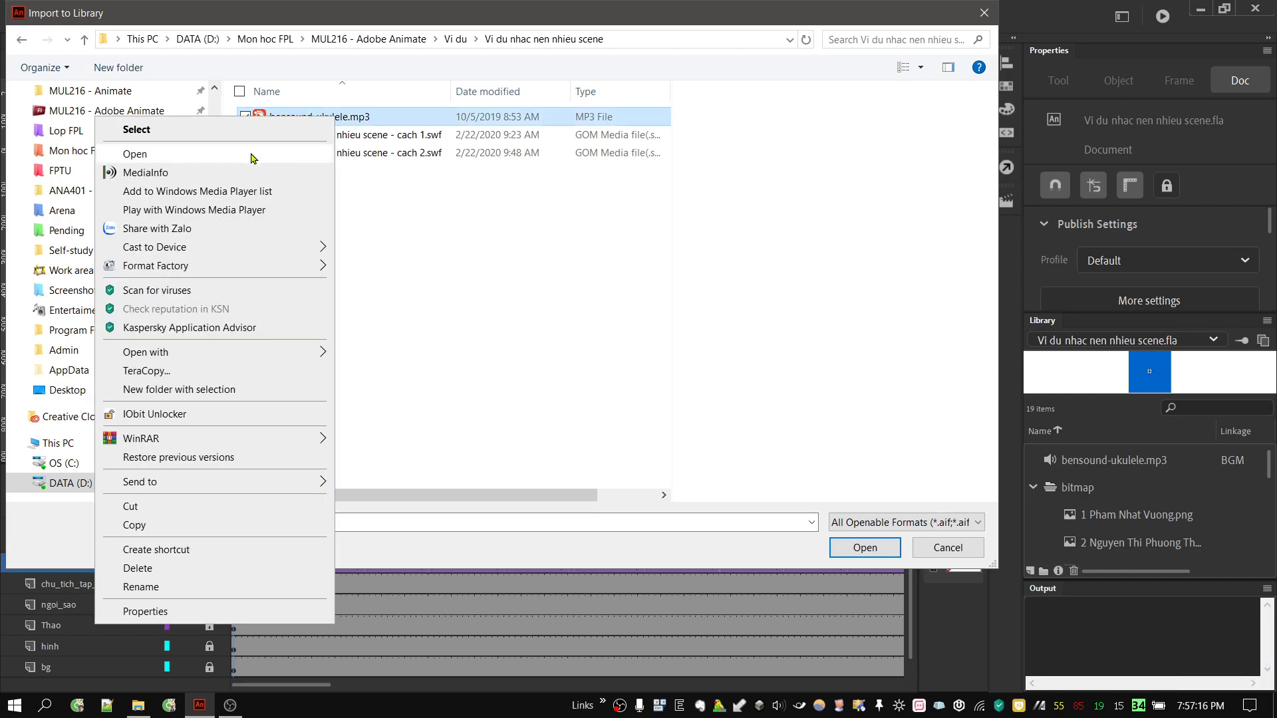
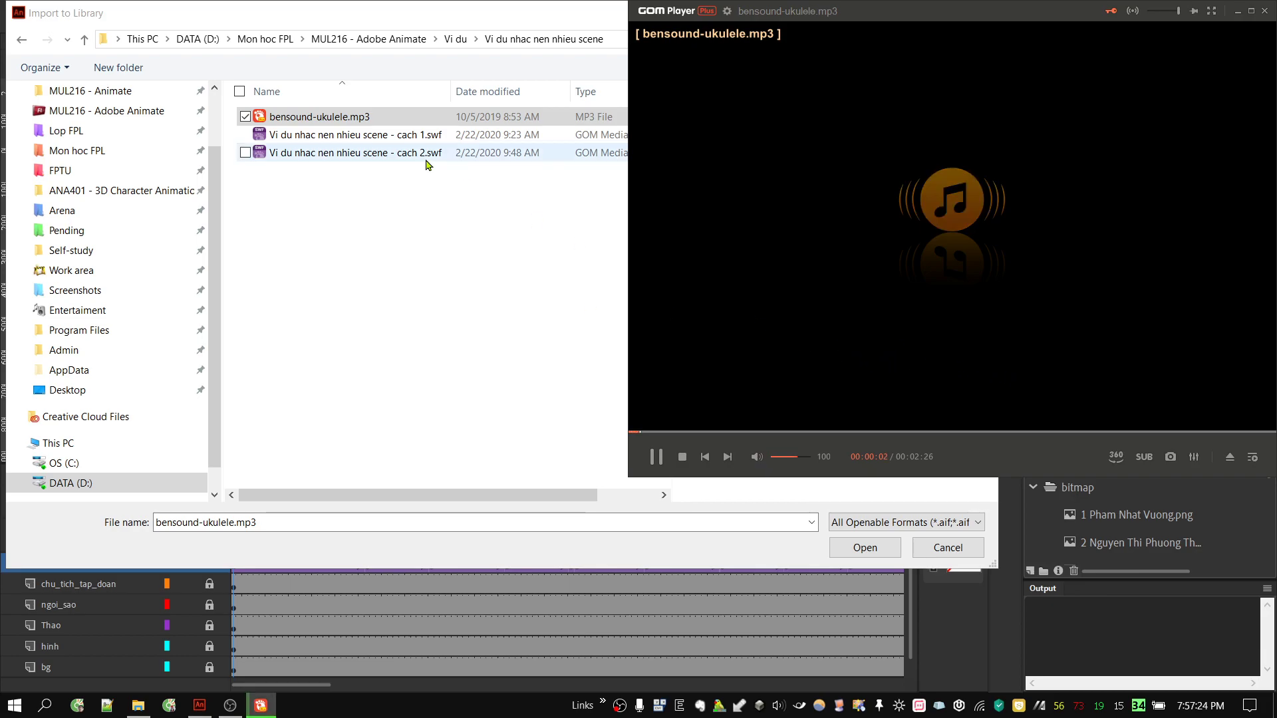
left_click(846, 442)
left_click(1045, 441)
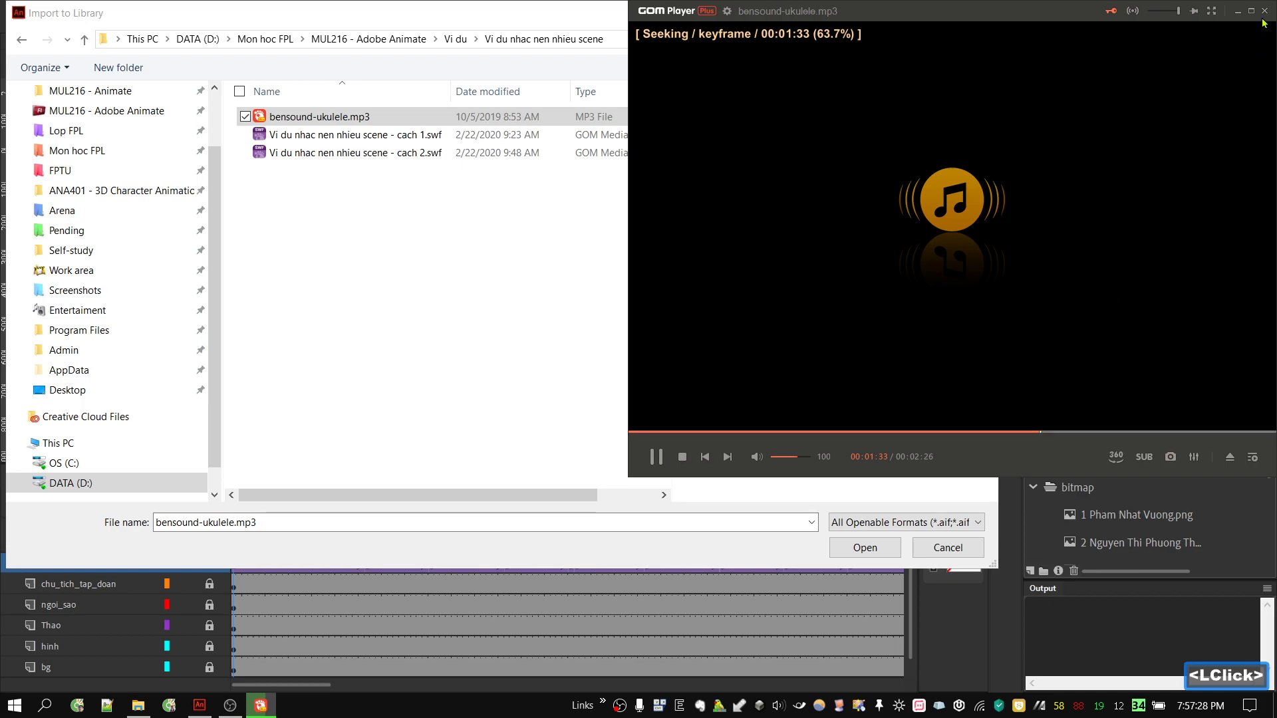
left_click(1272, 17)
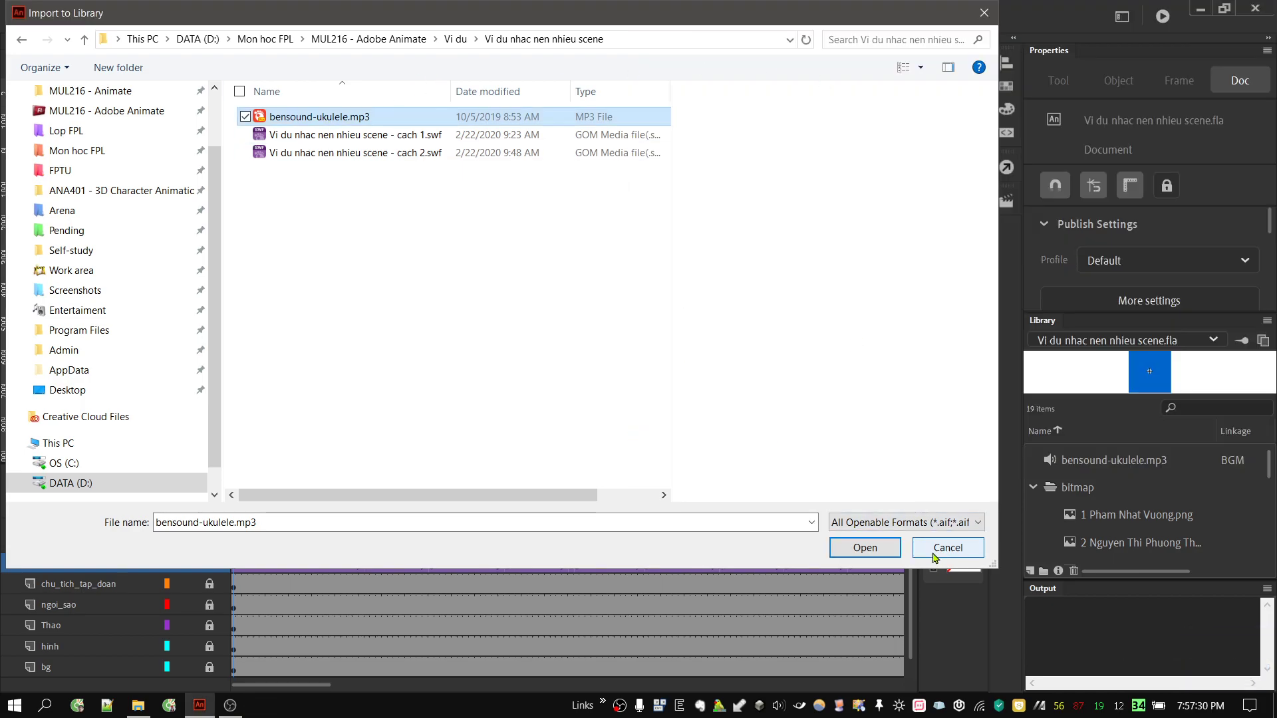
left_click(936, 559)
left_click(1130, 465)
left_click(112, 13)
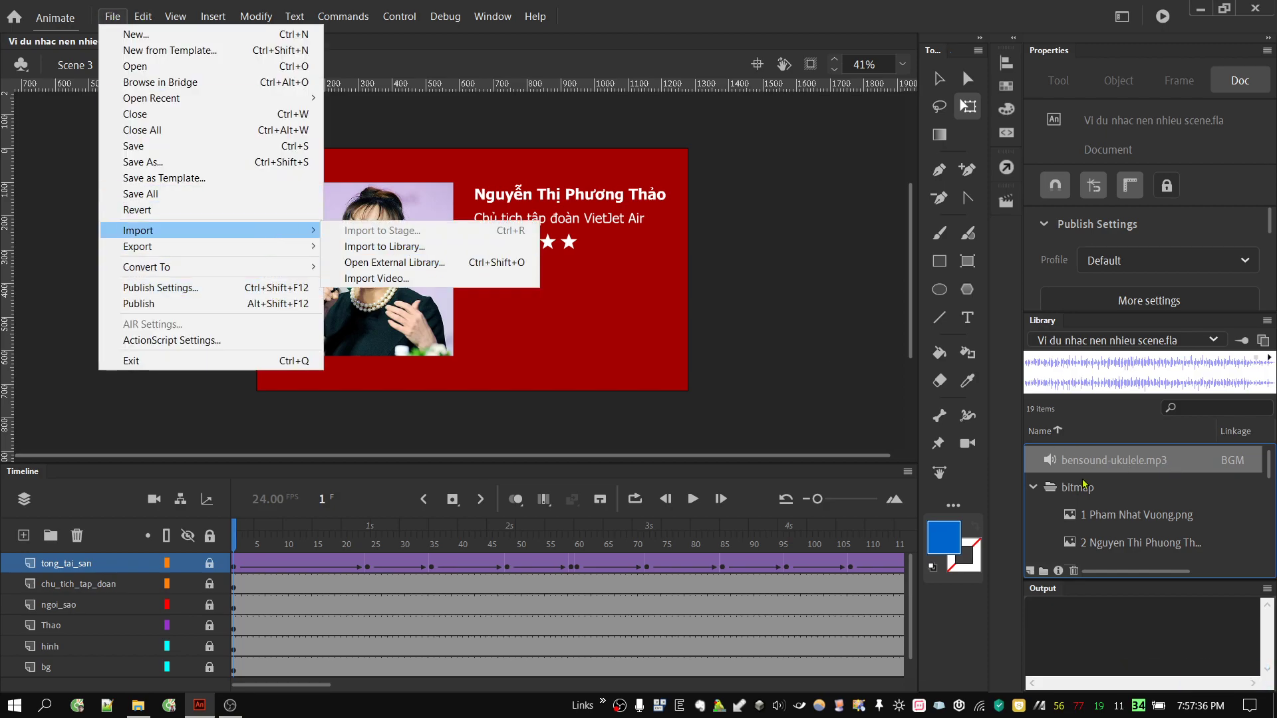
left_click(1157, 524)
left_click(1163, 462)
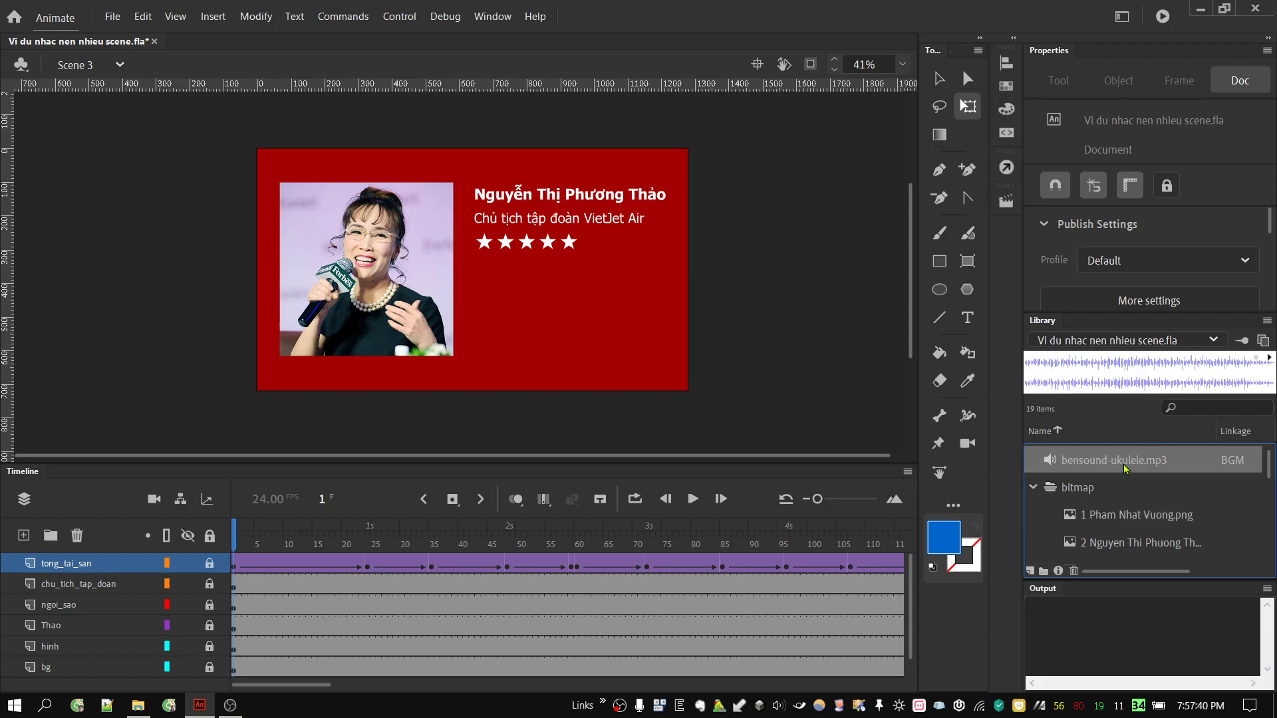
Open the ukulele sound's properties from the library and test its playback
right_click(1129, 468)
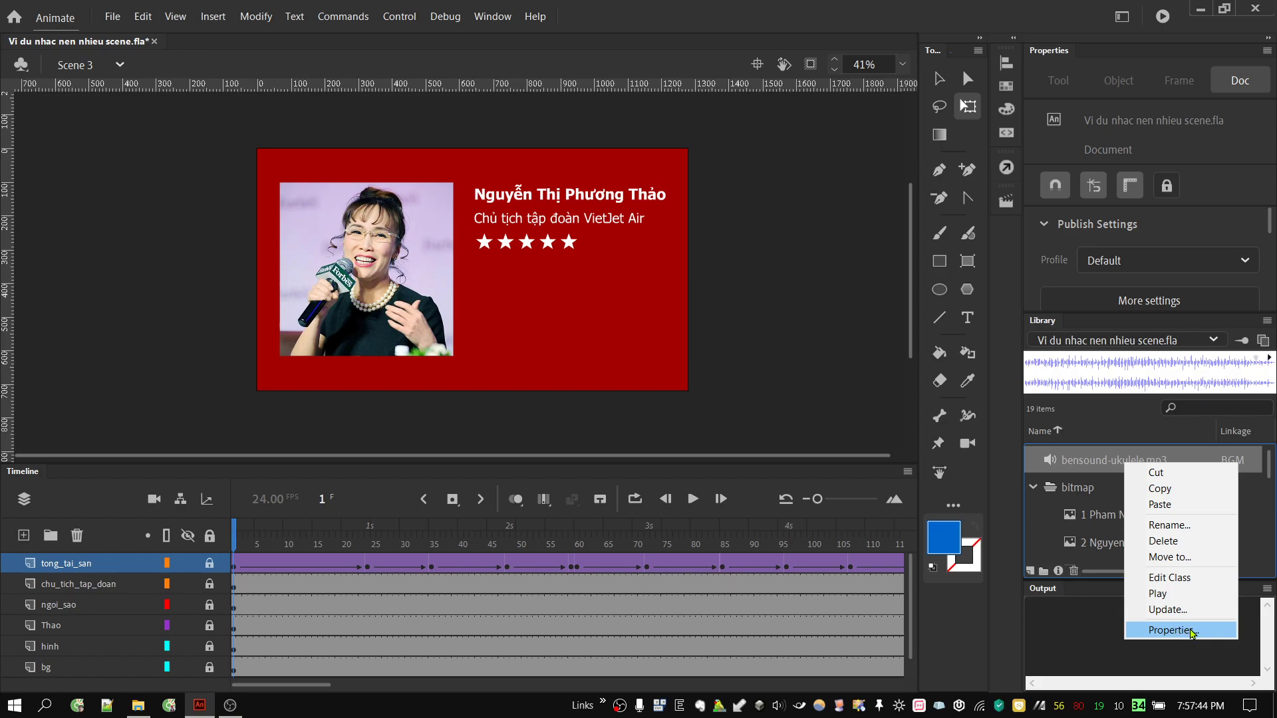
left_click(1194, 634)
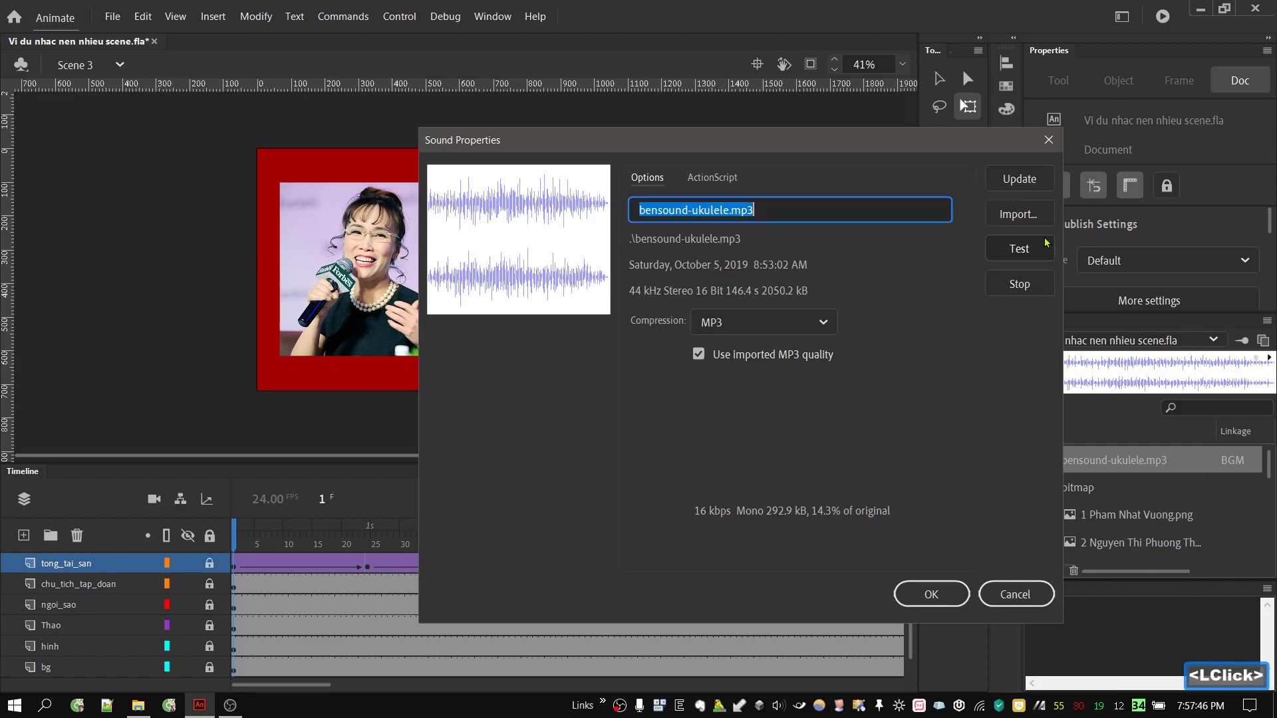
left_click(1036, 253)
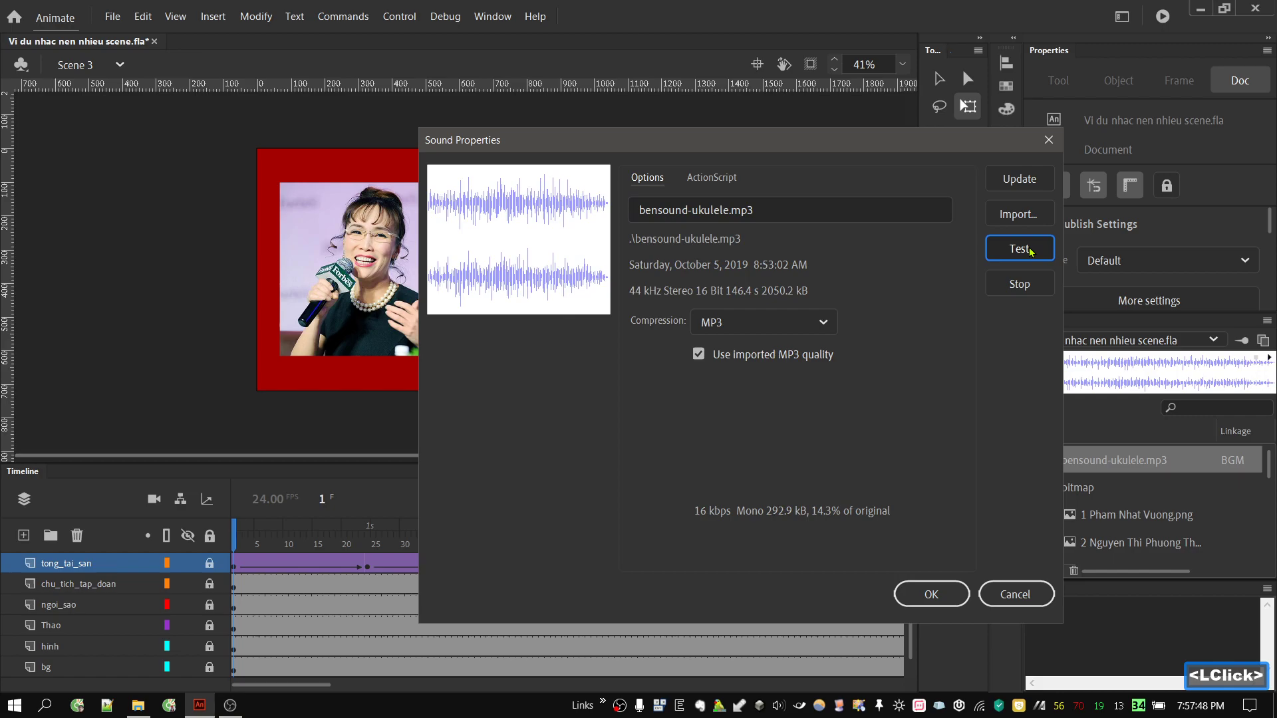
left_click(1020, 289)
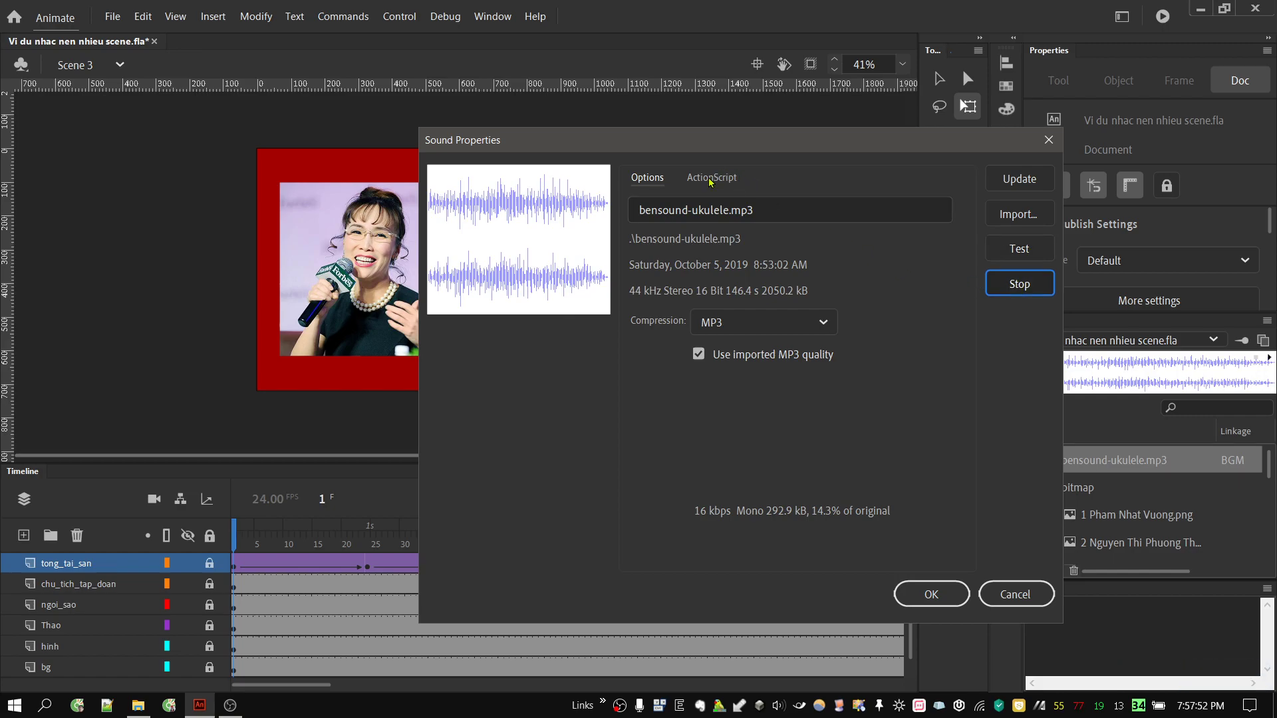
On the ActionScript settings, toggle Export for ActionScript and leave it enabled with class BGM
left_click(712, 183)
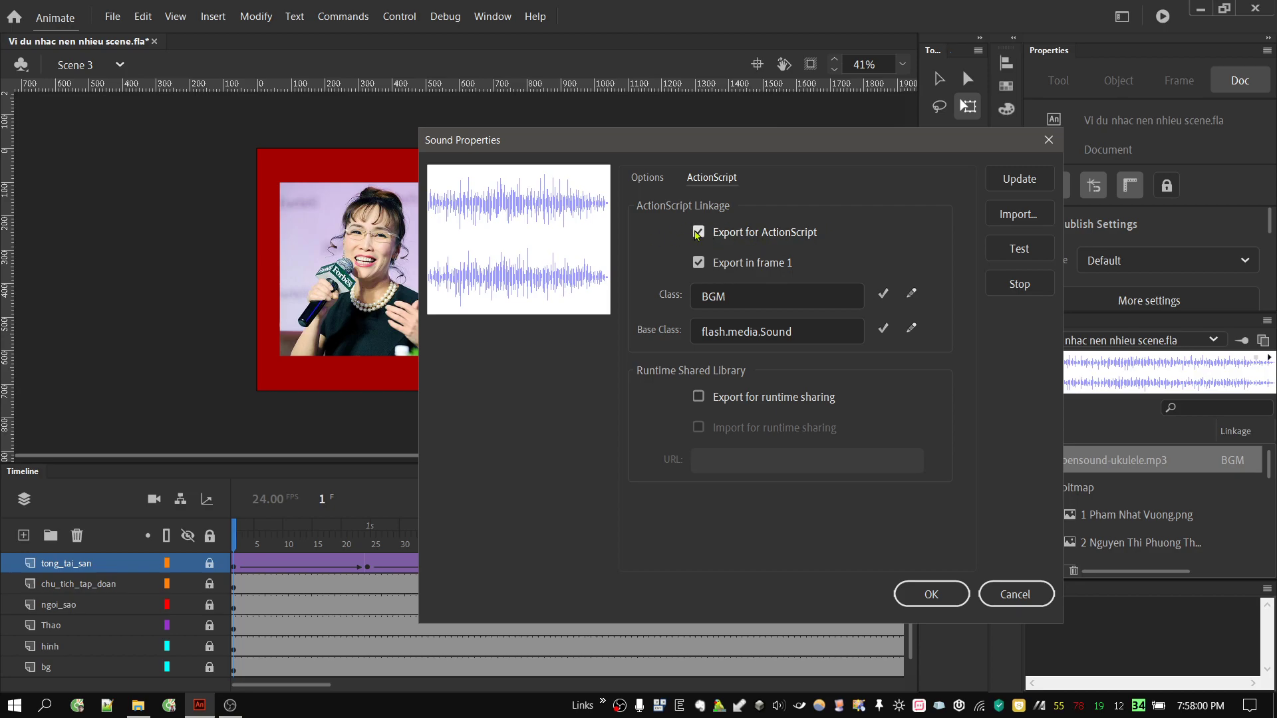
left_click(698, 236)
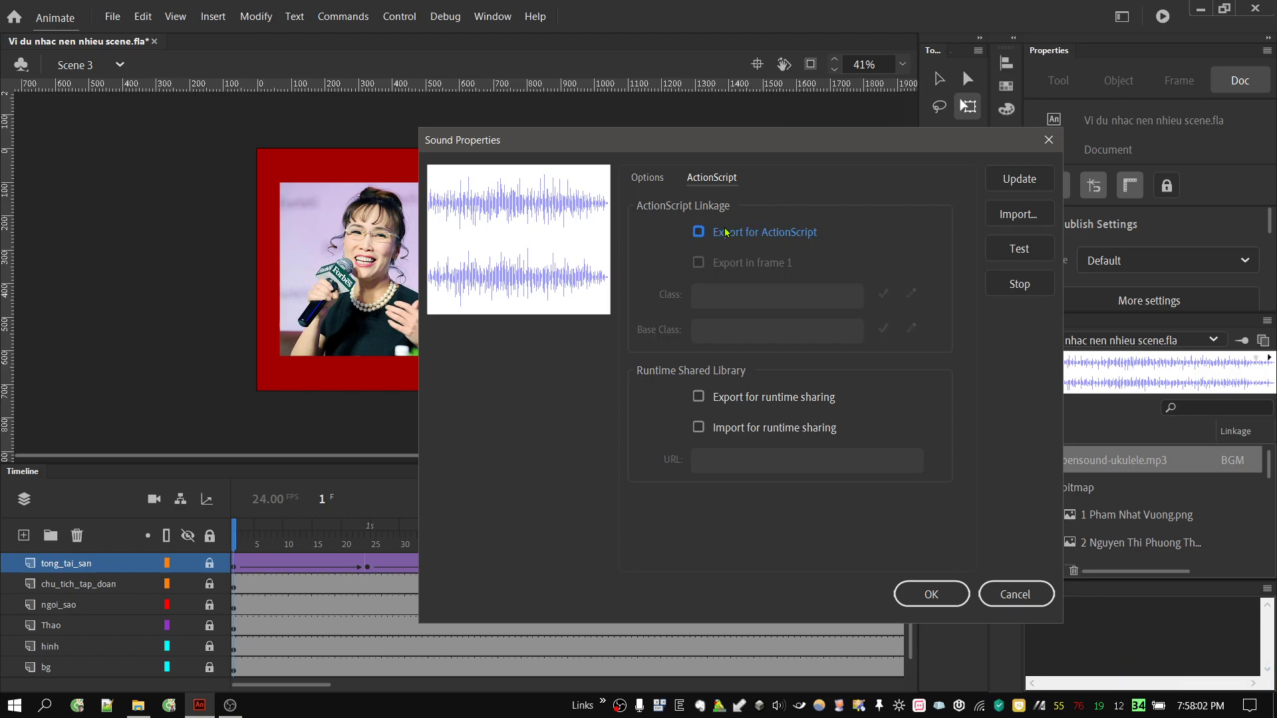
left_click(701, 236)
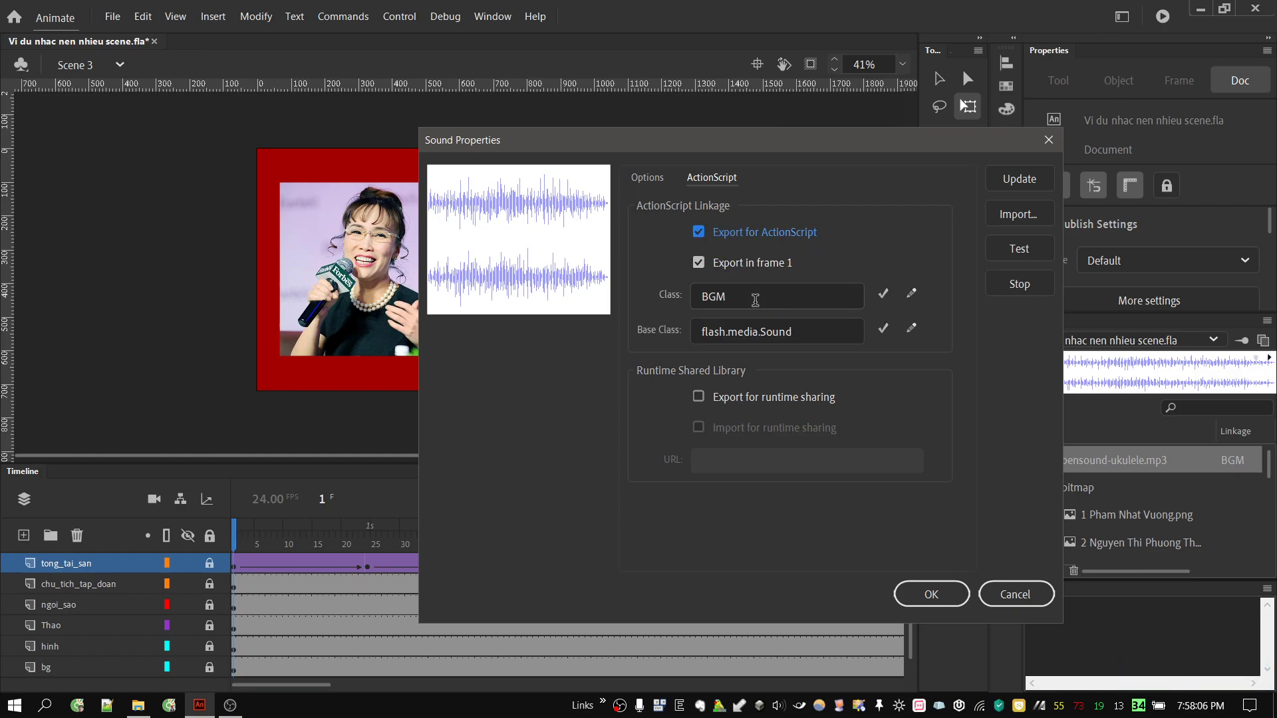
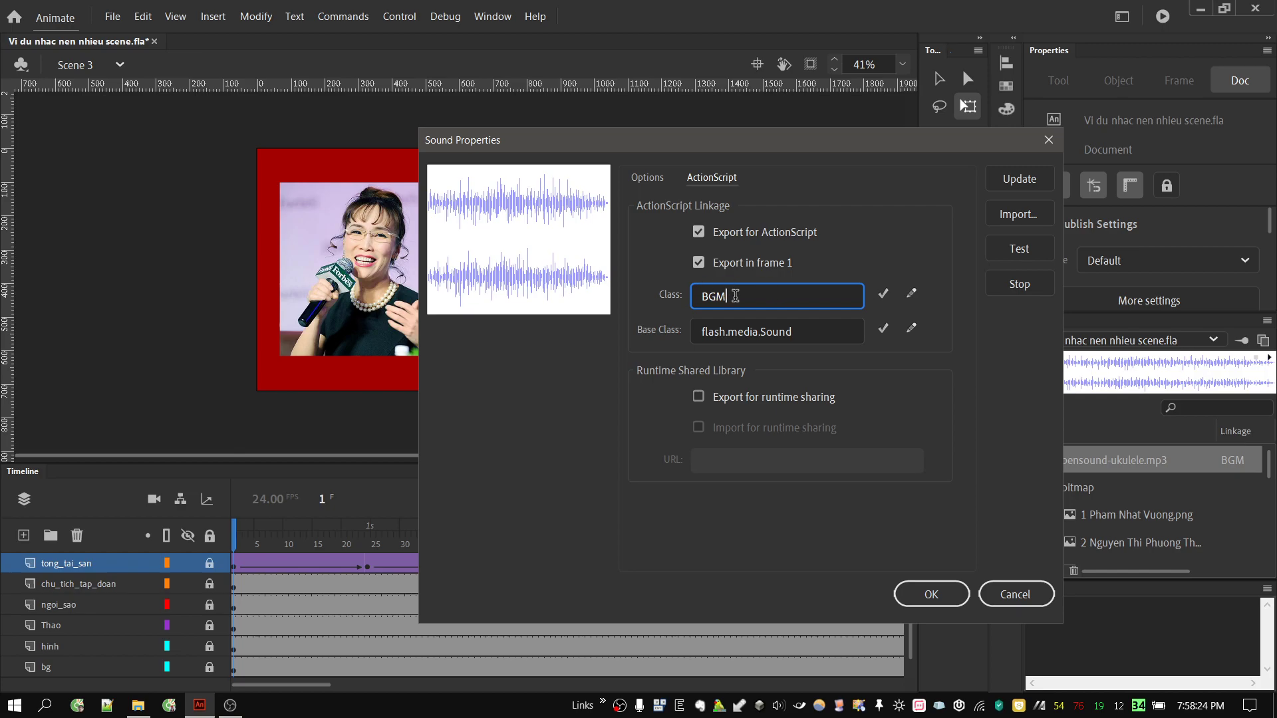
left_click(765, 233)
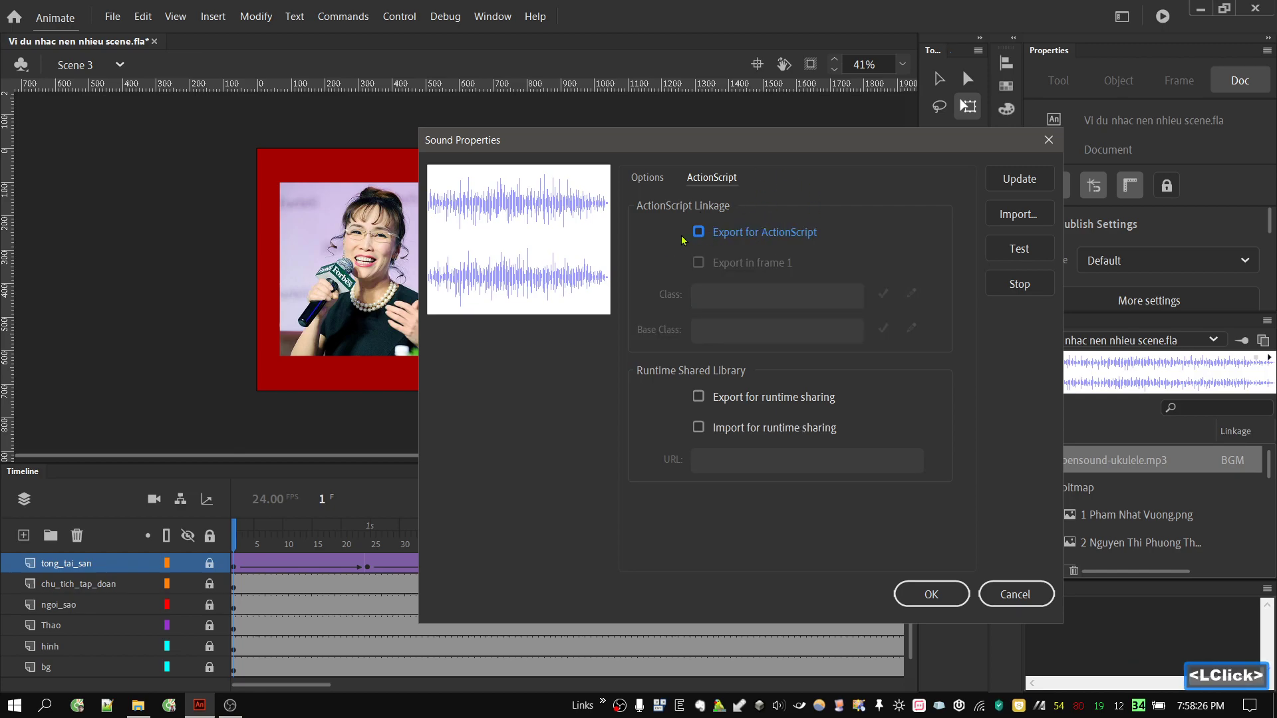
left_click(733, 239)
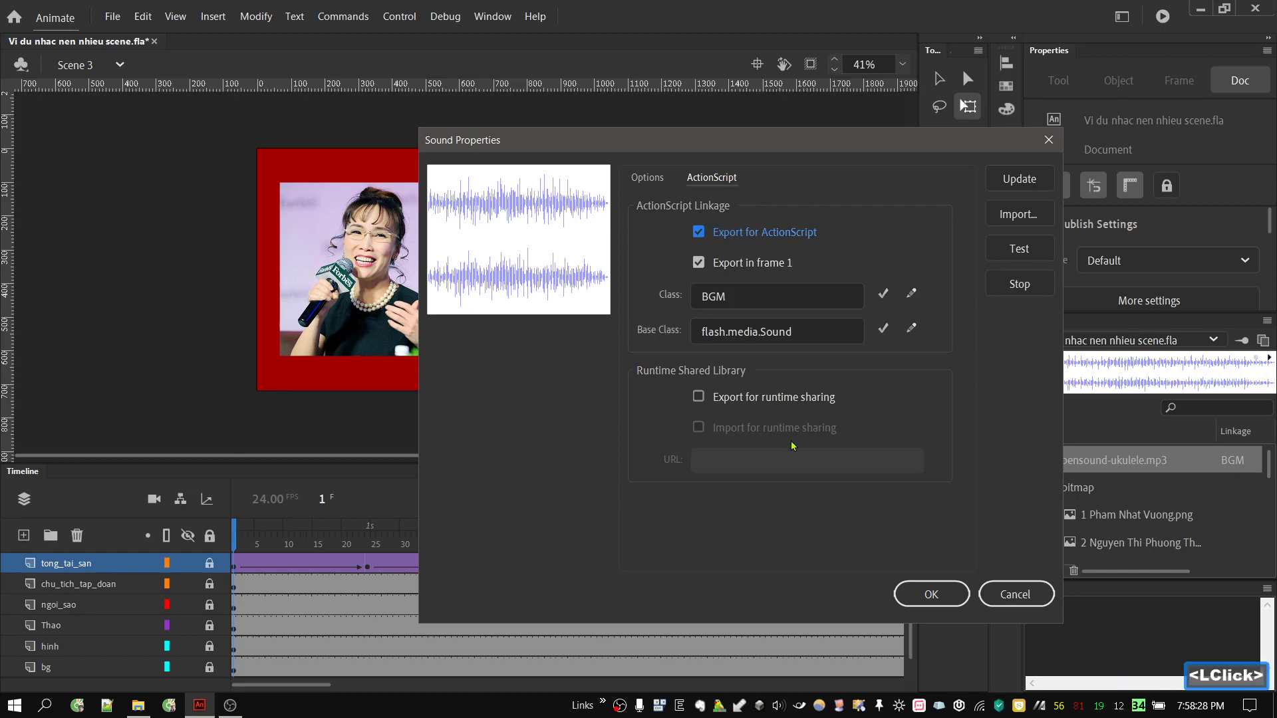
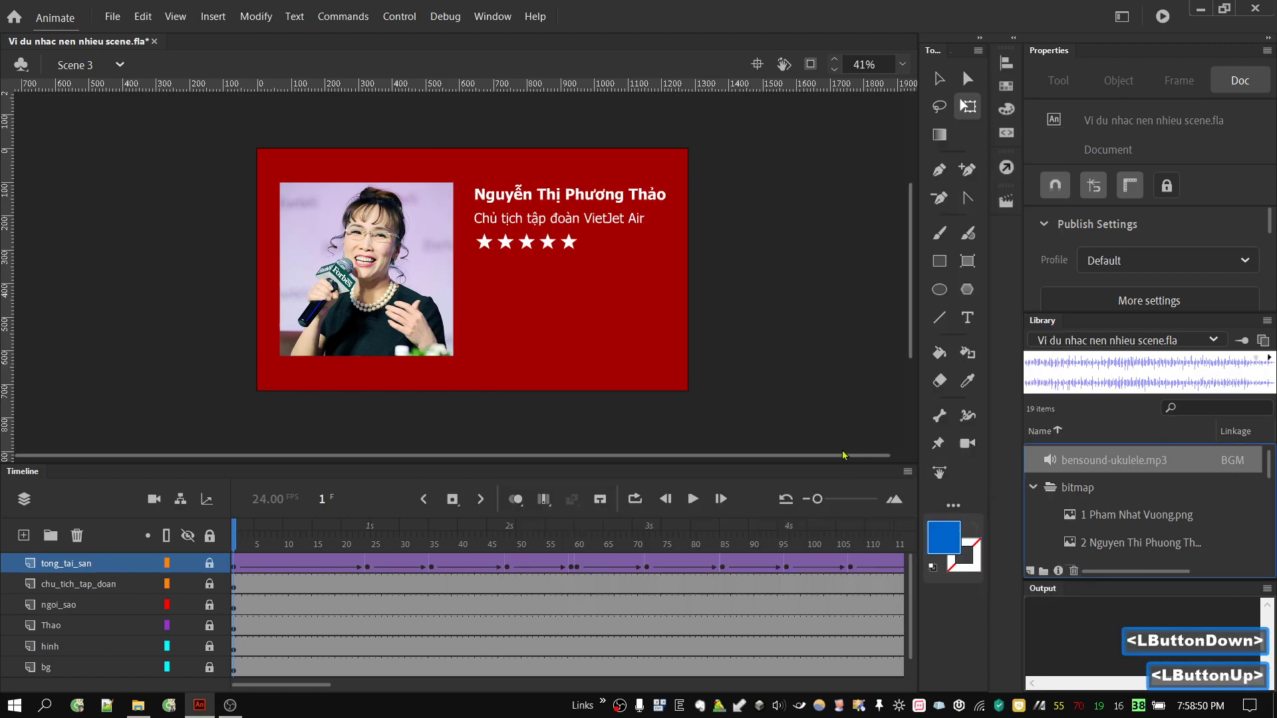
Delete the ukulele sound from the library and go to the File menu to re-import it
left_click(121, 26)
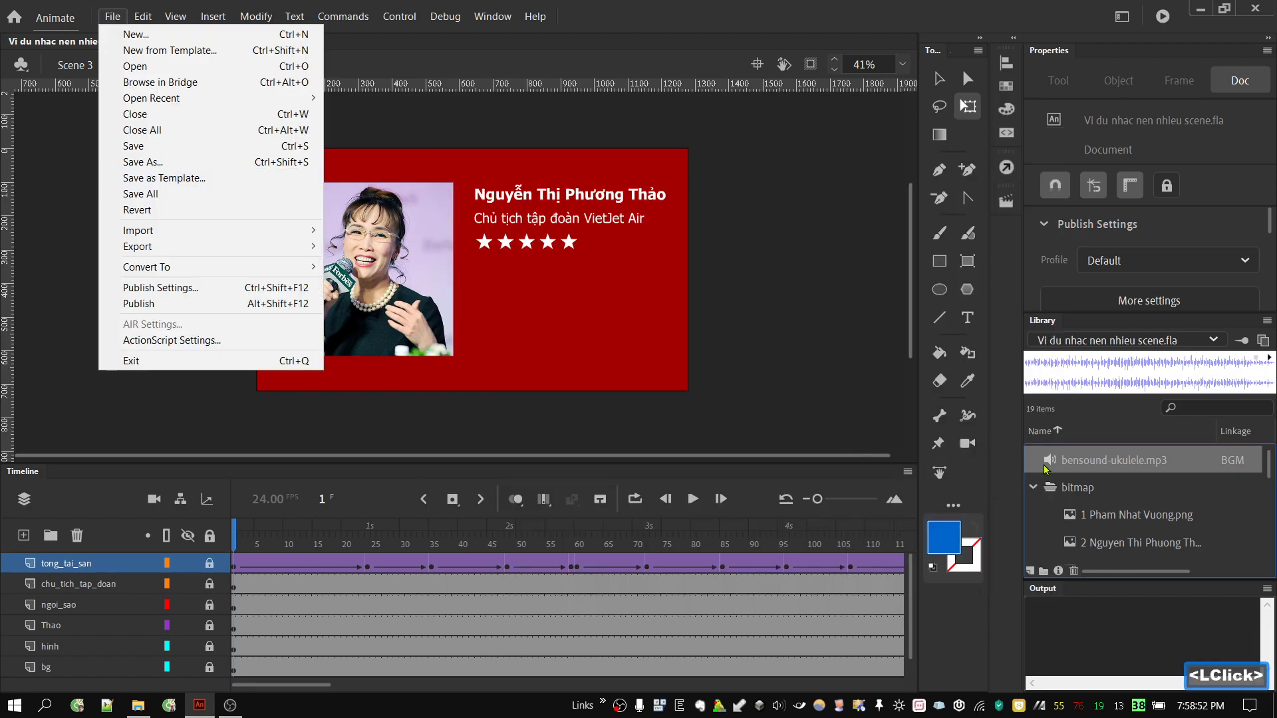
left_click(1104, 466)
left_click(1079, 573)
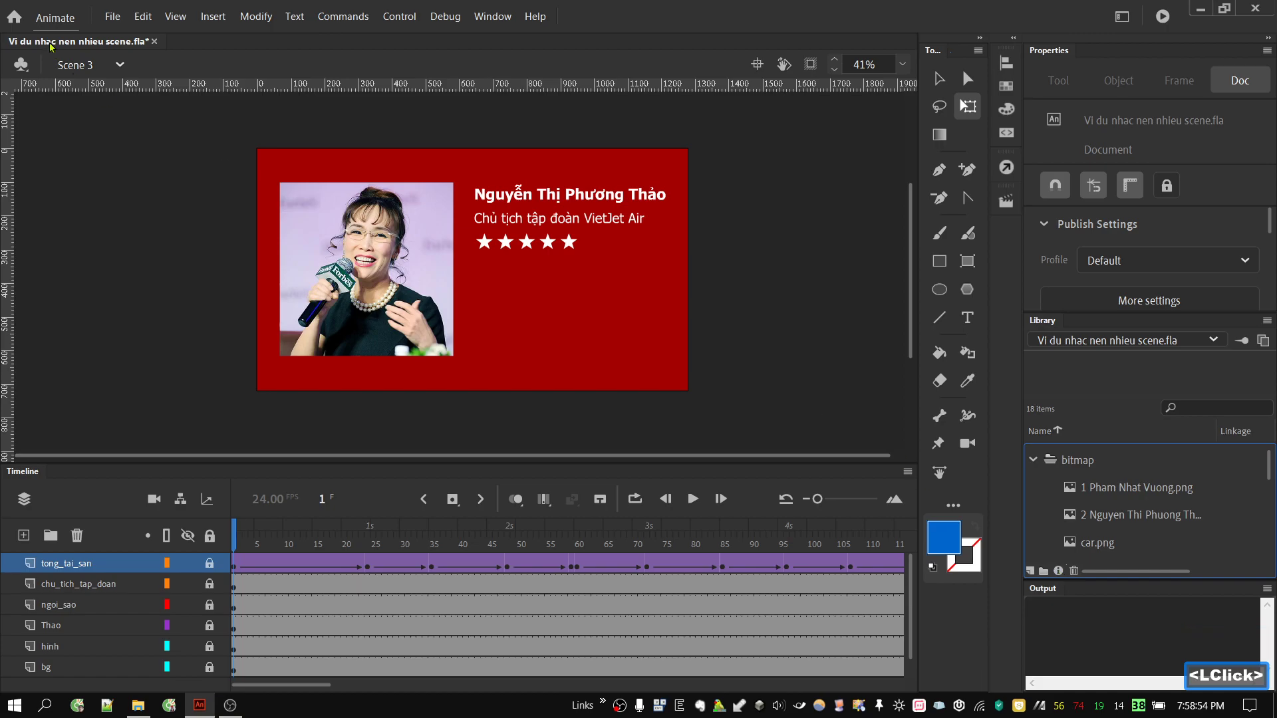
left_click(104, 17)
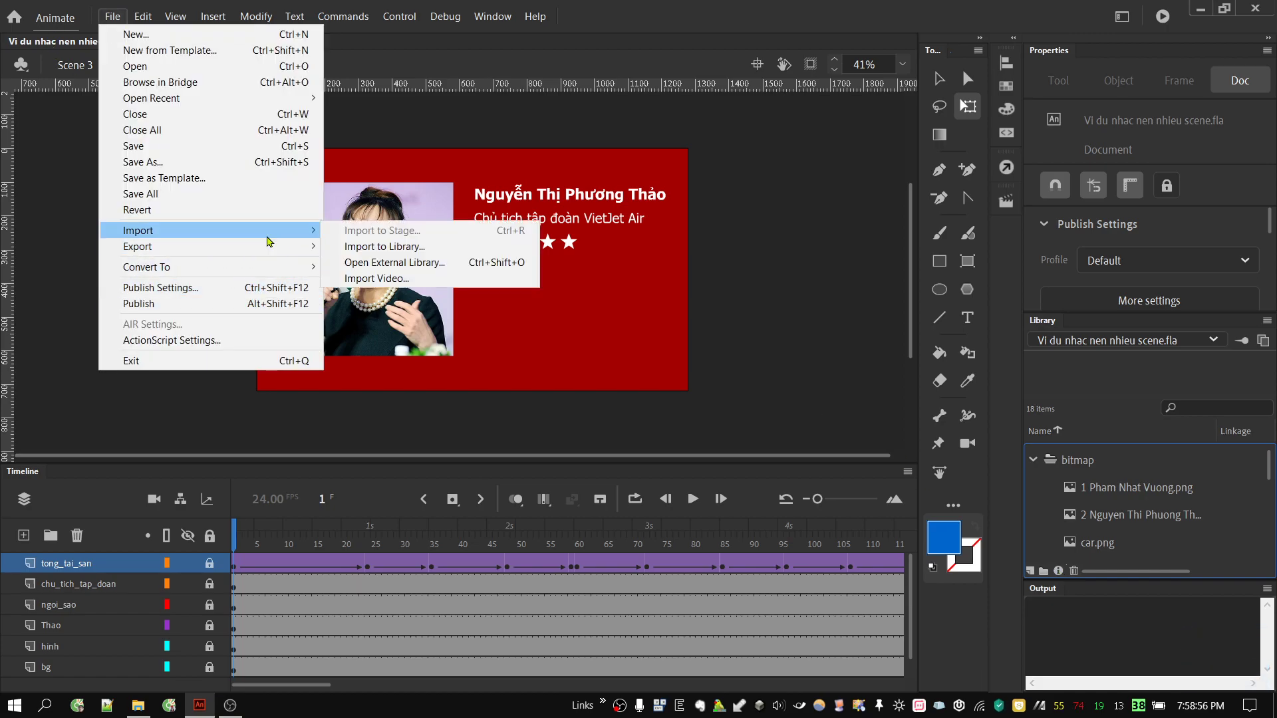
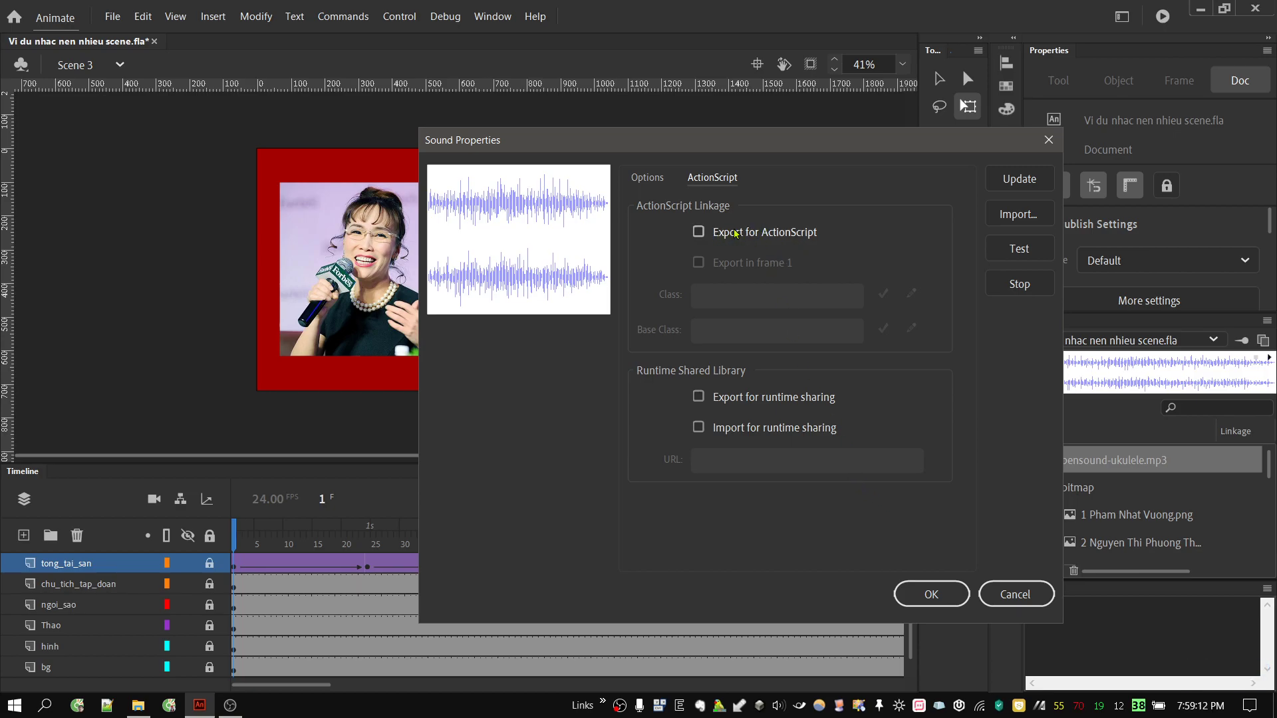
Export the new sound for ActionScript with class BGM and accept the class warning
left_click(737, 234)
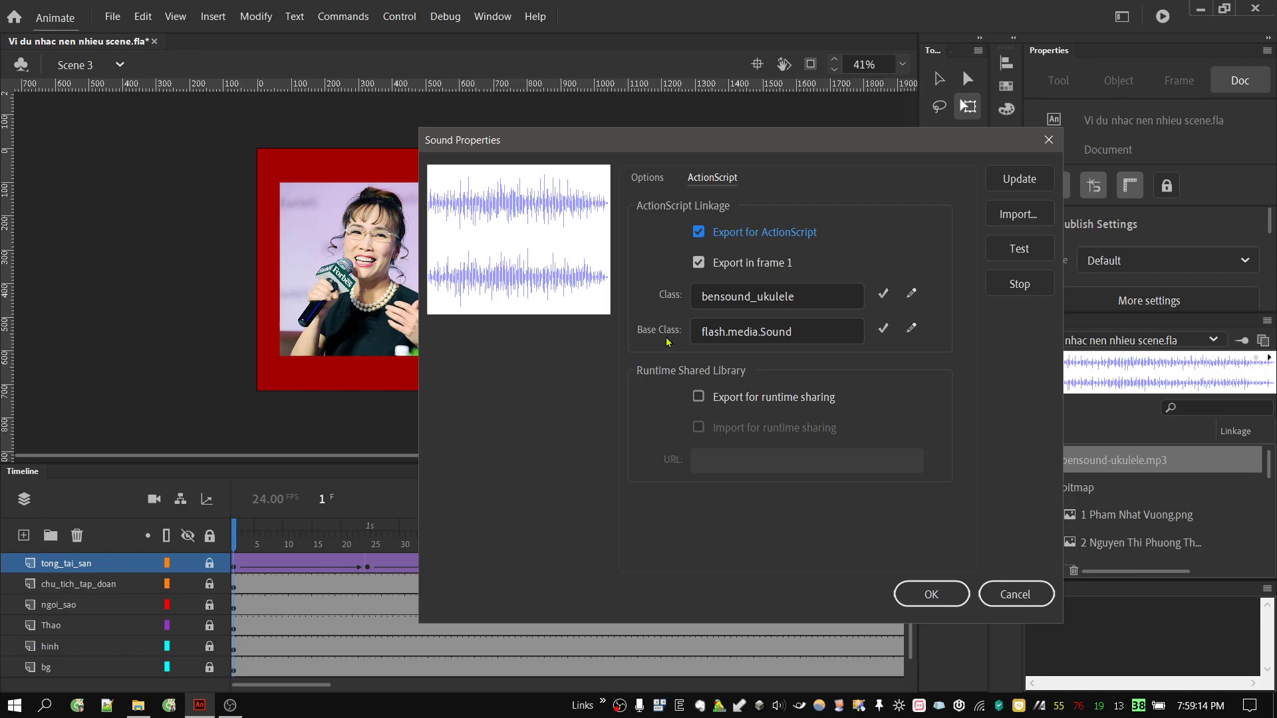
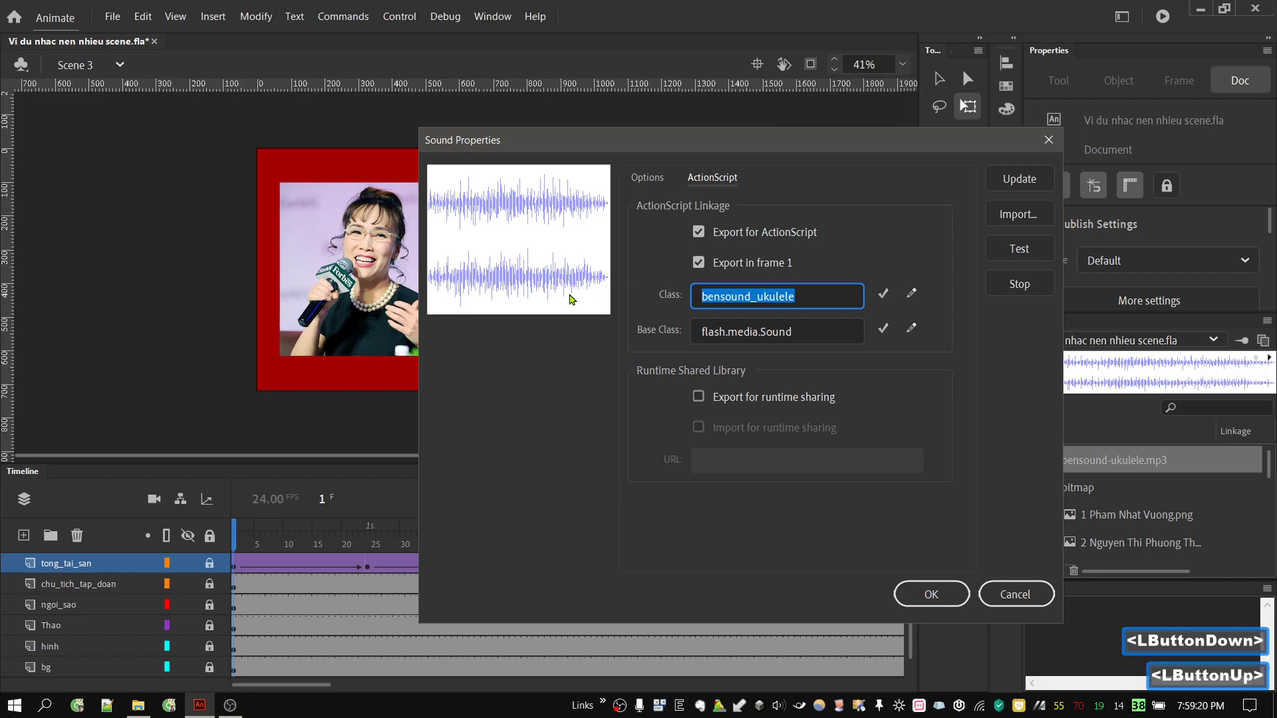
key("b")
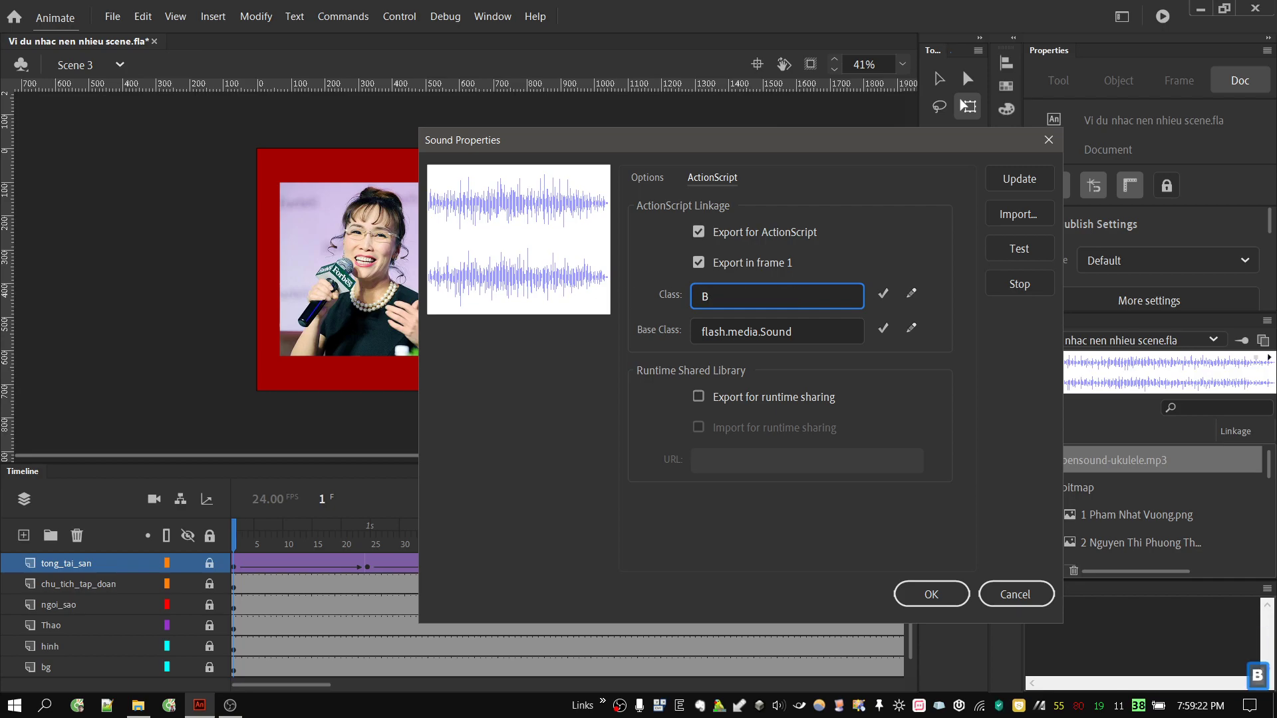
type("gm")
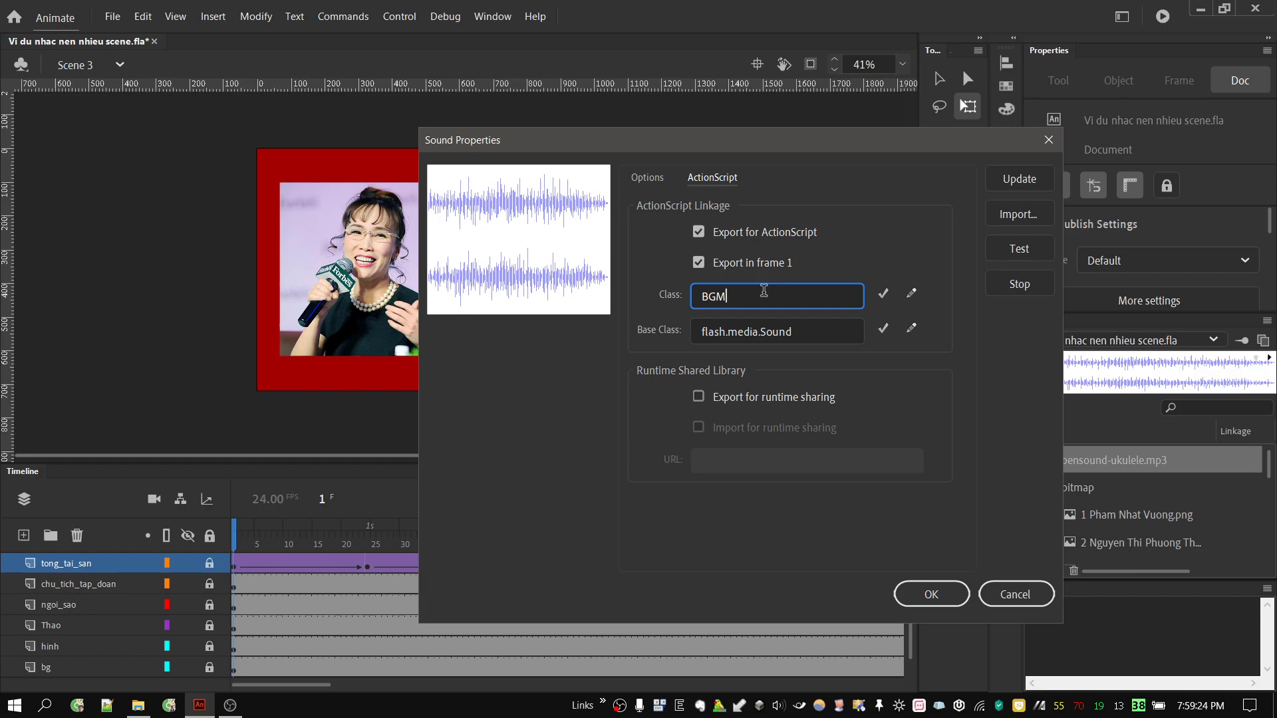
left_click(949, 596)
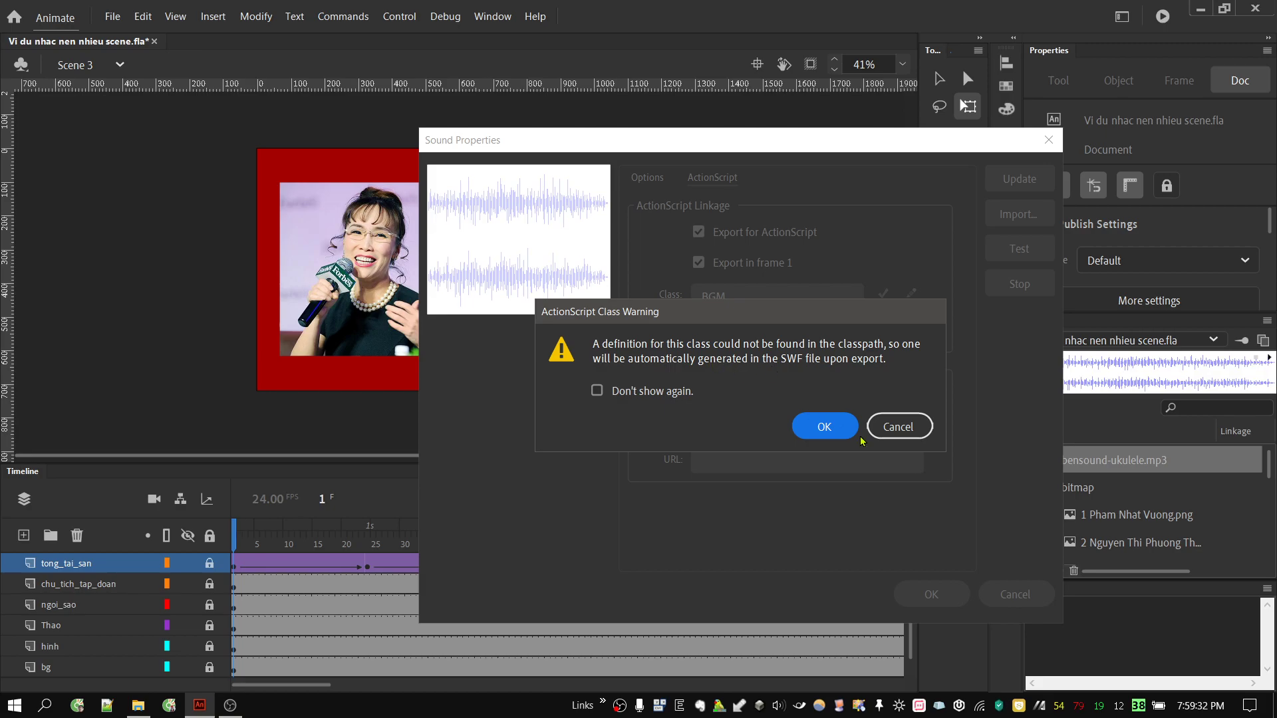
left_click(846, 435)
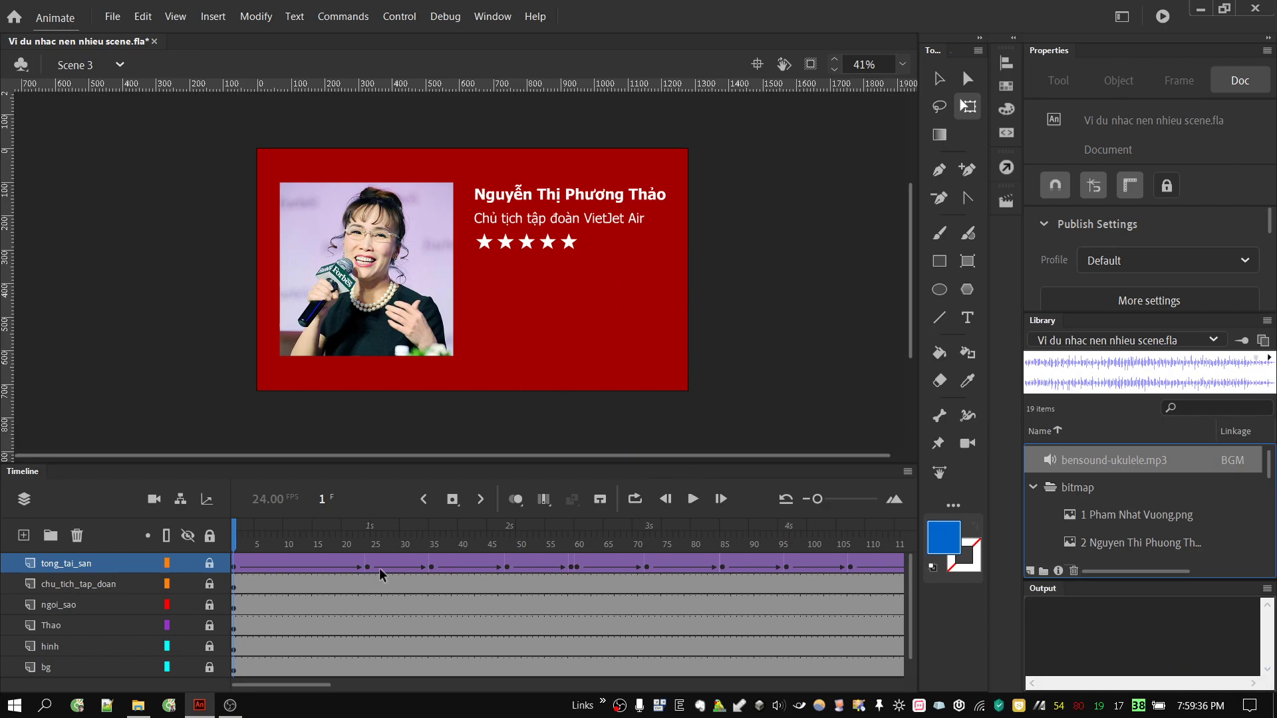
Switch to Scene 1 from the scene list
left_click(1013, 206)
left_click(859, 212)
left_click(1011, 205)
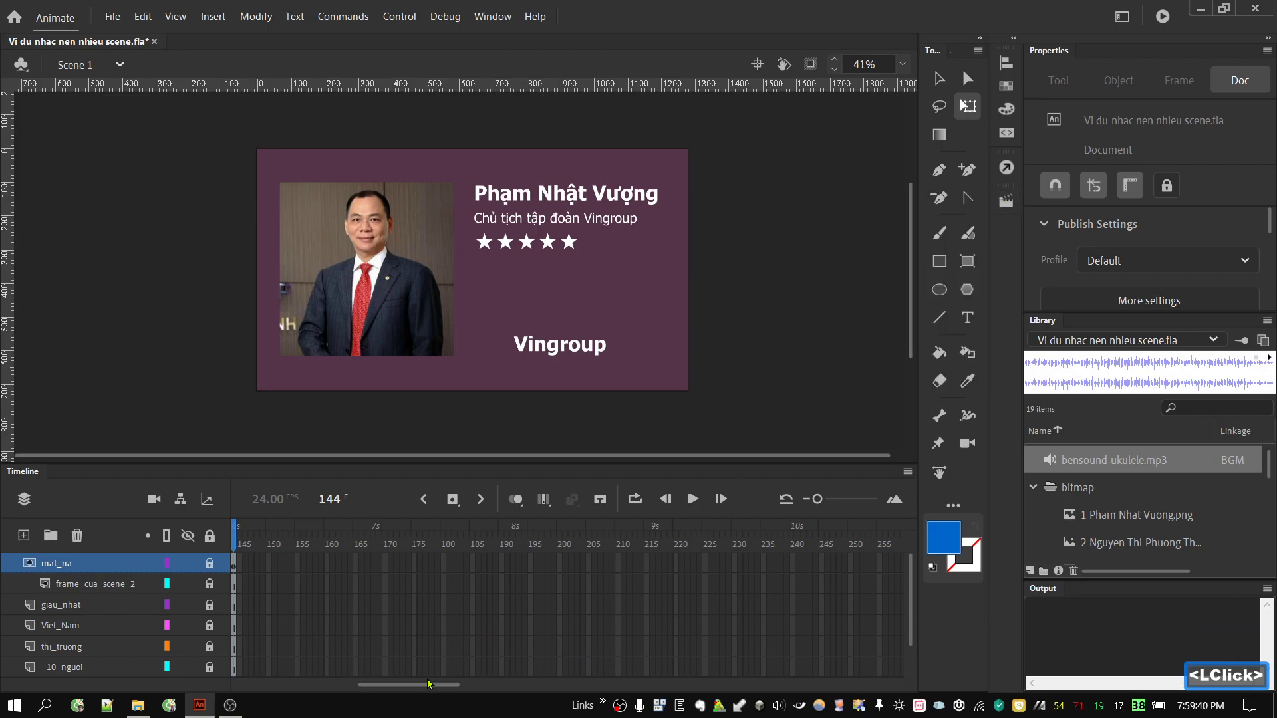
left_click(432, 690)
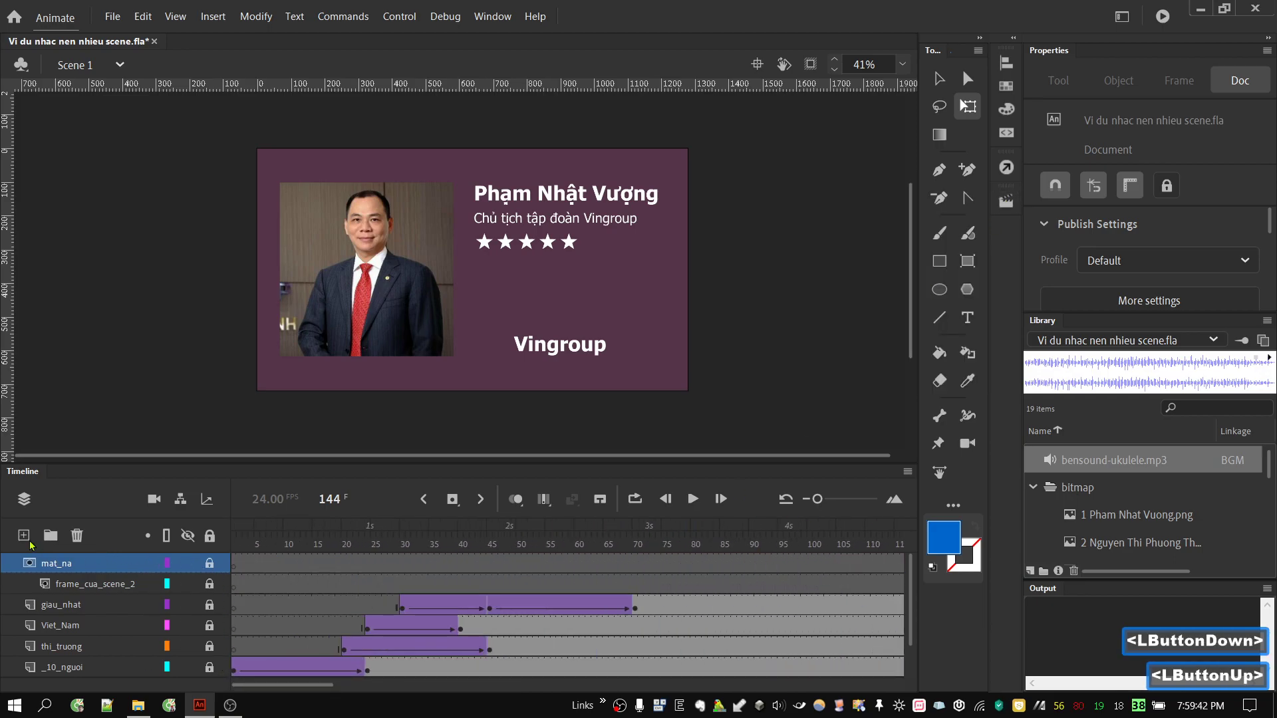
Add a new top layer named code and select its first frame
double_click(32, 542)
double_click(101, 567)
type("code")
key("Return")
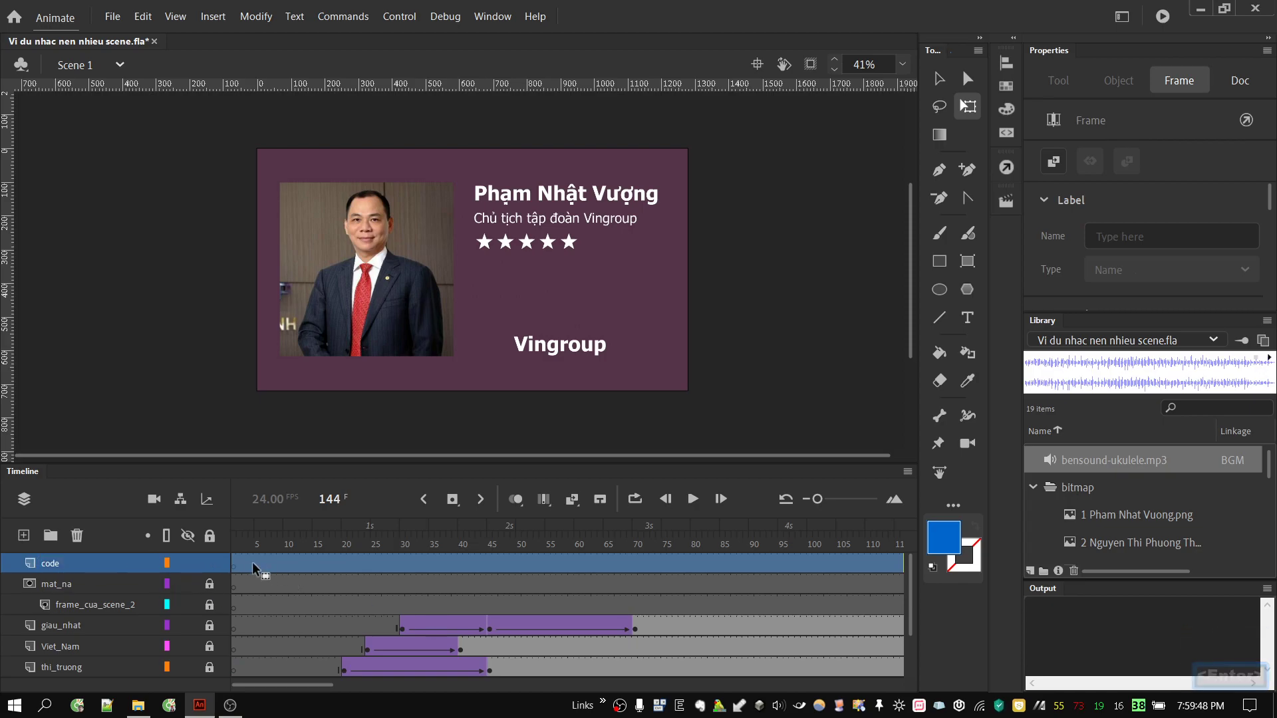
left_click(251, 564)
left_click(238, 569)
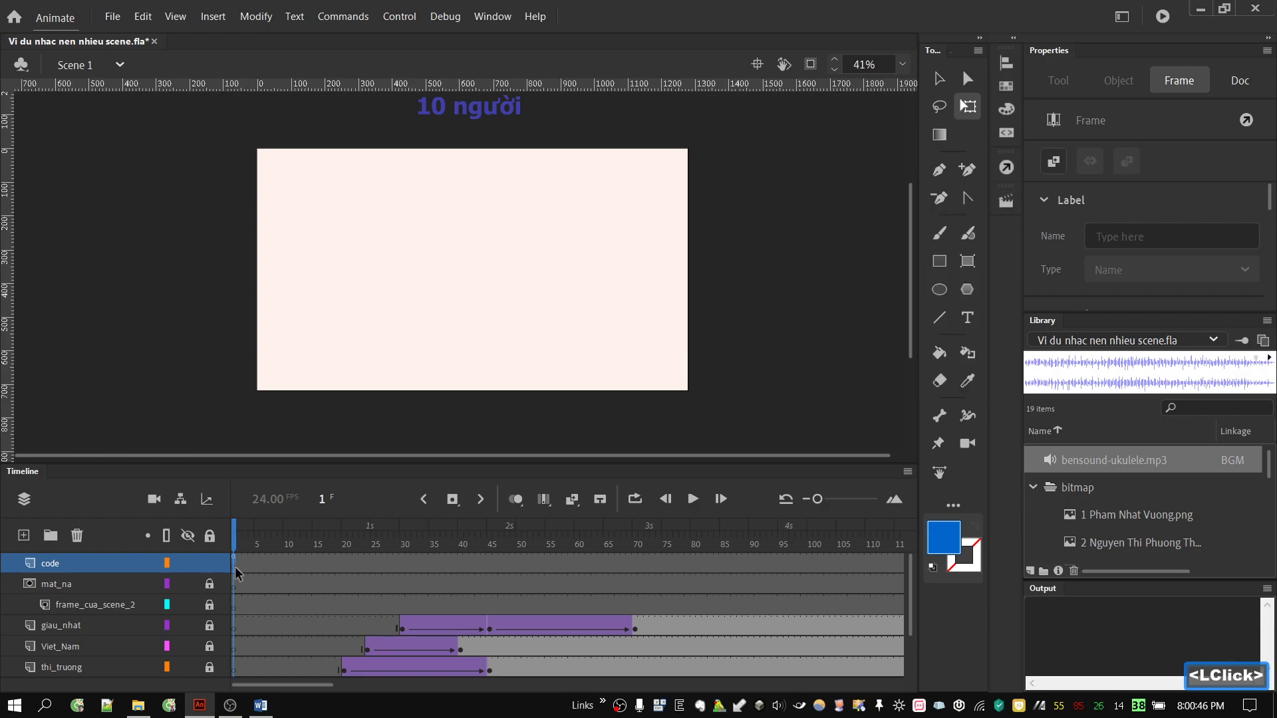
Select an early frame on the code layer and adjust the timeline view
left_click(250, 574)
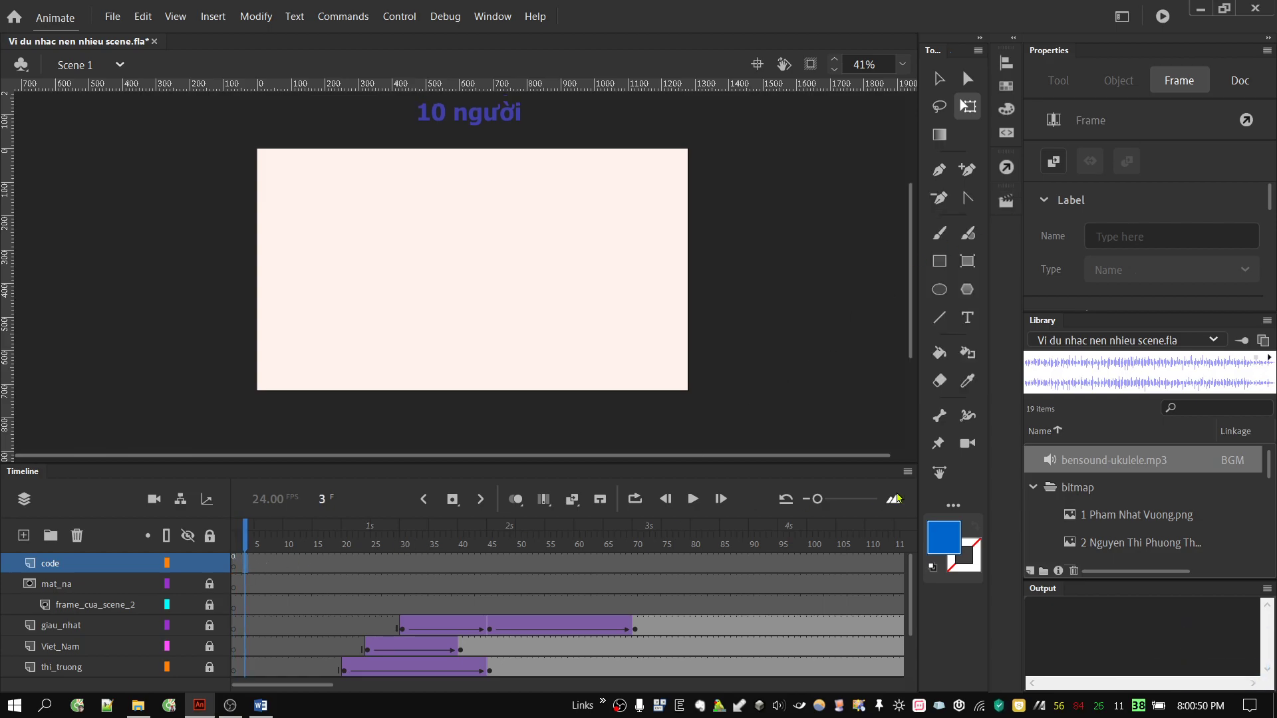
scroll("up", 3)
scroll("down", 3)
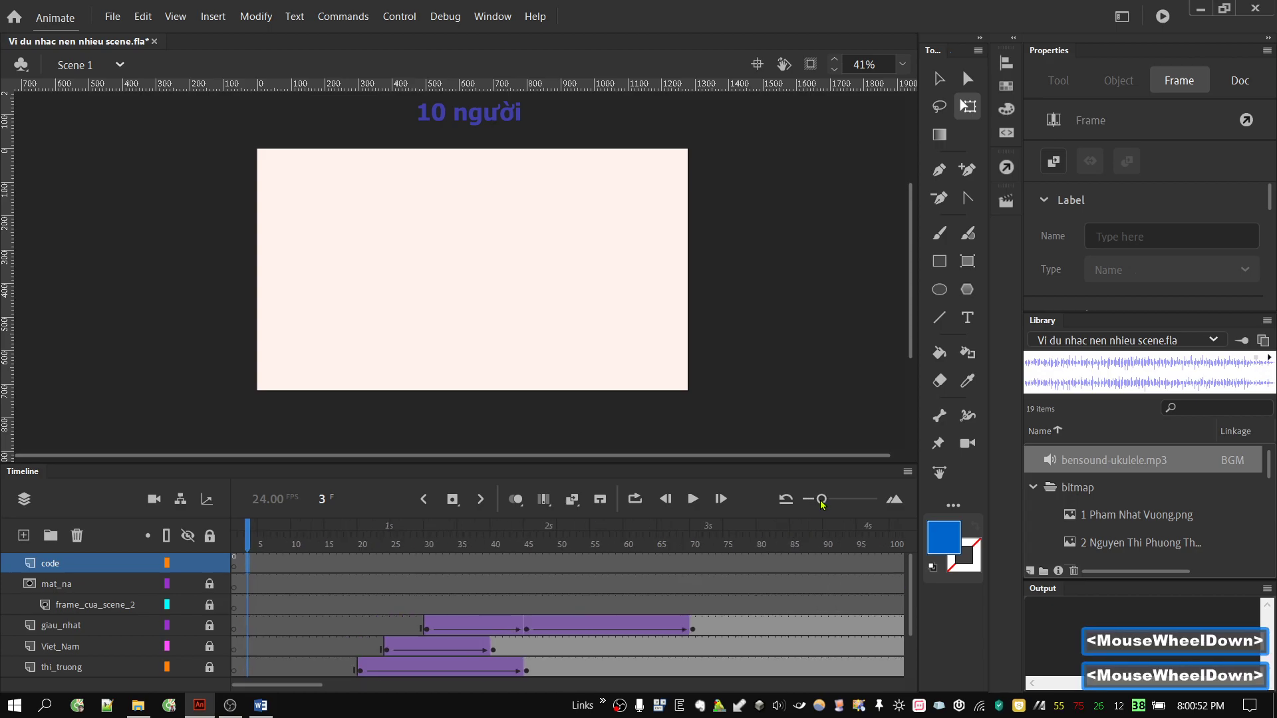
scroll("down", 3)
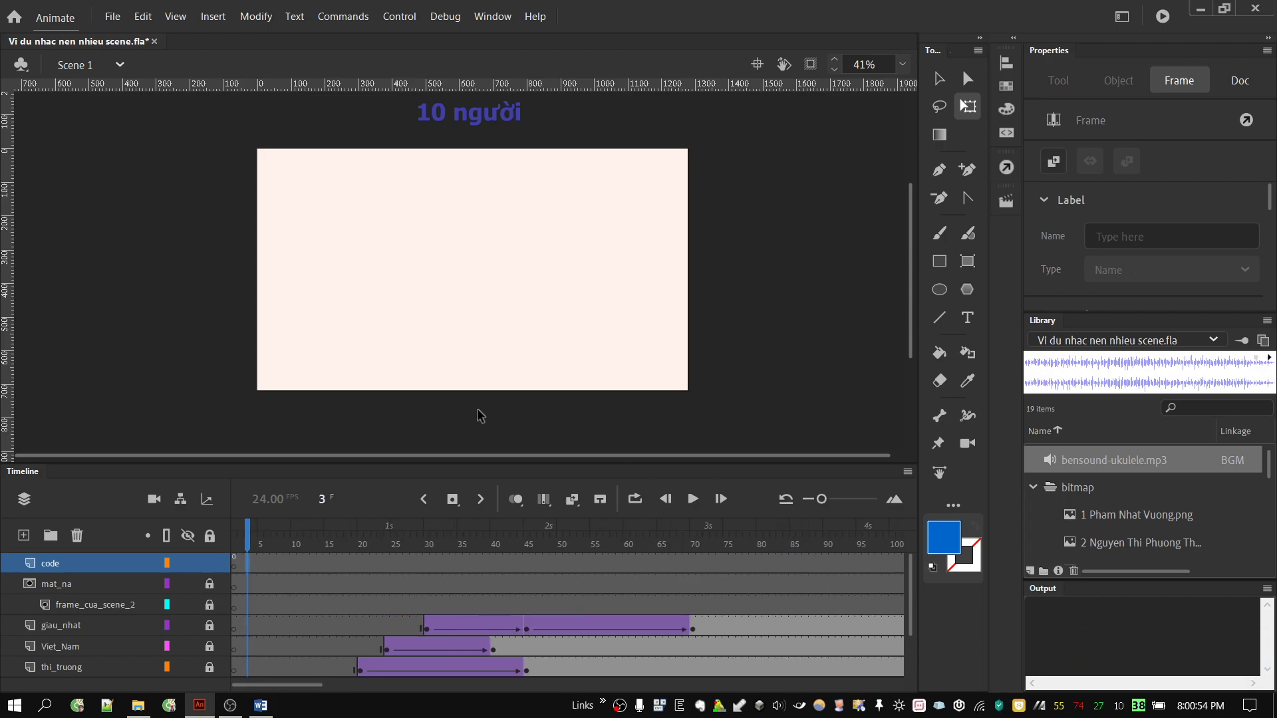
Run Test Movie (Ctrl+Enter) to watch the animation loop, then close it back to Scene 1
key("ctrl+Return")
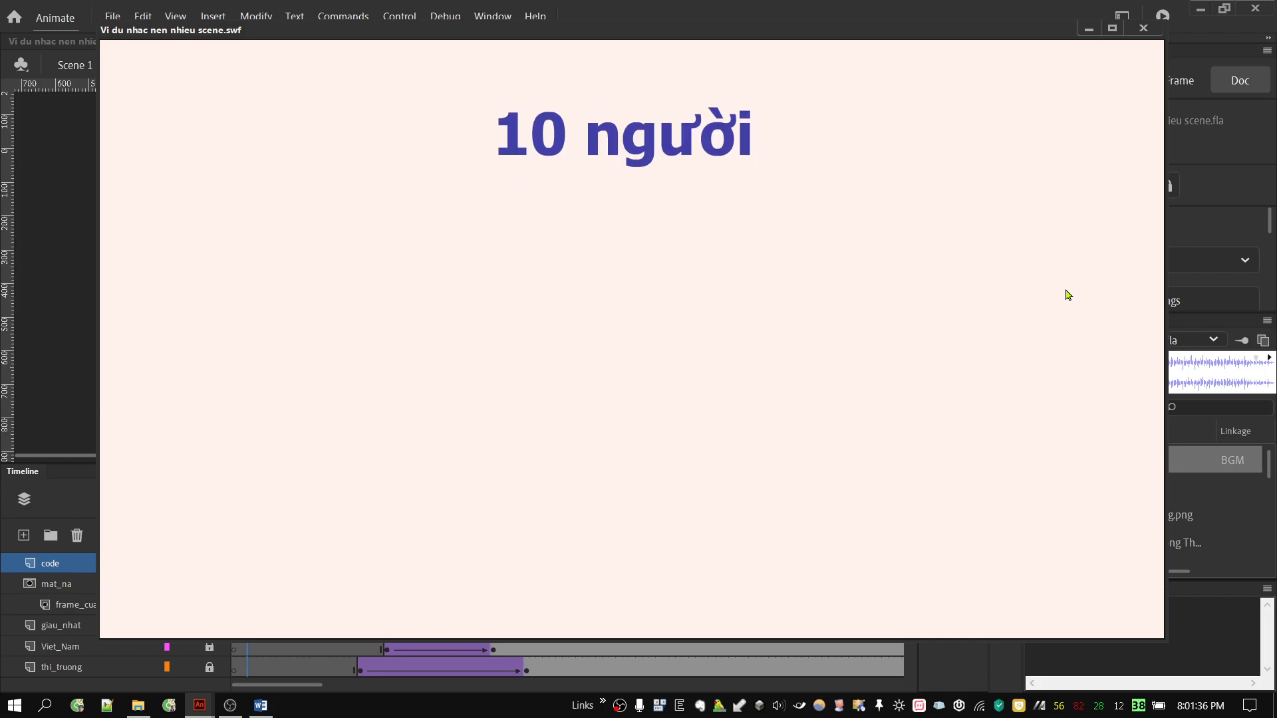
left_click(1158, 30)
left_click(297, 689)
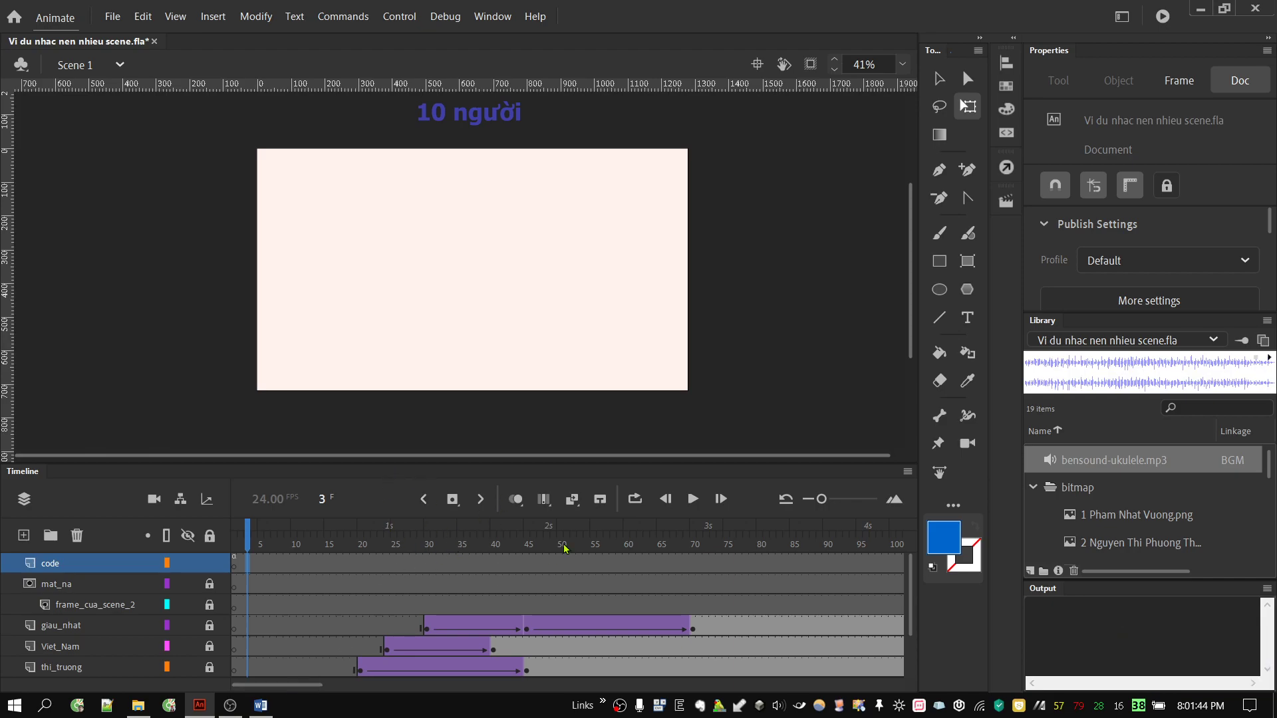
left_click(274, 710)
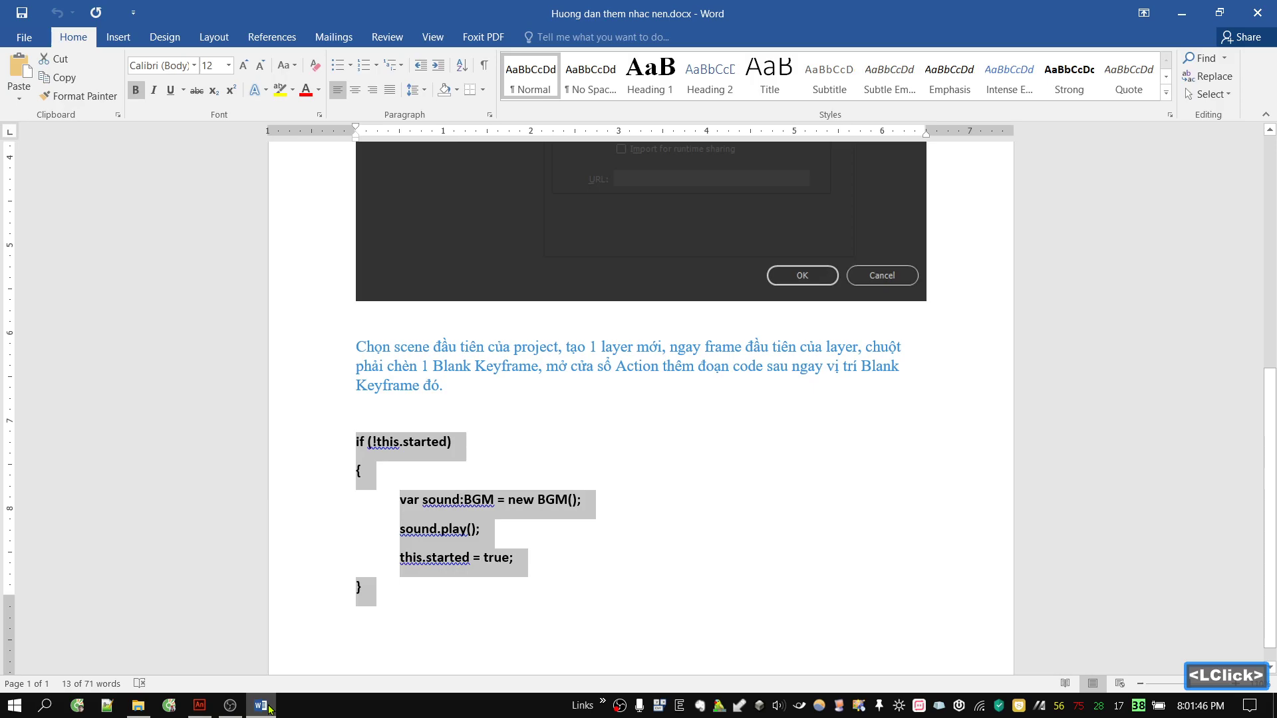
left_click(1196, 19)
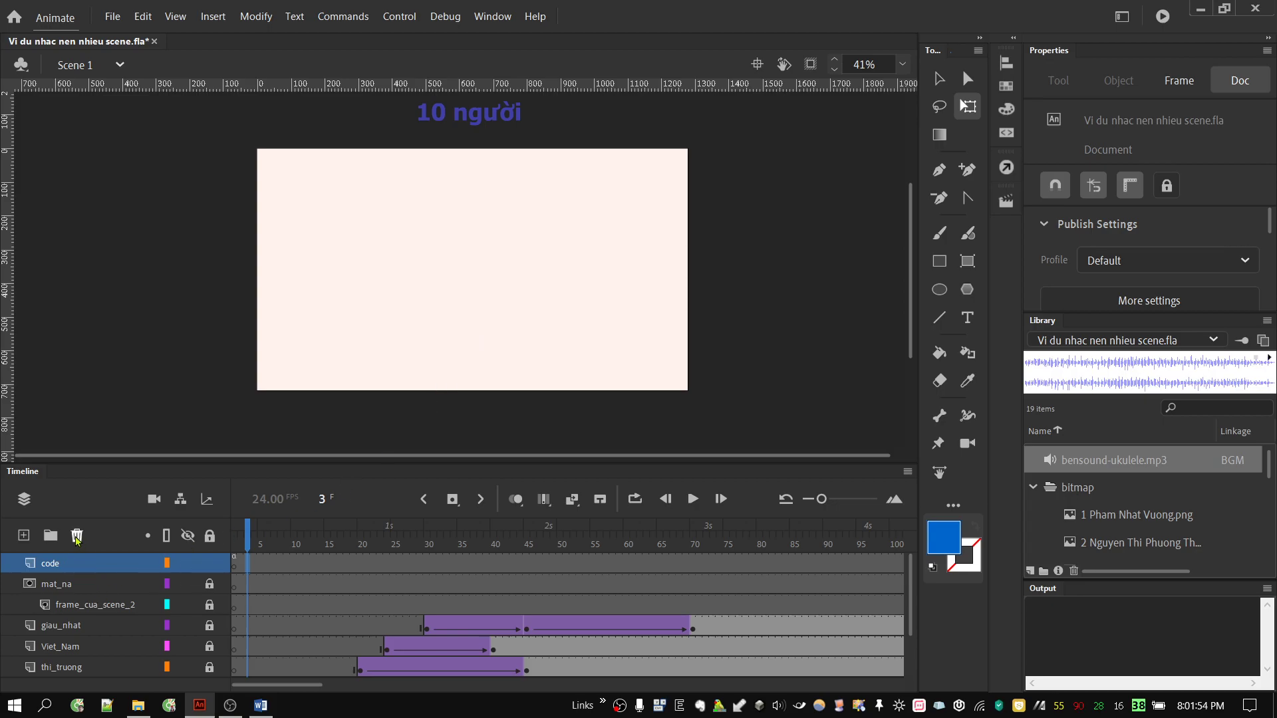
Delete the code layer and review the ukulele sound's ActionScript export in Sound Properties
left_click(74, 573)
left_click(79, 542)
double_click(80, 541)
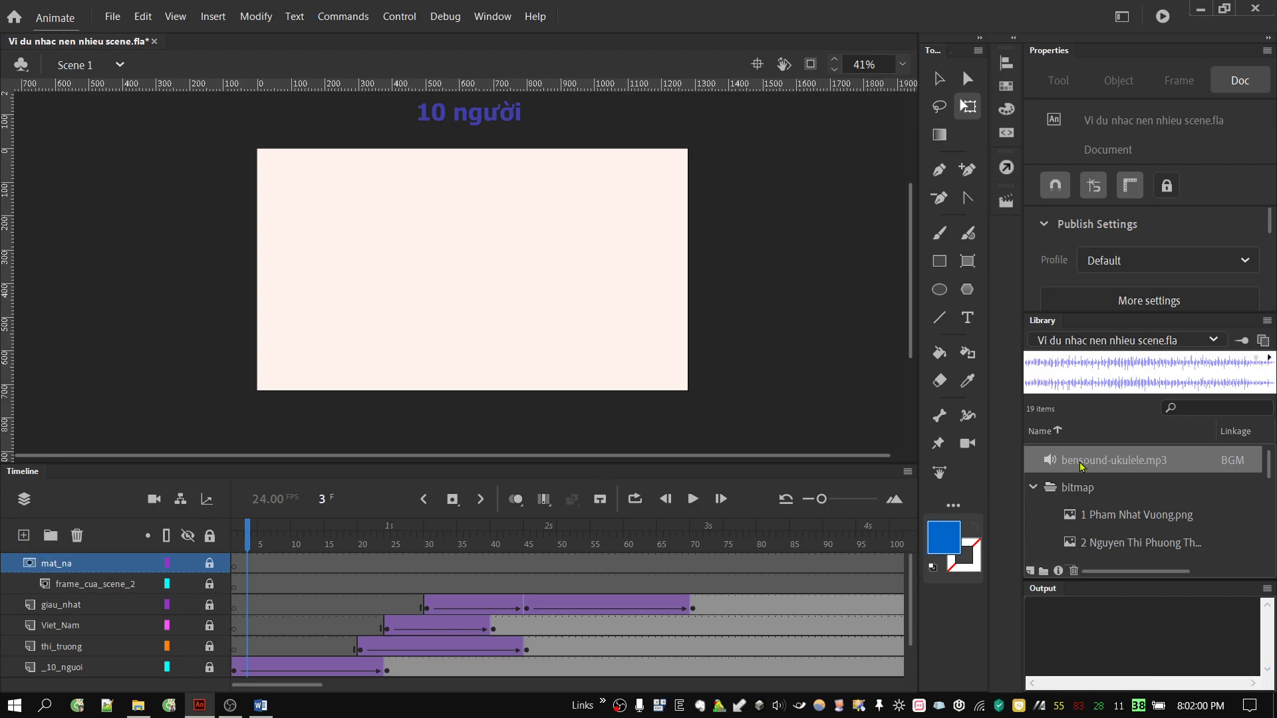
right_click(1084, 467)
left_click(1157, 636)
left_click(737, 179)
left_click(713, 235)
left_click(947, 589)
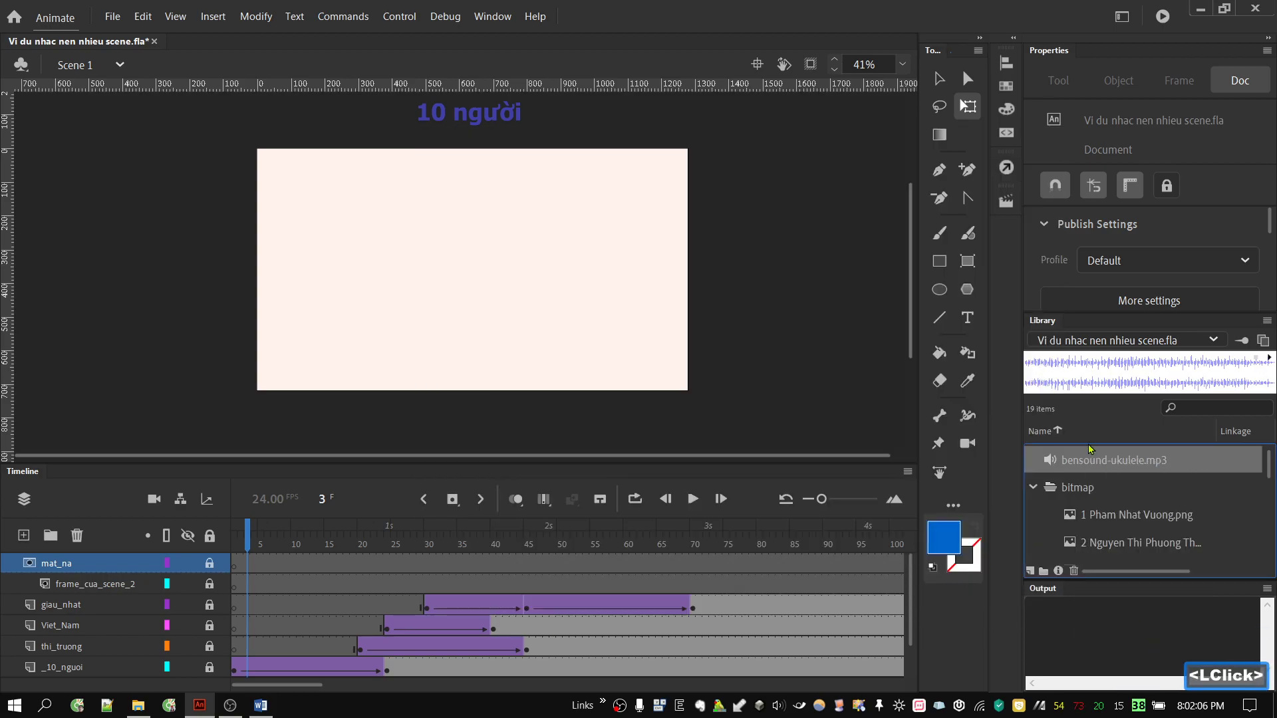
Add a new top layer in Scene 1 and name it nhac
left_click(249, 541)
left_click(25, 538)
double_click(75, 568)
type("nhac")
key("Return")
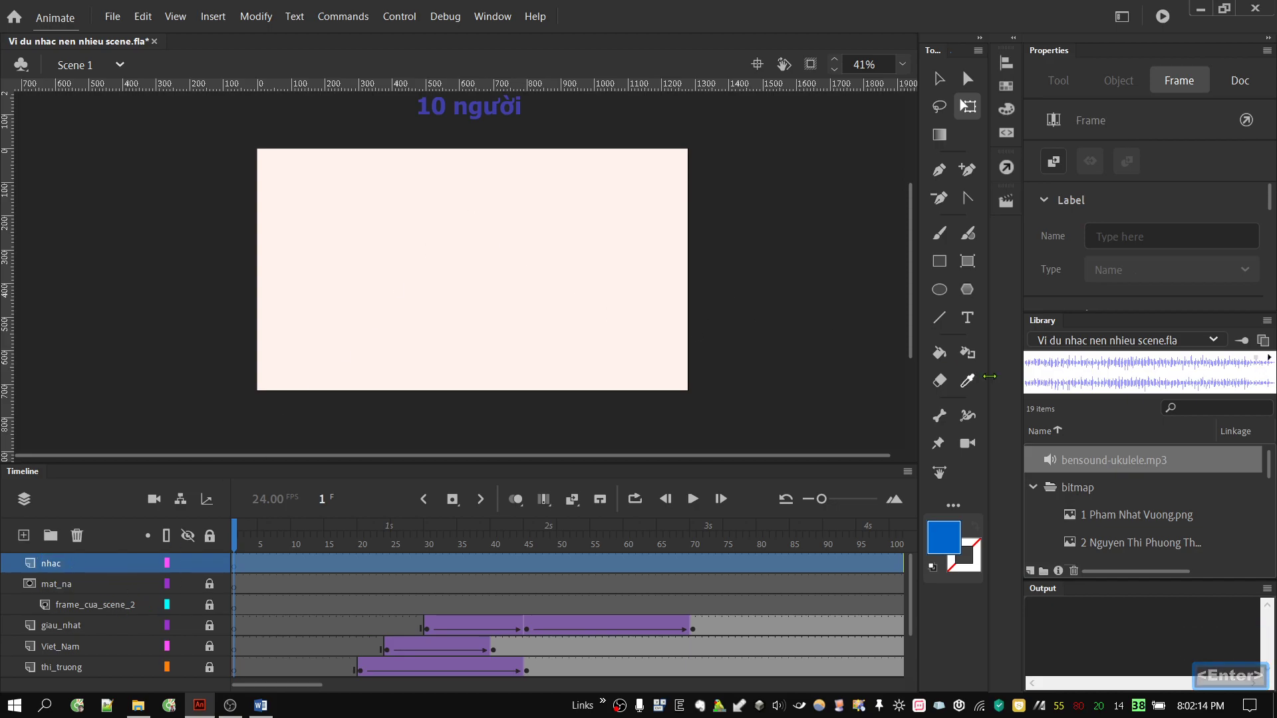
Drop bensound-ukulele.mp3 onto frame 1 of the nhac layer
left_click(1087, 467)
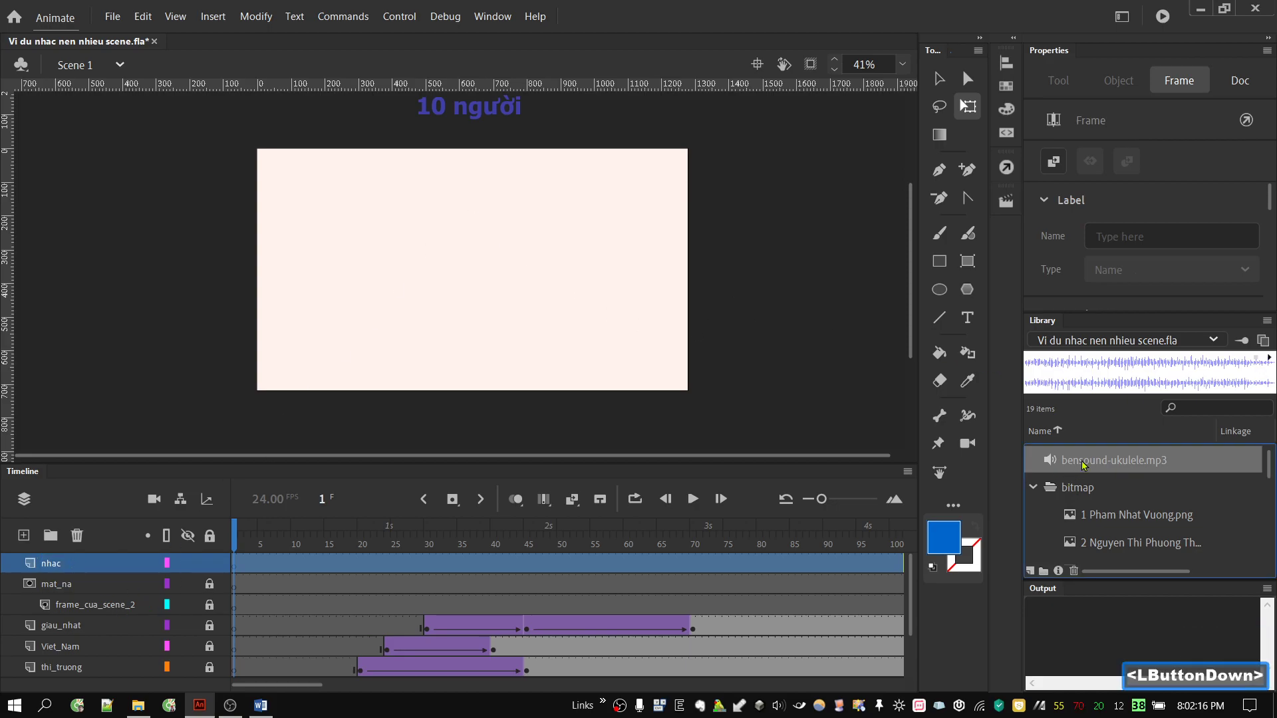
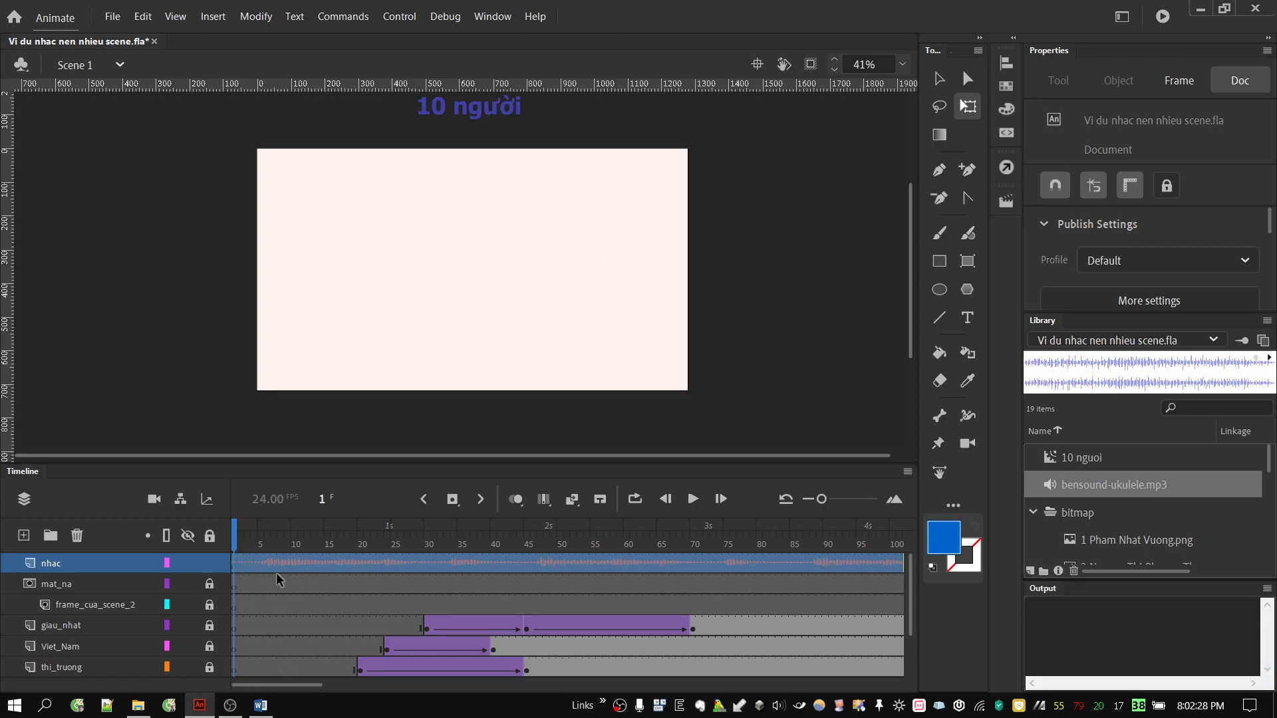
left_click(302, 546)
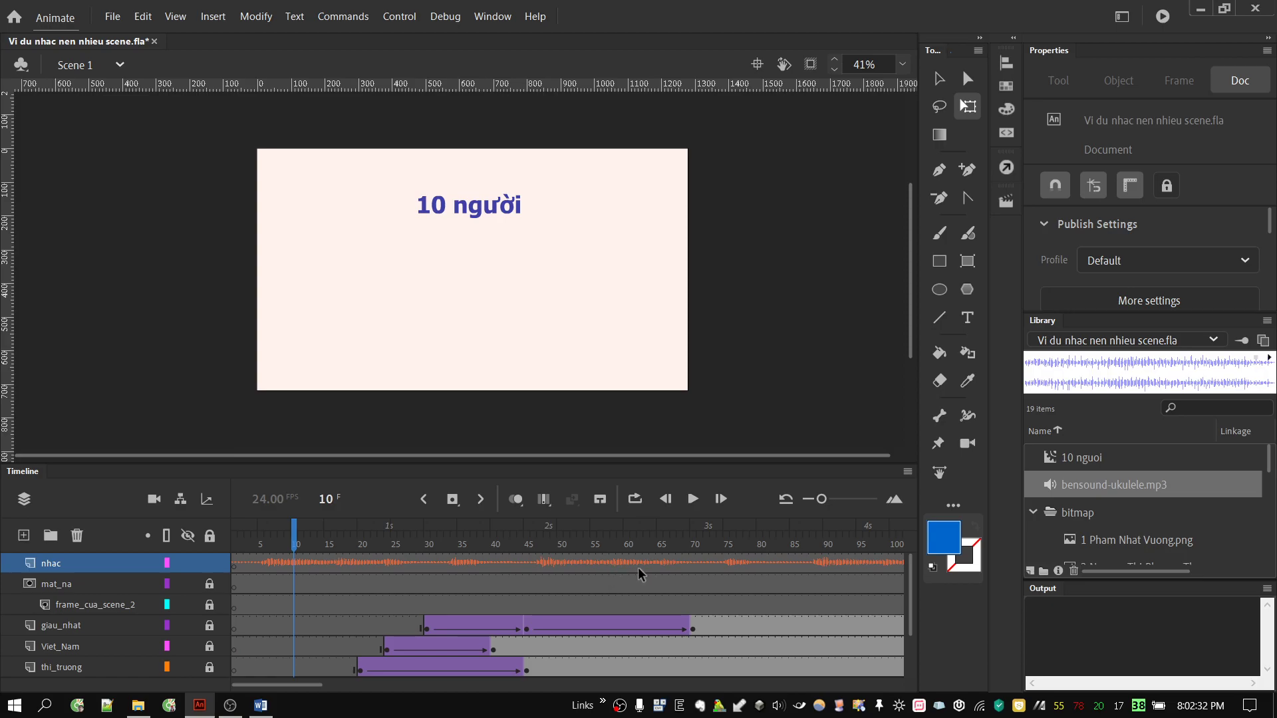
left_click(318, 692)
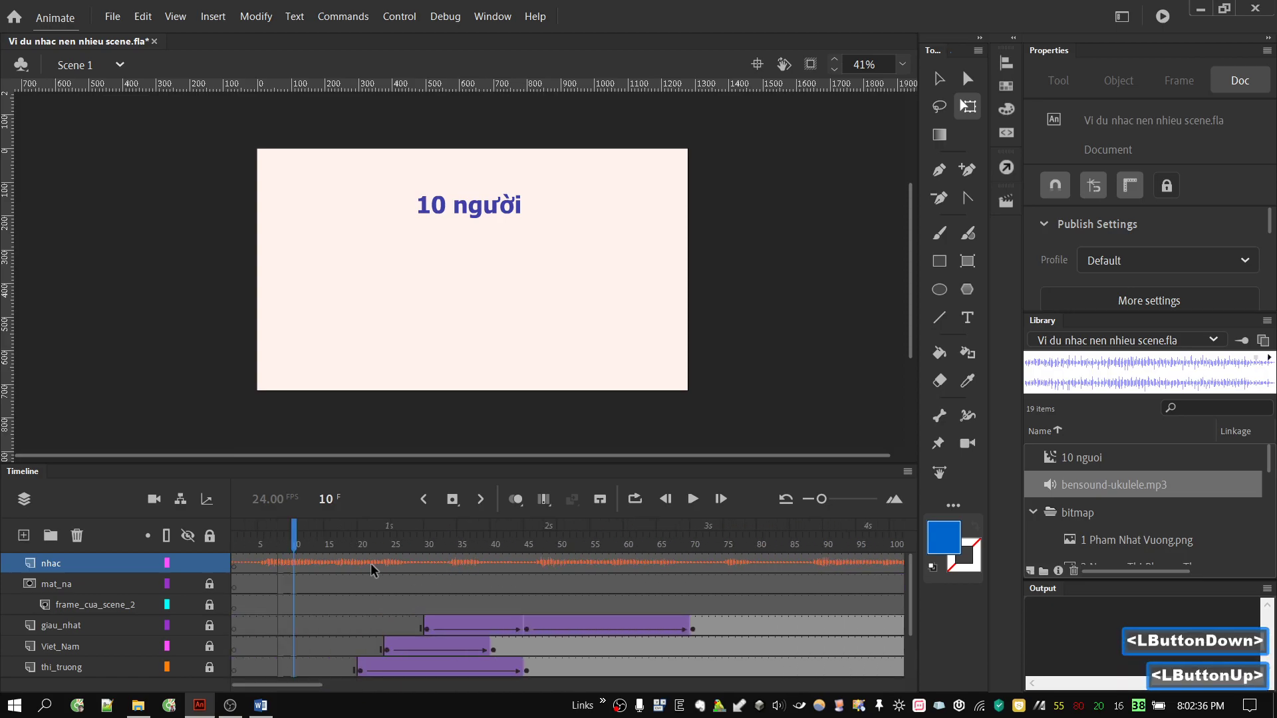
left_click(321, 566)
Scrub through the nhac layer to frame 37 and inspect a music frame's sound settings
left_click(365, 567)
left_click(418, 571)
left_click(826, 504)
double_click(571, 572)
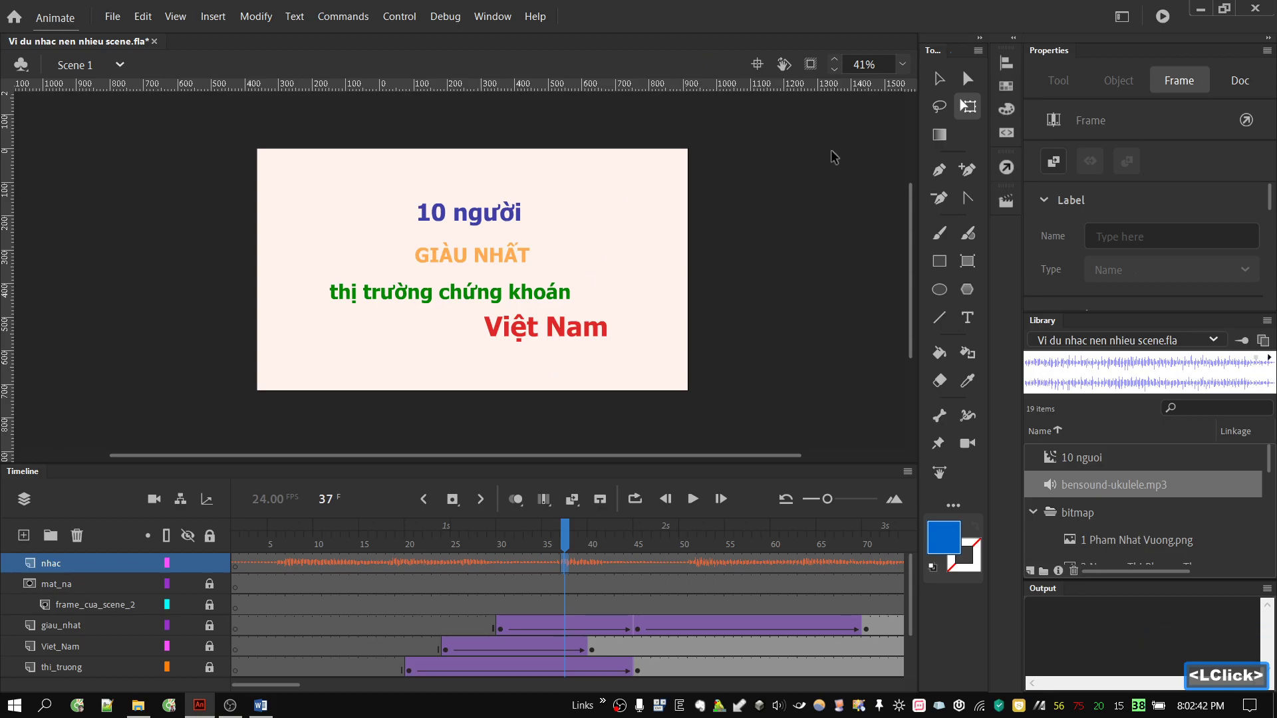
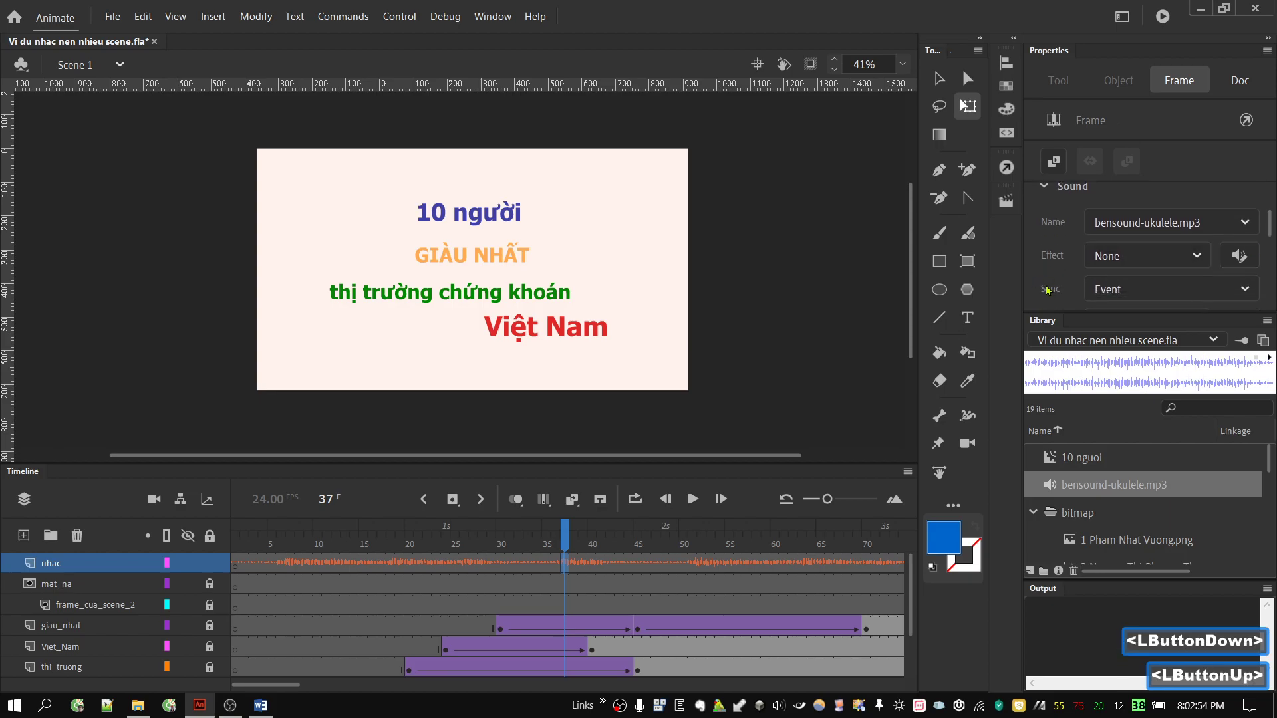
Set the bensound-ukulele.mp3 sound on nhac frame 16 to Stream sync
left_click(1135, 298)
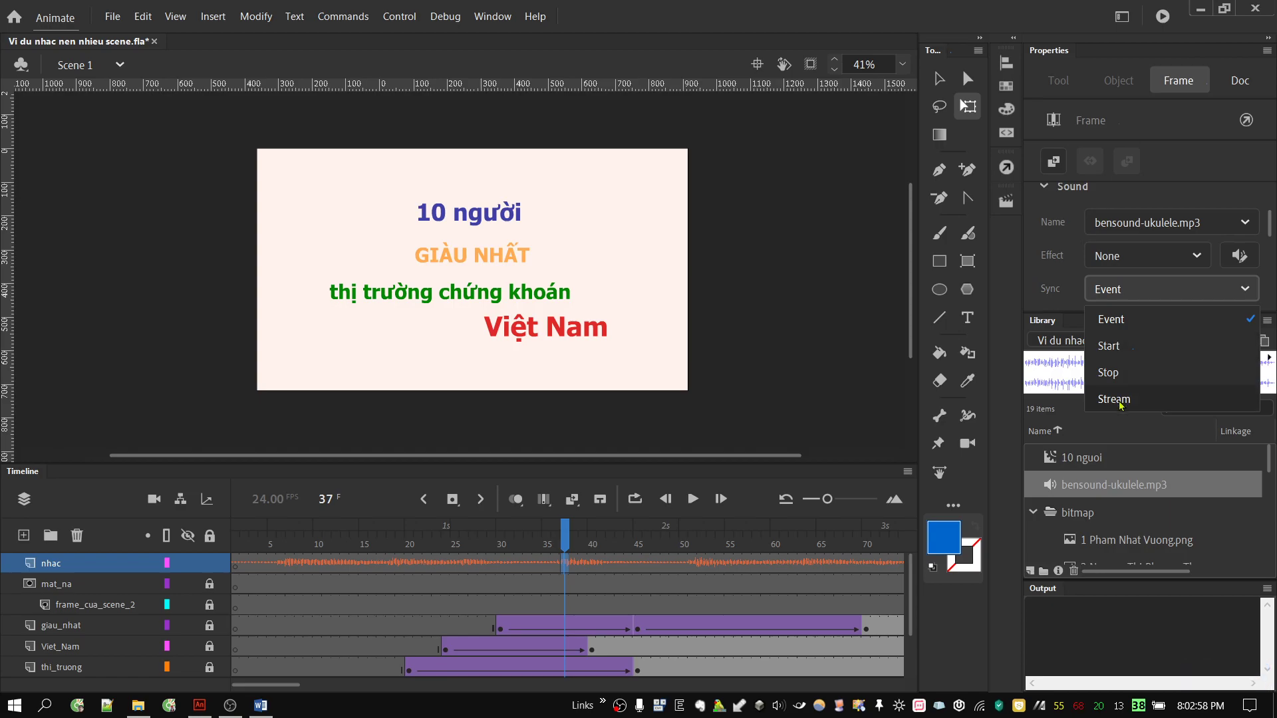
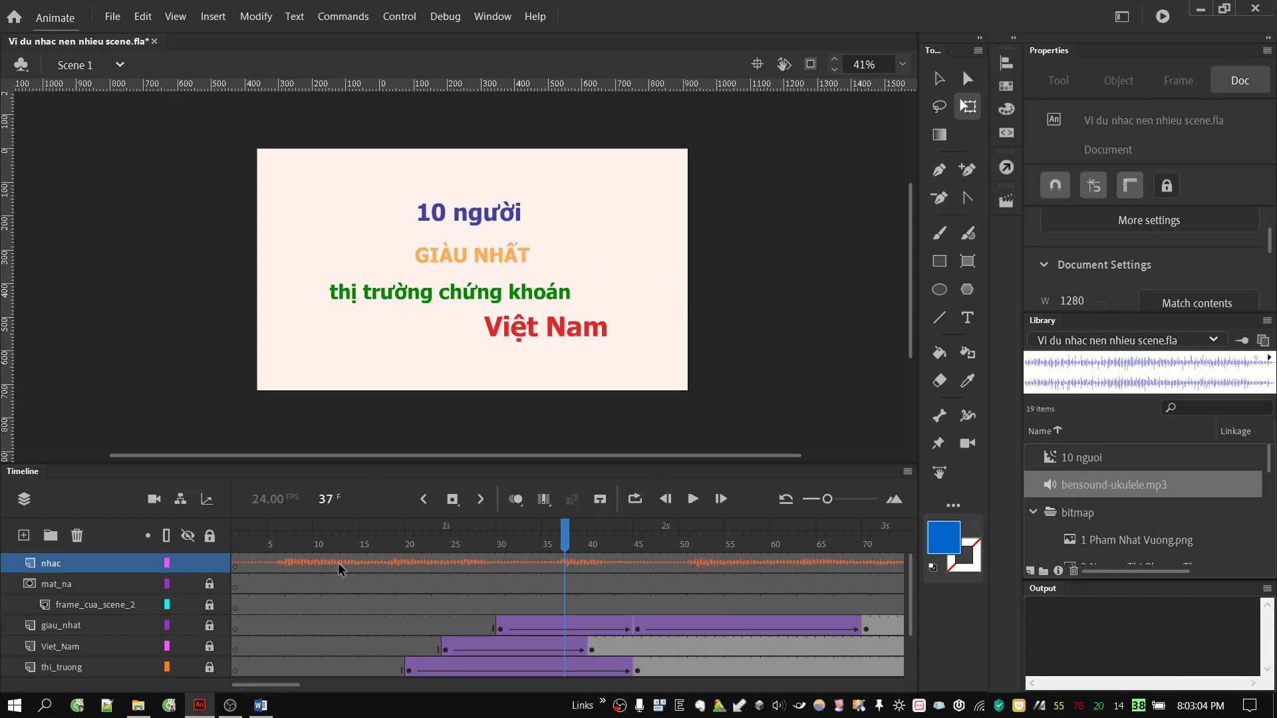
left_click(380, 571)
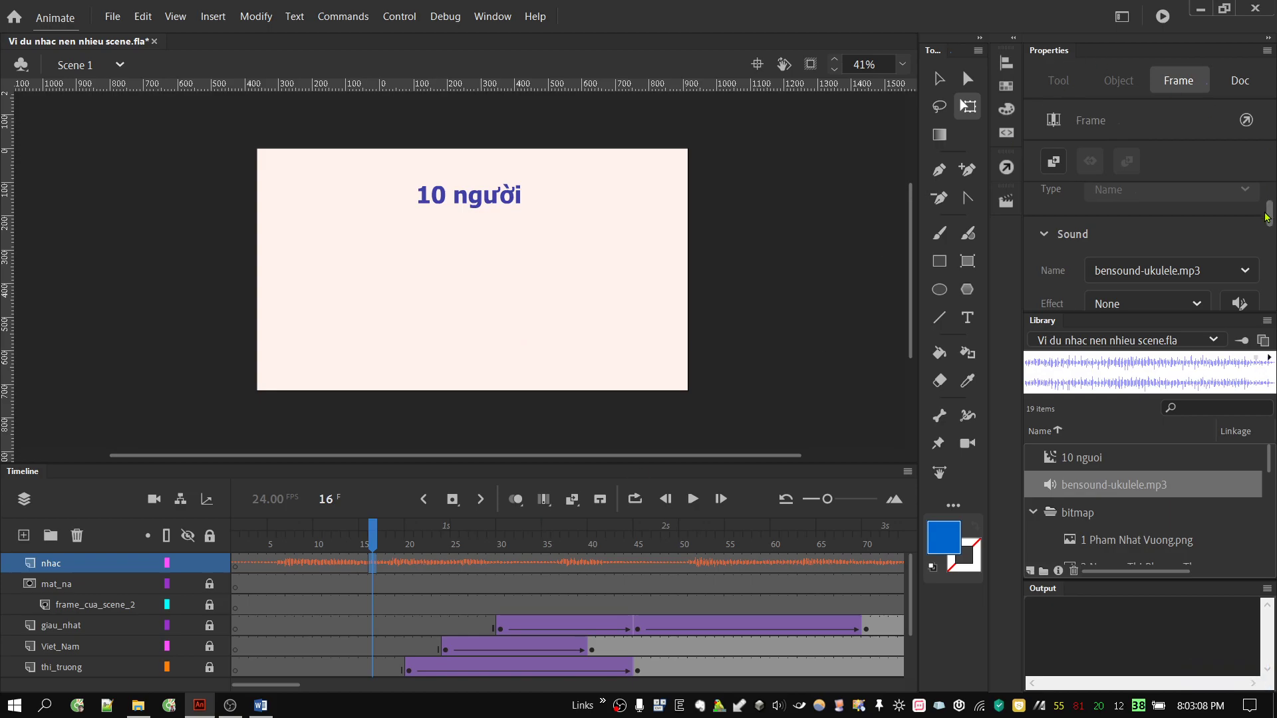
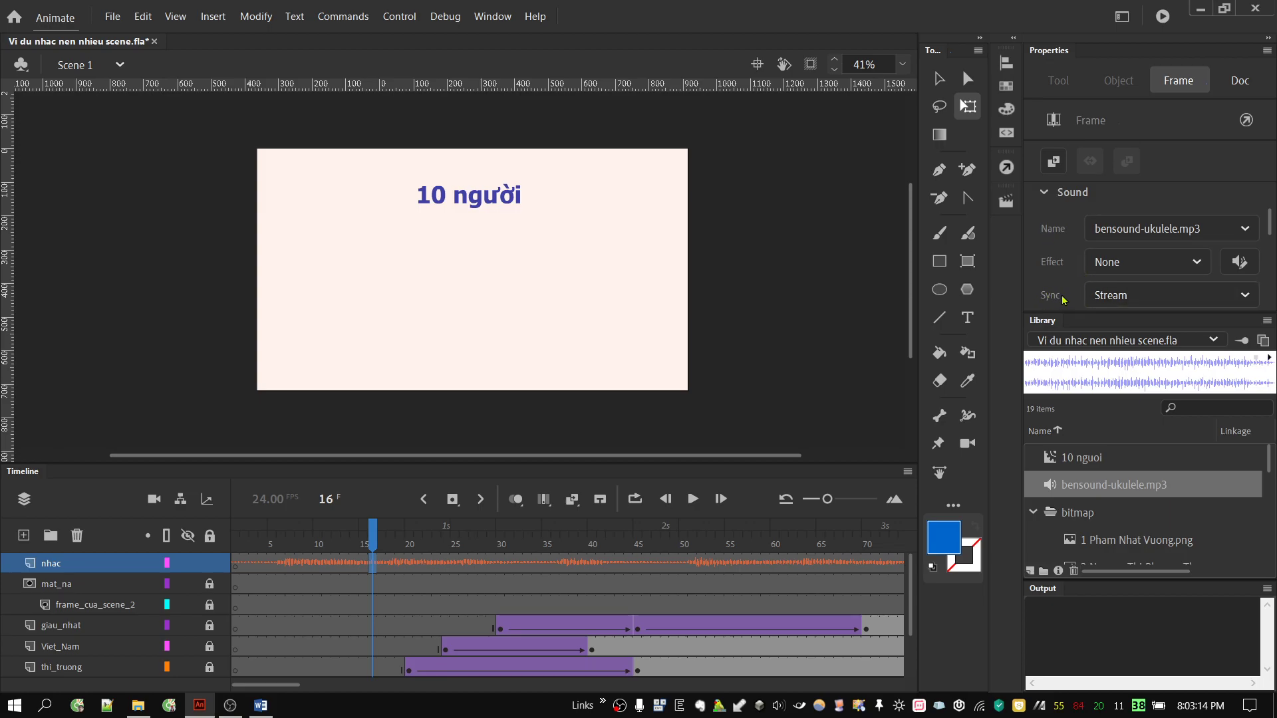
left_click(1134, 296)
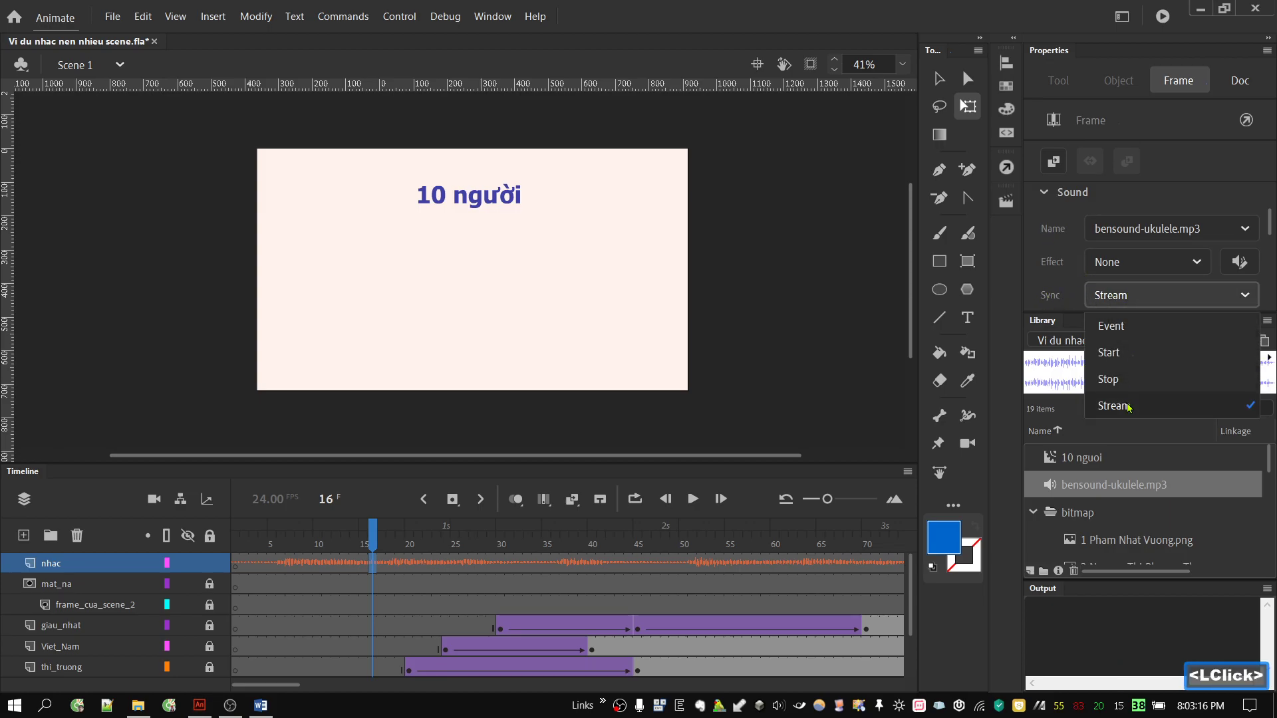
left_click(1132, 408)
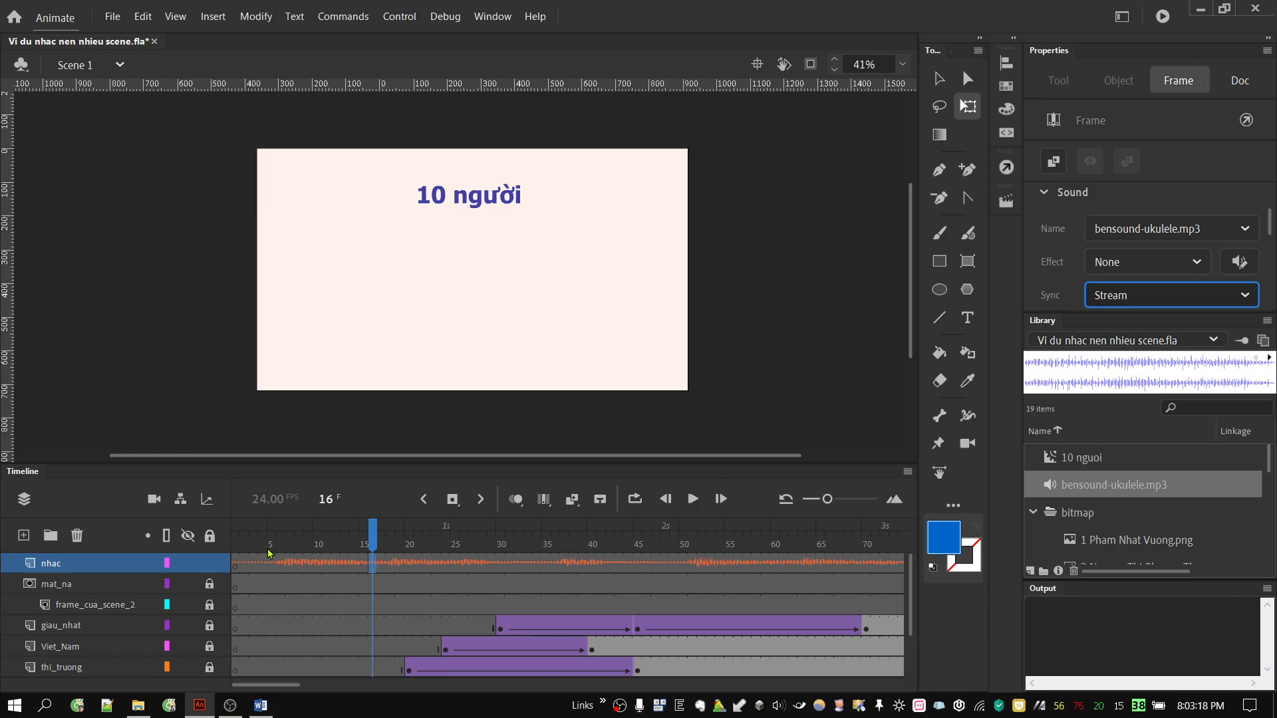
Play the timeline, bring up the Scene panel and switch to Scene 2
left_click(256, 545)
double_click(700, 506)
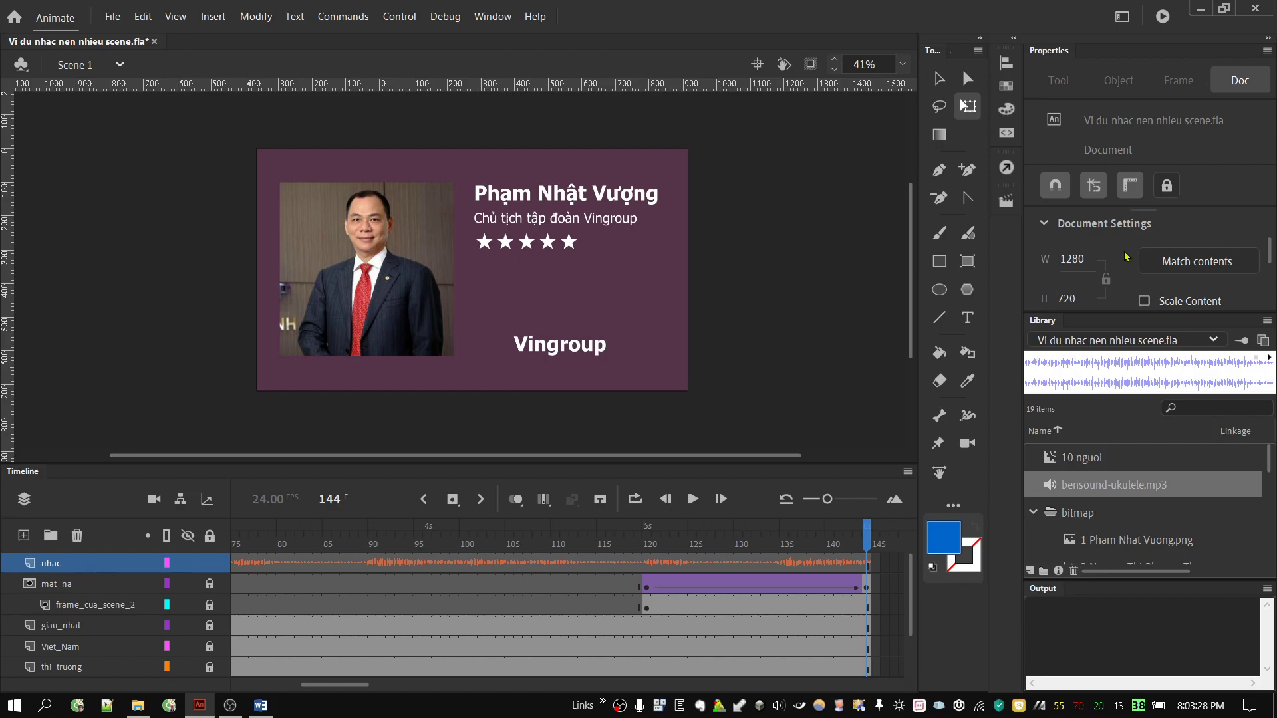
left_click(1009, 205)
left_click(872, 244)
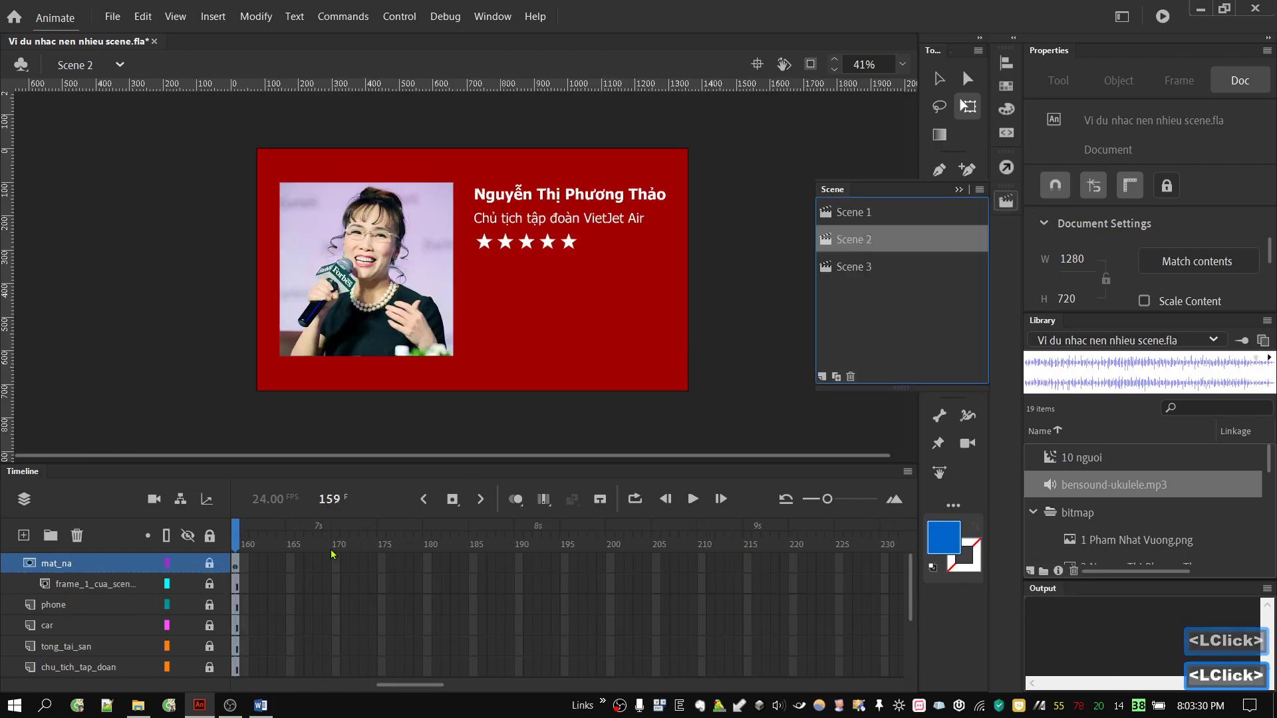
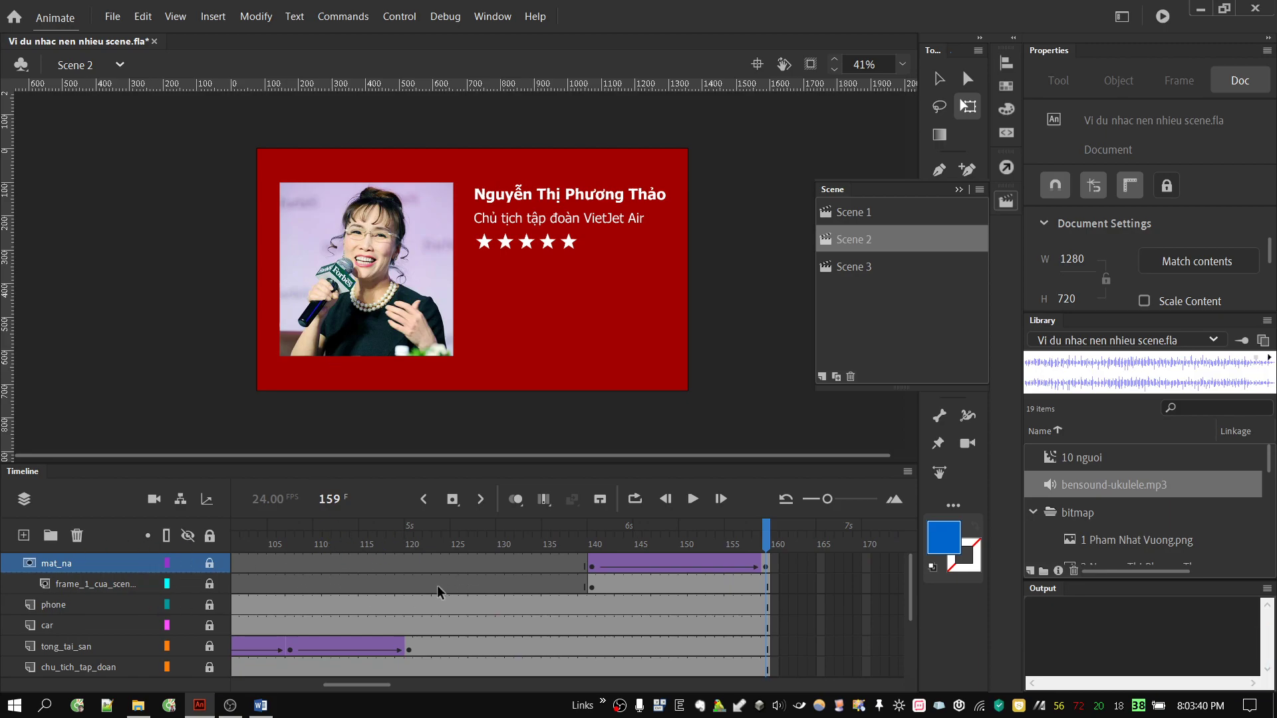
Look through Scene 2's timeline, return to Scene 1 and select frame 710 on nhac
left_click(859, 214)
left_click(667, 582)
left_click(635, 571)
left_click(766, 568)
left_click(376, 688)
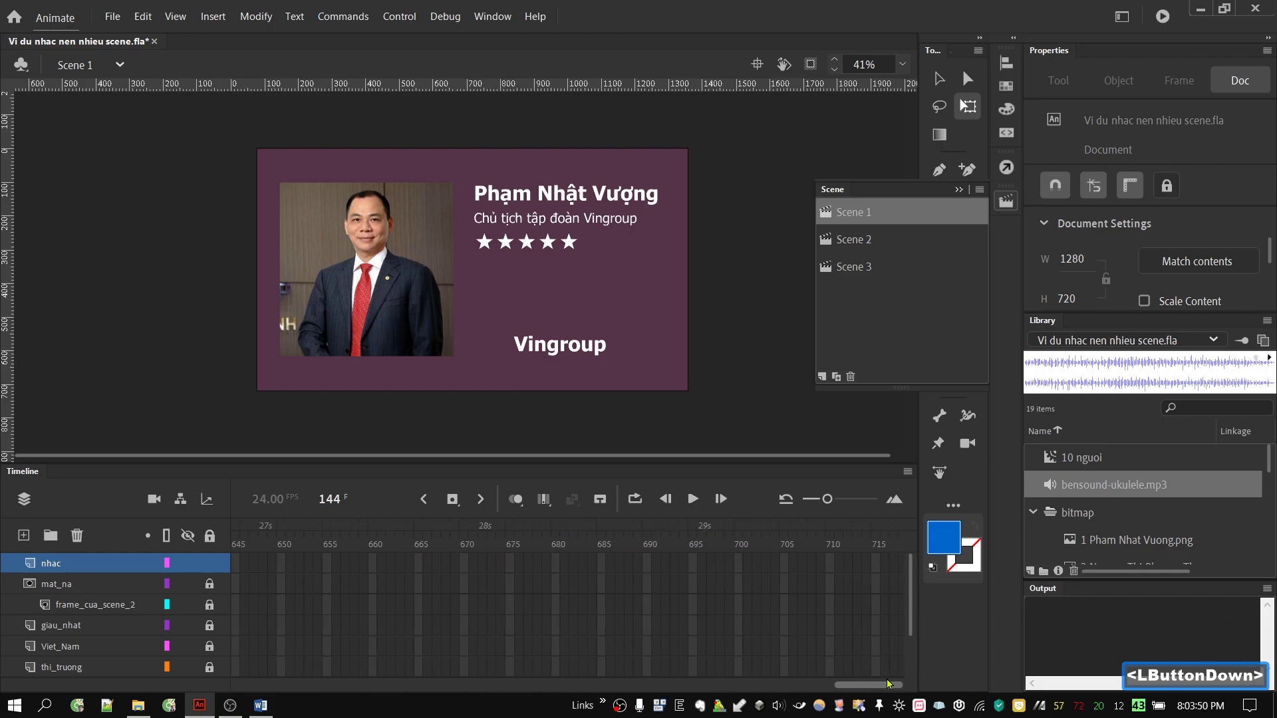
left_click(833, 569)
Insert frames on the nhac layer out to frame 710, then go back to frame 145
right_click(833, 569)
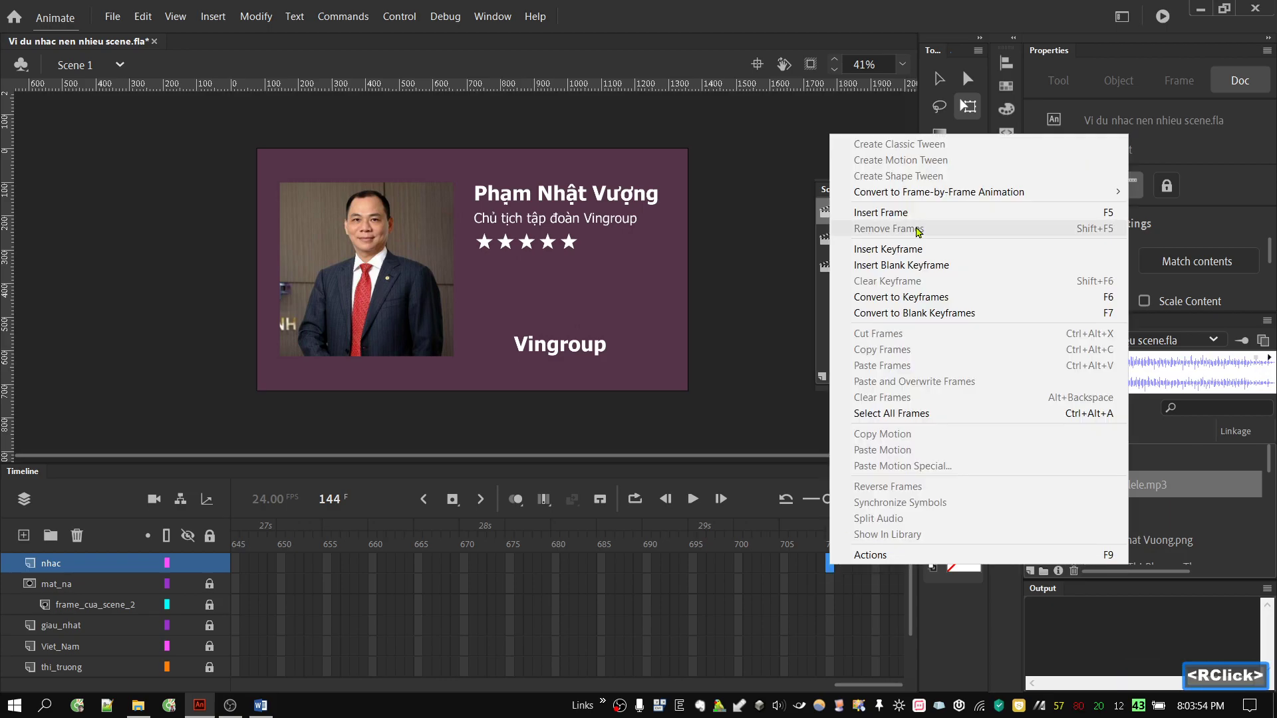
left_click(921, 217)
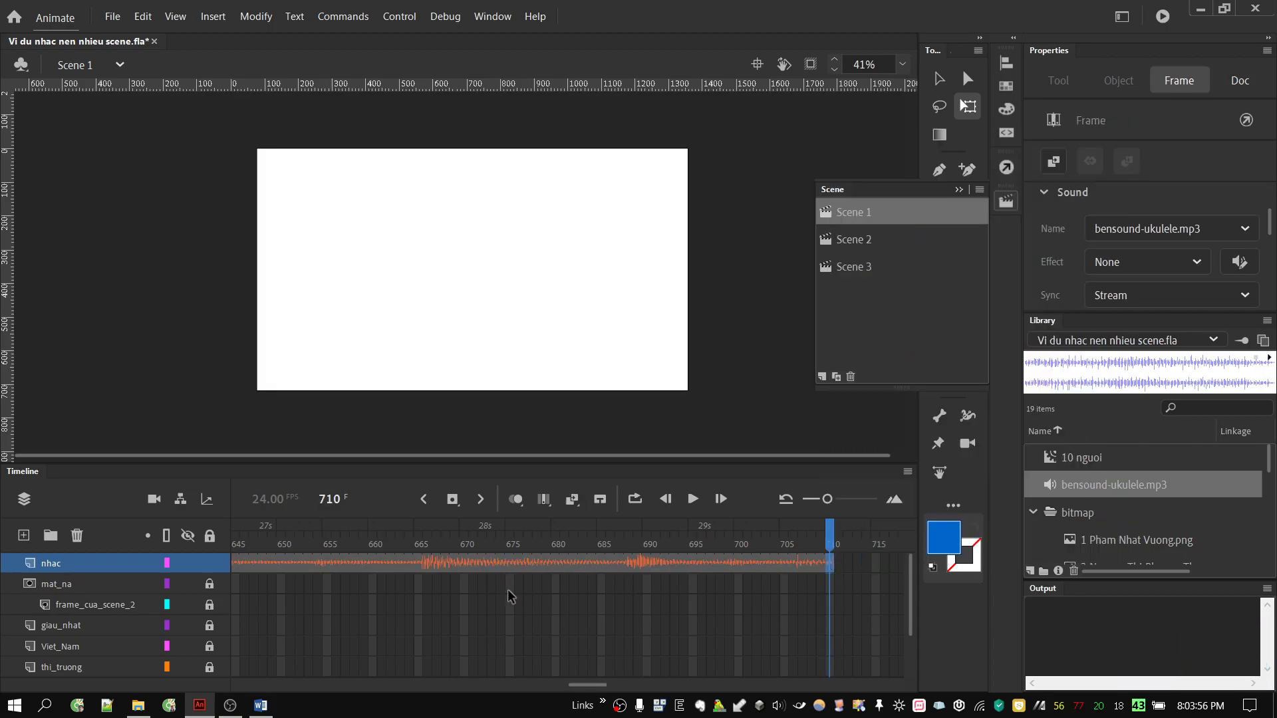
left_click(595, 691)
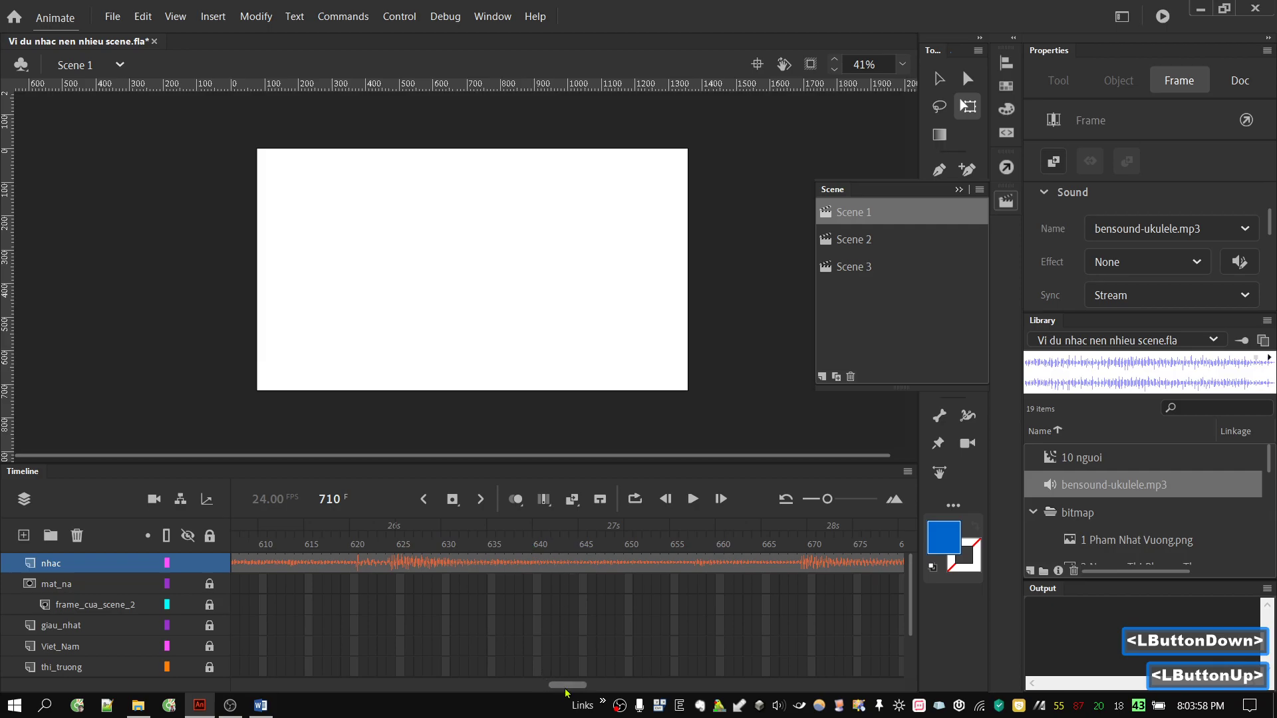
left_click(570, 693)
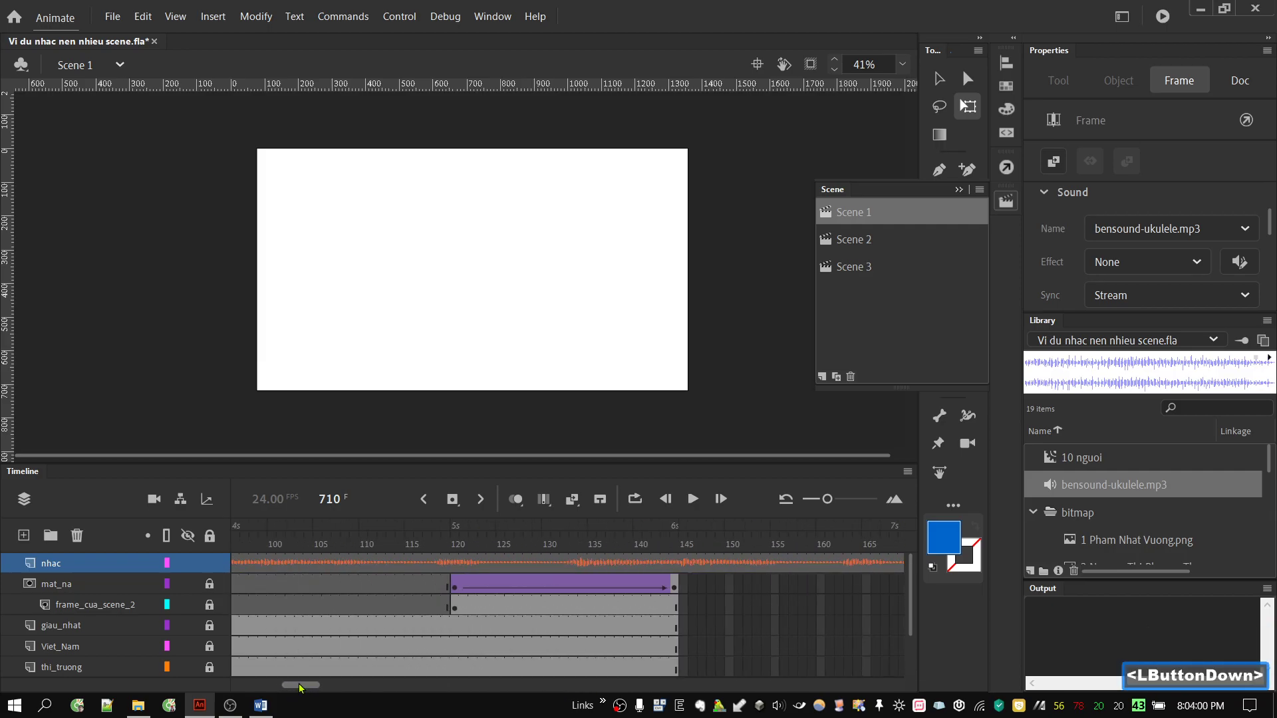
left_click(420, 540)
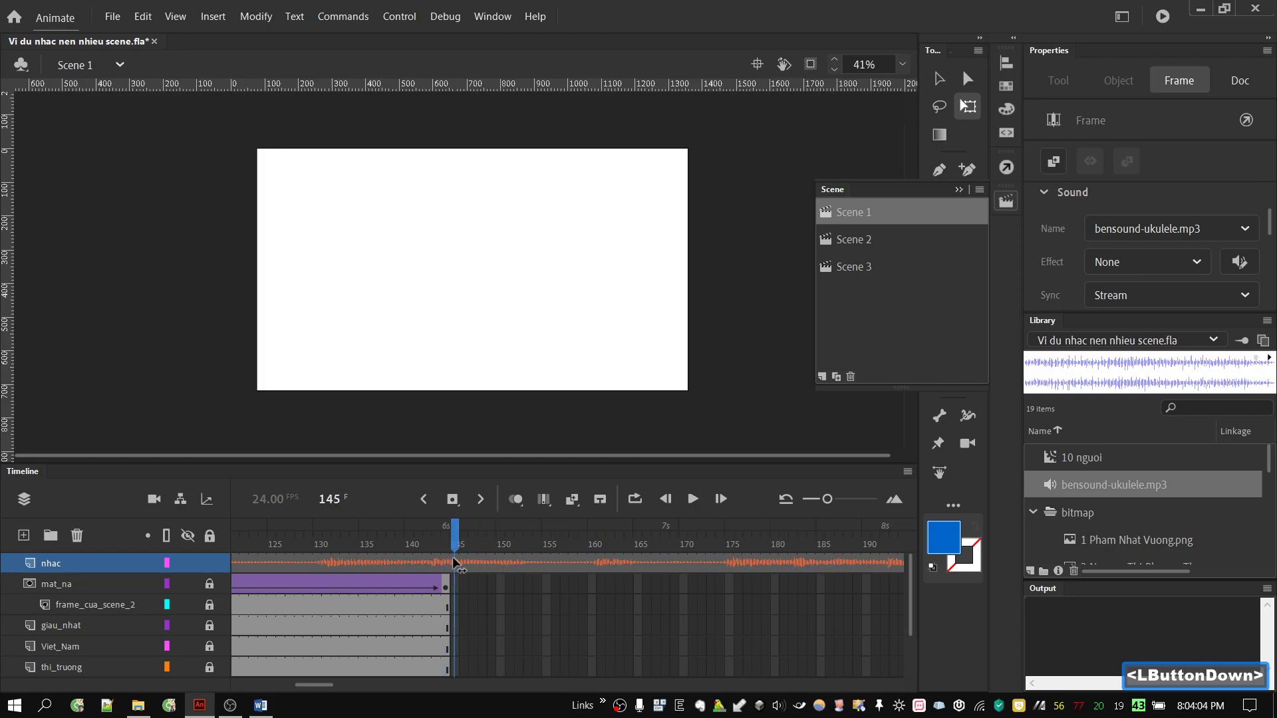
left_click(459, 571)
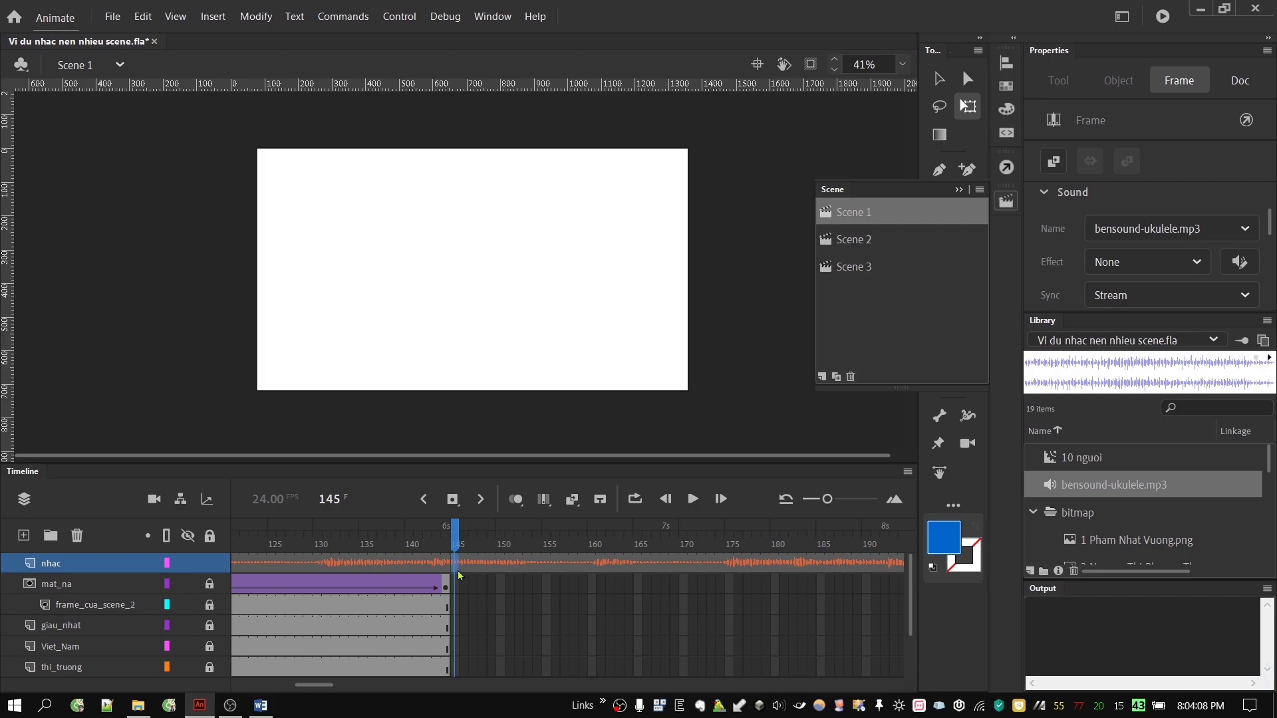
Check the ukulele waveform around frame 145 and select the whole nhac span running past it
right_click(460, 567)
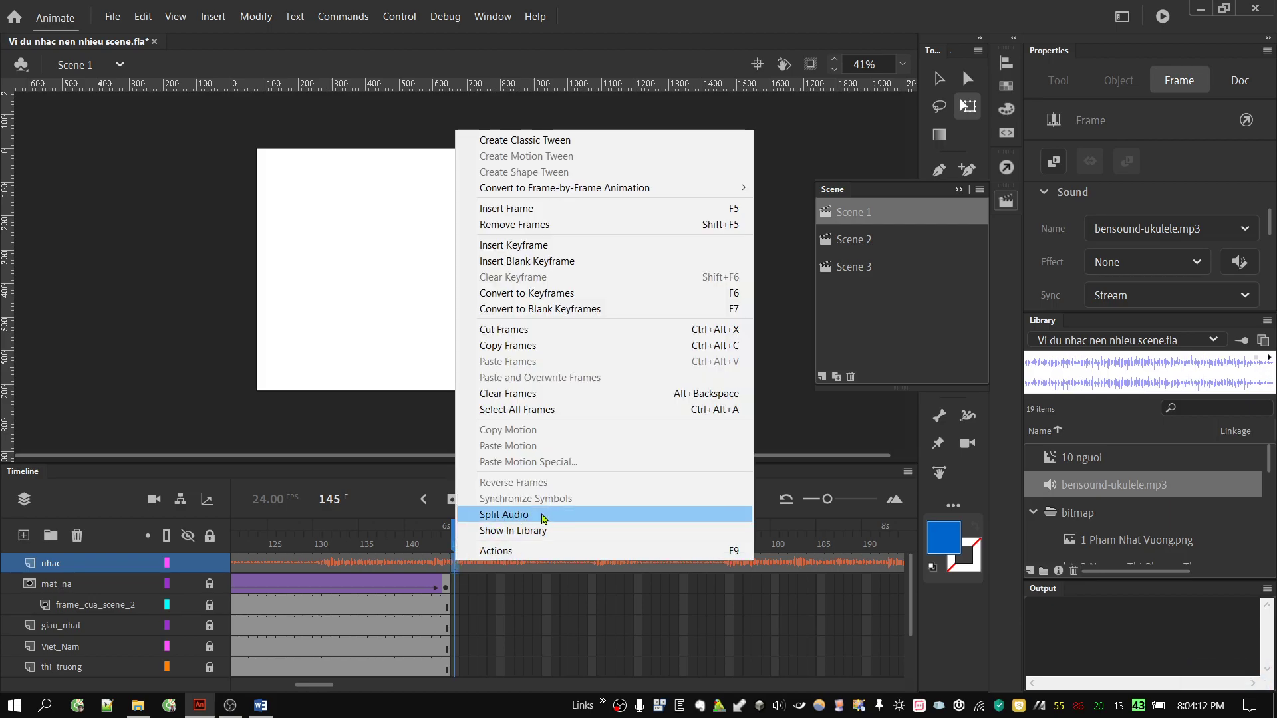
left_click(544, 519)
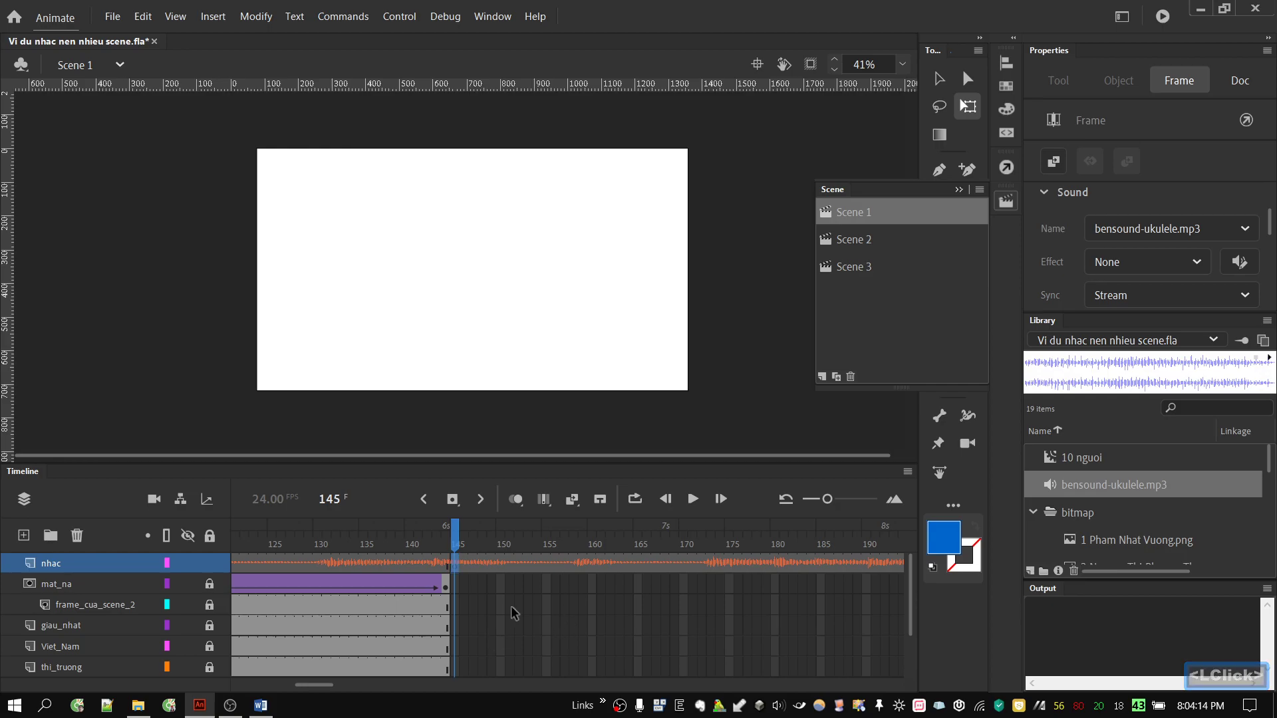
left_click(460, 543)
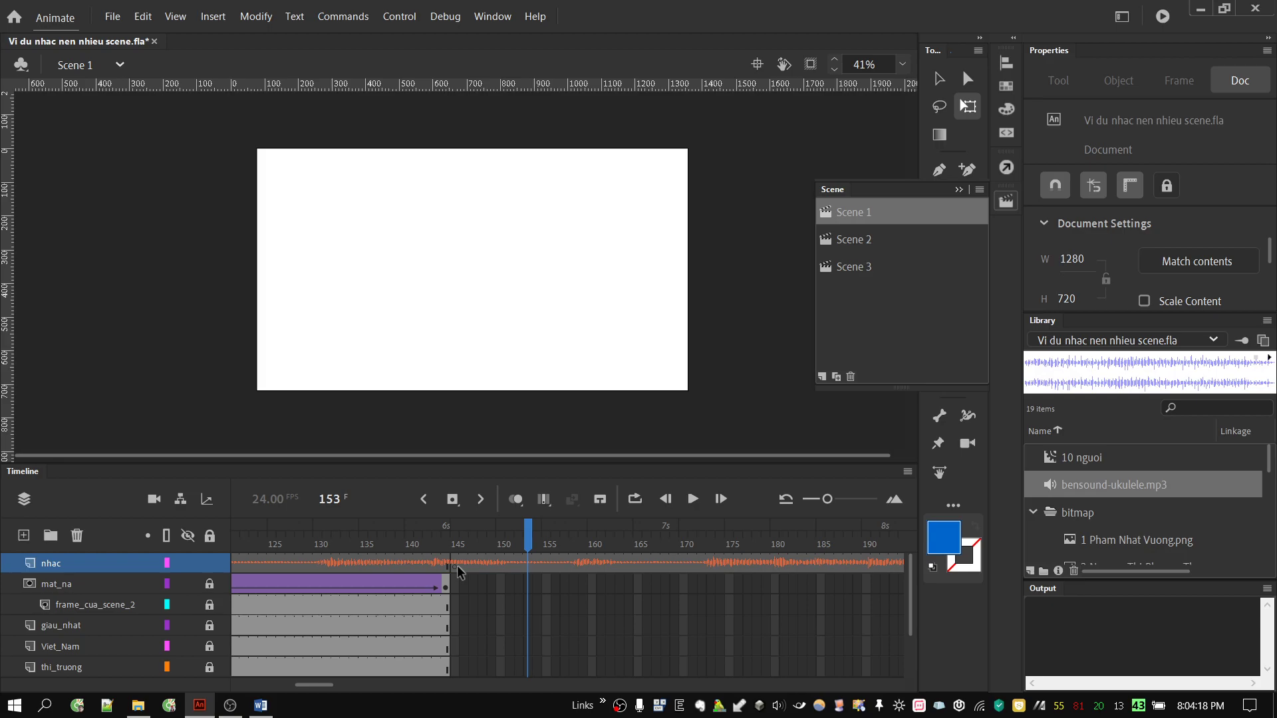
left_click(495, 569)
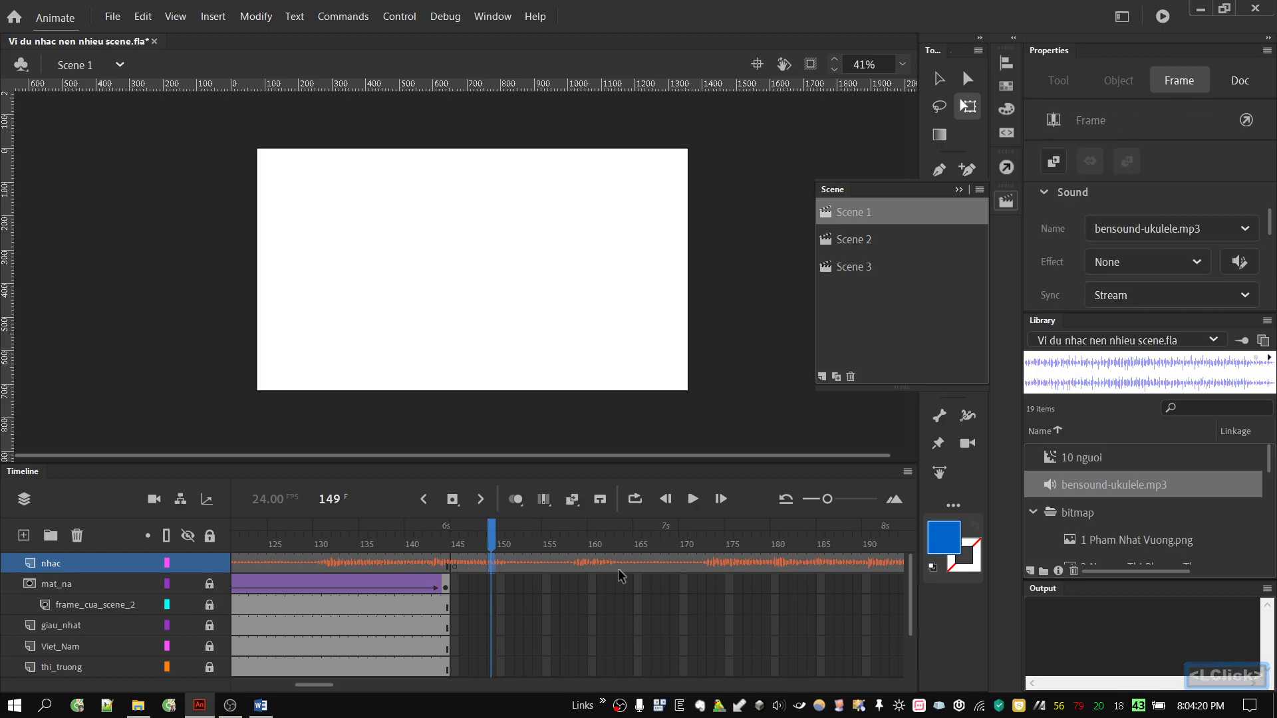
left_click(543, 569)
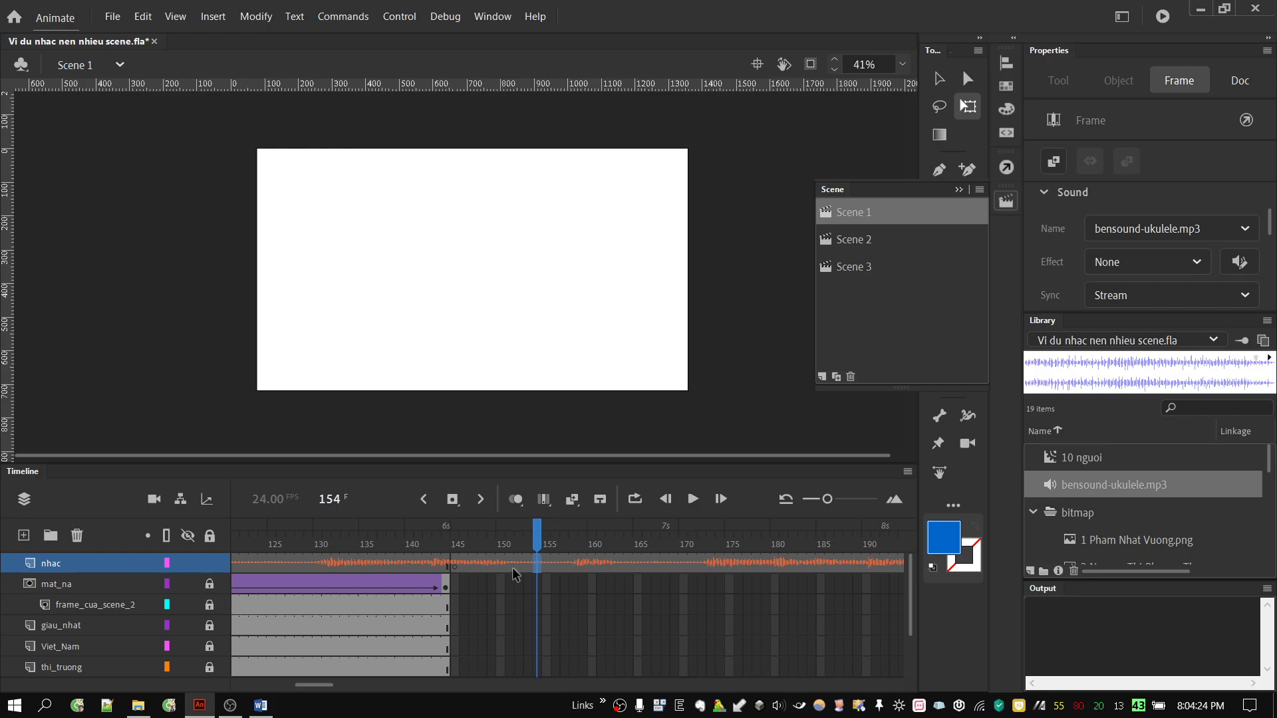
left_click(517, 573)
left_click(519, 575)
double_click(519, 576)
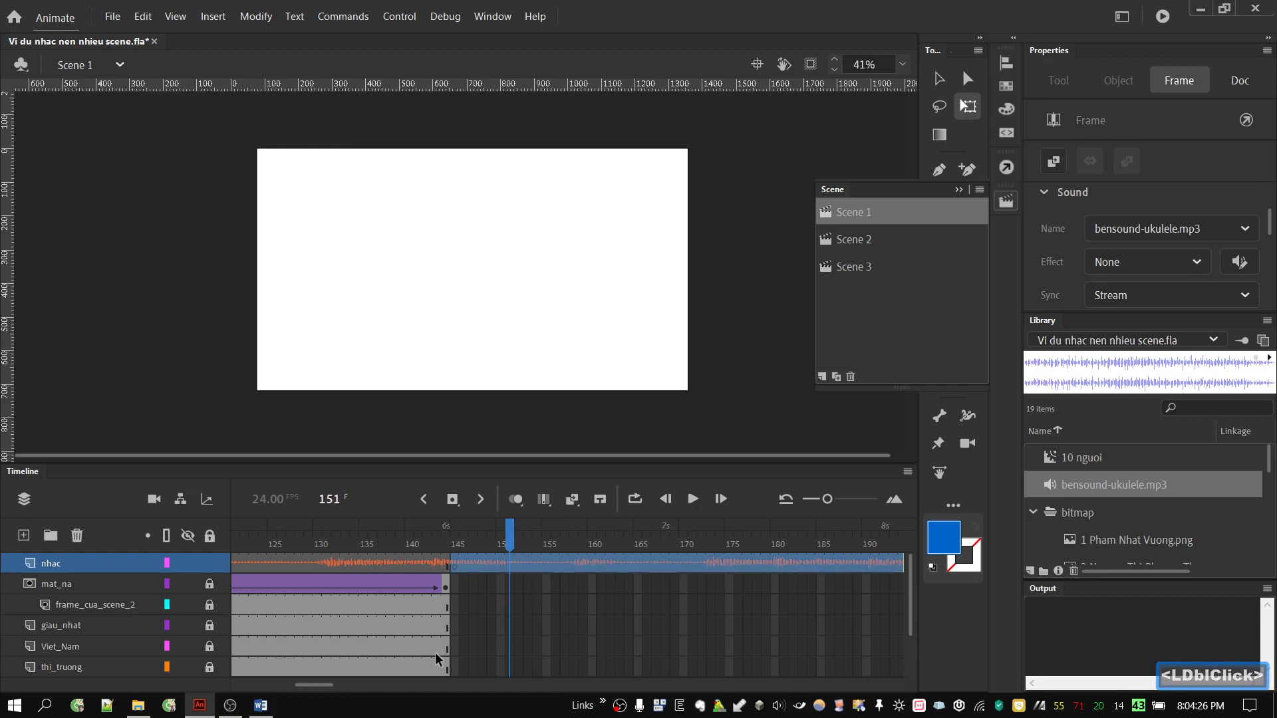
left_click(332, 691)
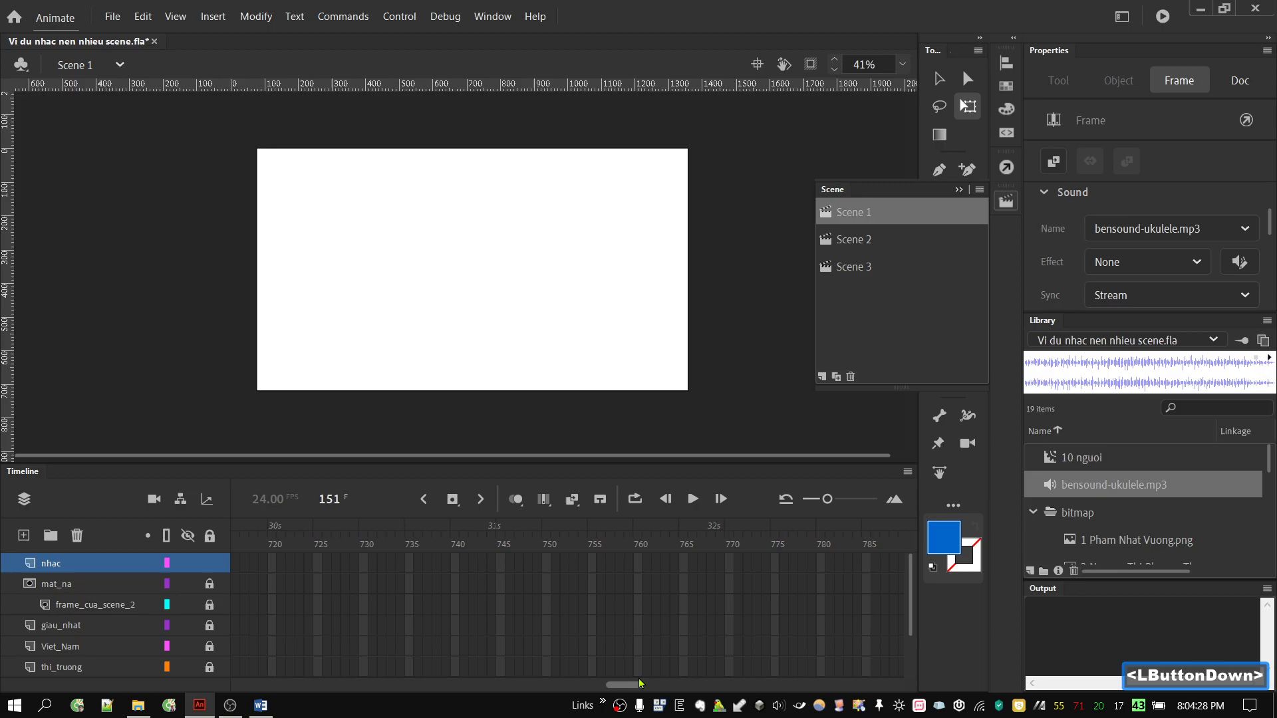
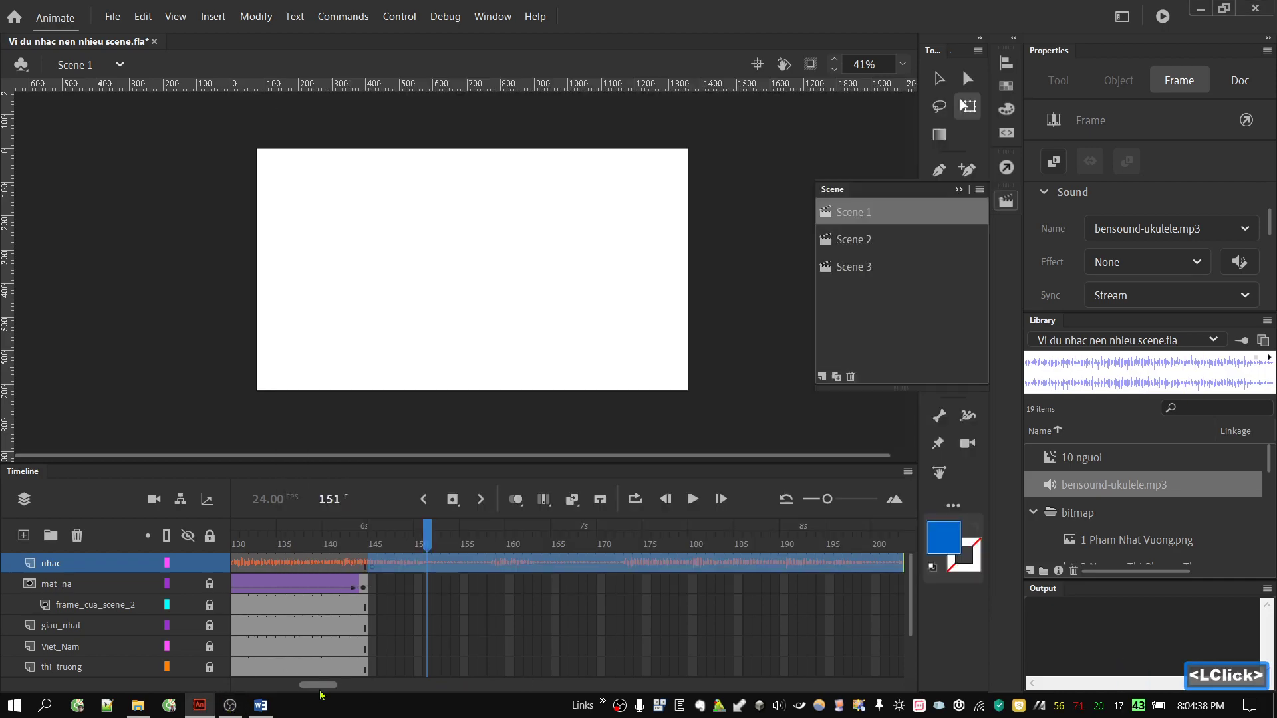
left_click(326, 691)
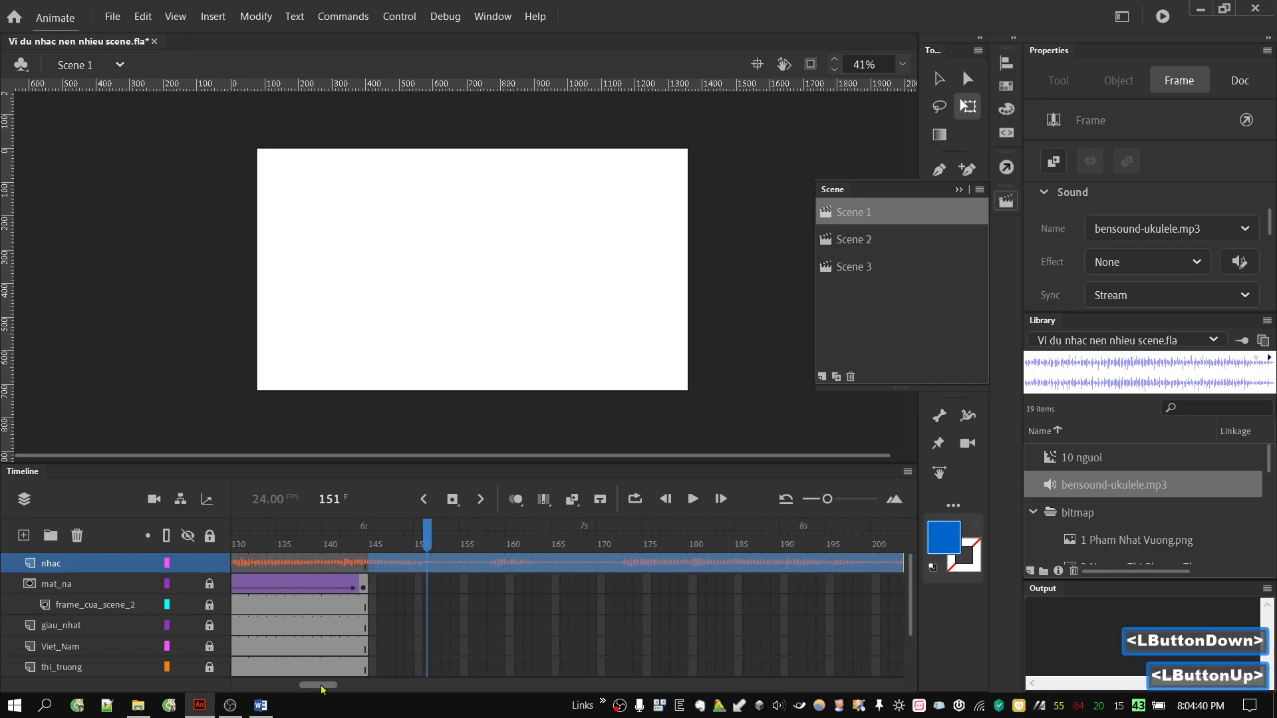
Copy the selected surplus music frames, then reselect the nhac span after frame 145
right_click(456, 569)
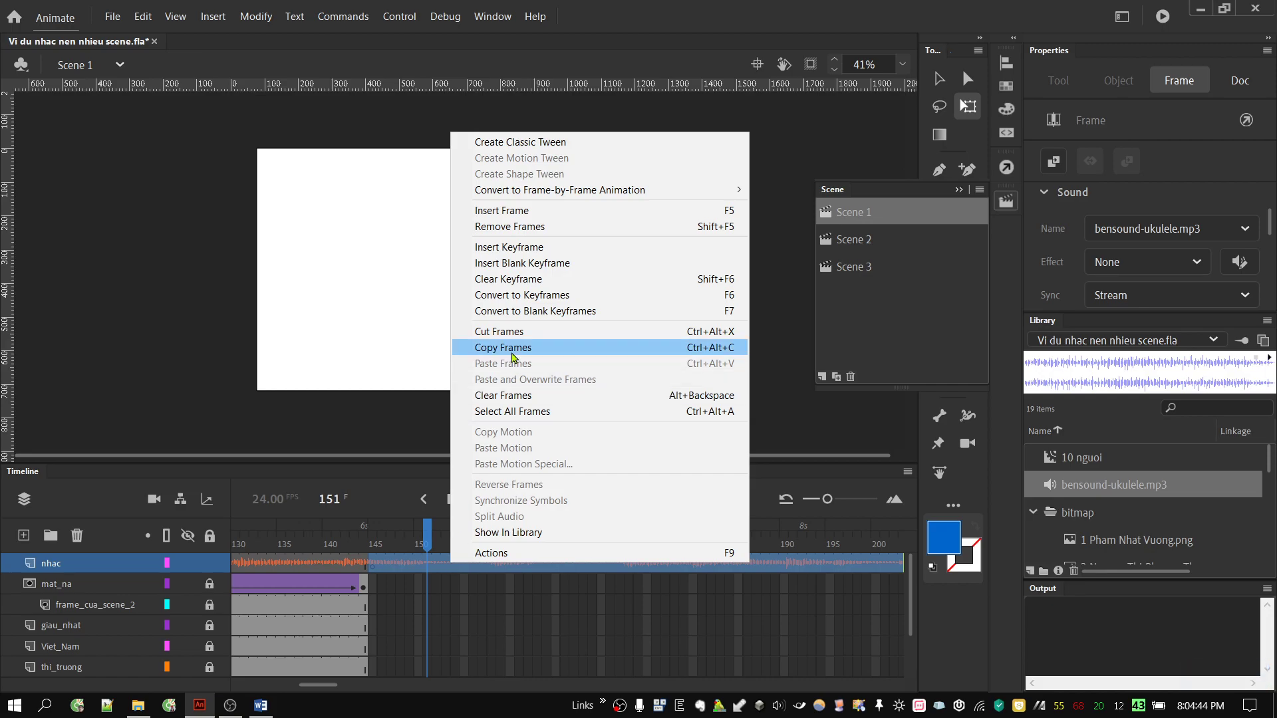
left_click(516, 339)
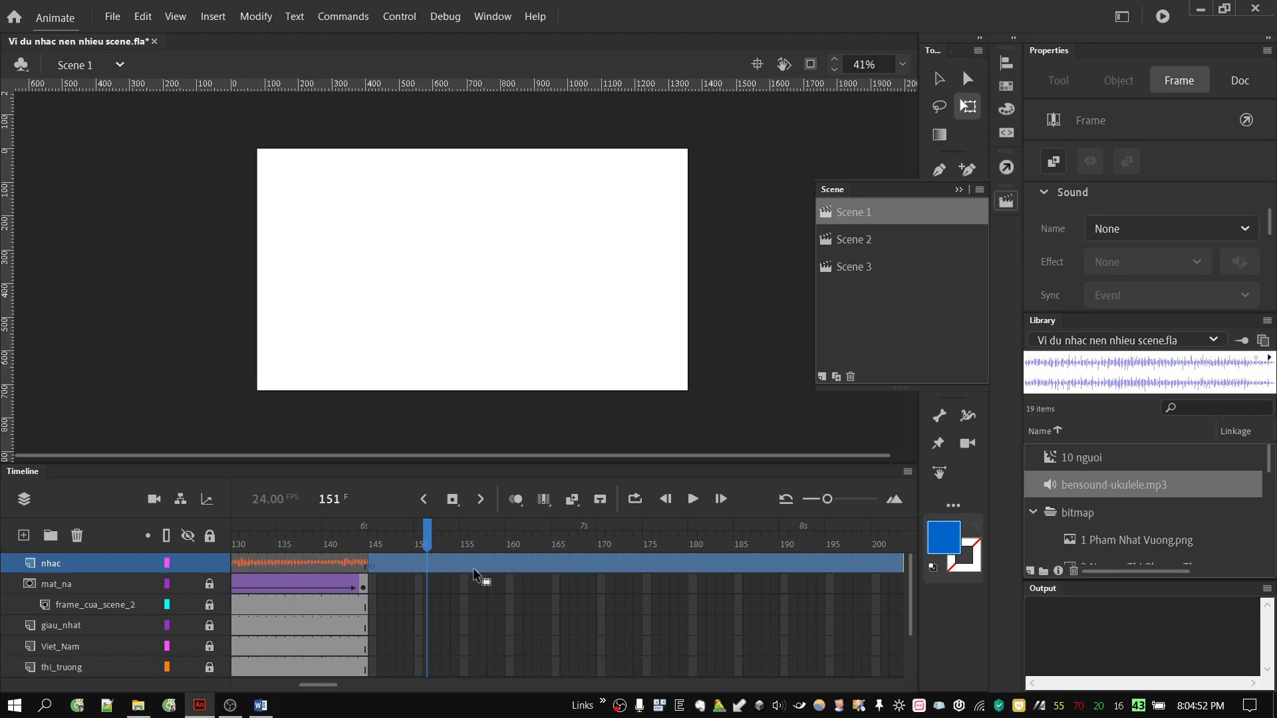
left_click(435, 547)
left_click(413, 569)
left_click(414, 571)
left_click(414, 571)
double_click(414, 572)
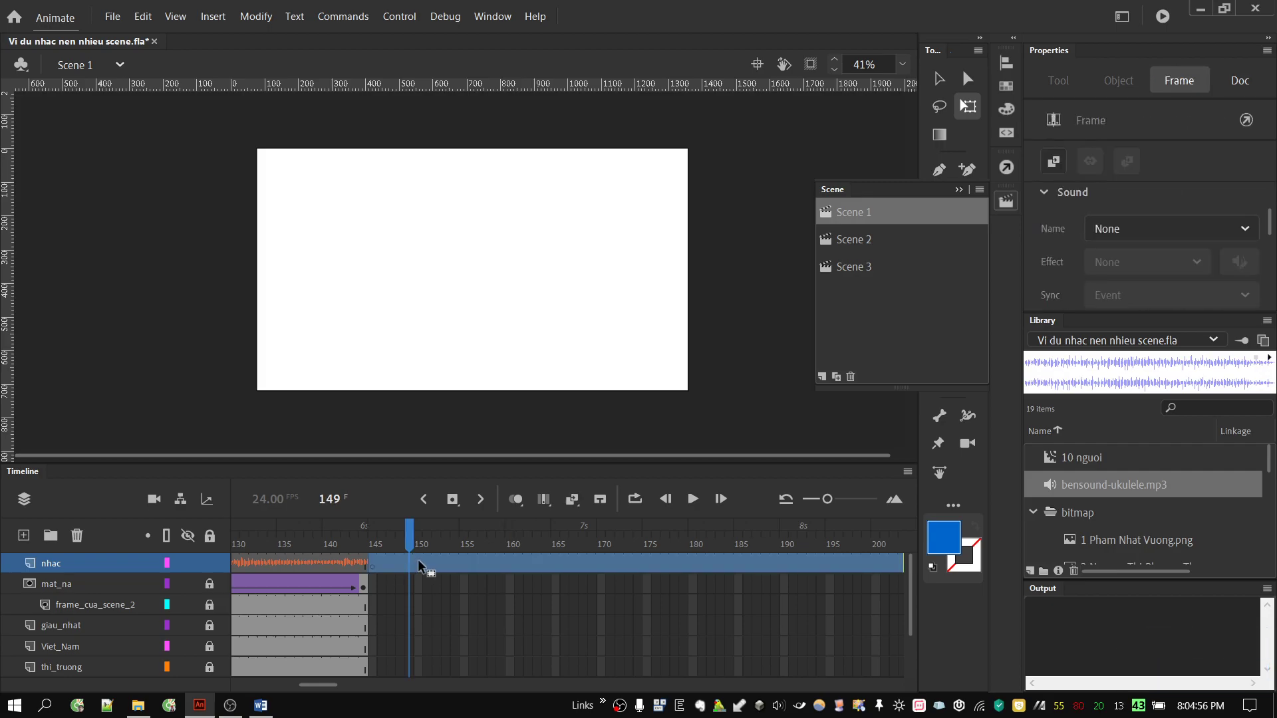
left_click(340, 548)
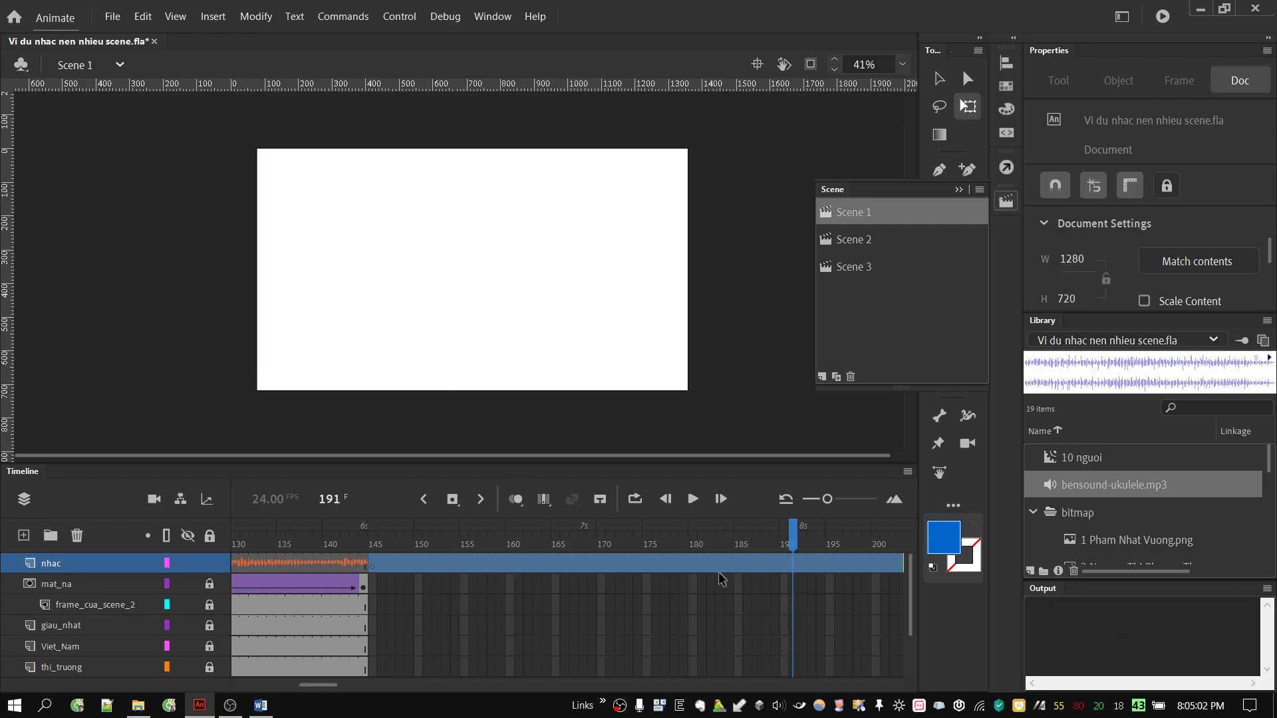
Remove the nhac frames after frame 145 so the music ends with Scene 1
right_click(443, 570)
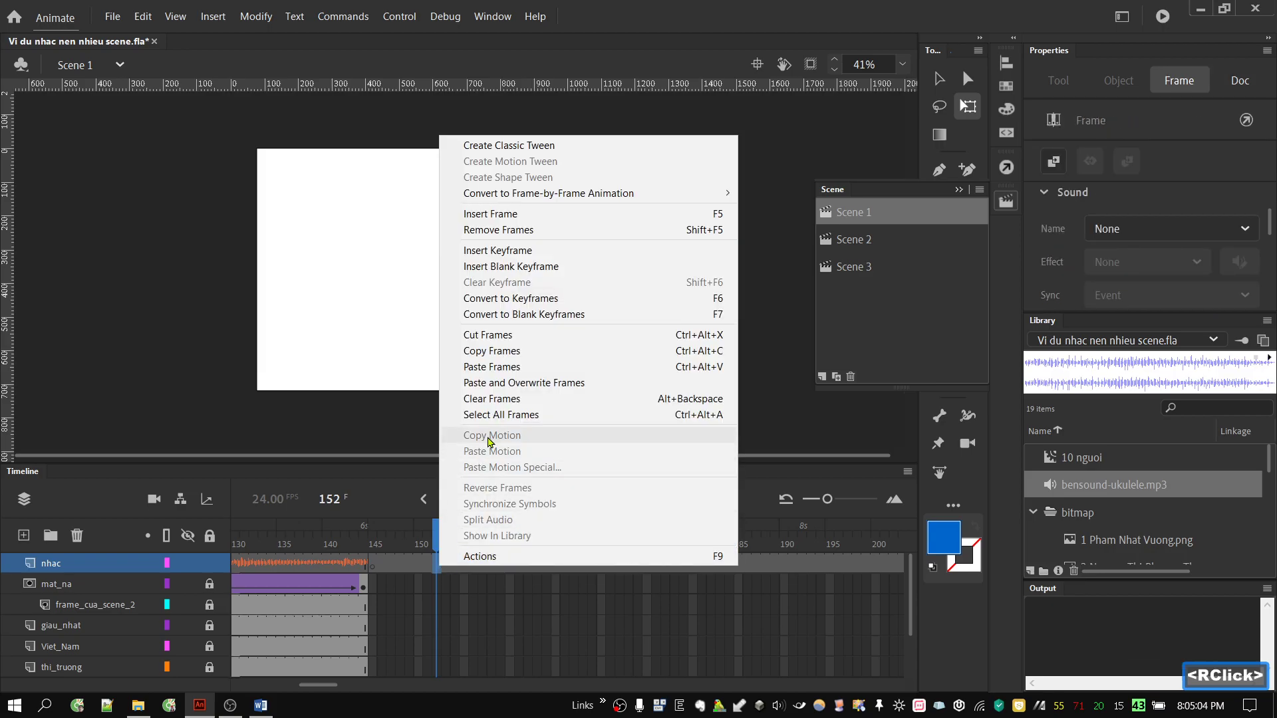
left_click(421, 607)
left_click(445, 568)
double_click(445, 568)
right_click(446, 570)
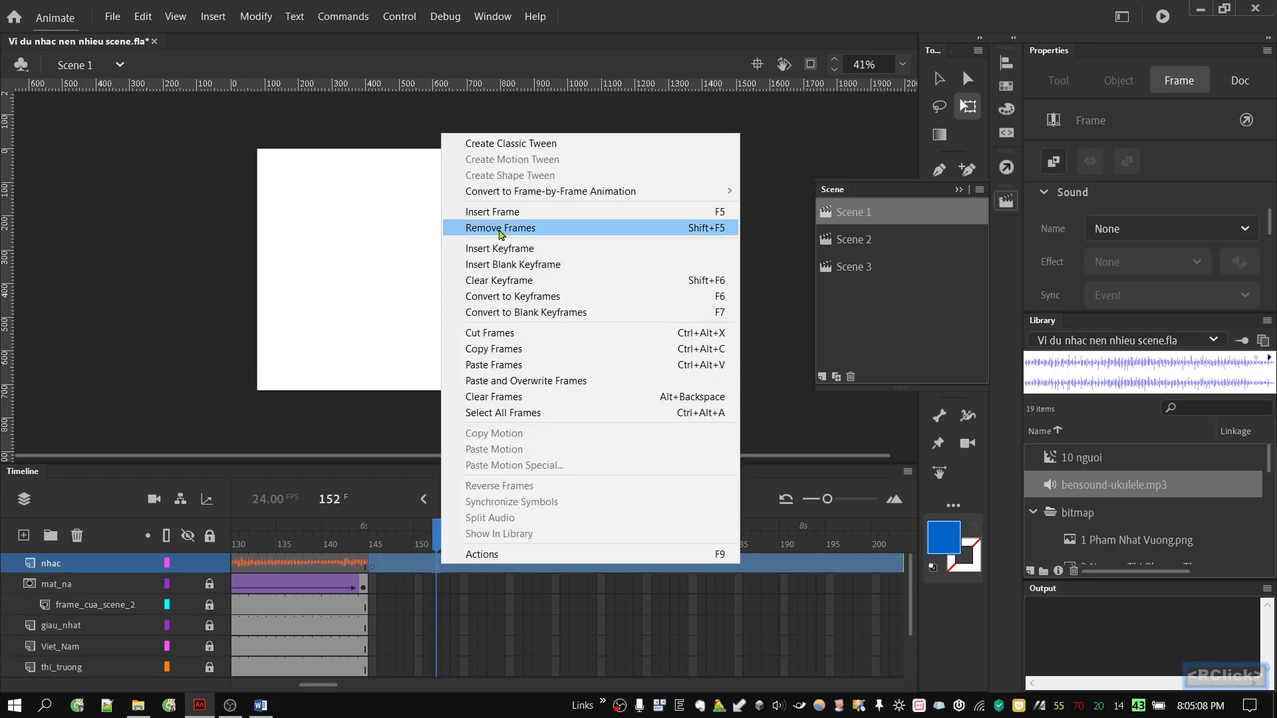
left_click(502, 234)
left_click(327, 544)
double_click(456, 603)
left_click(324, 545)
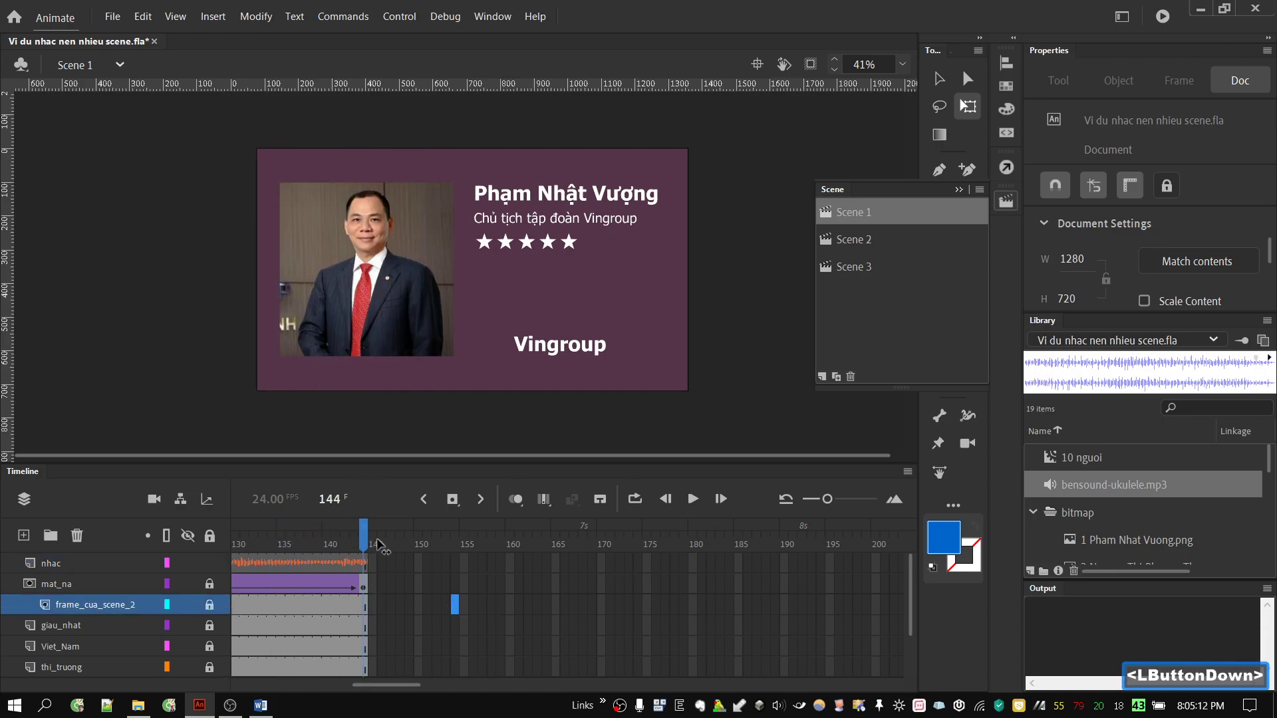
In Scene 2, paste and overwrite the copied music onto nhac frame 1 and preview it
left_click(853, 239)
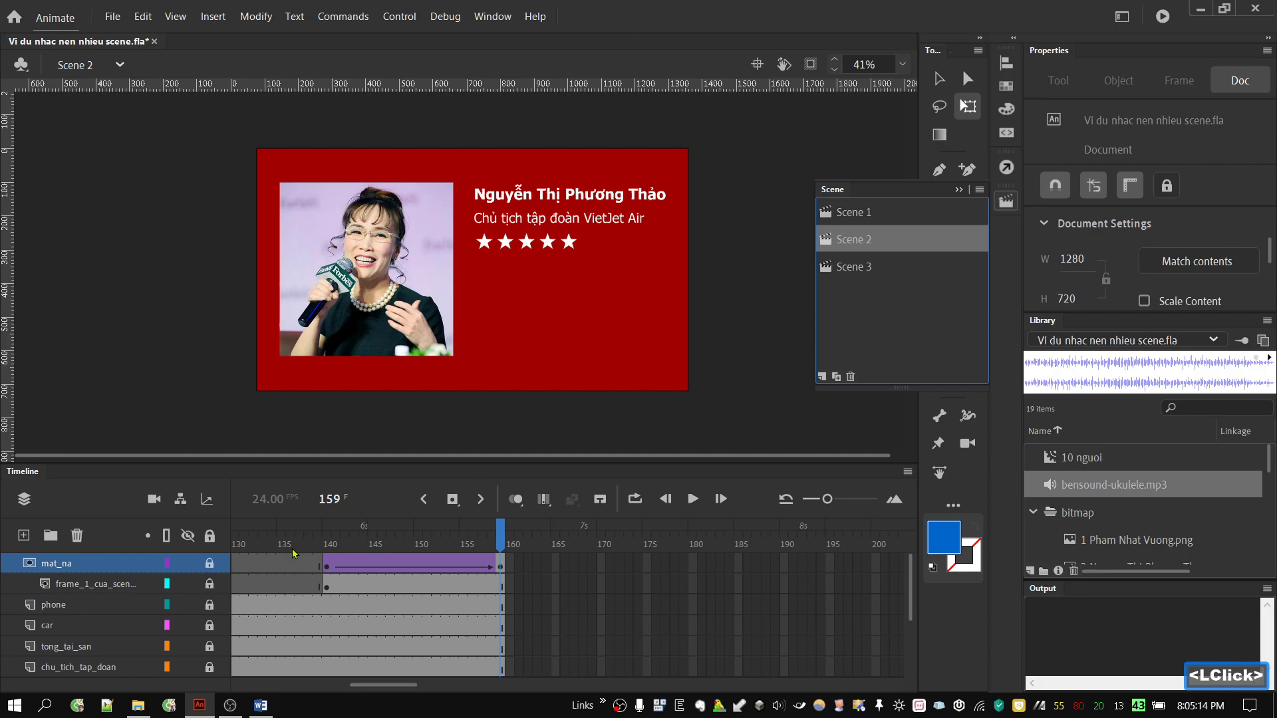
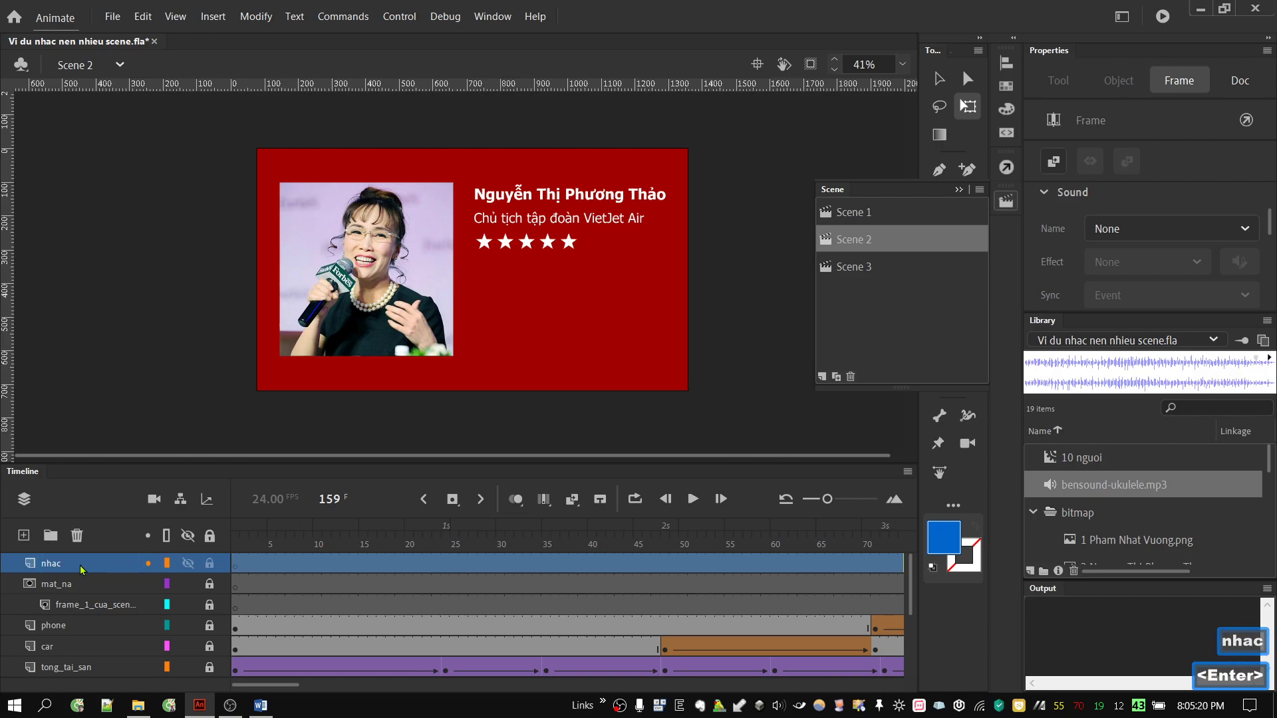
left_click(247, 570)
left_click(241, 573)
right_click(239, 568)
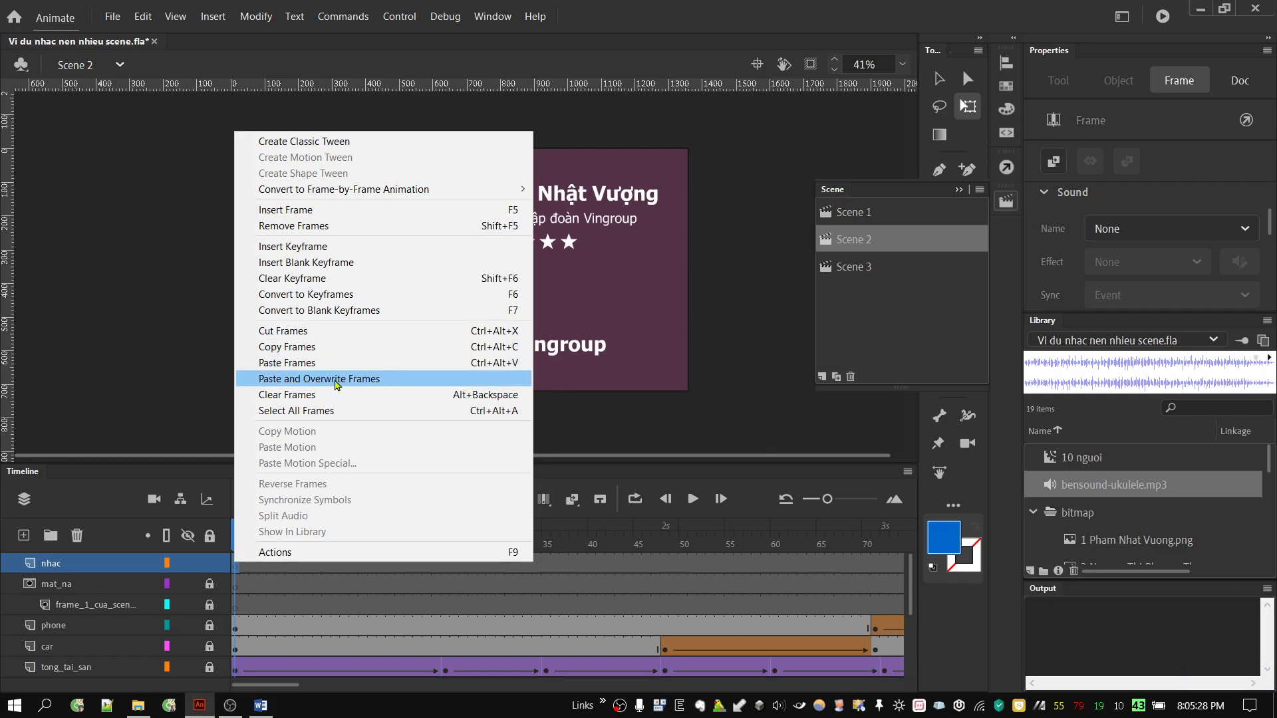
left_click(387, 382)
left_click(306, 539)
left_click(352, 541)
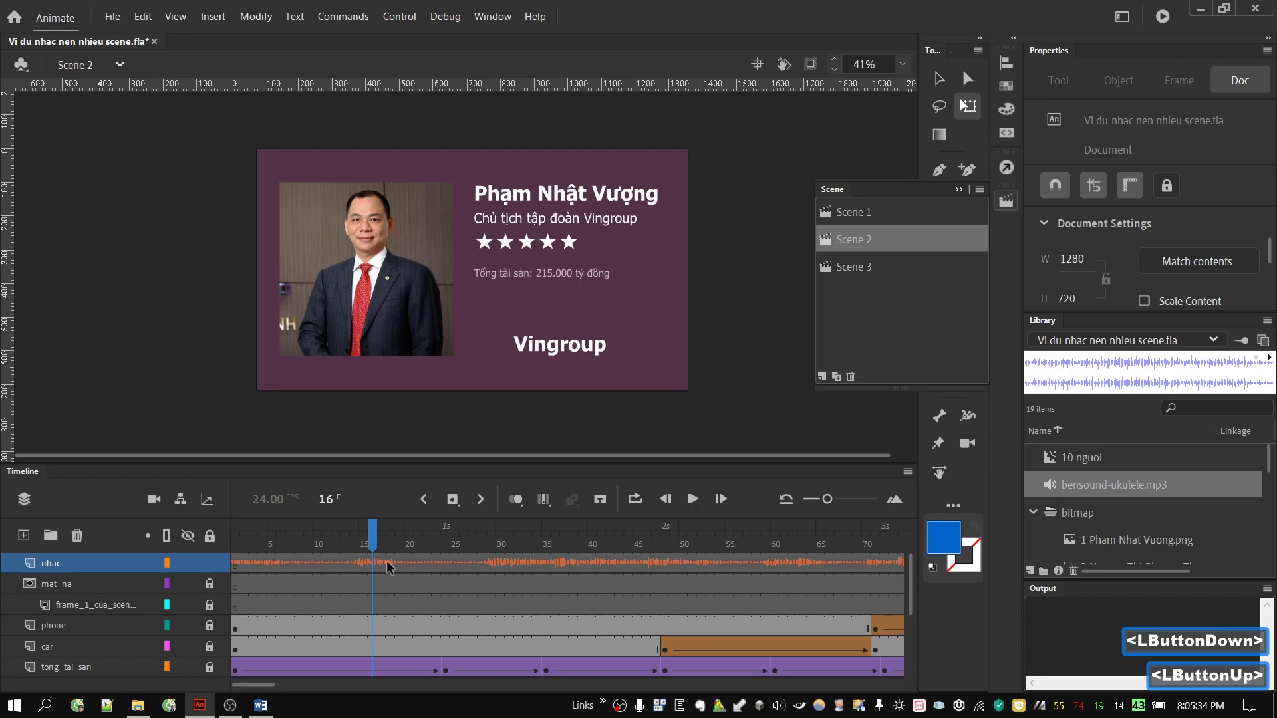
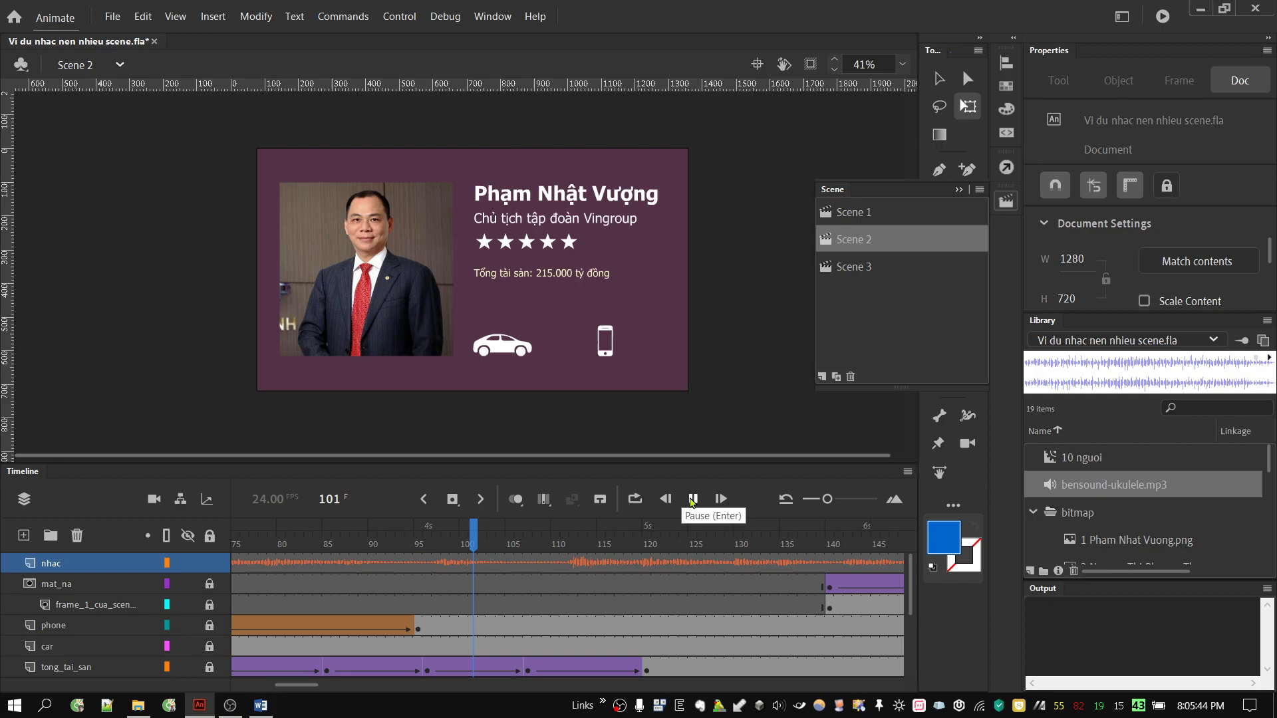
left_click(696, 503)
Remove Scene 2's nhac frames past frame 160 so the track ends with the animation
left_click(298, 692)
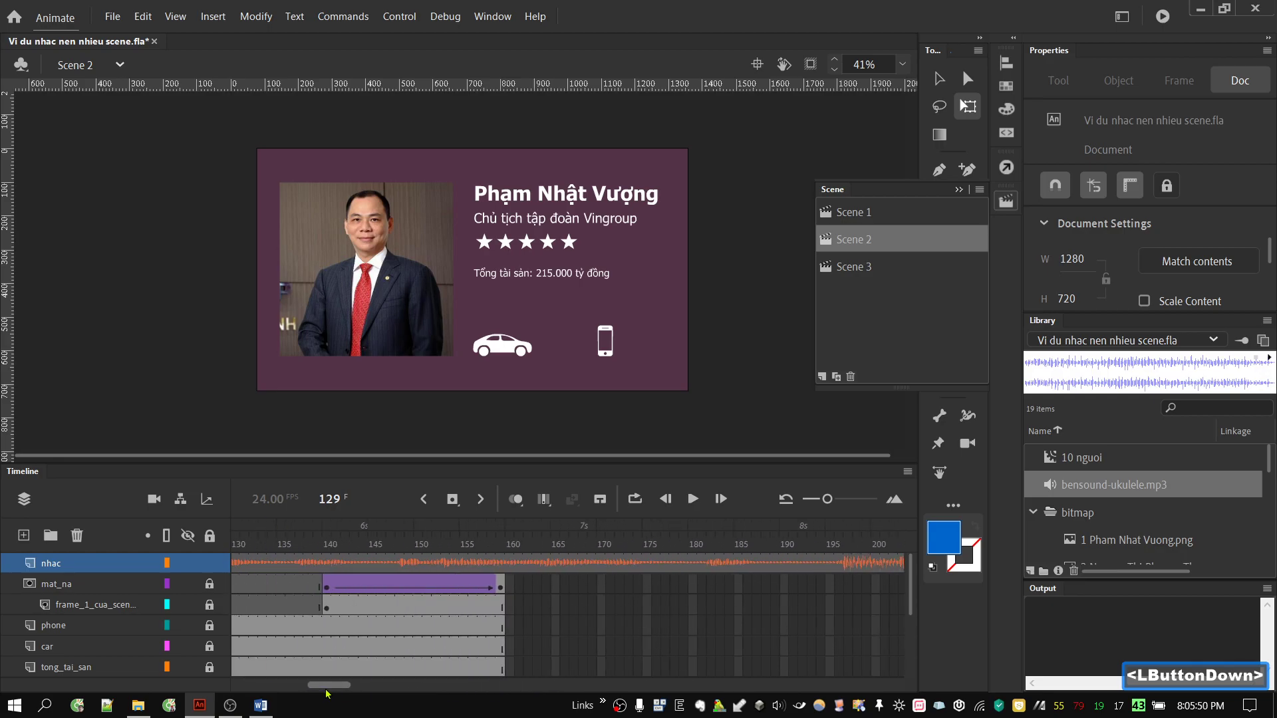
left_click(513, 566)
right_click(512, 568)
right_click(512, 568)
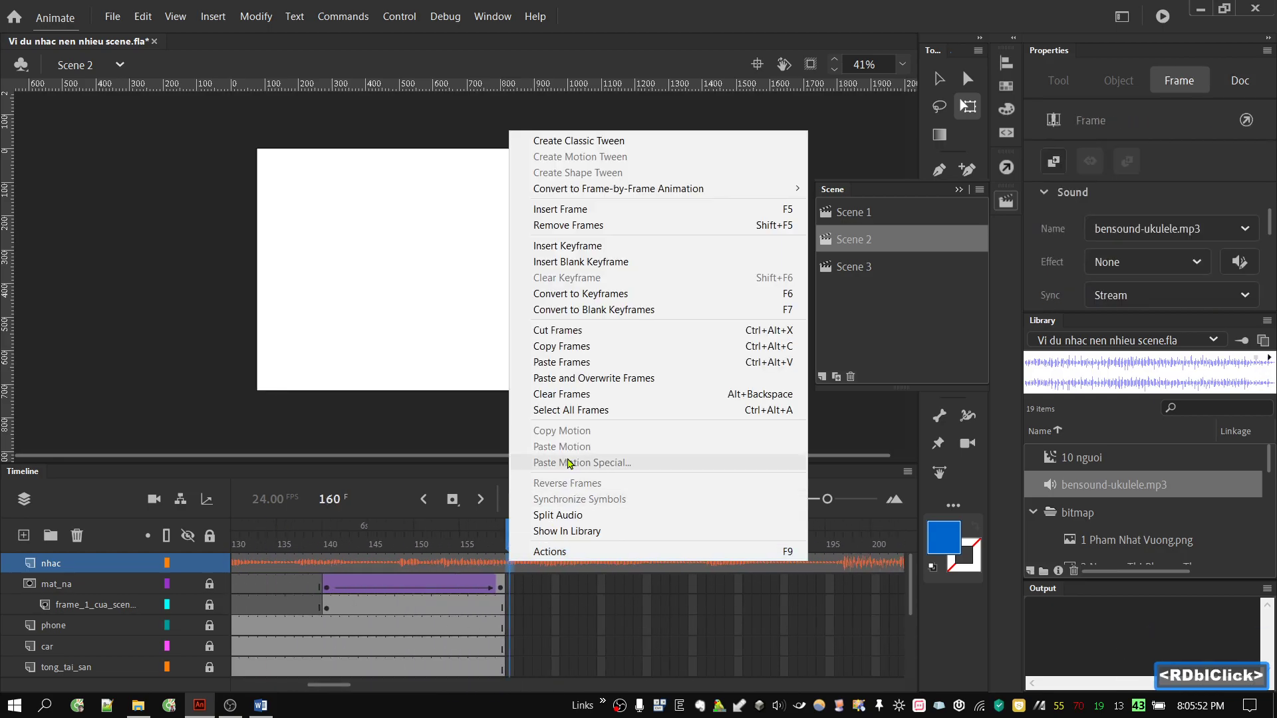
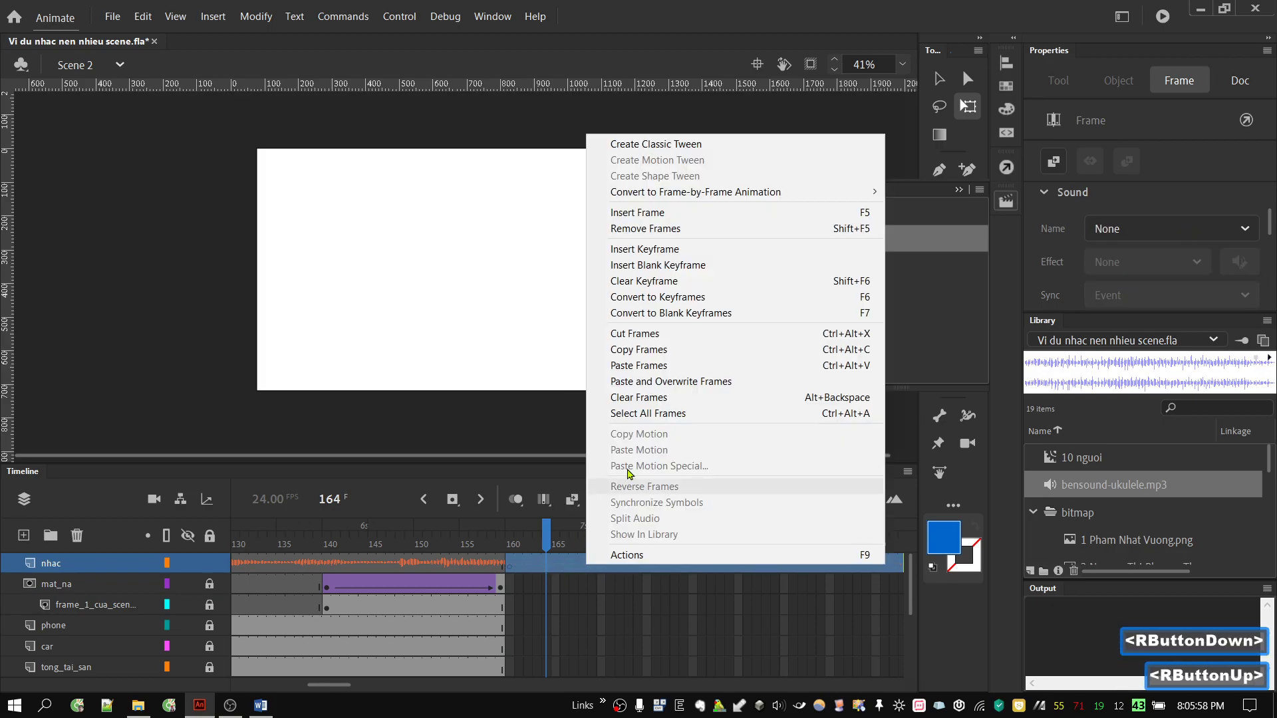
left_click(644, 237)
left_click(543, 604)
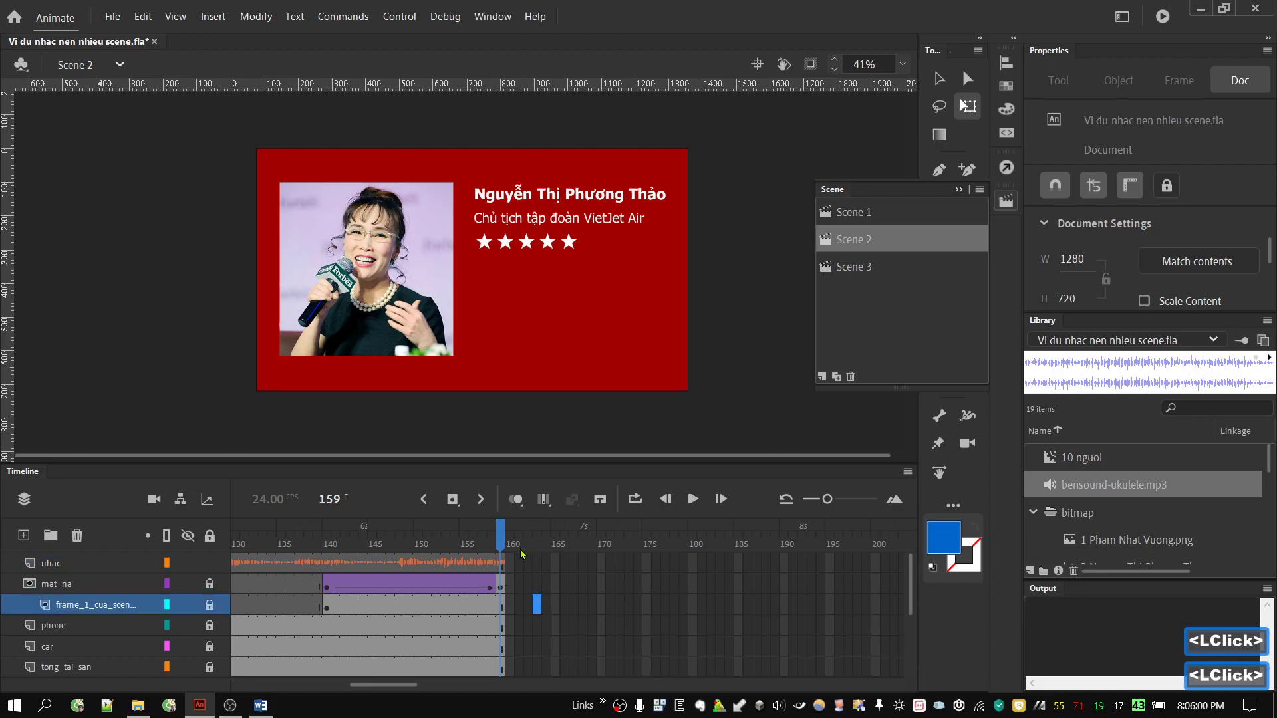
left_click(500, 542)
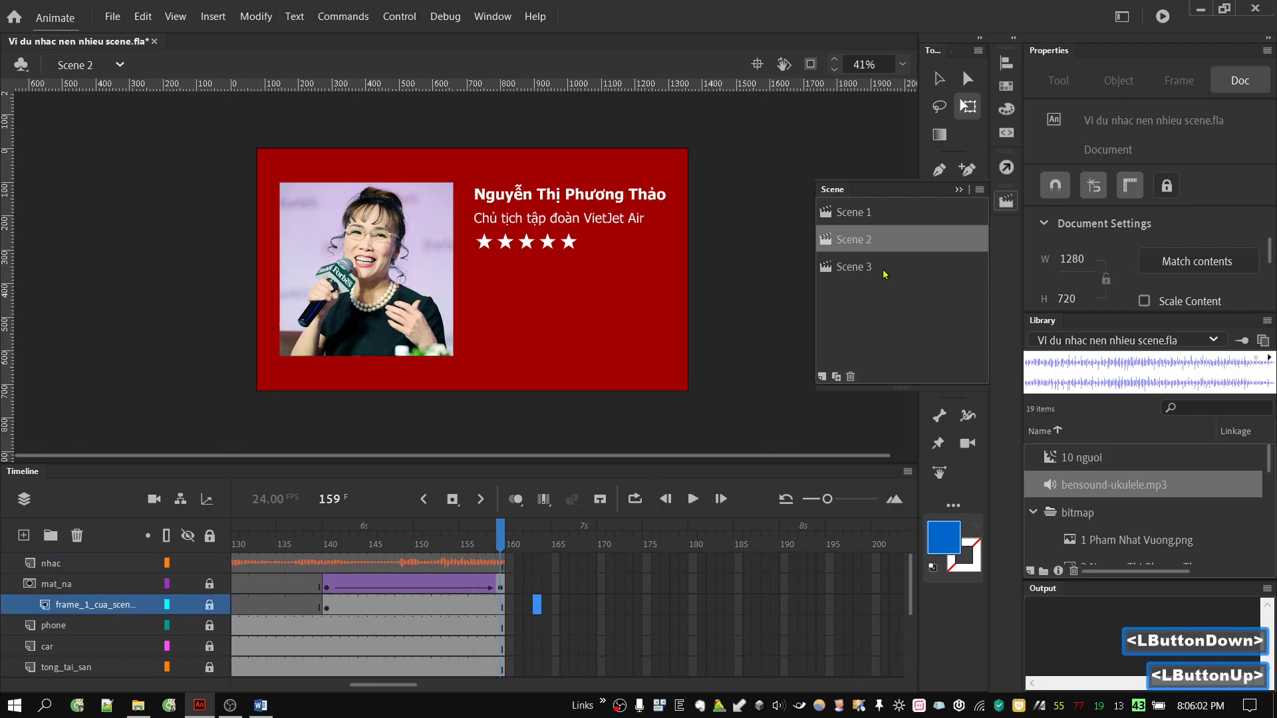
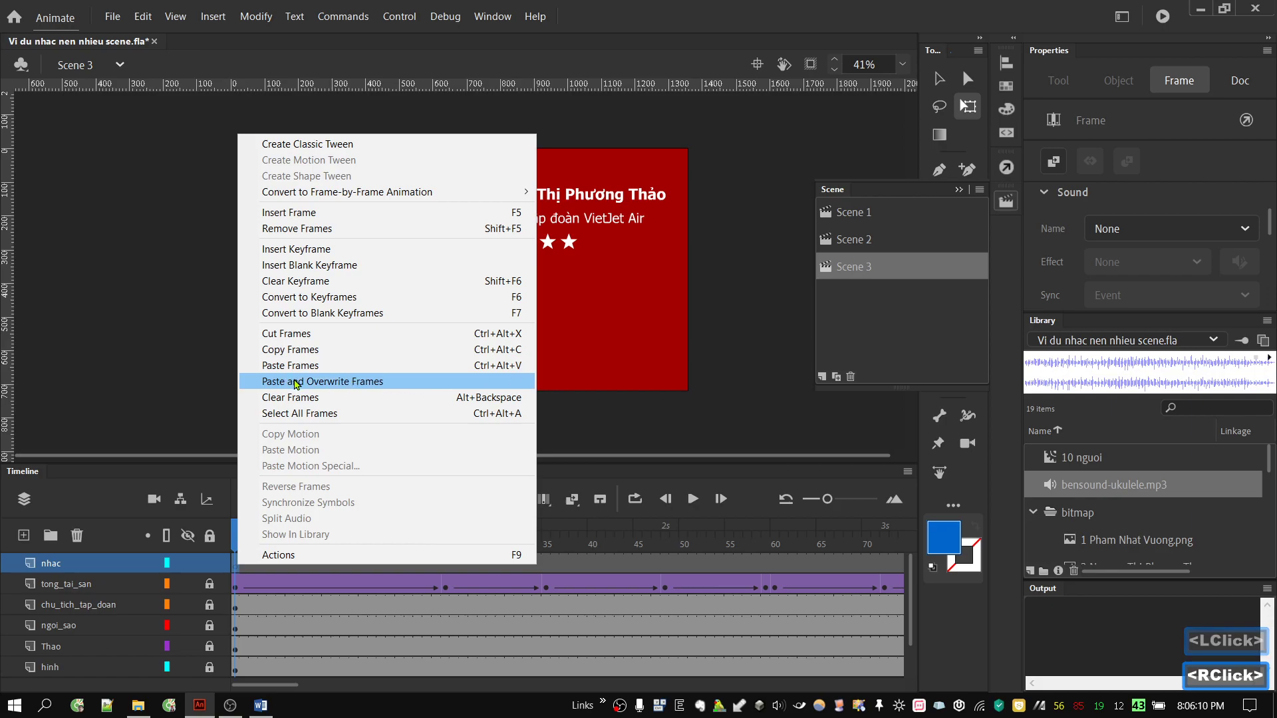
Paste the copied music into Scene 3's nhac layer and select the span past frame 168
left_click(298, 386)
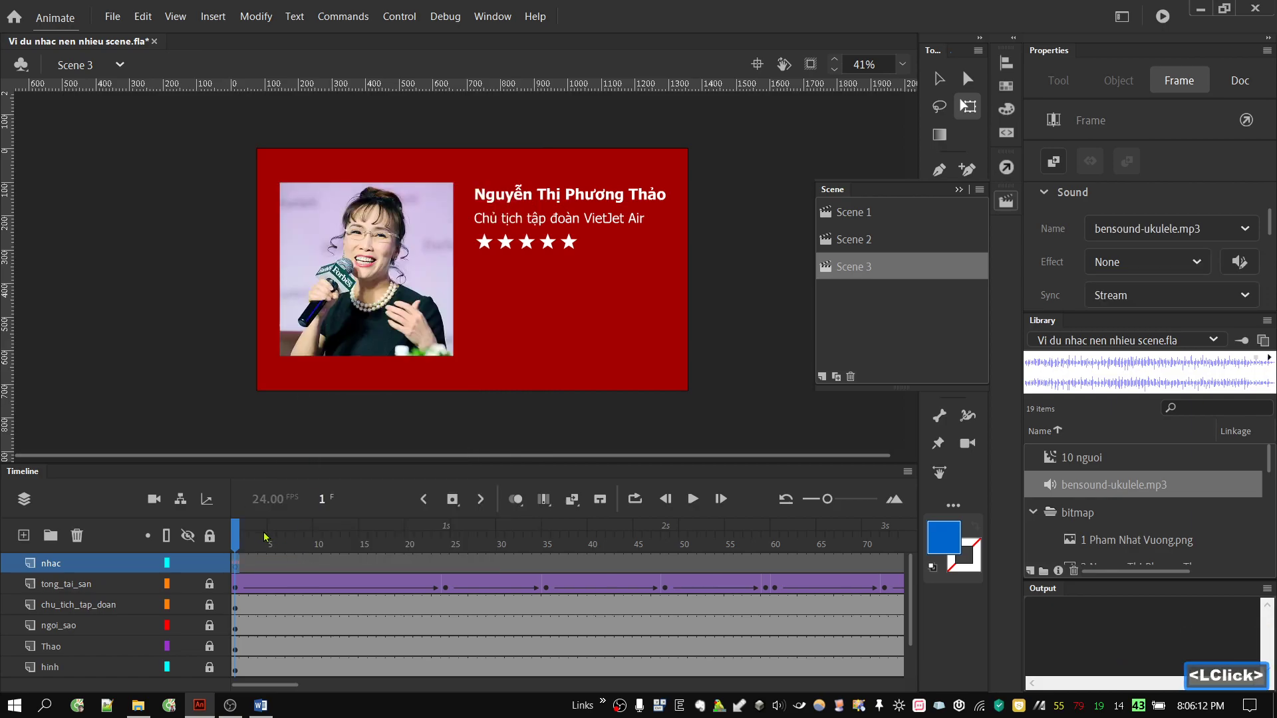
left_click(240, 537)
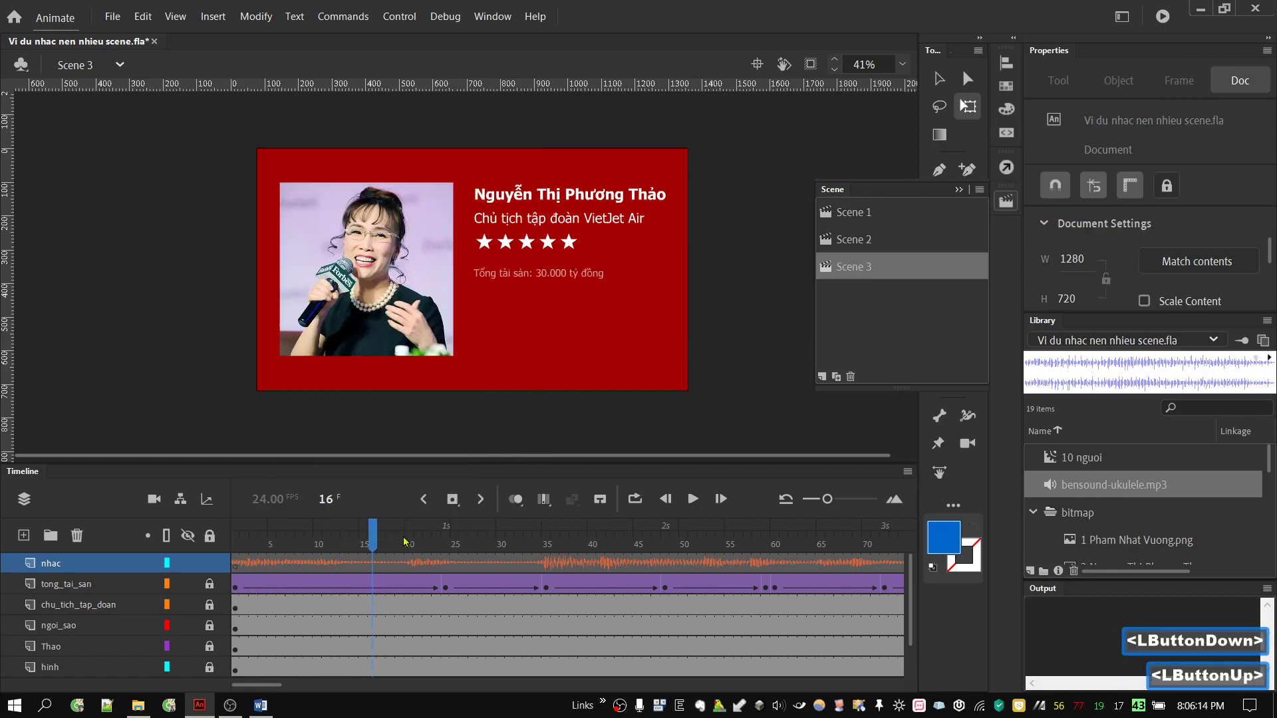
left_click(379, 539)
left_click(265, 694)
double_click(515, 572)
right_click(516, 575)
left_click(574, 530)
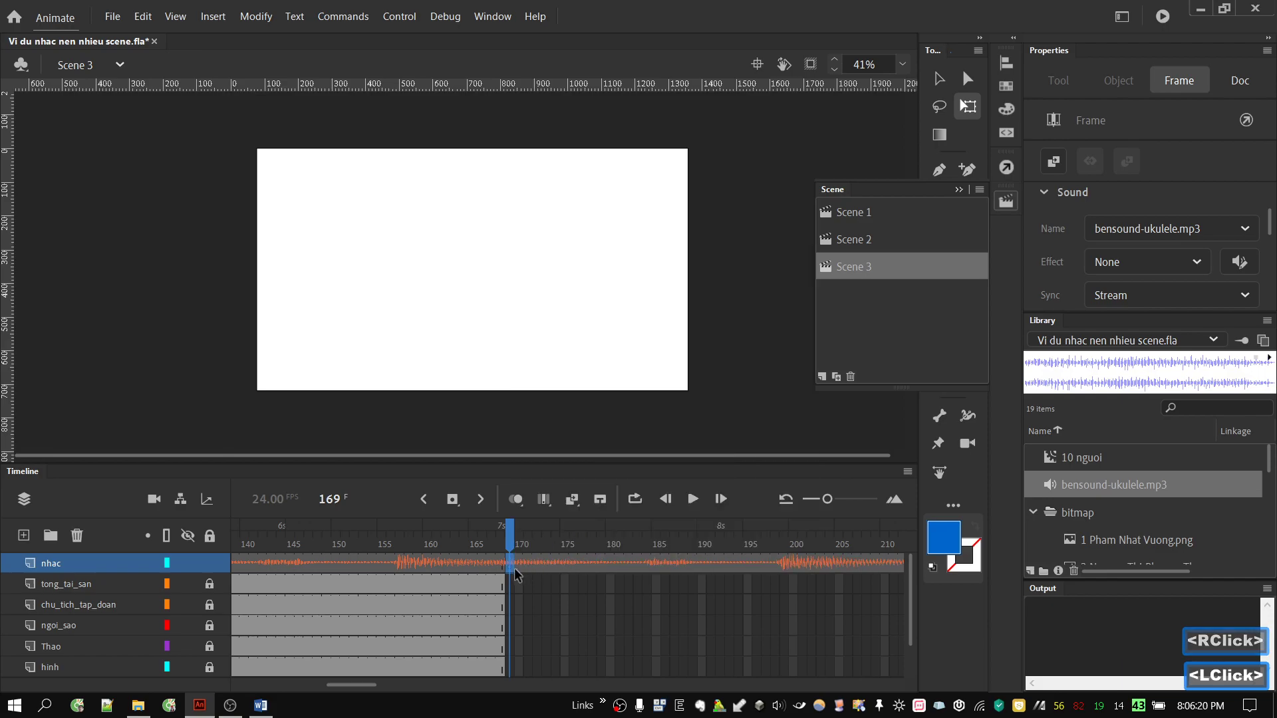
Remove the nhac frames past frame 168 and start a test playback
left_click(538, 569)
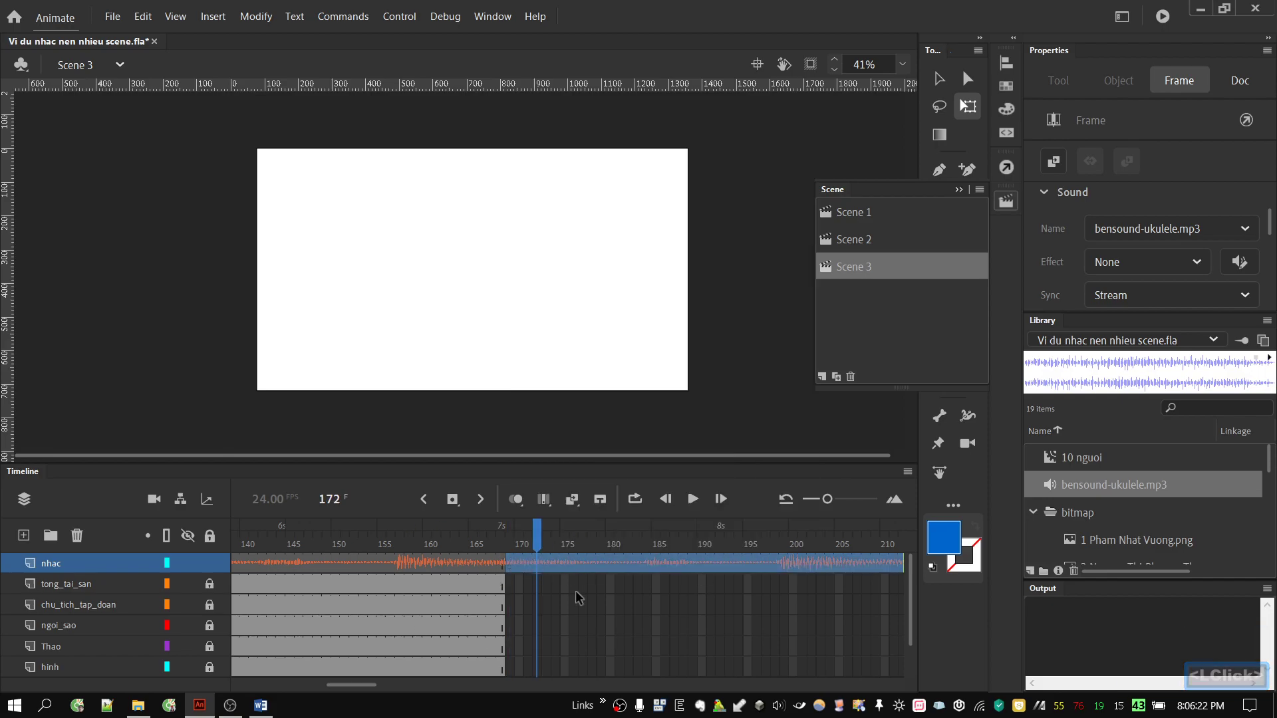
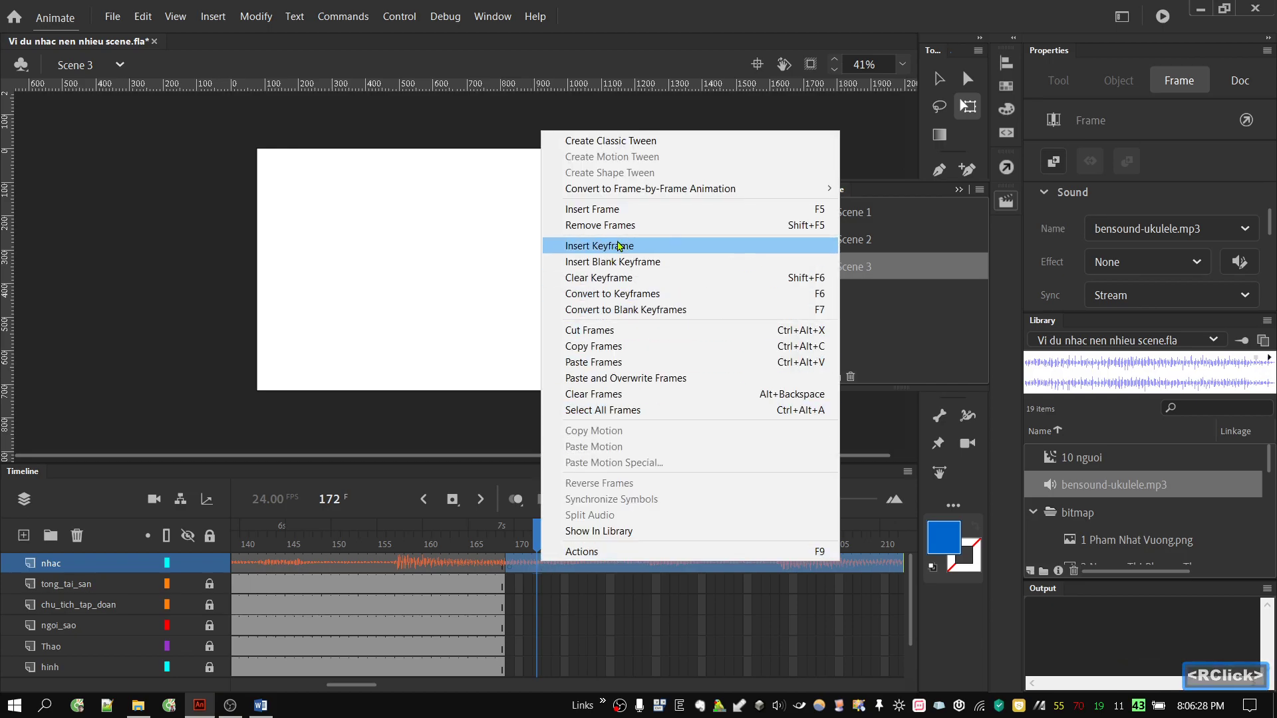
left_click(624, 229)
left_click(542, 604)
left_click(404, 538)
left_click(699, 501)
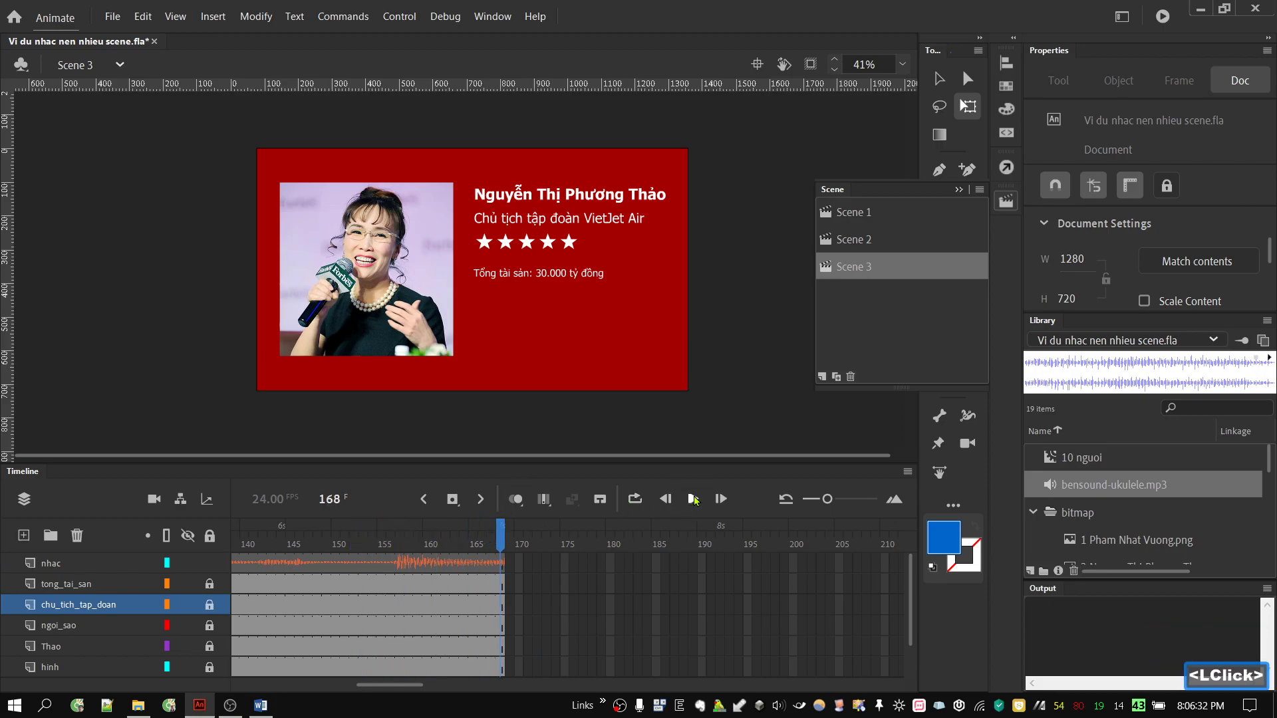
key("ctrl+Return")
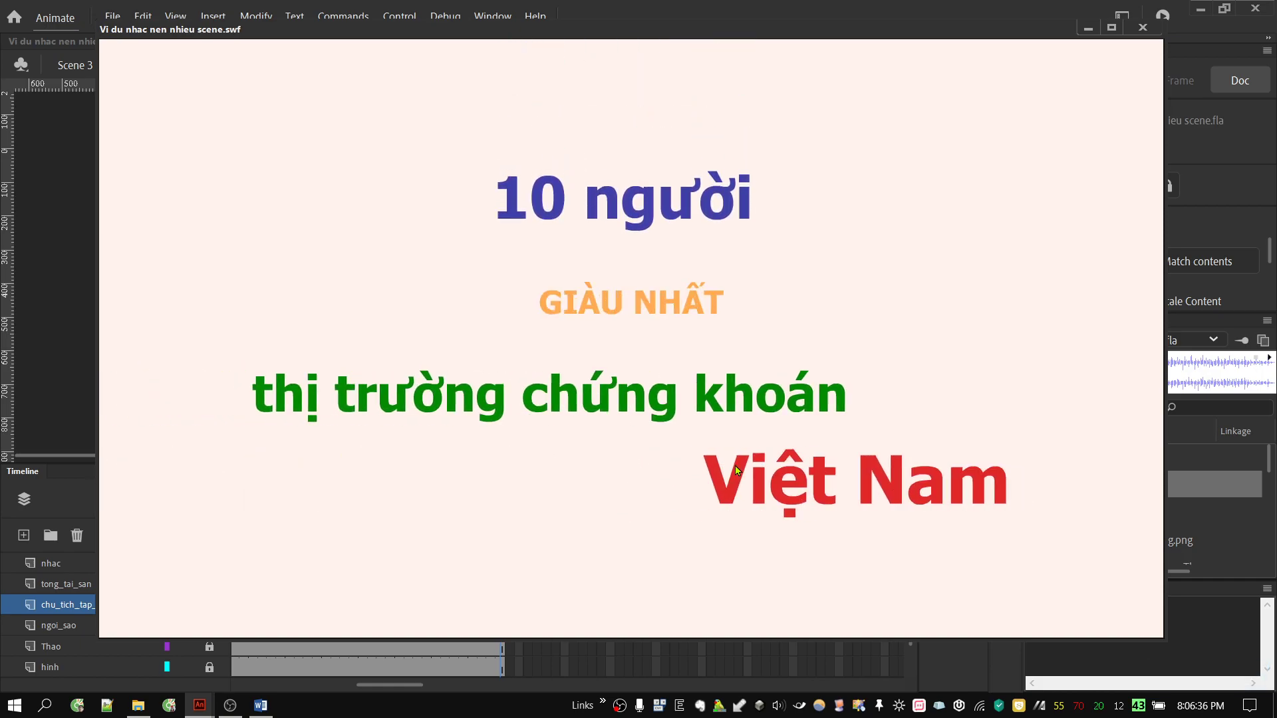
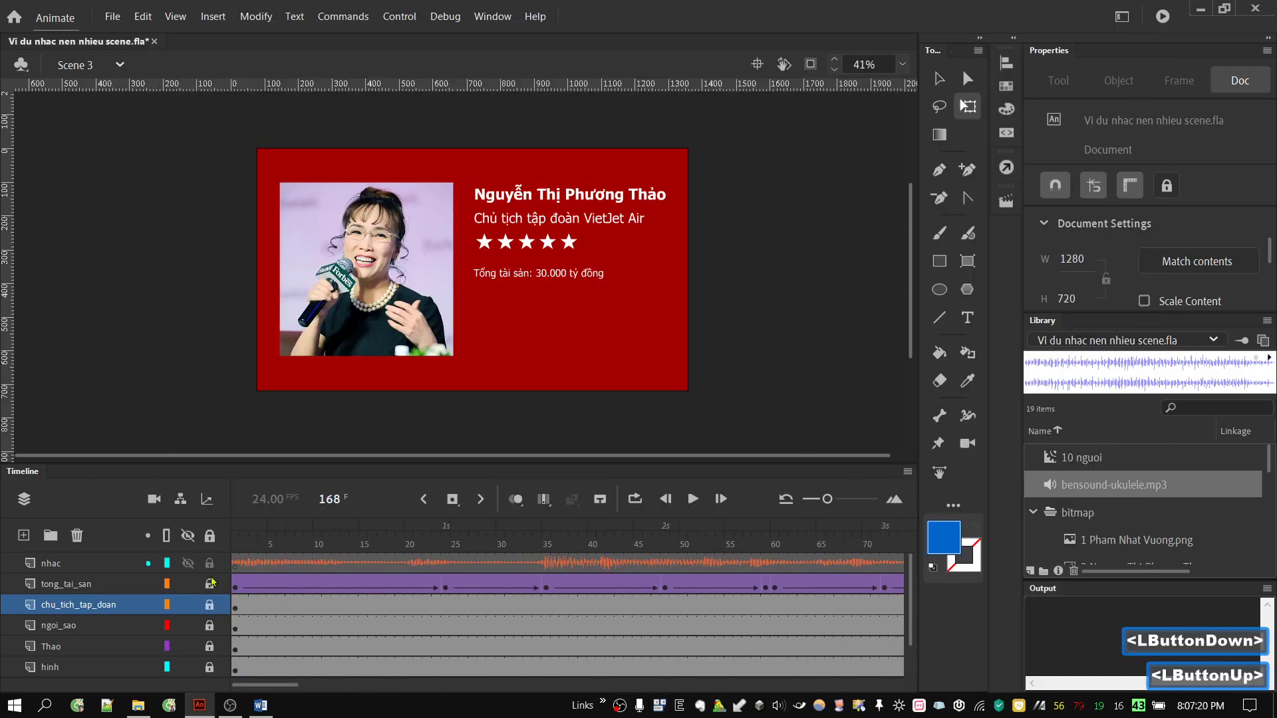
Switch to Scene 1 via the Scene panel and bring up the ukulele sound's library options
left_click(1009, 211)
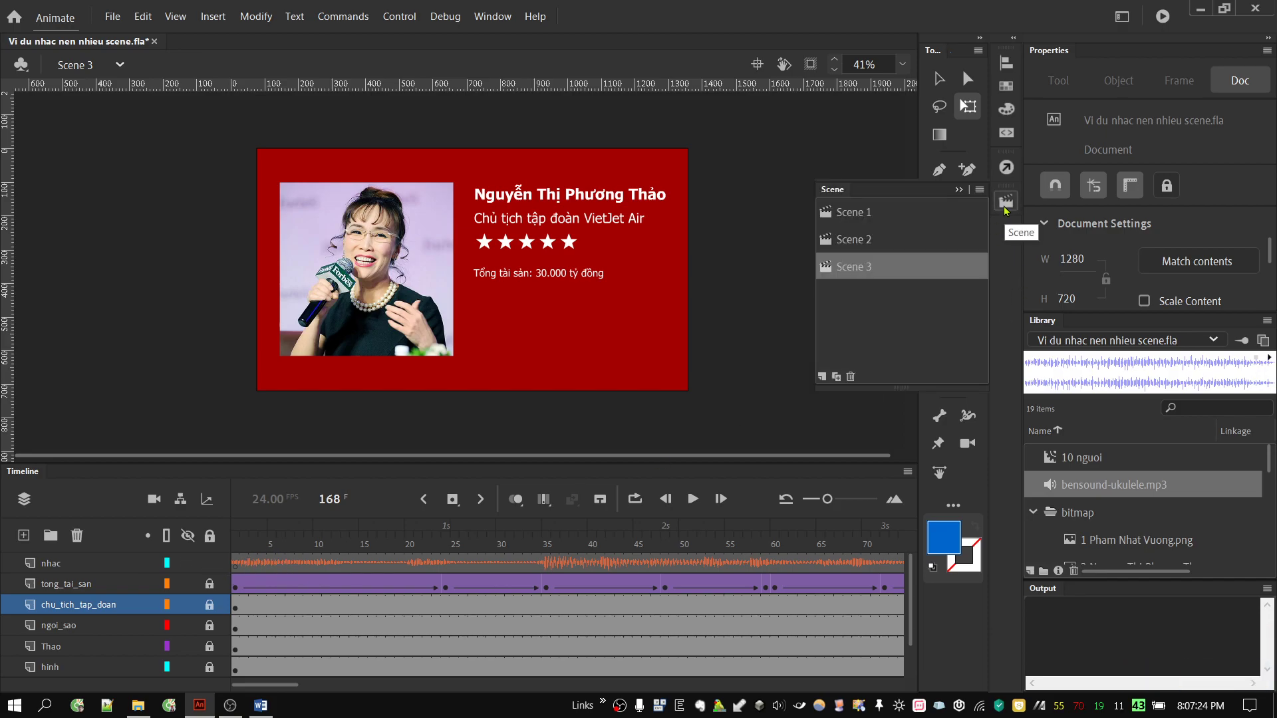
left_click(903, 223)
left_click(400, 688)
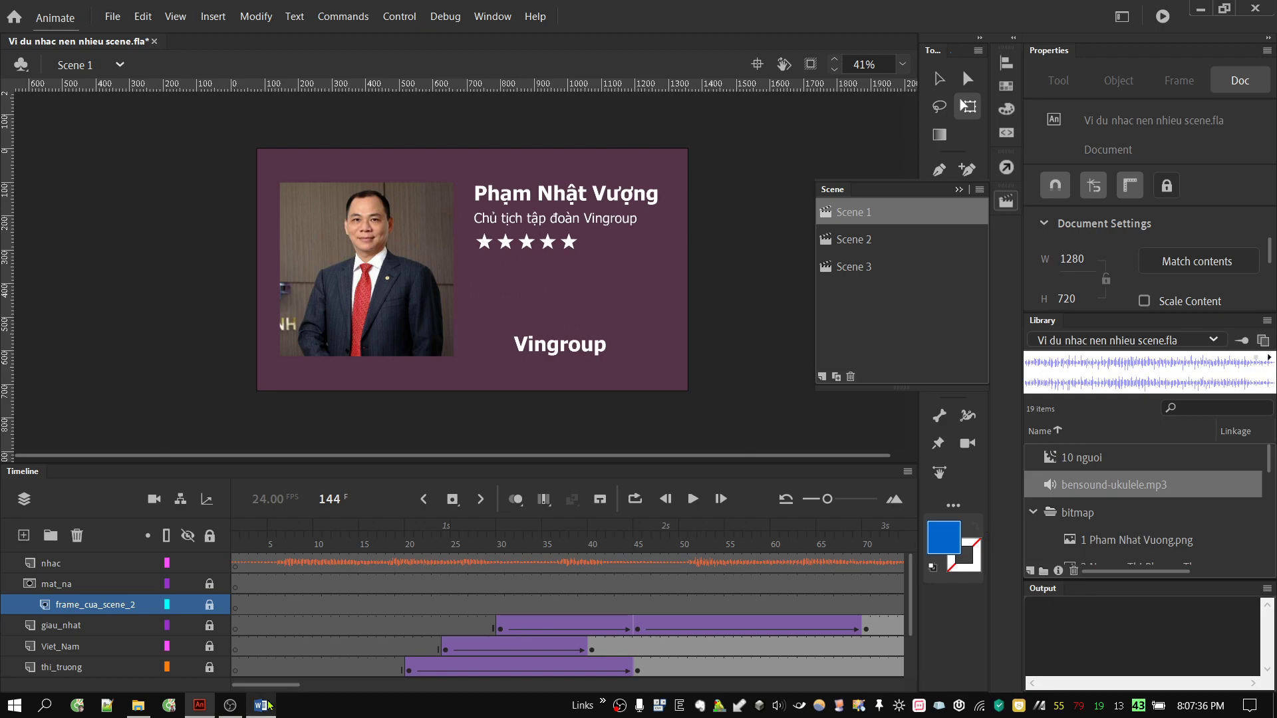
right_click(1080, 489)
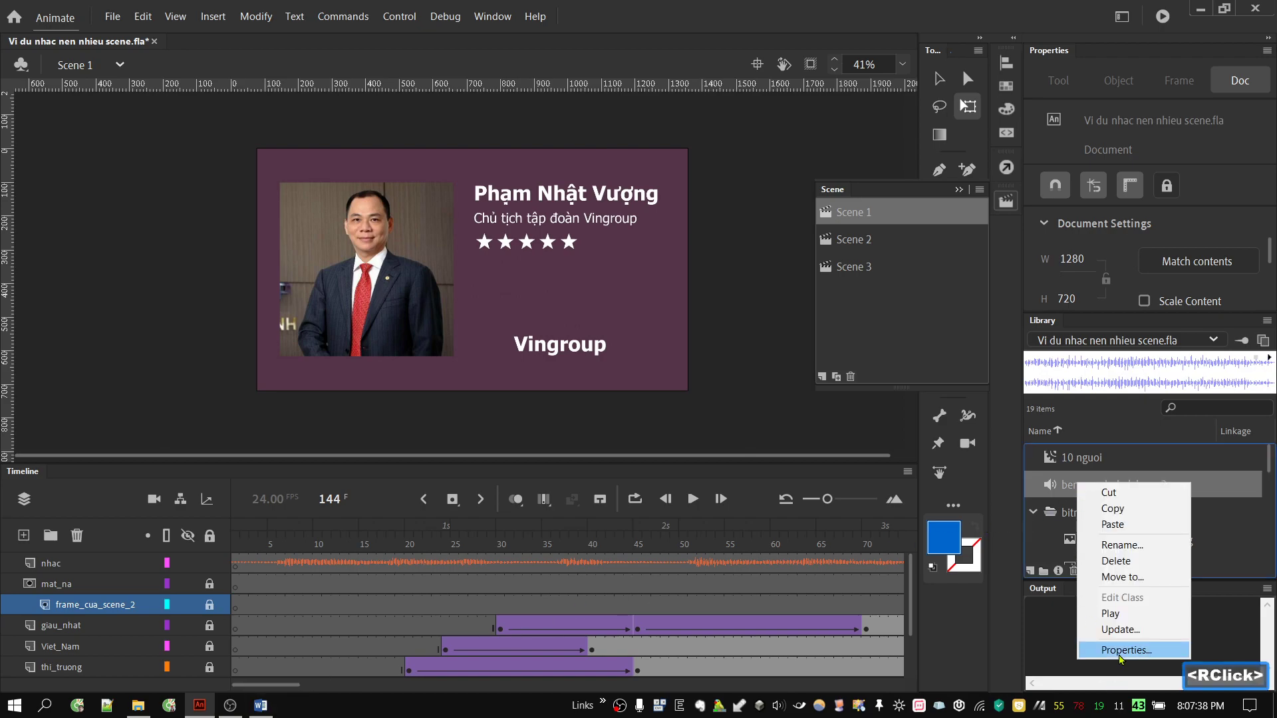
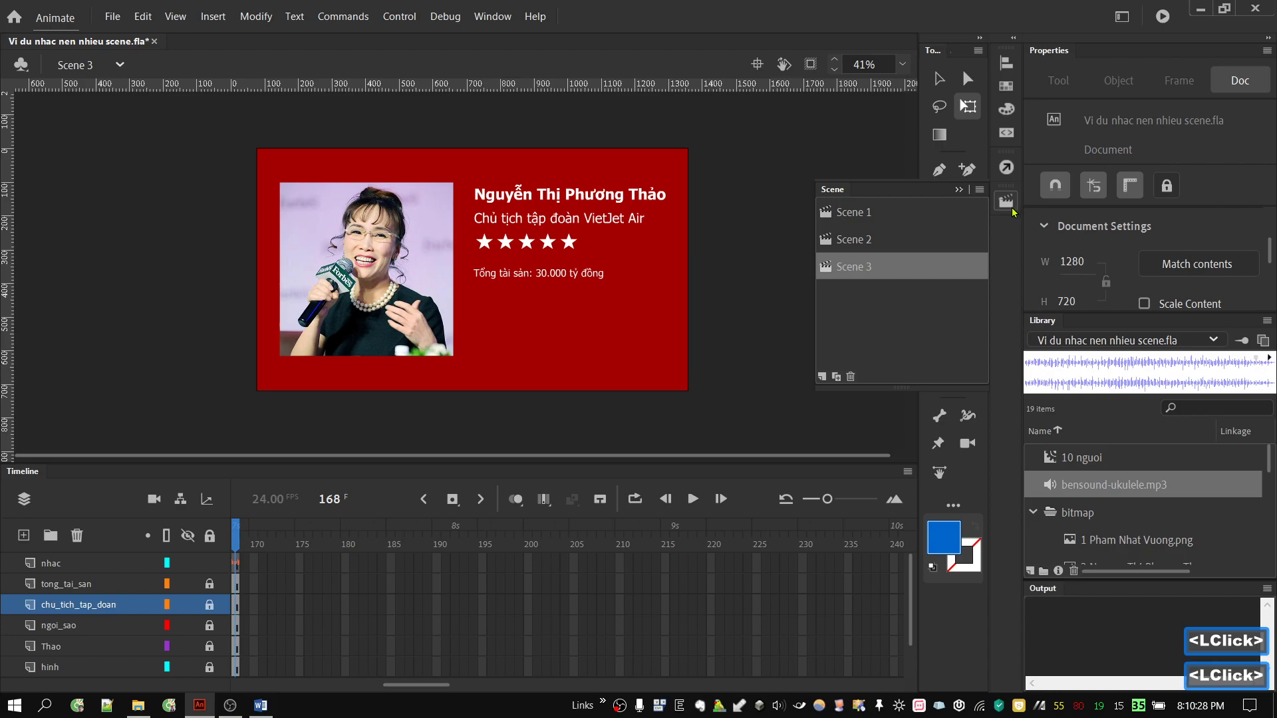
Move the playhead to frame 137 of Scene 3 and play the closing frames with the music
left_click(430, 690)
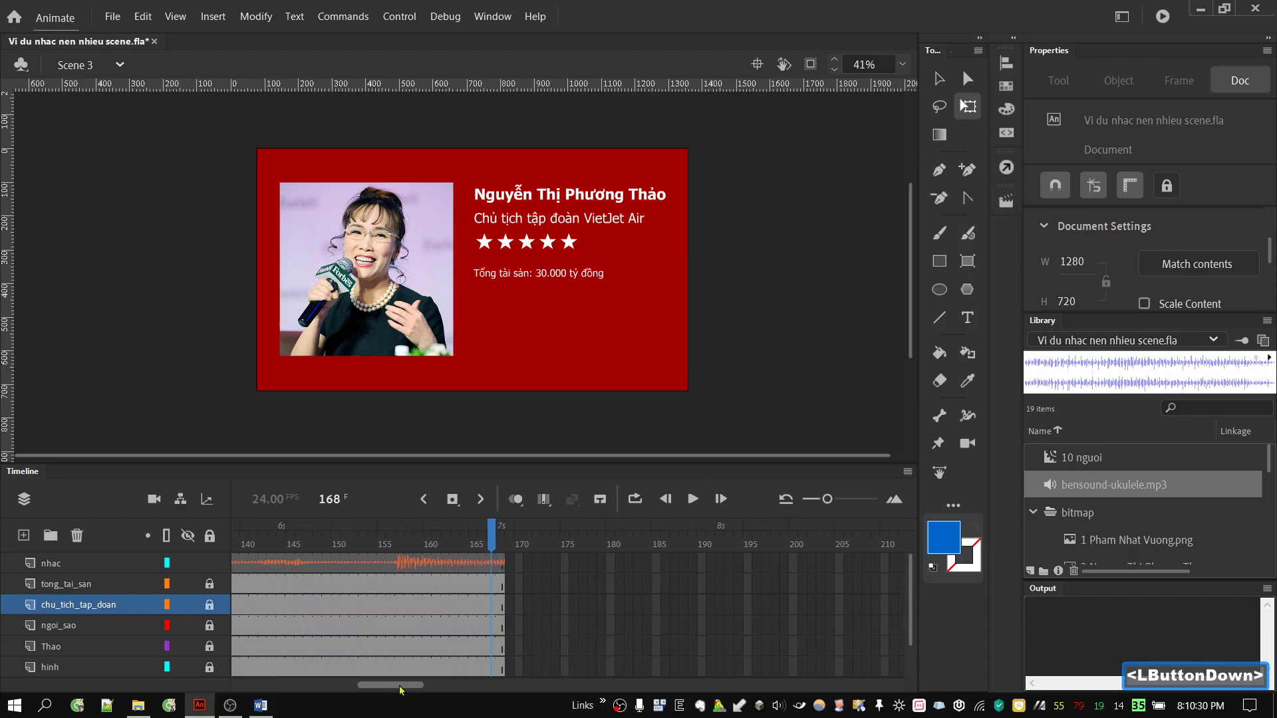
left_click(456, 543)
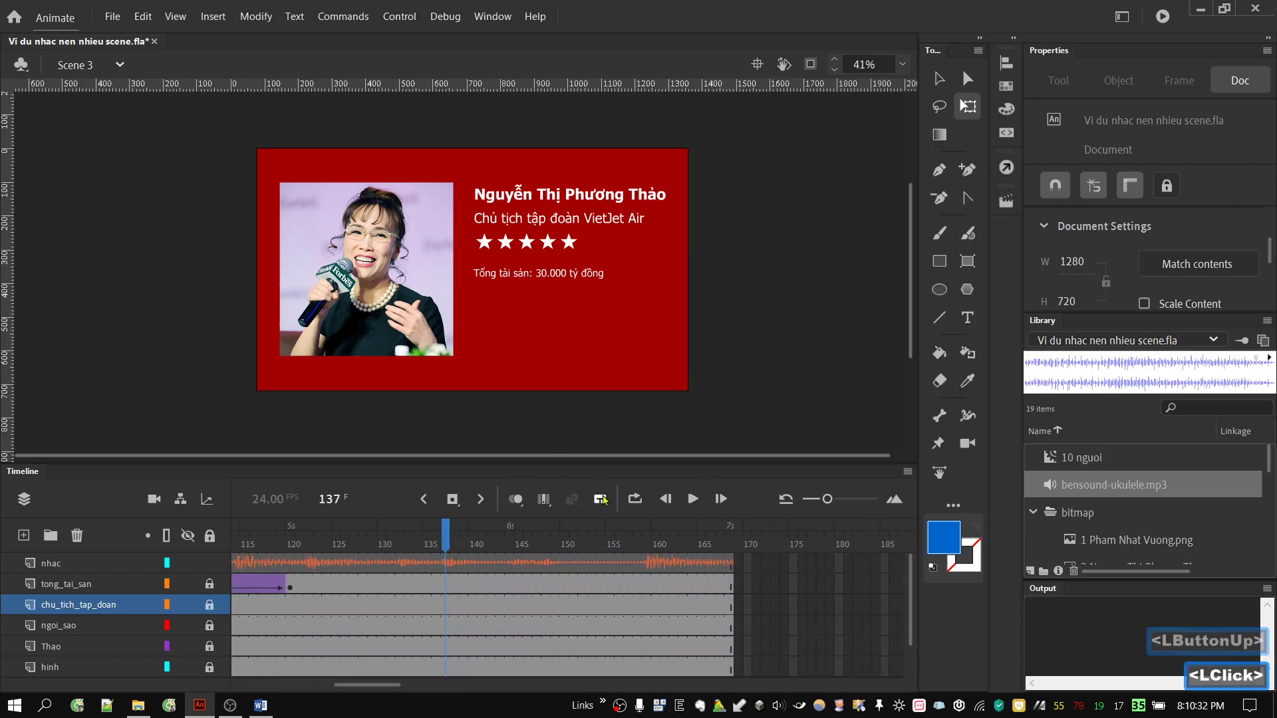
left_click(694, 501)
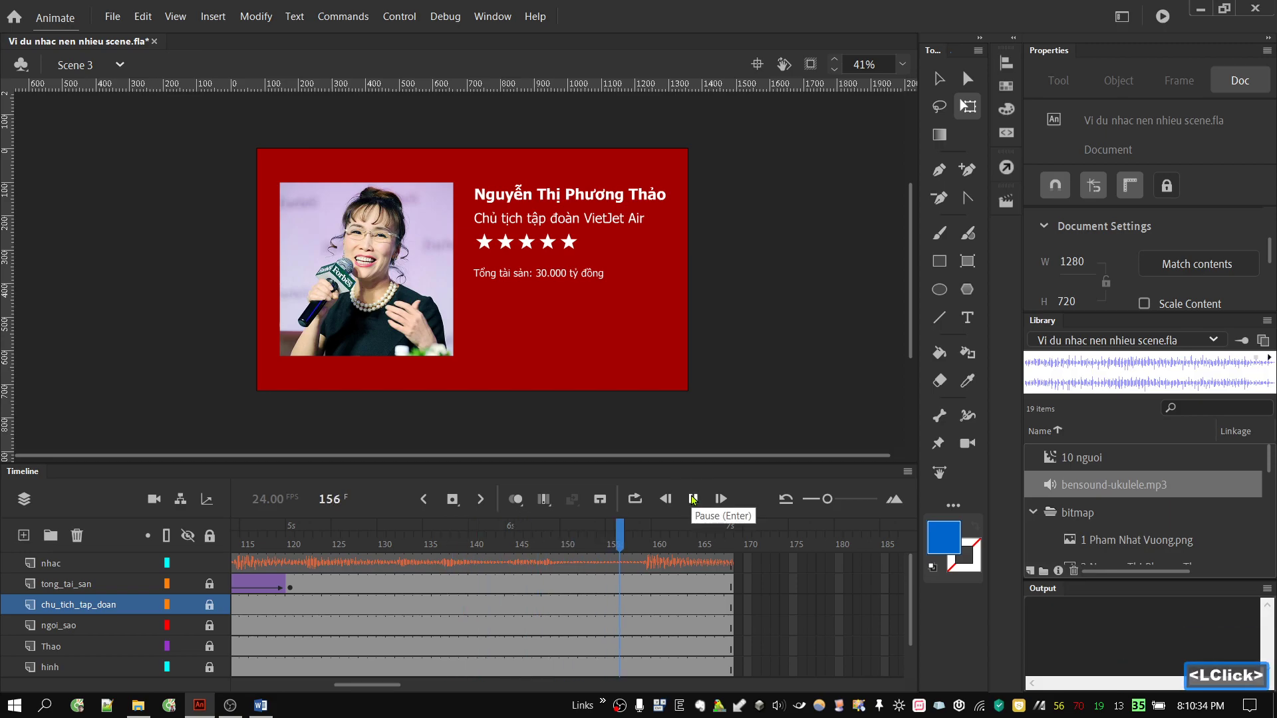
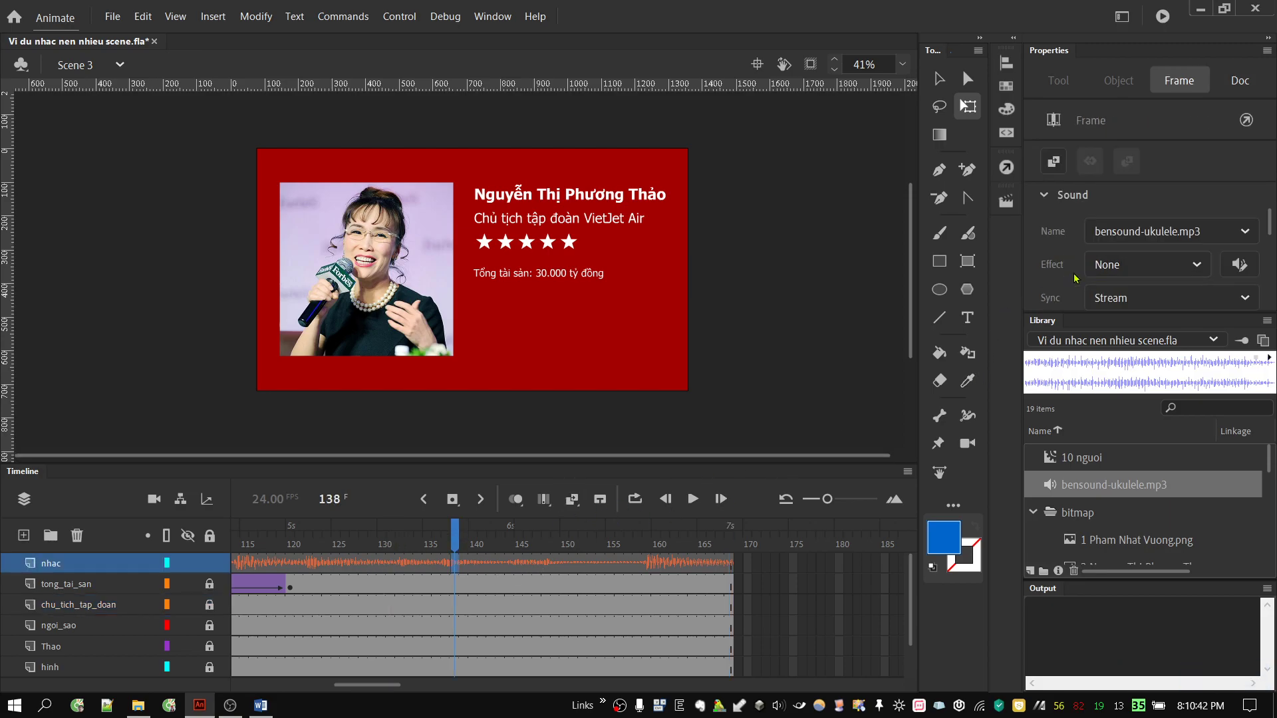
Bring up Edit Envelope for the ukulele track and zoom the waveform out to see the whole song
left_click(1255, 272)
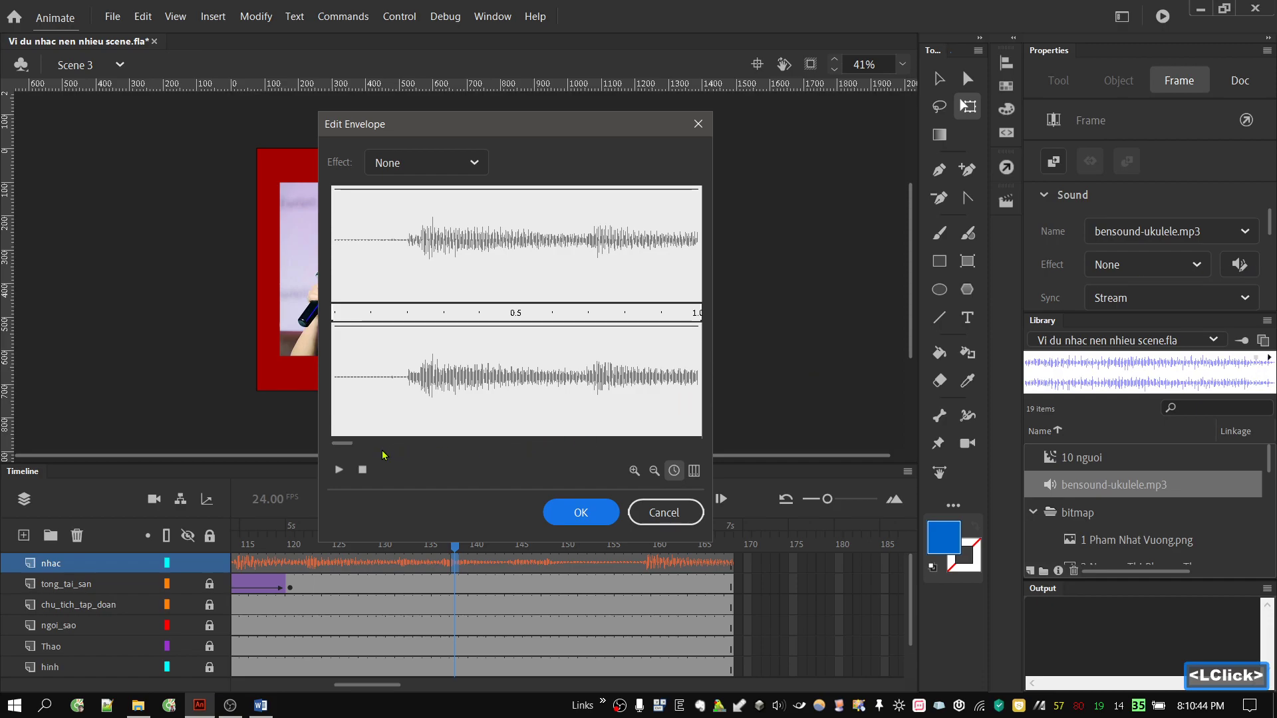
left_click(349, 445)
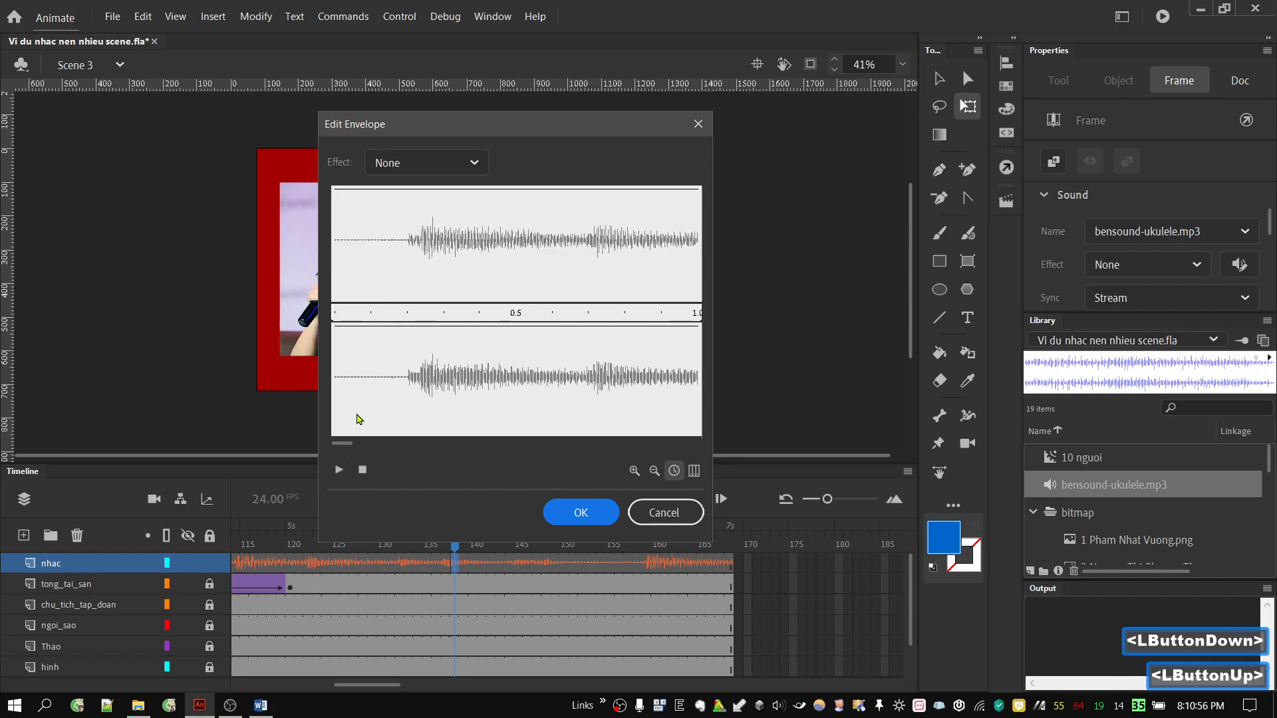
left_click(350, 446)
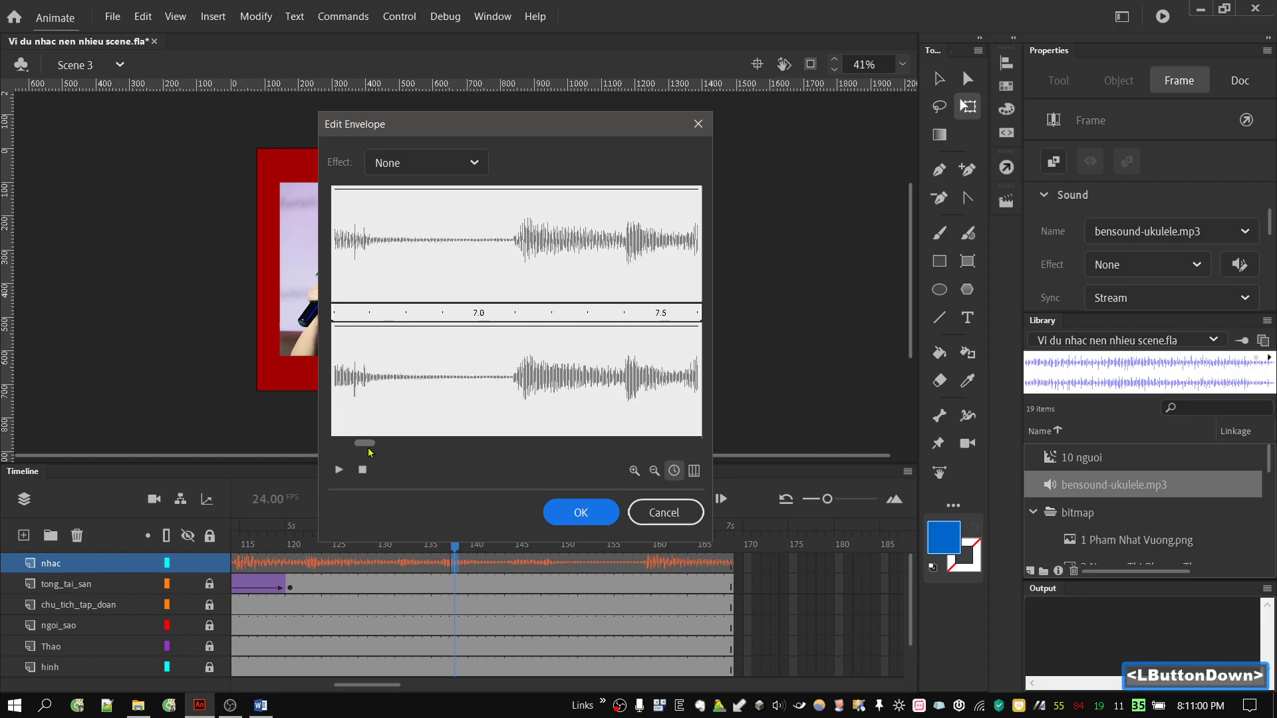
left_click(657, 476)
left_click(657, 477)
double_click(657, 476)
double_click(657, 476)
double_click(657, 476)
double_click(658, 476)
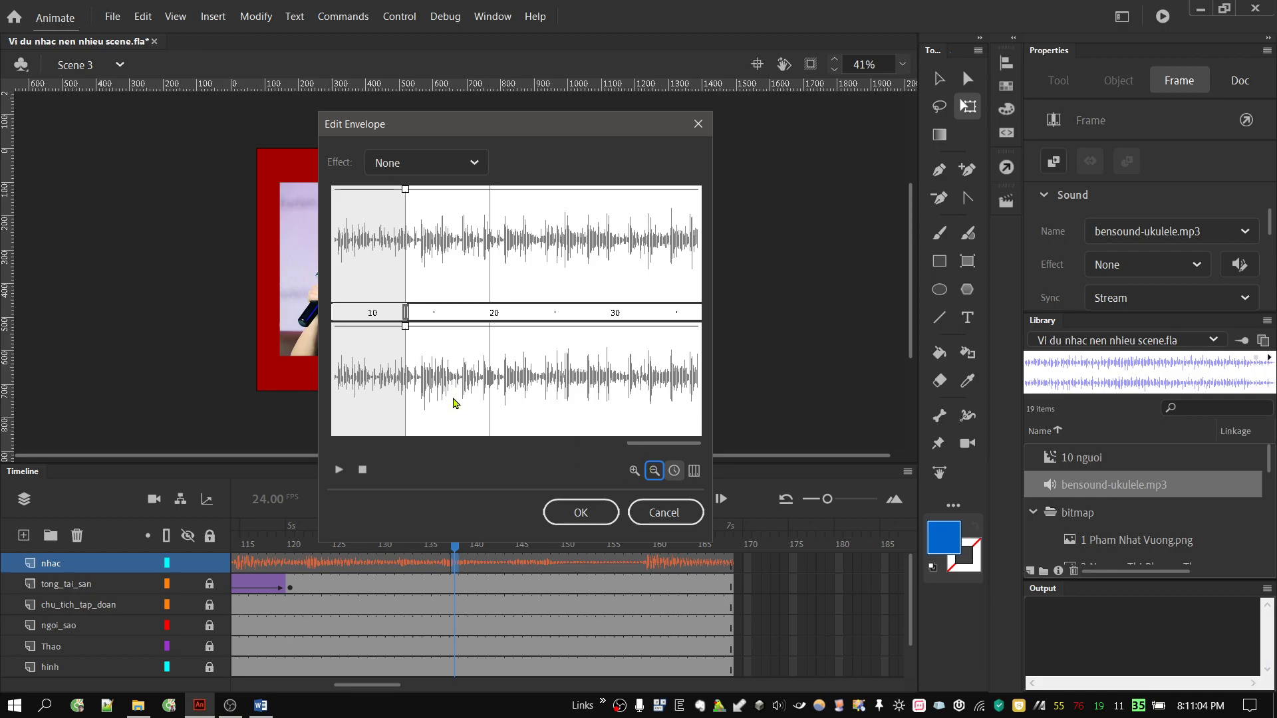
left_click(634, 476)
Drag the start trim handle to roughly 12 seconds in and preview the trimmed music
left_click(449, 449)
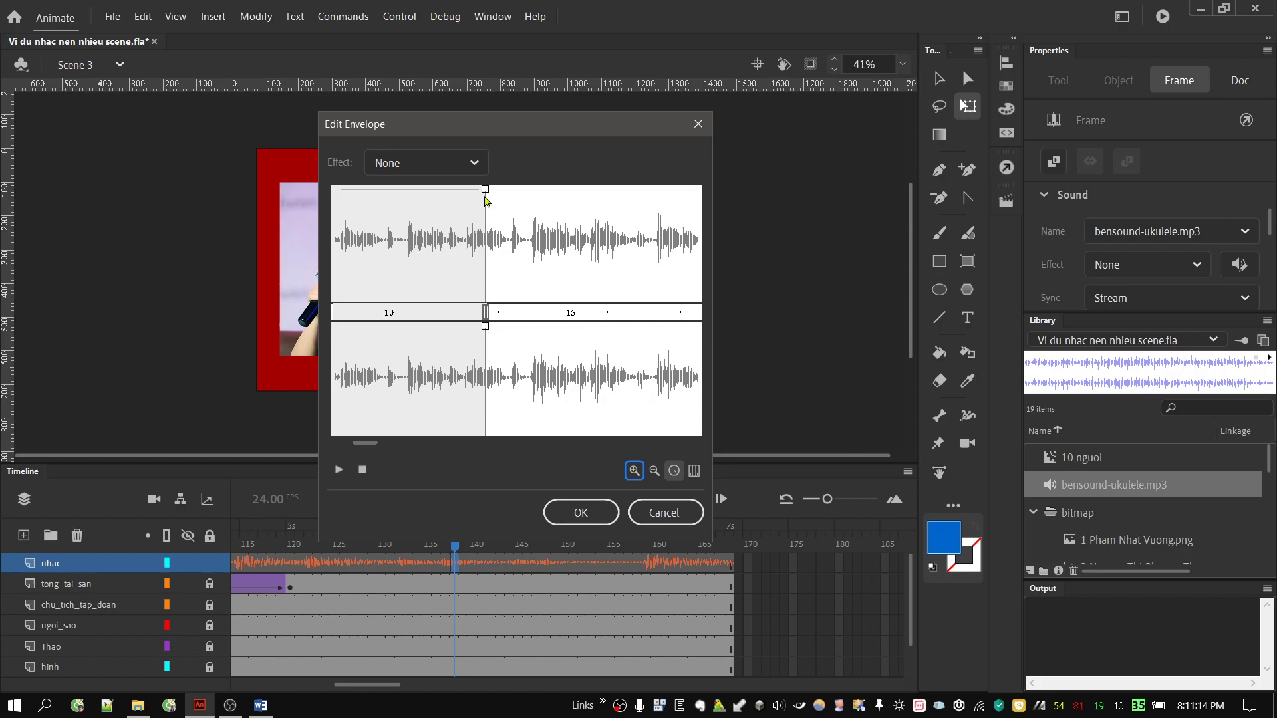
left_click(368, 474)
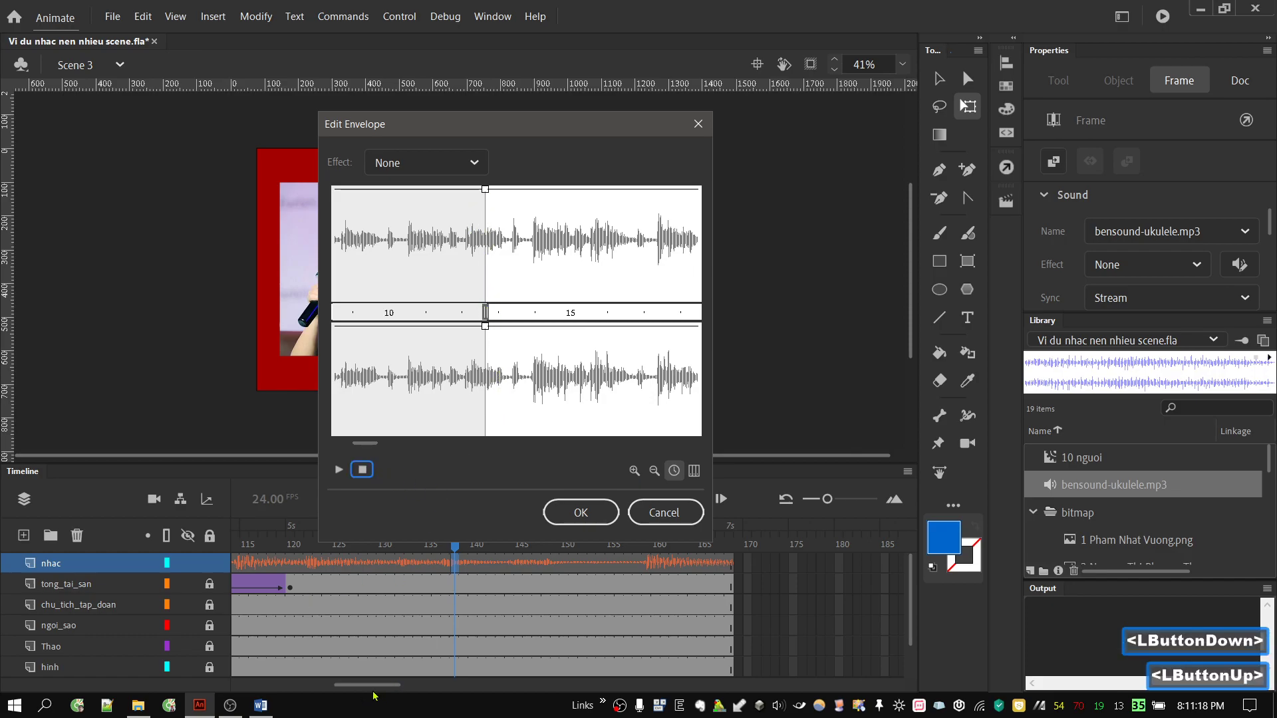
left_click(362, 690)
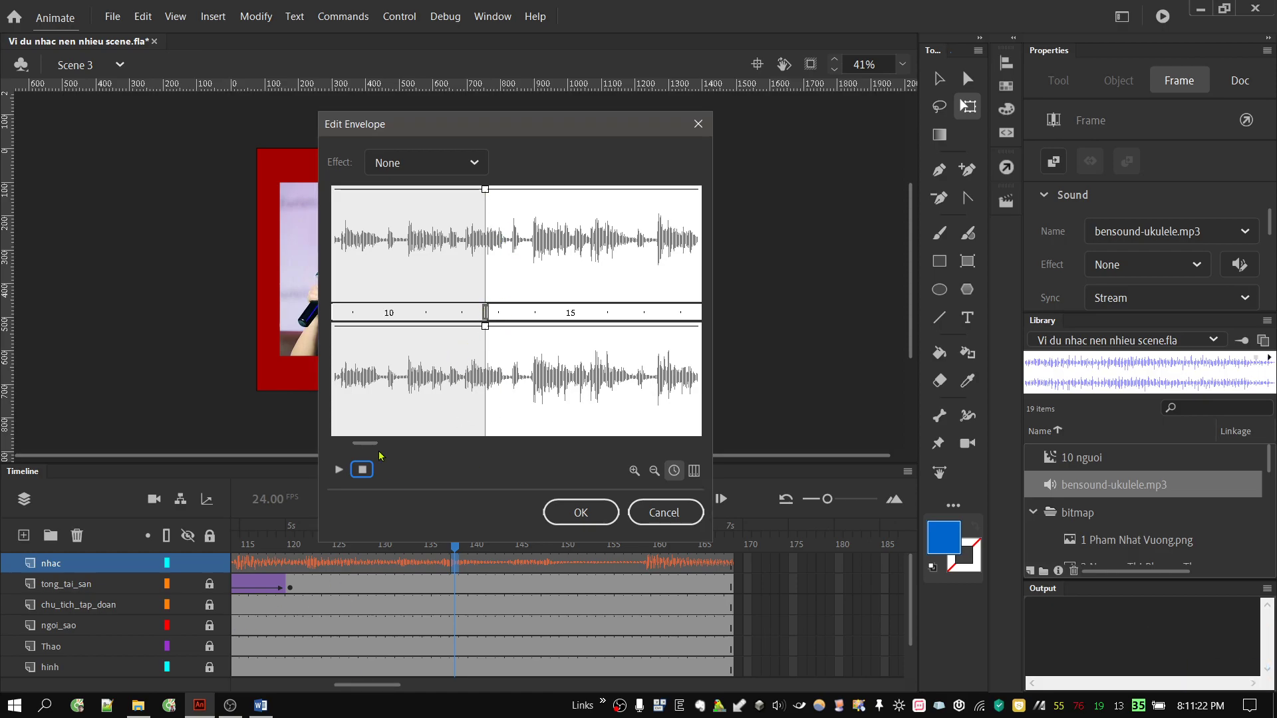
left_click(370, 446)
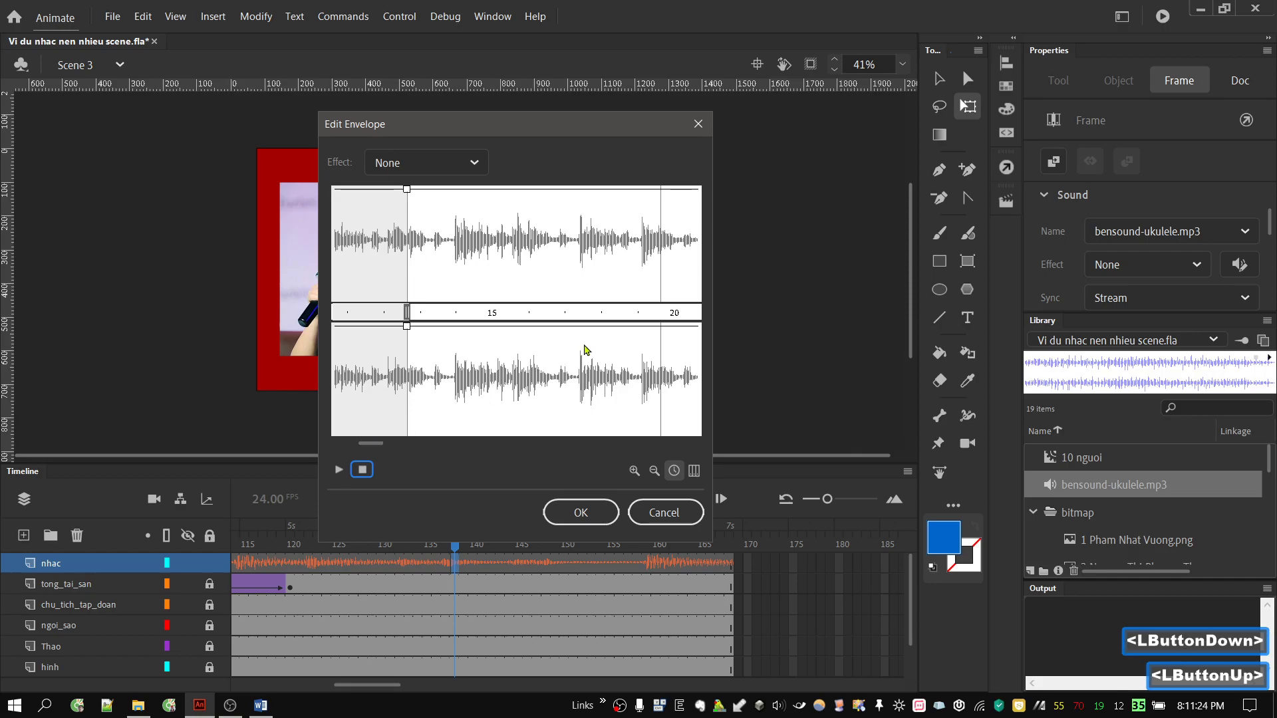
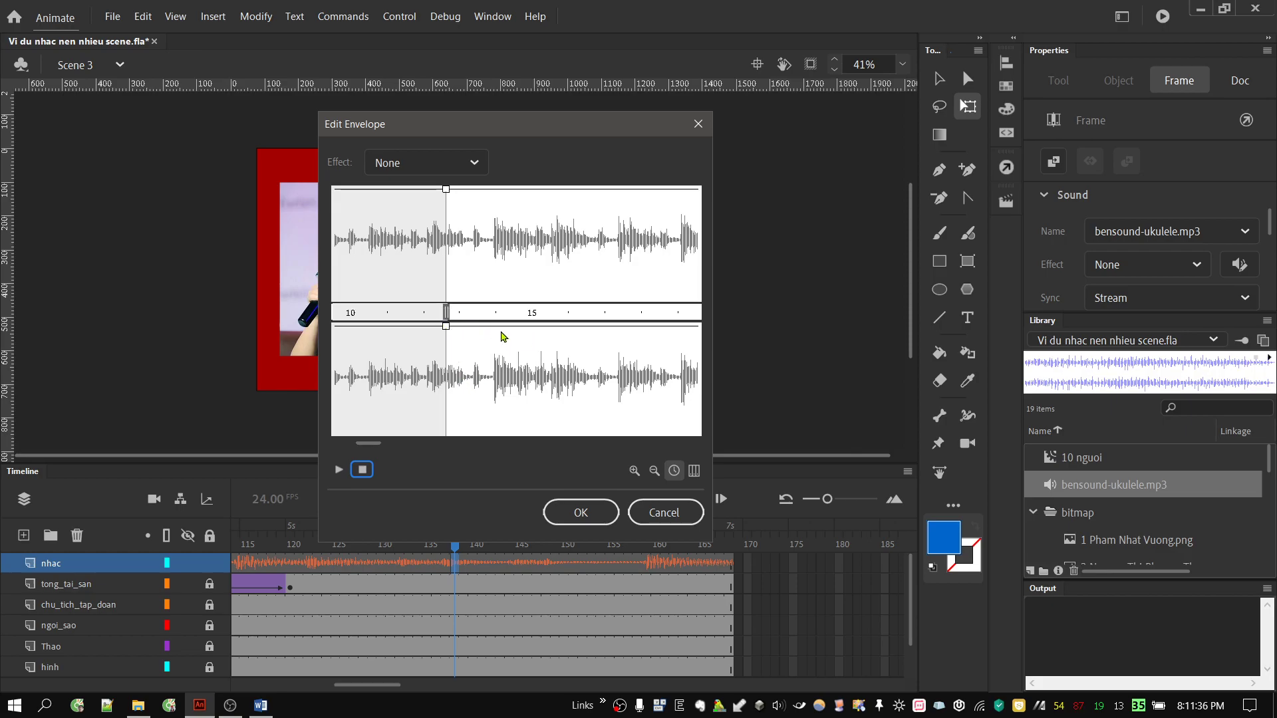
left_click(377, 446)
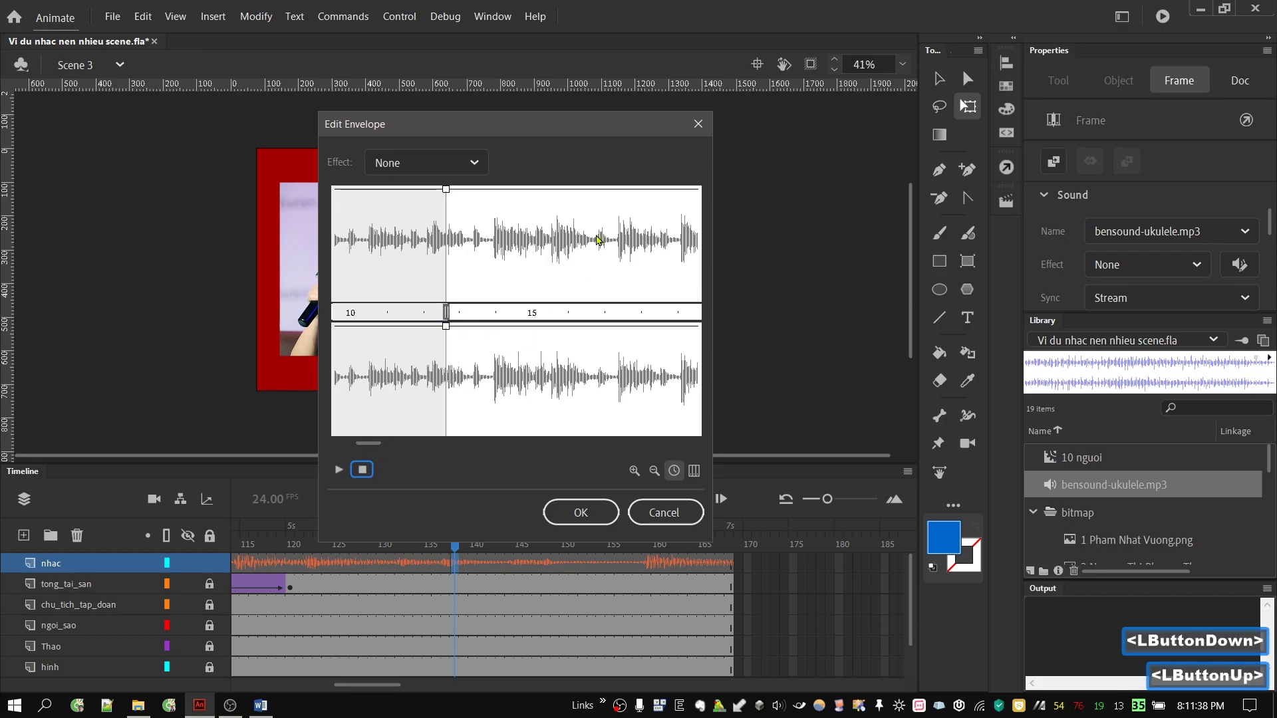
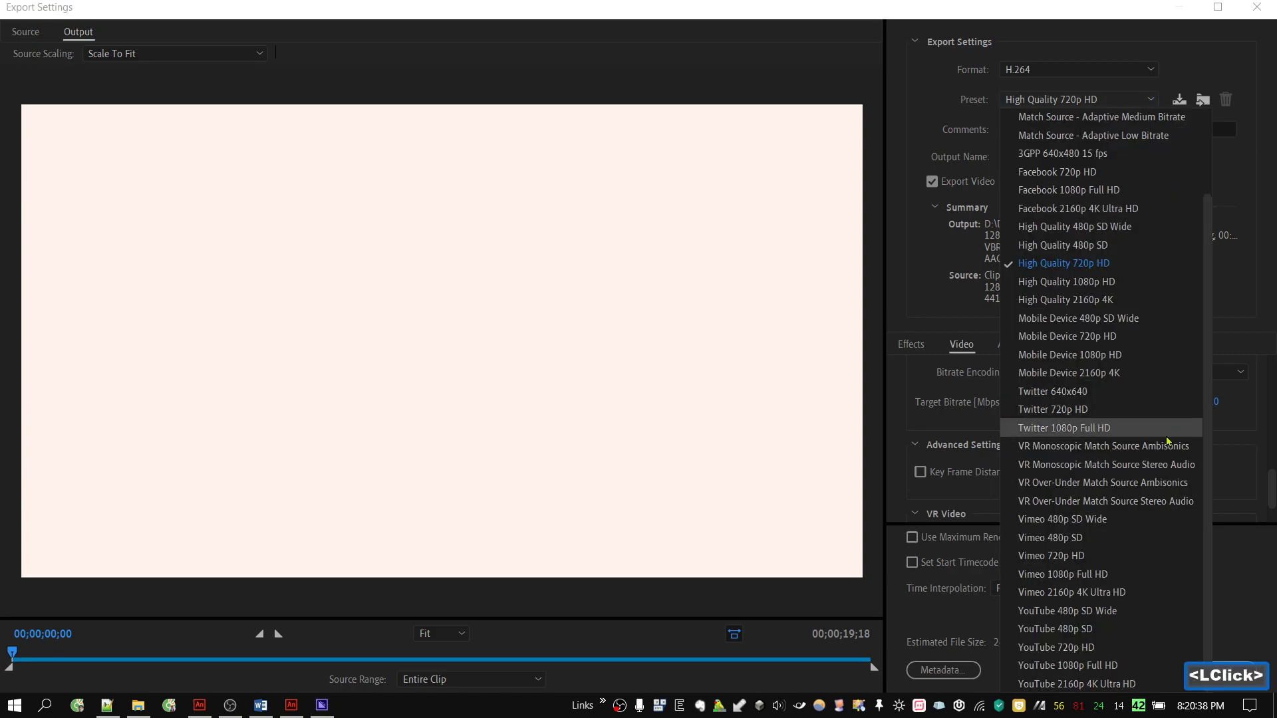
Try the YouTube 720p HD and then the Facebook 720p HD presets for the H.264 export
scroll("down", 3)
double_click(1058, 654)
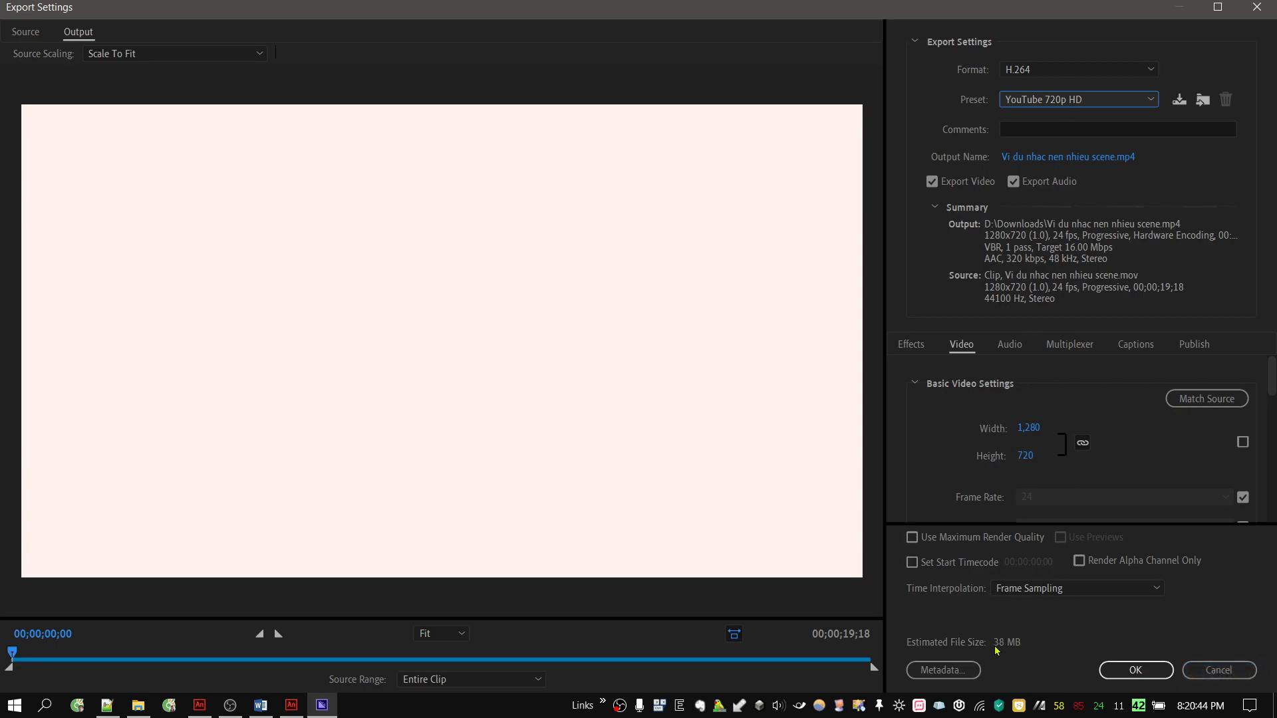
double_click(1140, 110)
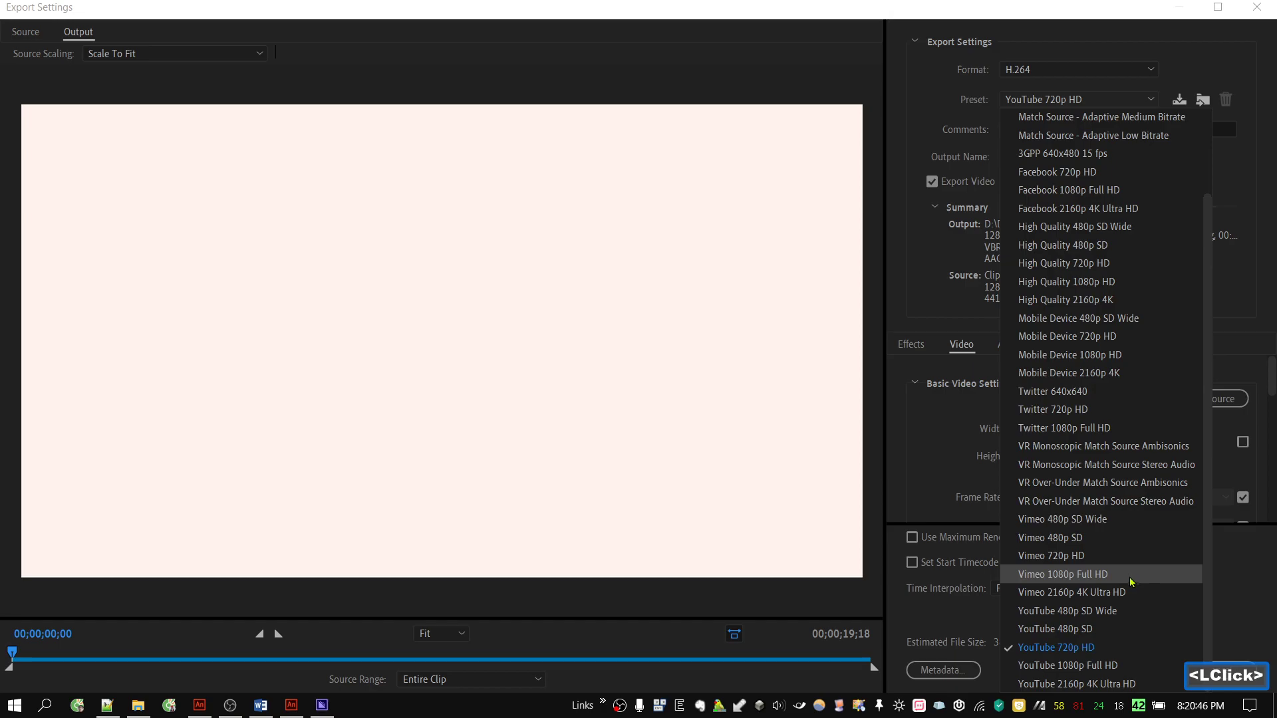
double_click(1070, 180)
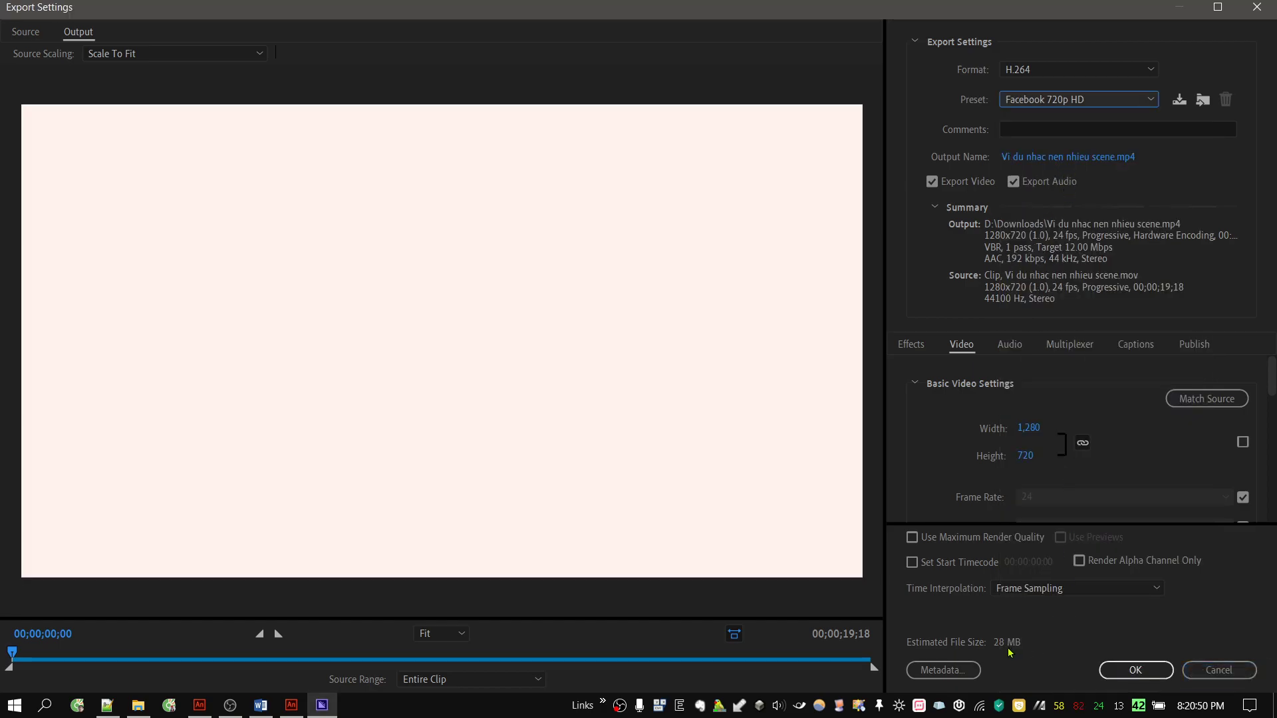
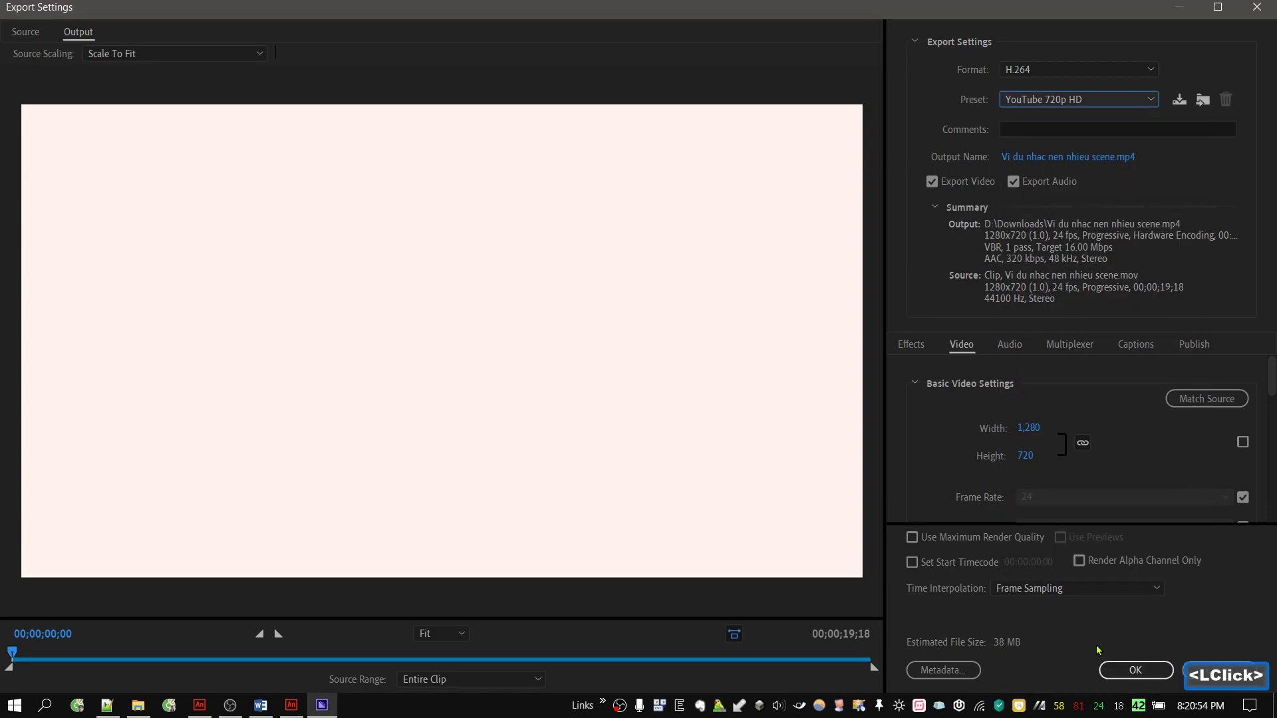
left_click(1274, 375)
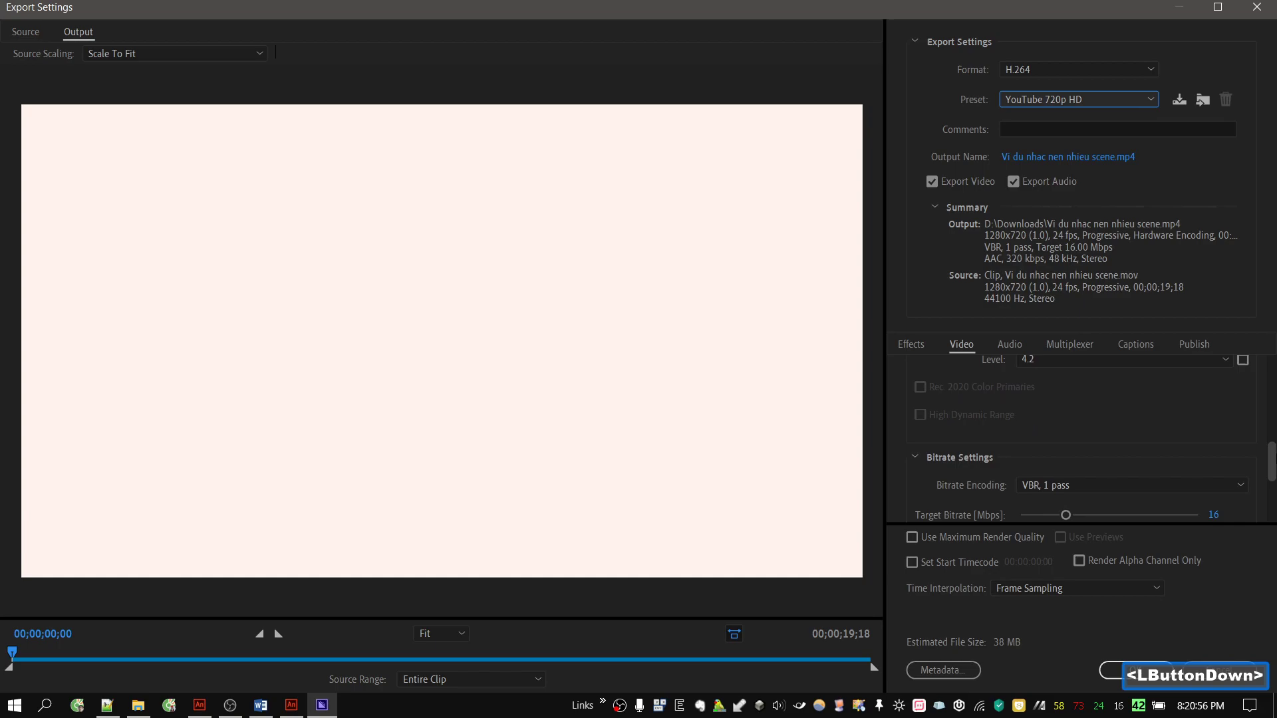
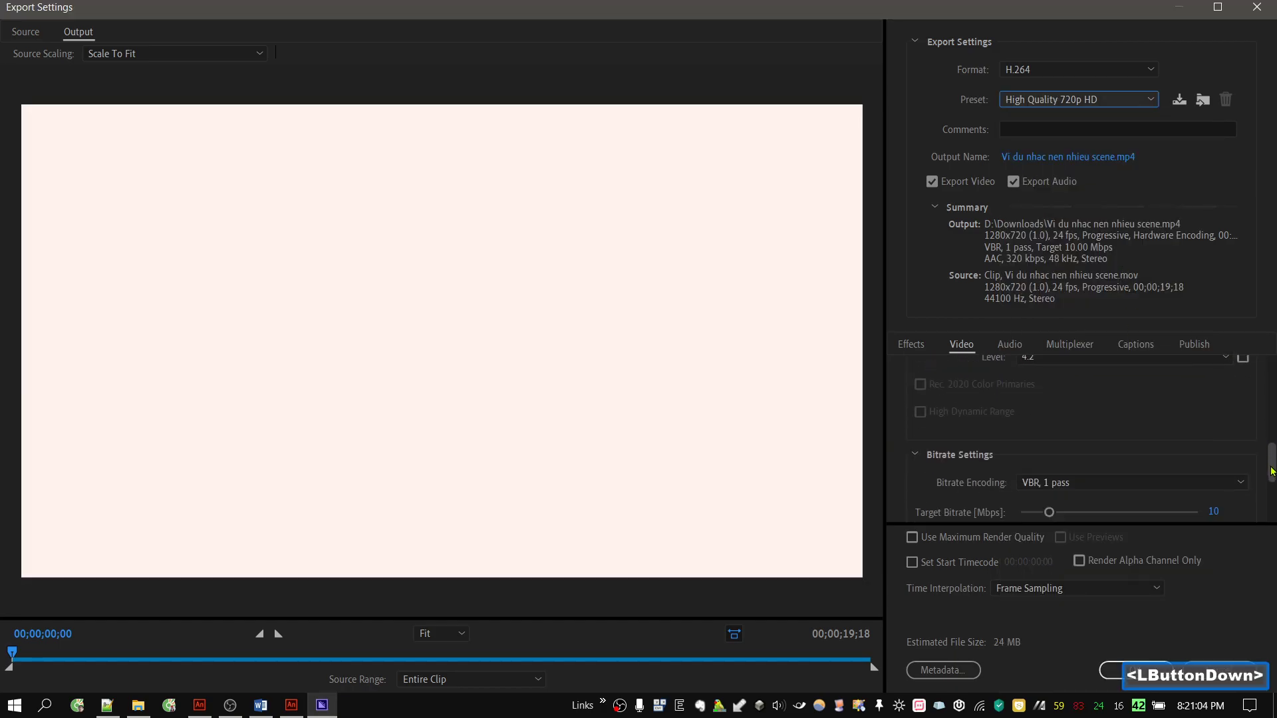
Settle on the YouTube 720p HD preset, targeting 16 Mbps VBR
double_click(1096, 106)
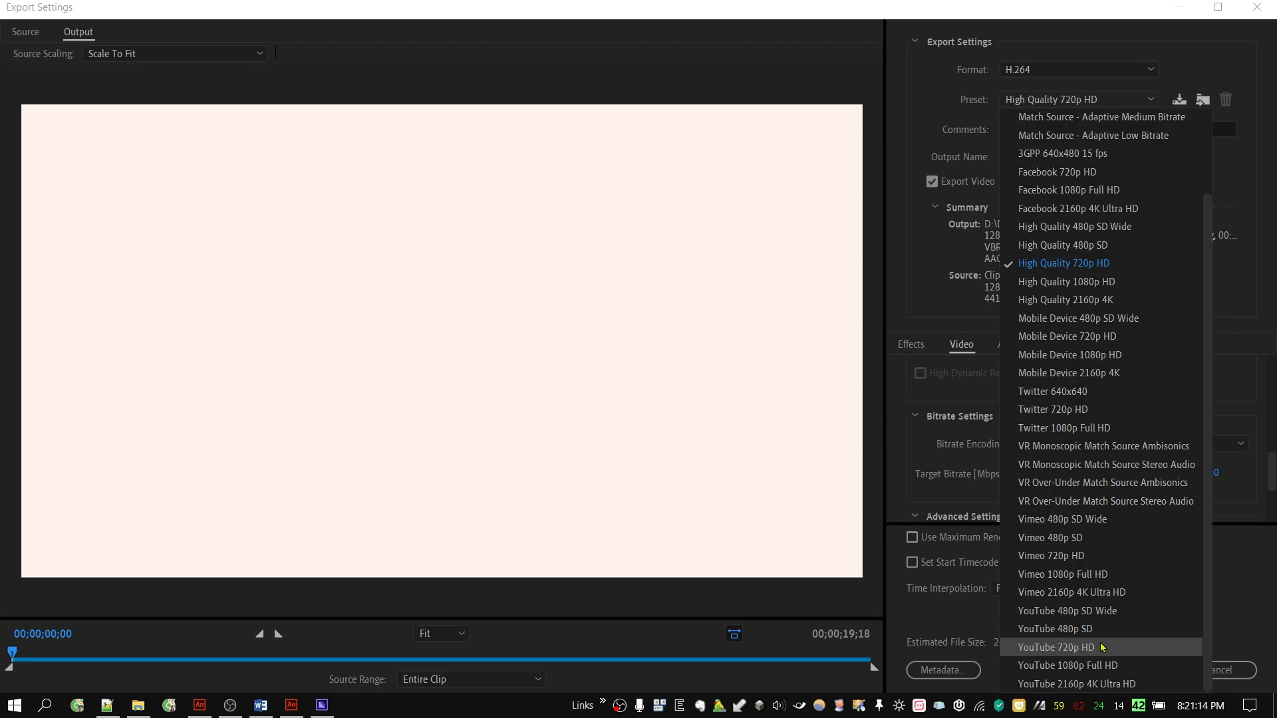
double_click(1106, 648)
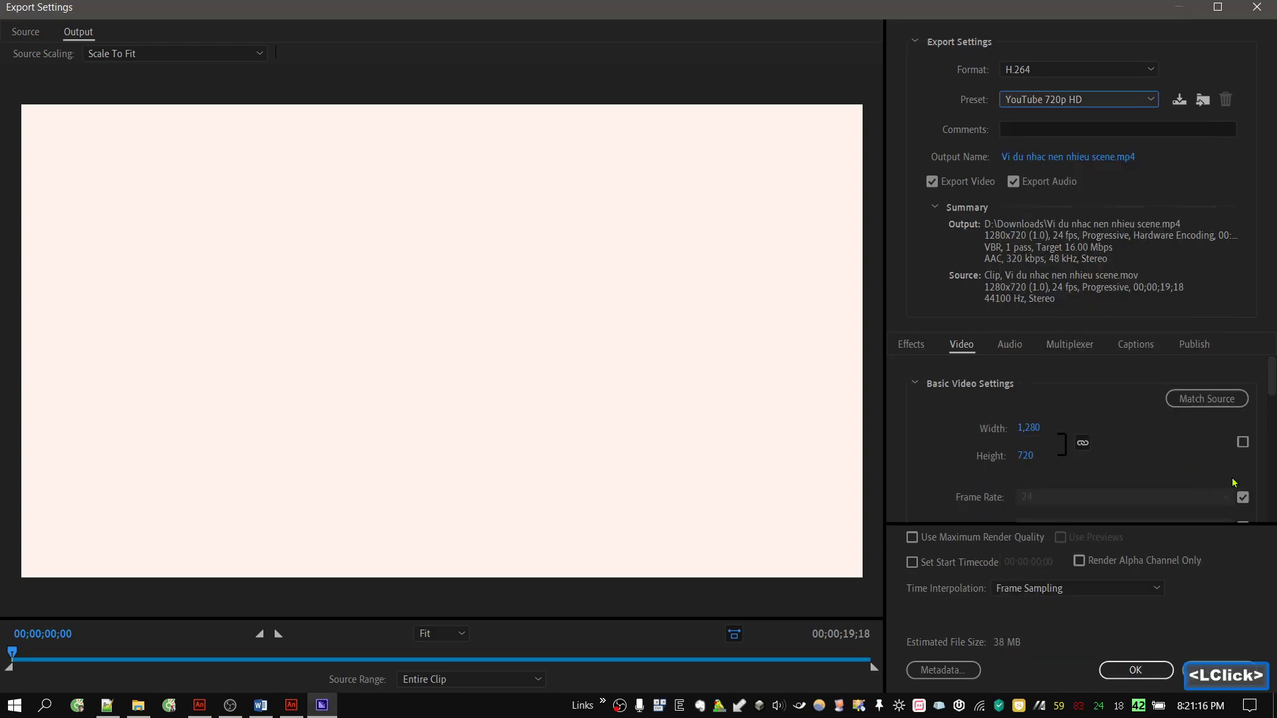
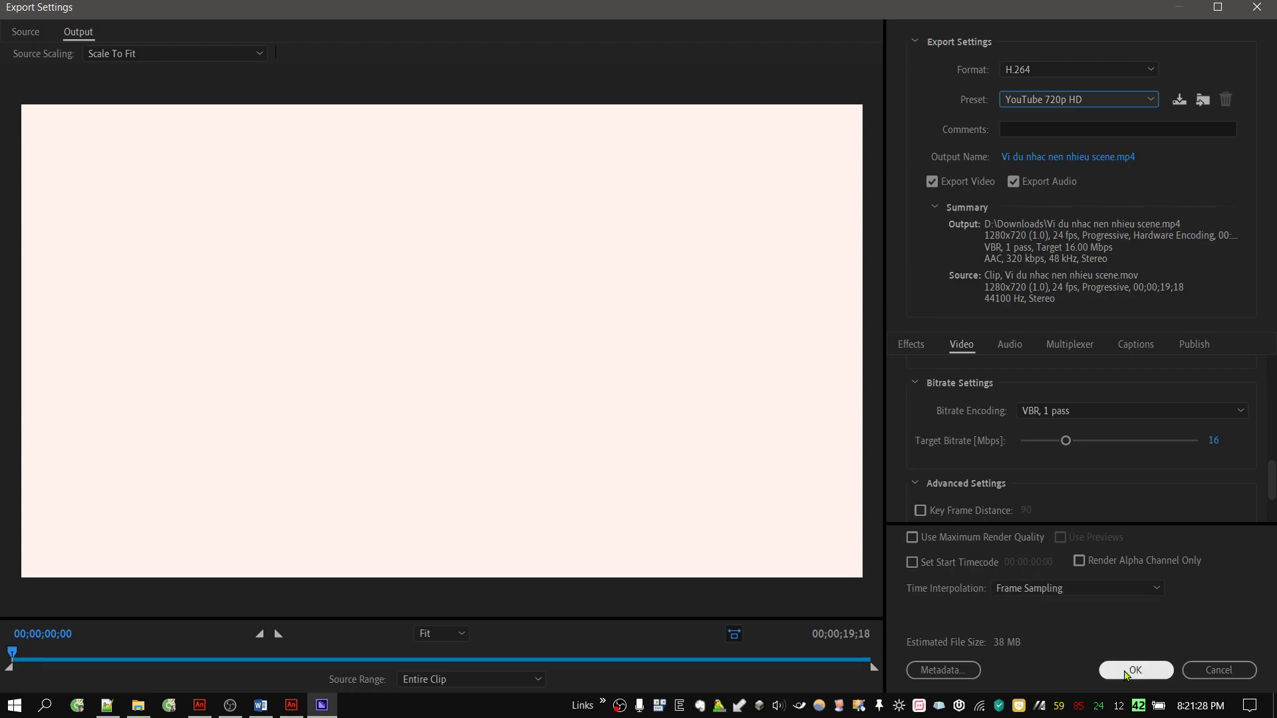
Accept the settings, save the output as Vi du nhac nen nhieu scene.mp4 in Downloads, and start the queue
double_click(1128, 676)
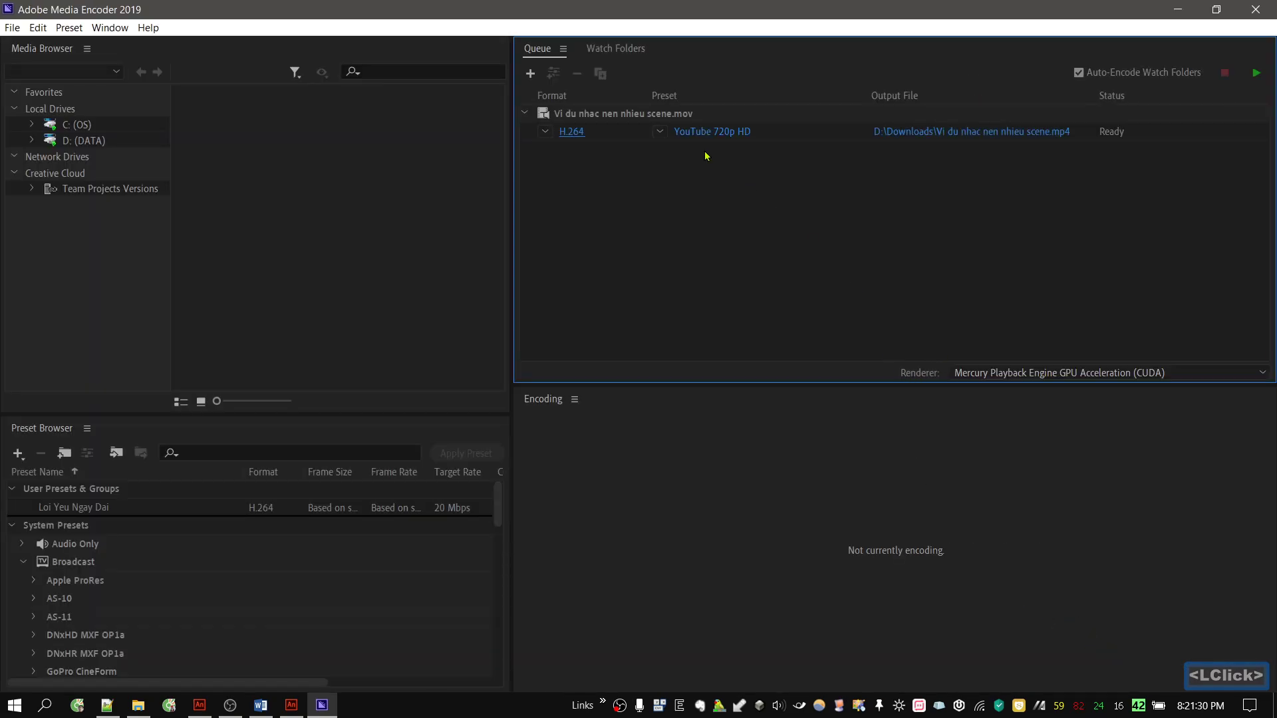
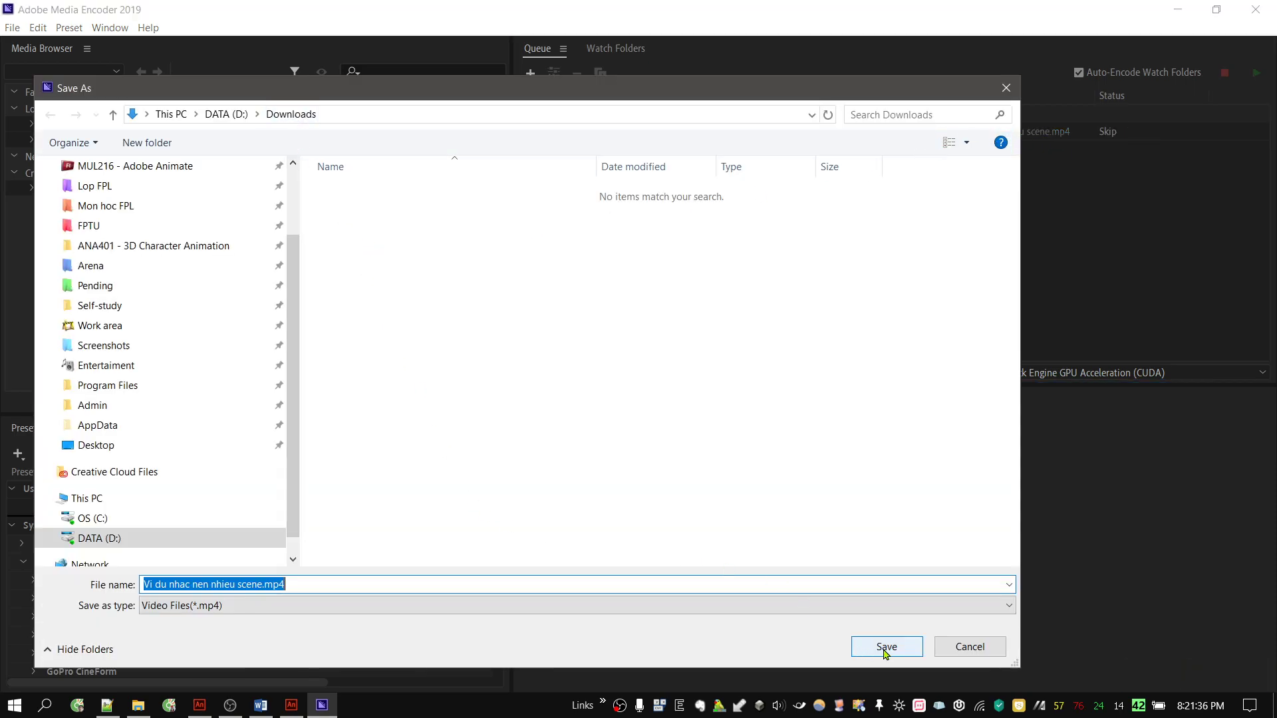
double_click(890, 653)
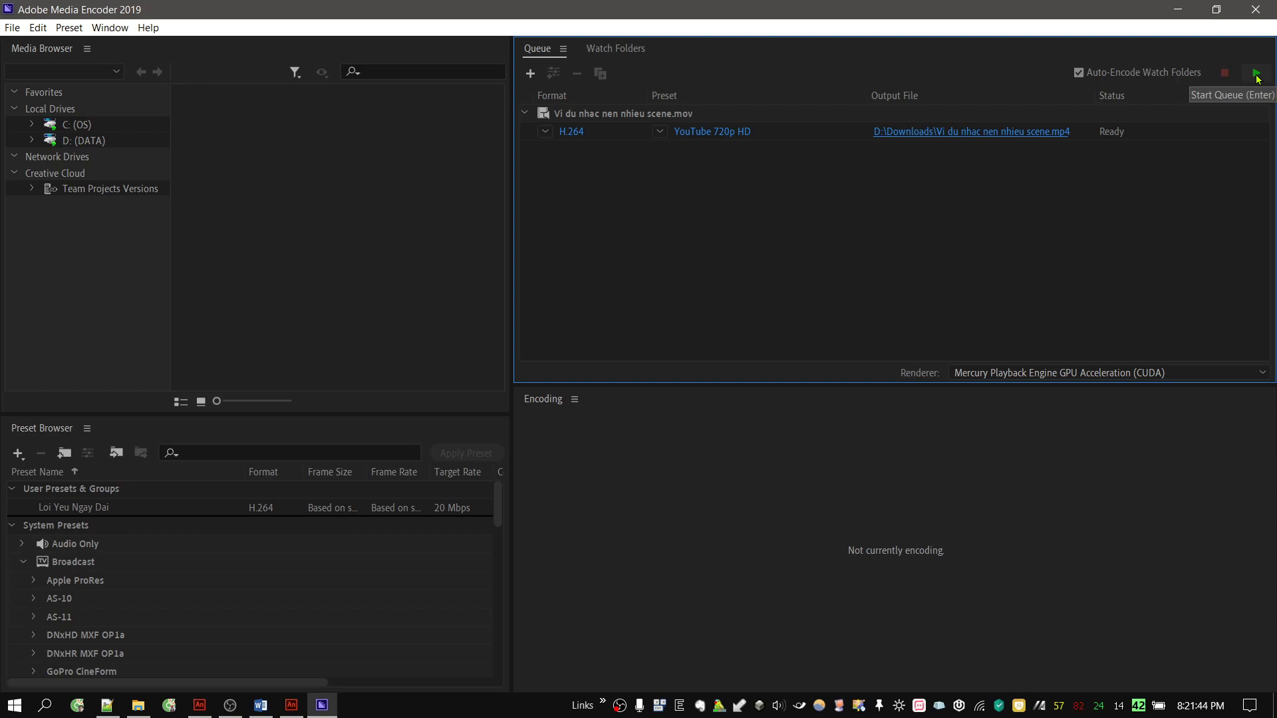
double_click(1262, 80)
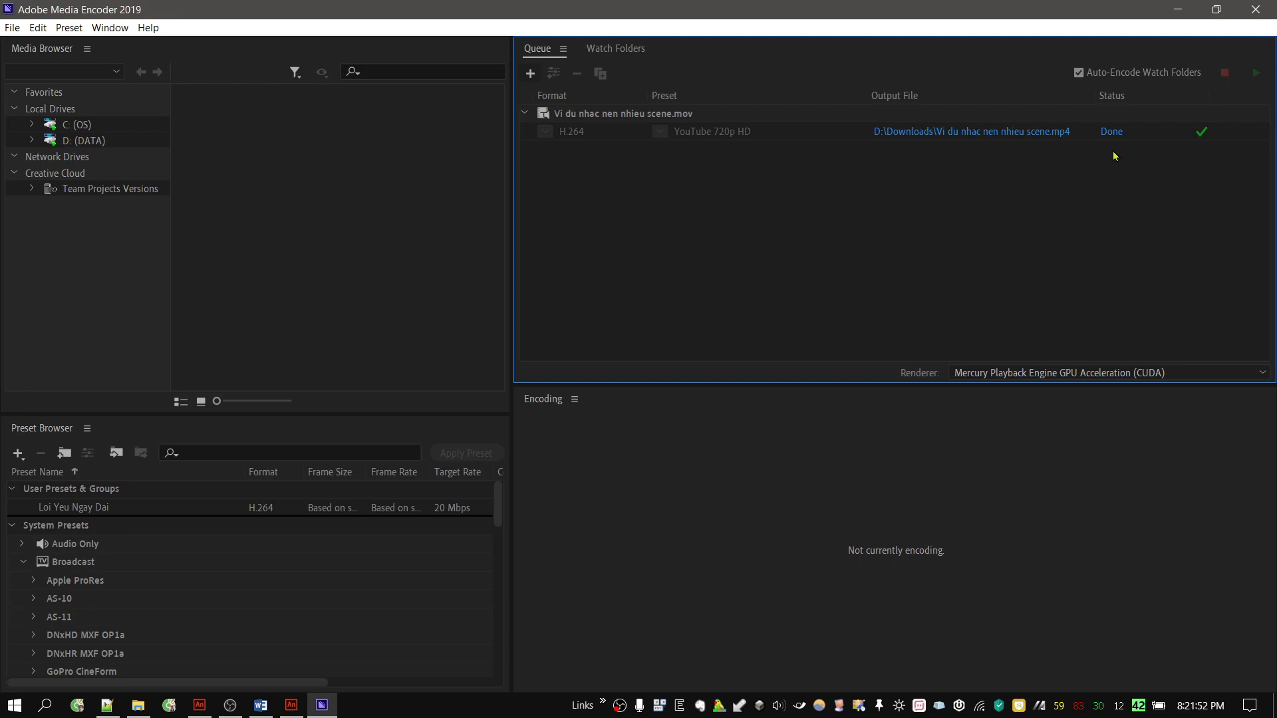
In Downloads, delete the .swf export
left_click(152, 707)
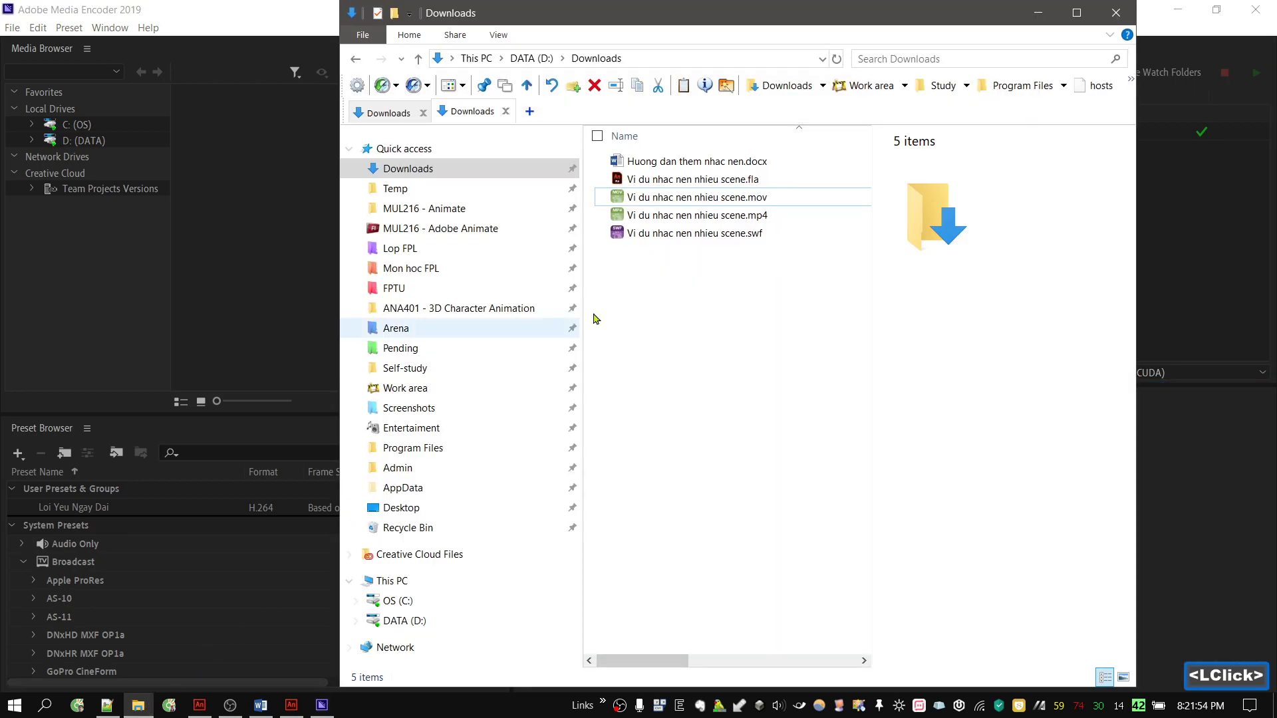
left_click(641, 334)
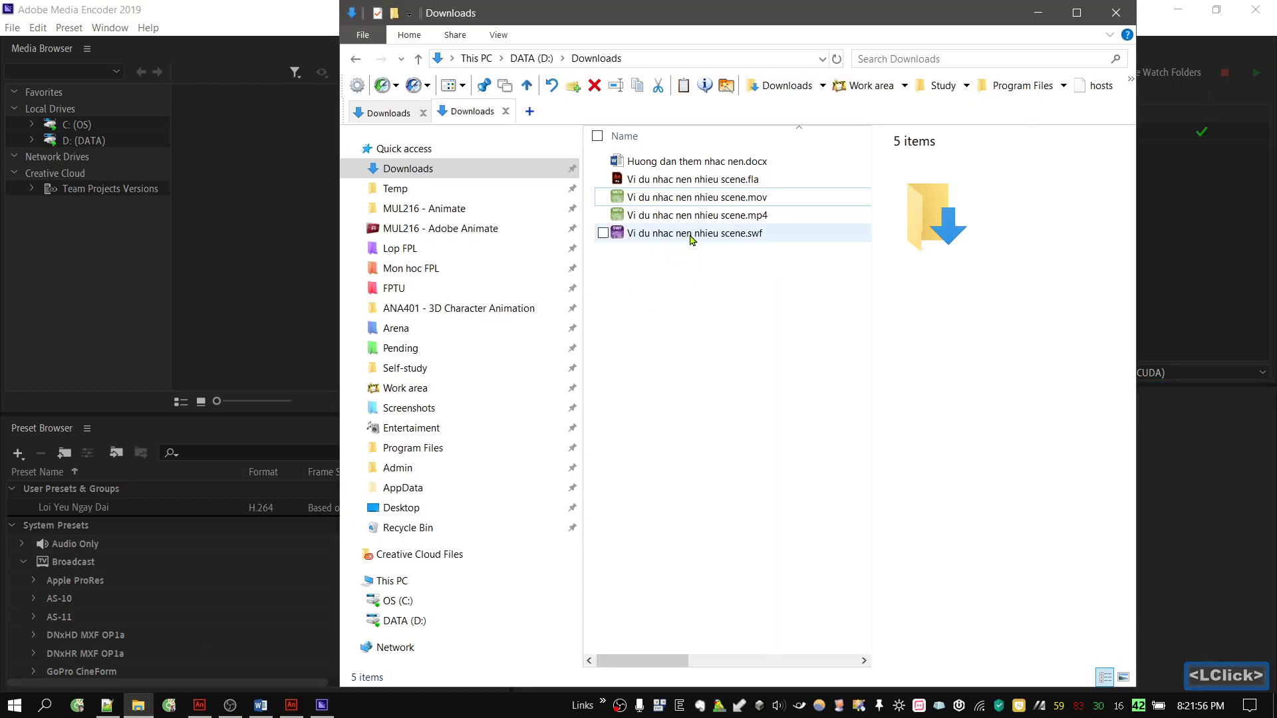
left_click(690, 239)
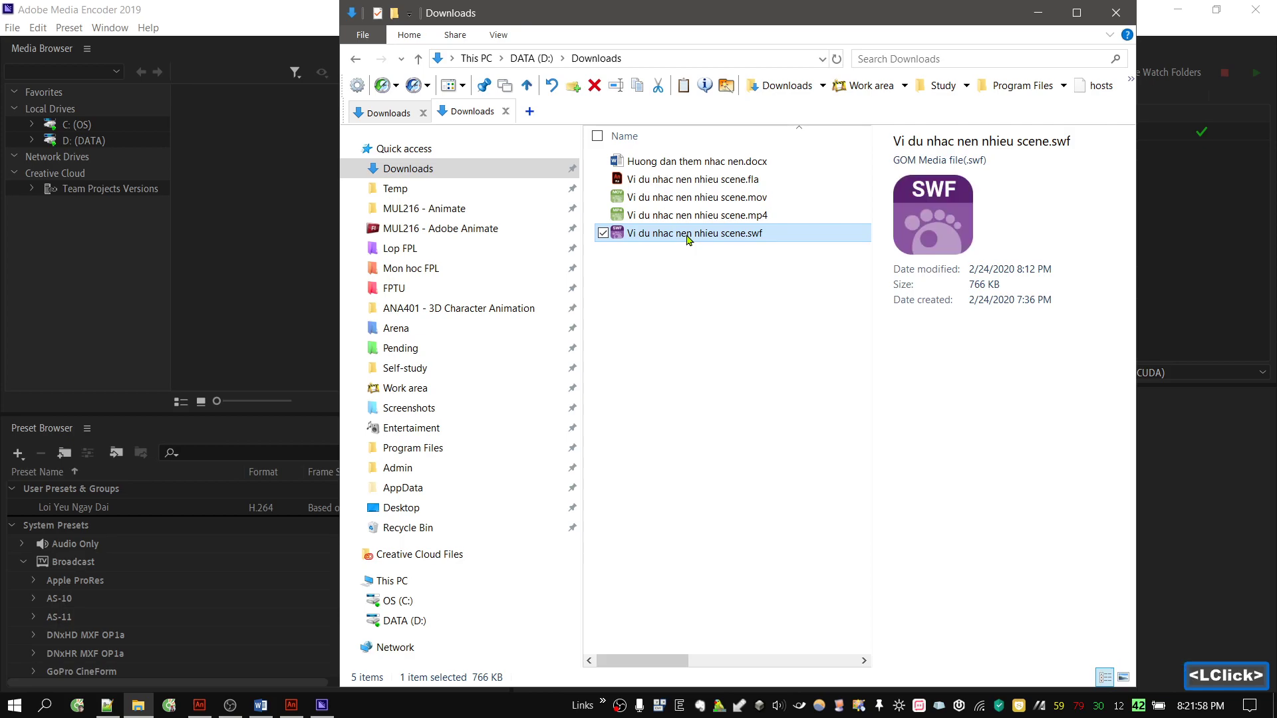
key("Delete")
Delete the large .mov export and select the encoded 720p .mp4
left_click(700, 202)
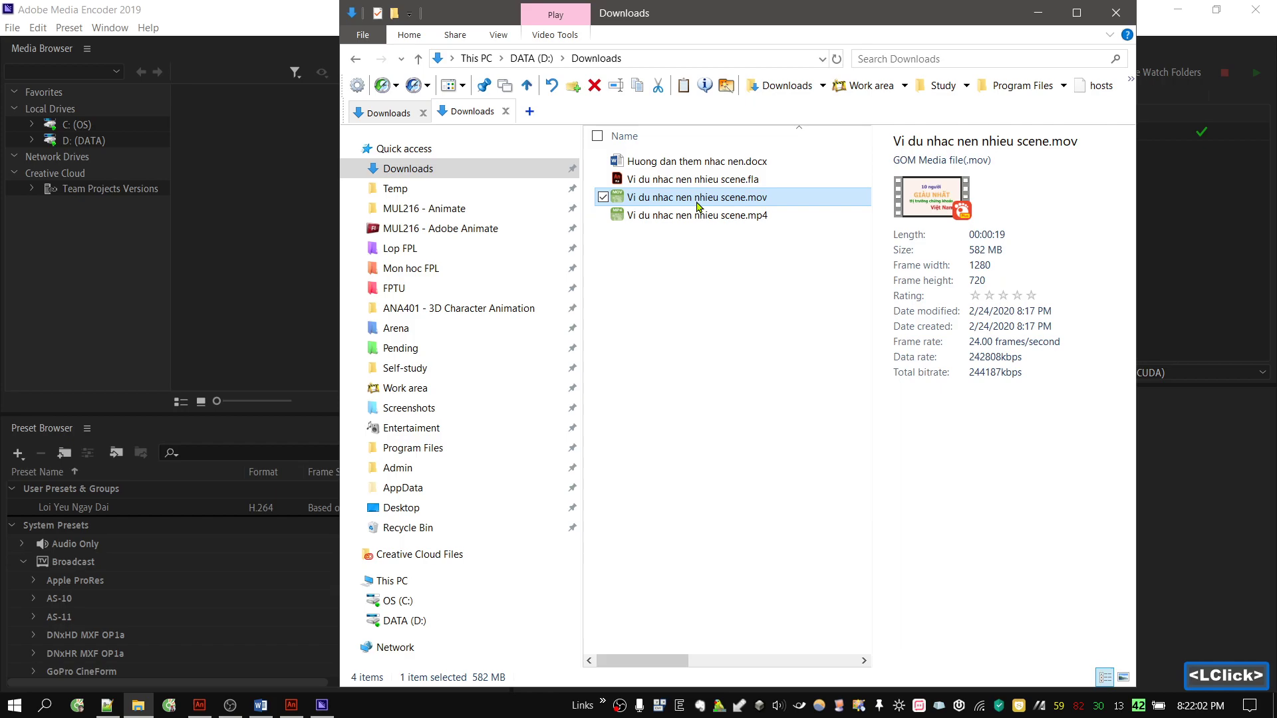
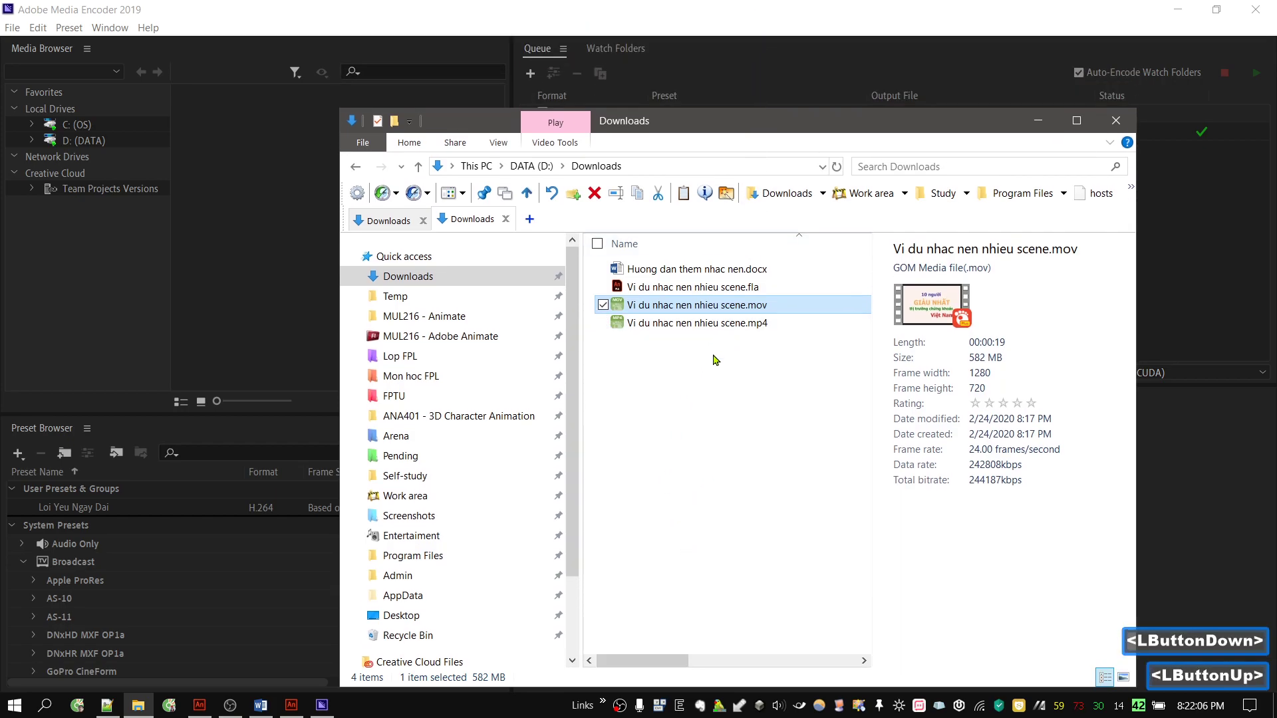
key("Delete")
left_click(723, 309)
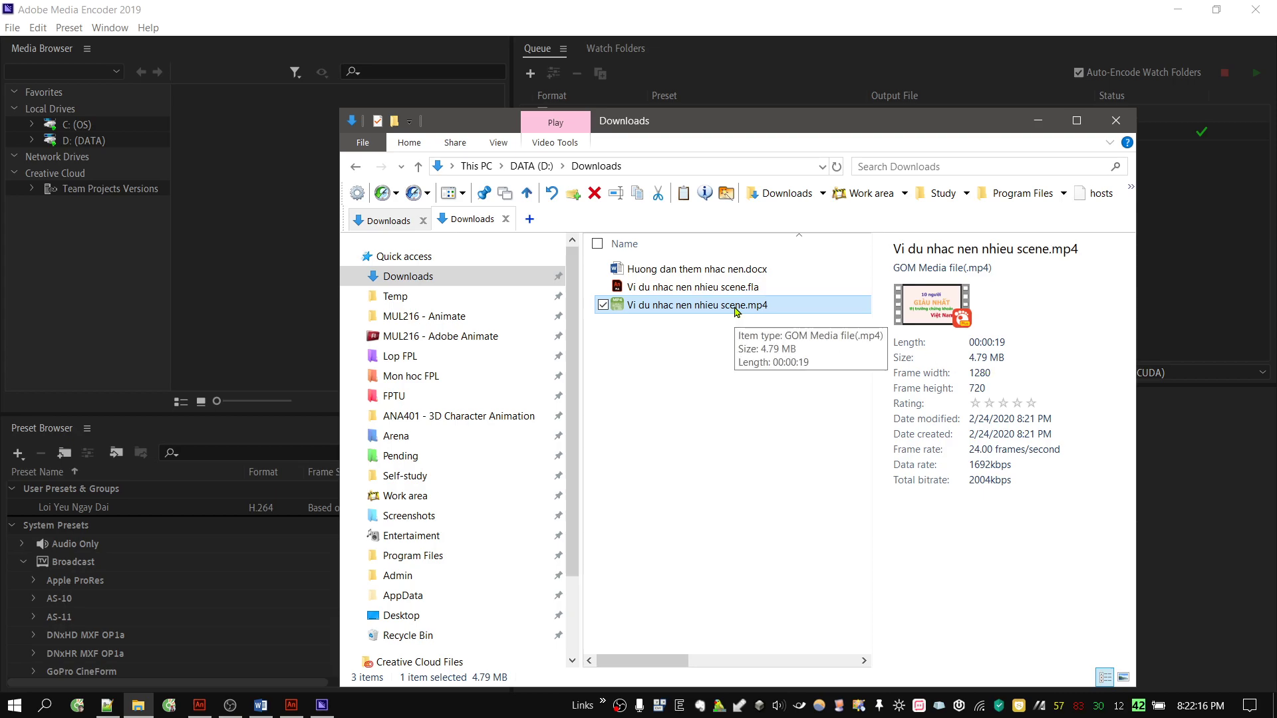
double_click(738, 310)
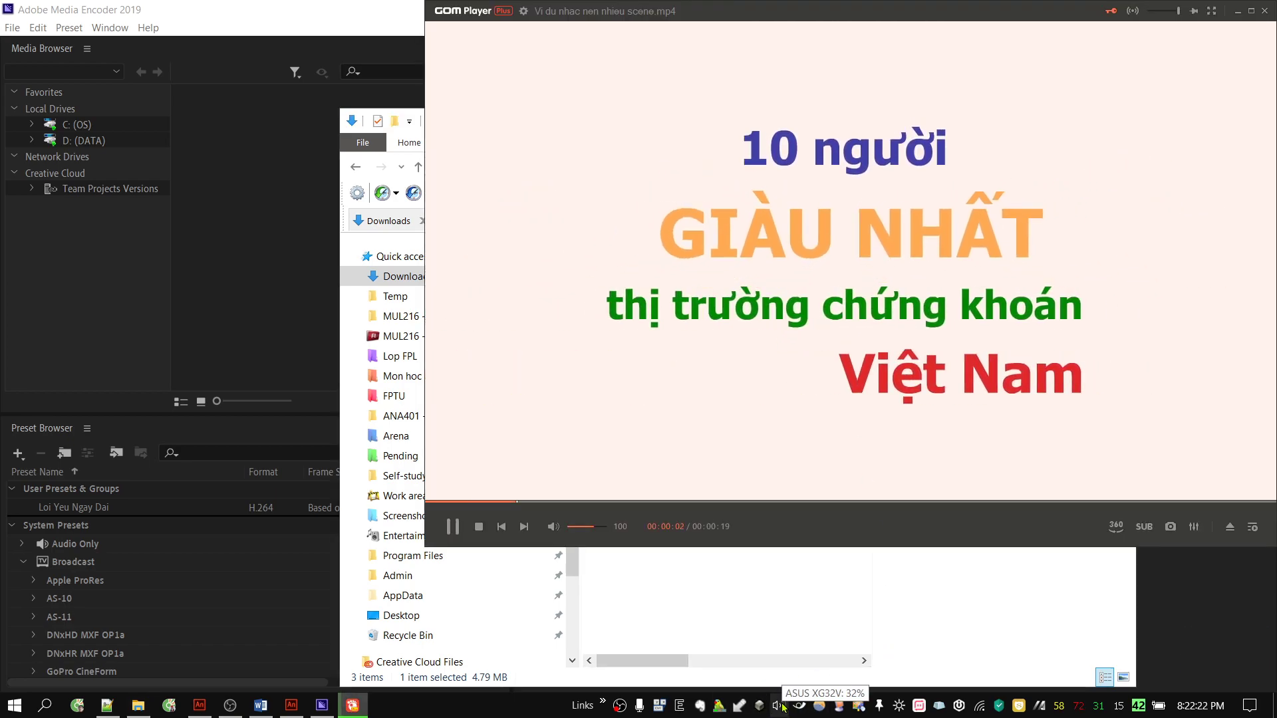
double_click(240, 707)
double_click(239, 706)
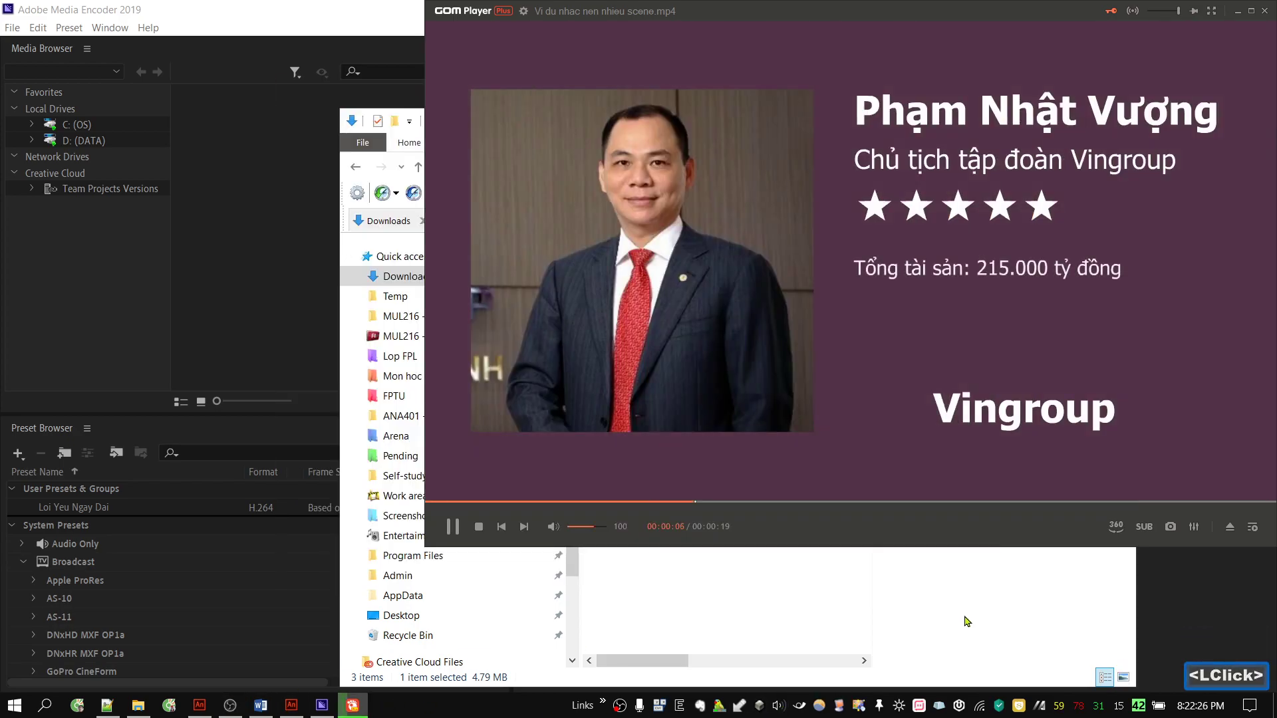
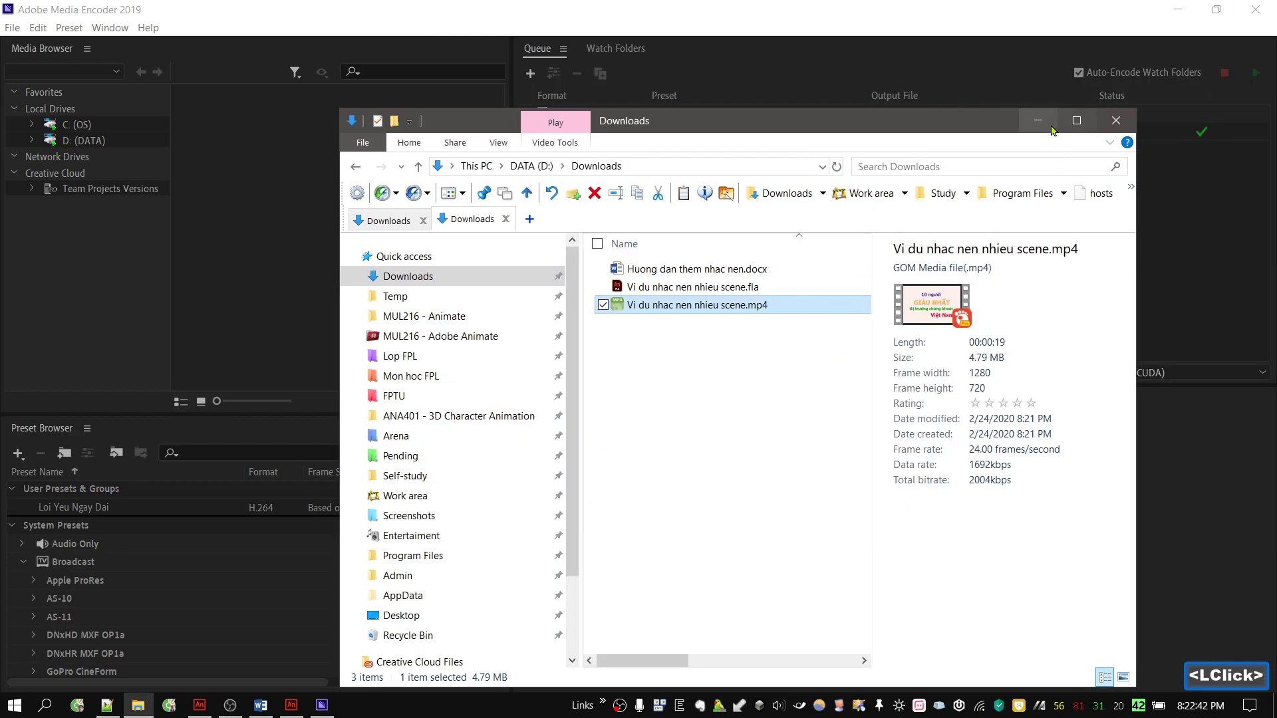
Minimize the Downloads window and bring Media Encoder with the finished .mp4 job to the front
left_click(1046, 132)
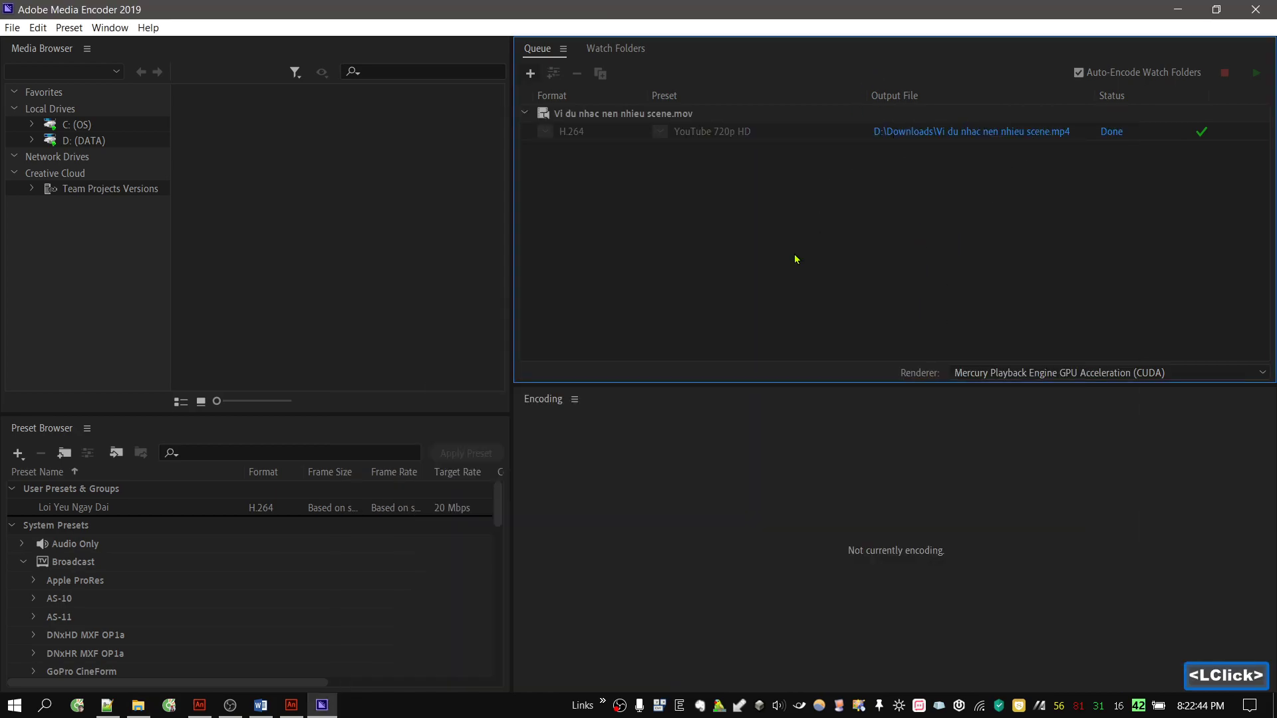
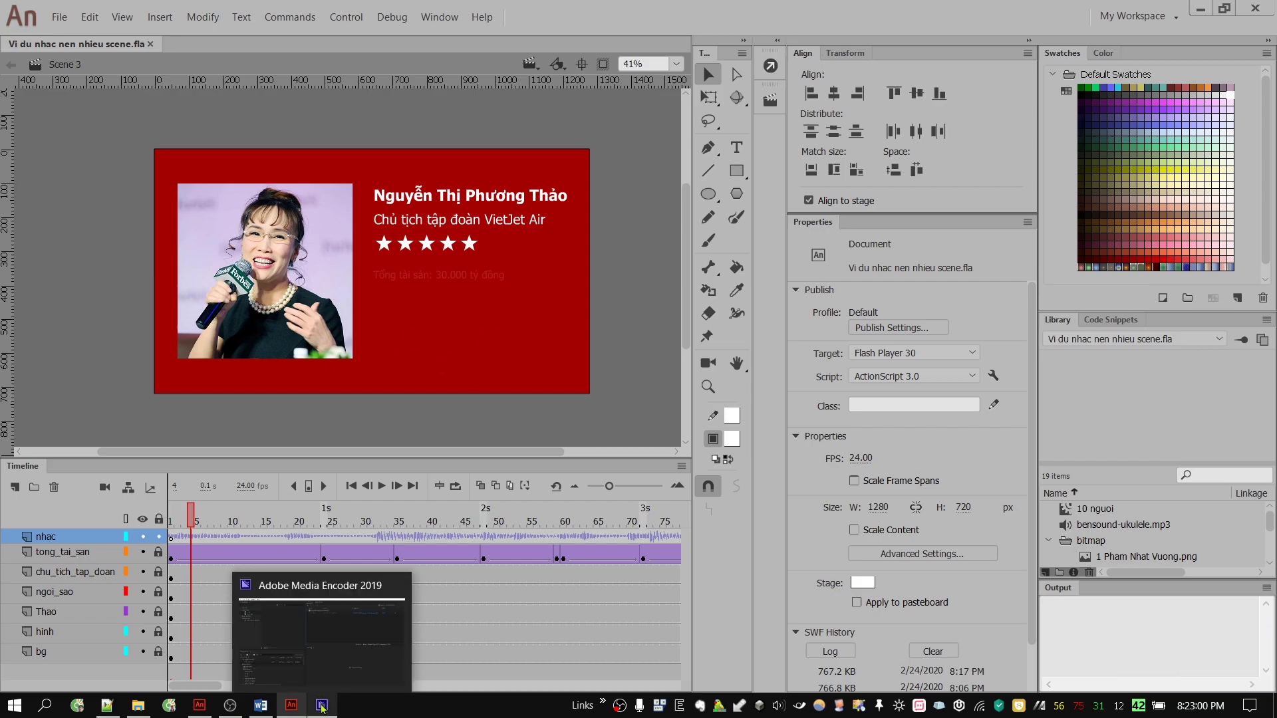
left_click(363, 653)
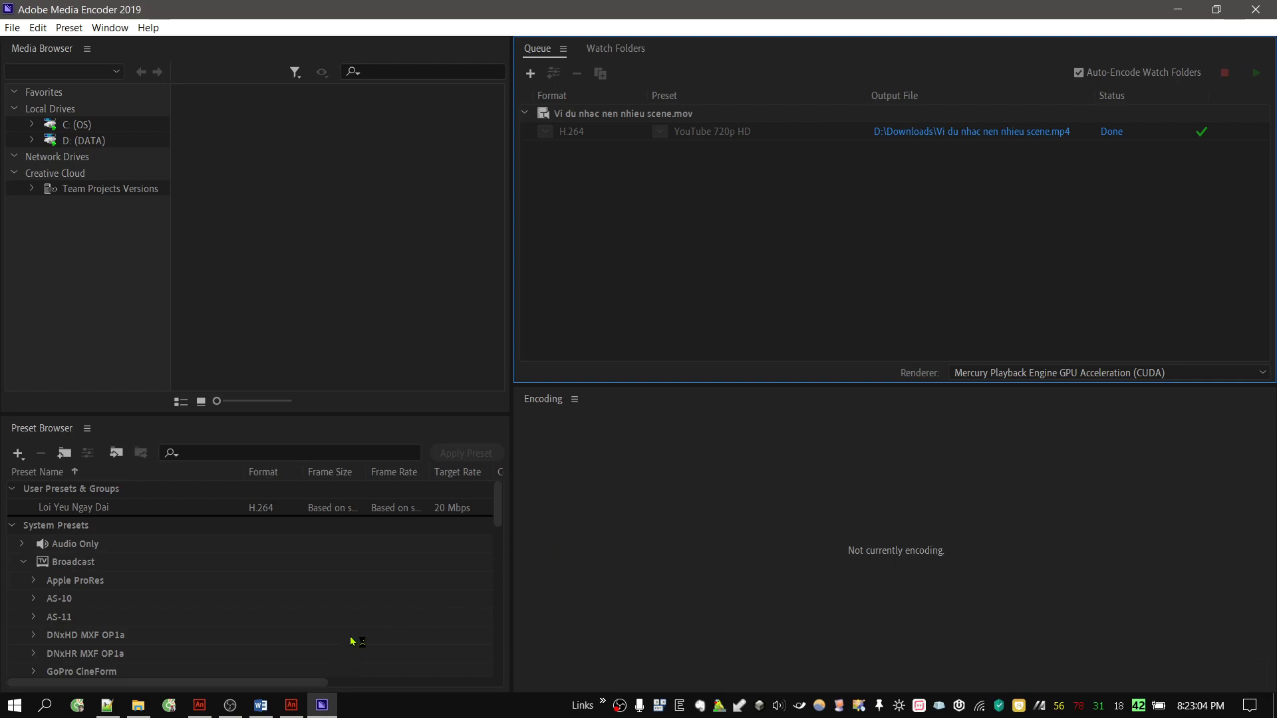